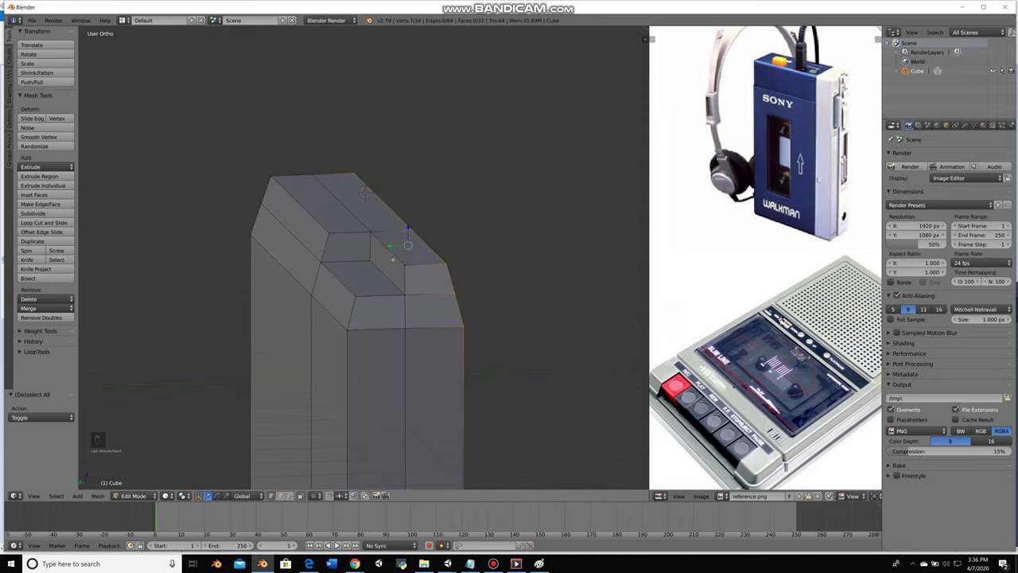
Bevel the selected top edges of the player body with Ctrl+B
key("ctrl+z")
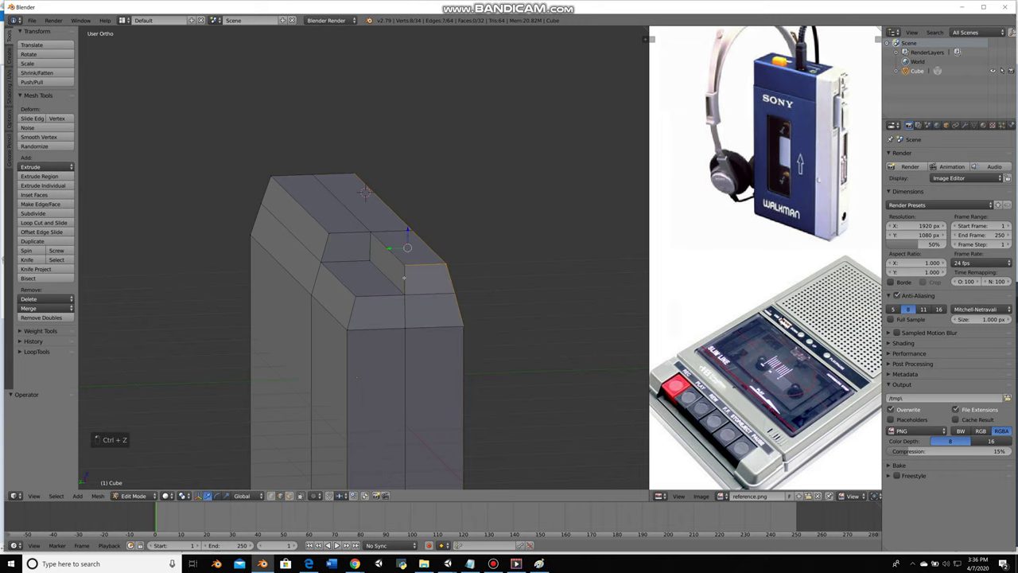
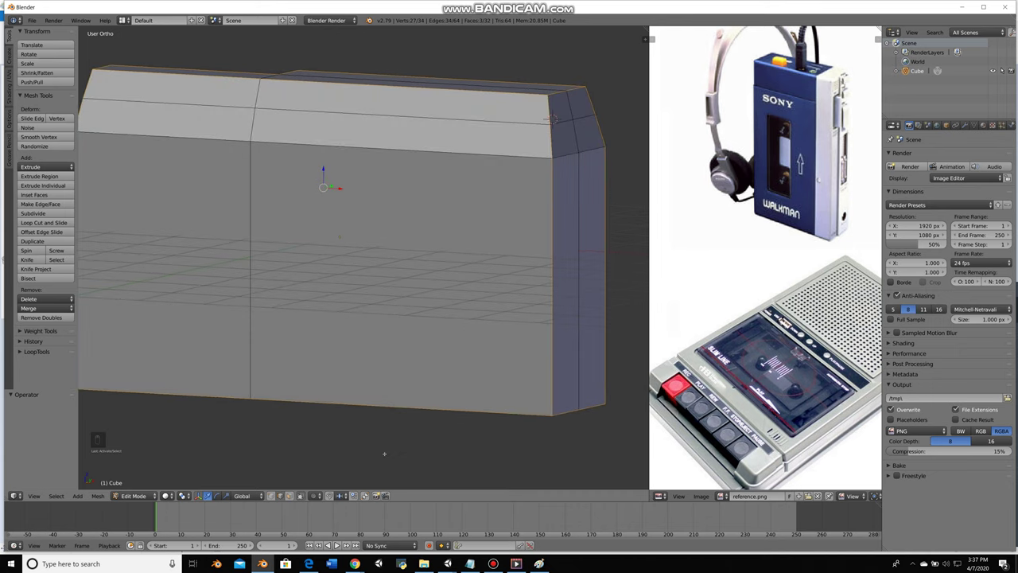
key("ctrl+b")
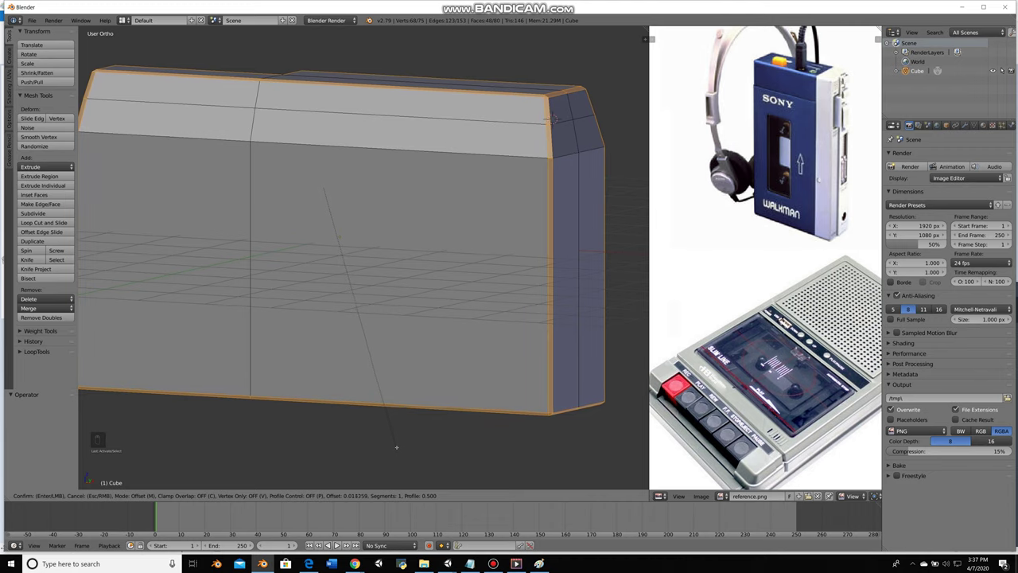
key("a")
key("Tab")
key("ctrl+z")
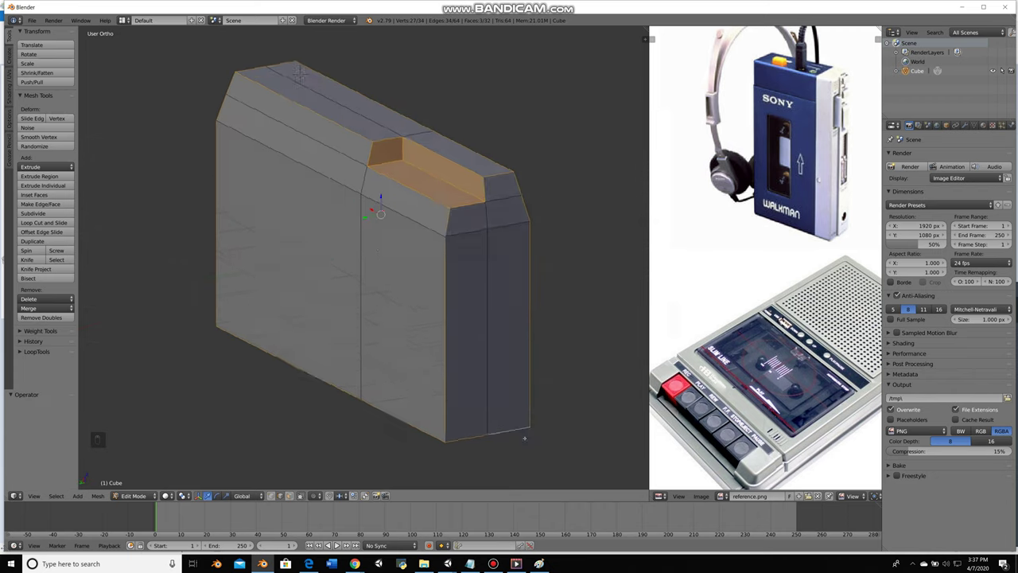
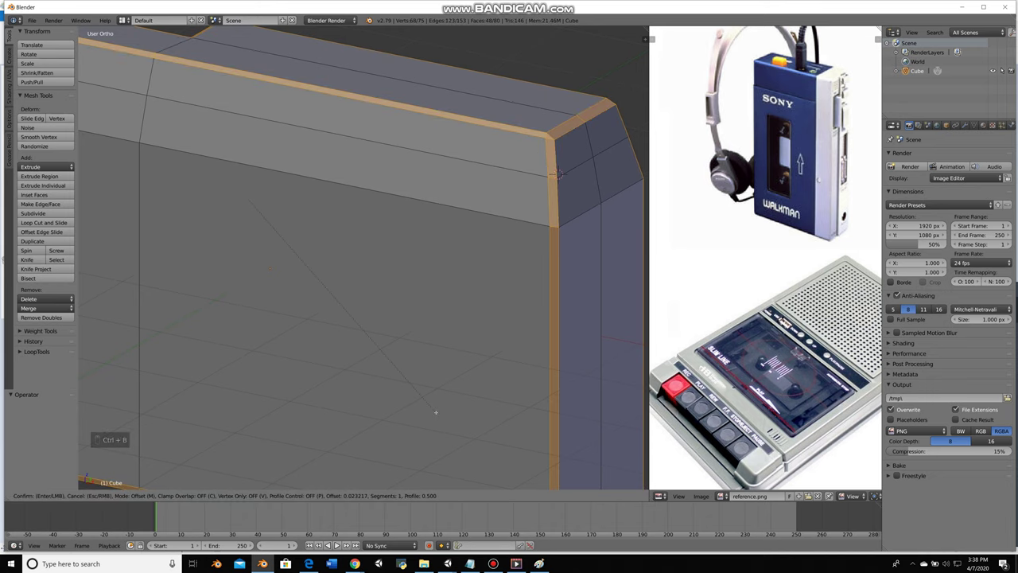
Bevel the edges around the top notch and return to object mode to view the body
key("a")
key("Tab")
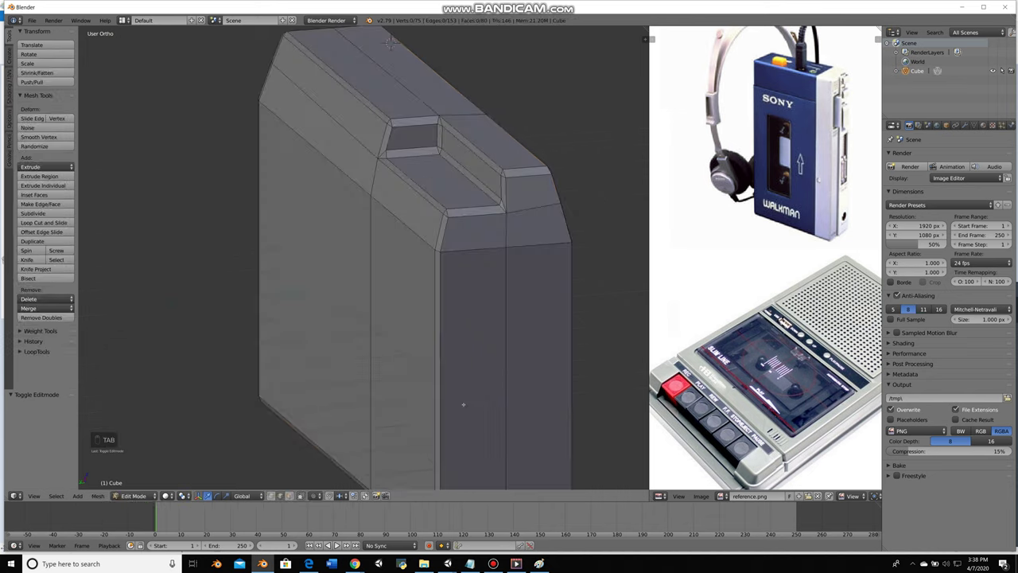
key("ctrl+z")
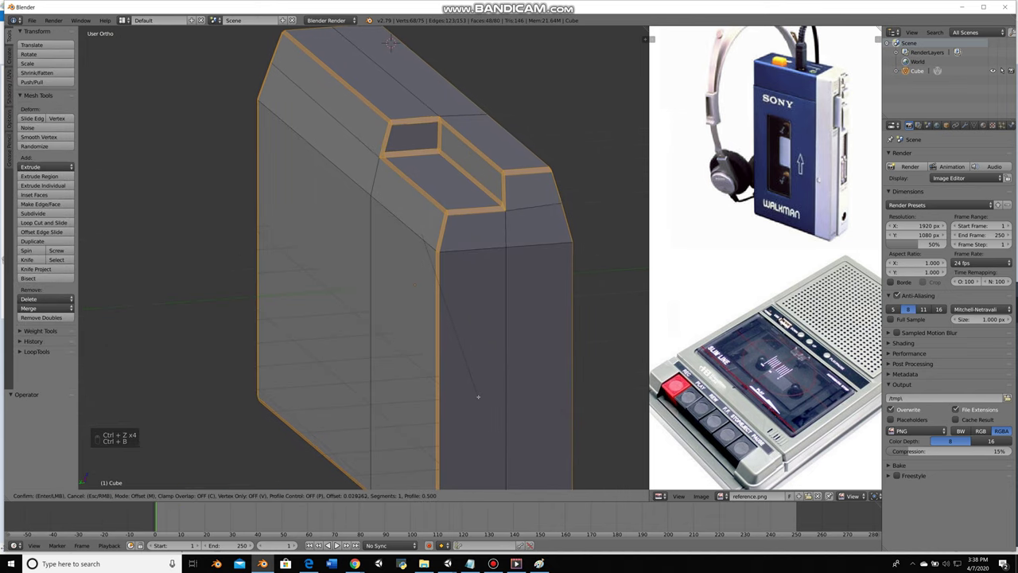
key("a")
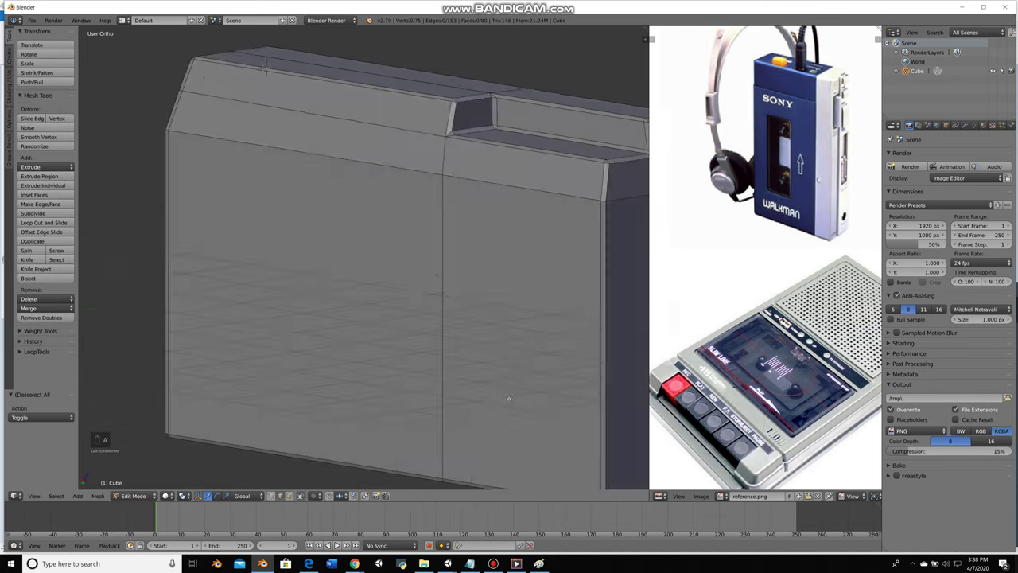
key("Tab")
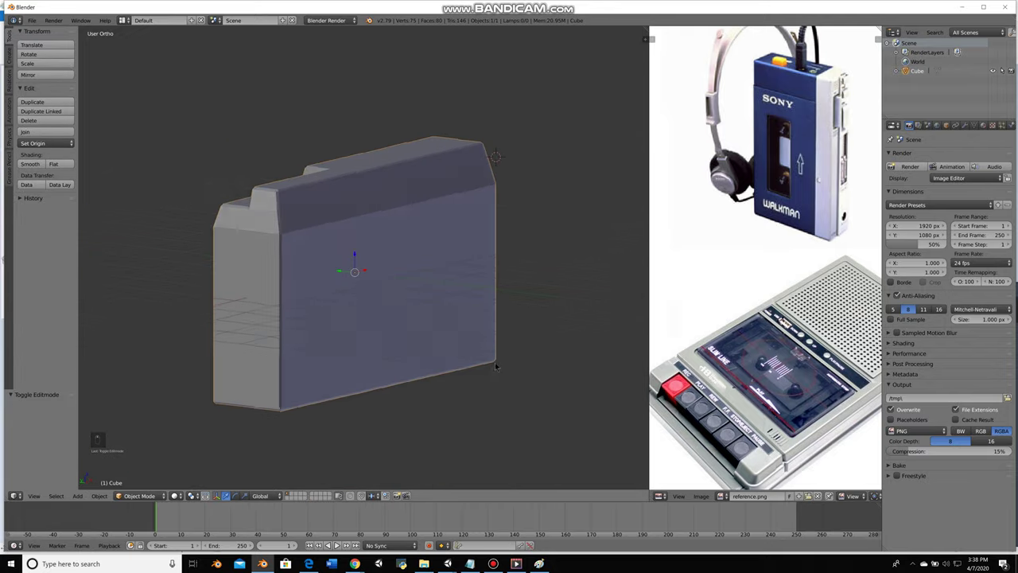
In front view, add an edge loop across the body and slide it near the top
key("KP_1")
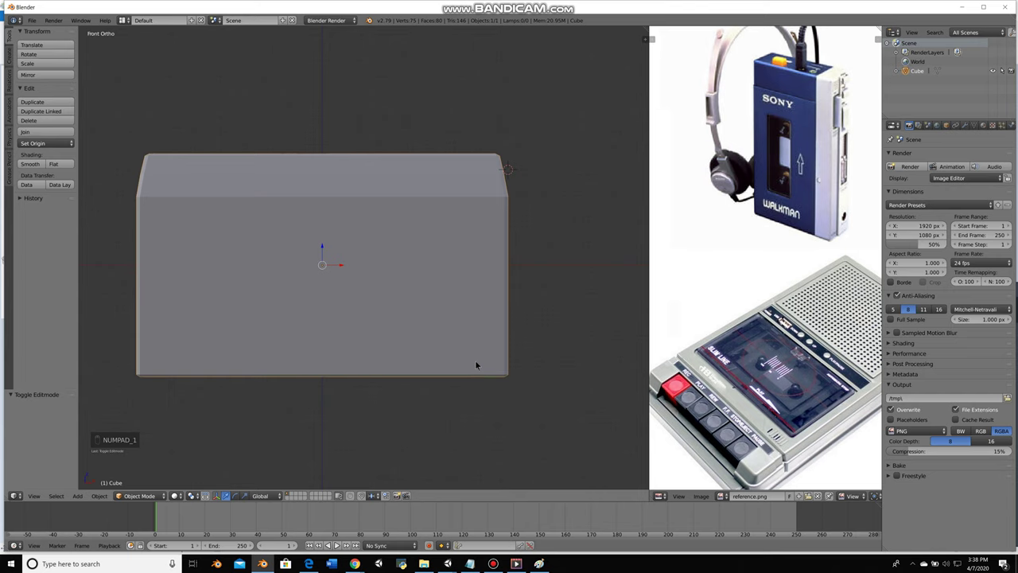
left_click(287, 259)
key("Tab")
key("ctrl+r")
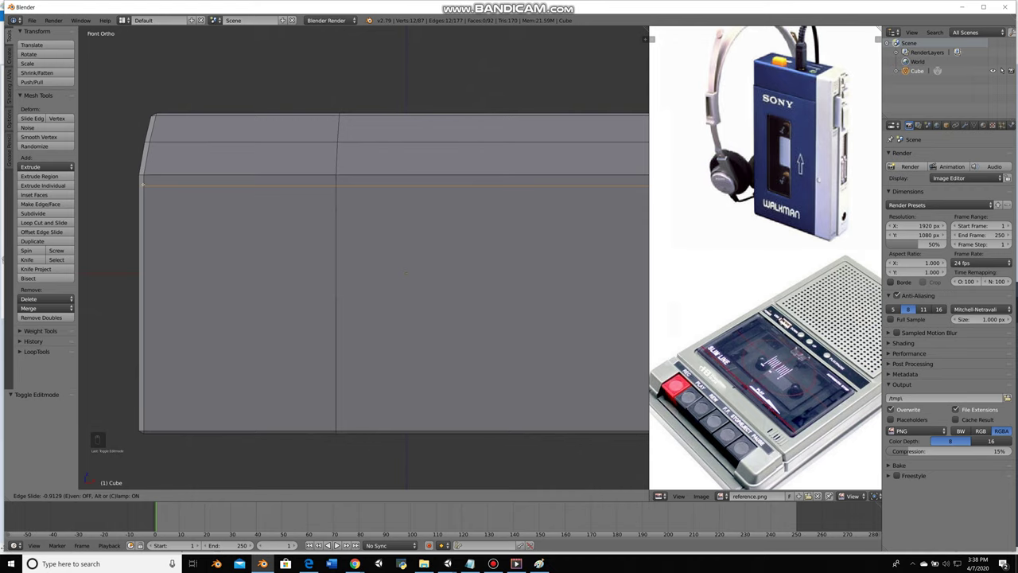
key("a")
key("ctrl+r")
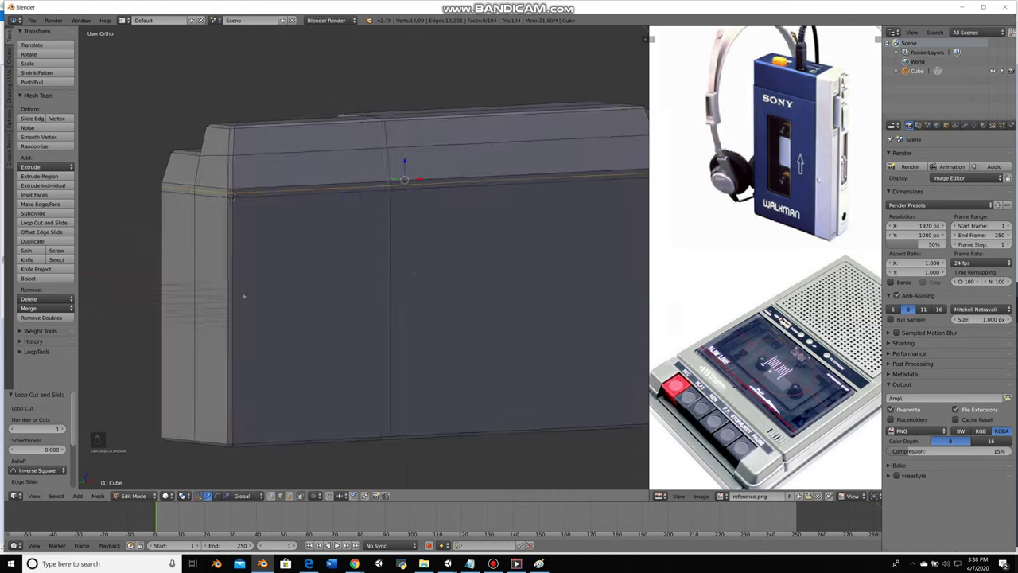
Add further edge loops, including one near the bottom of the body
key("KP_1")
key("a")
key("ctrl+r")
key("ctrl+r")
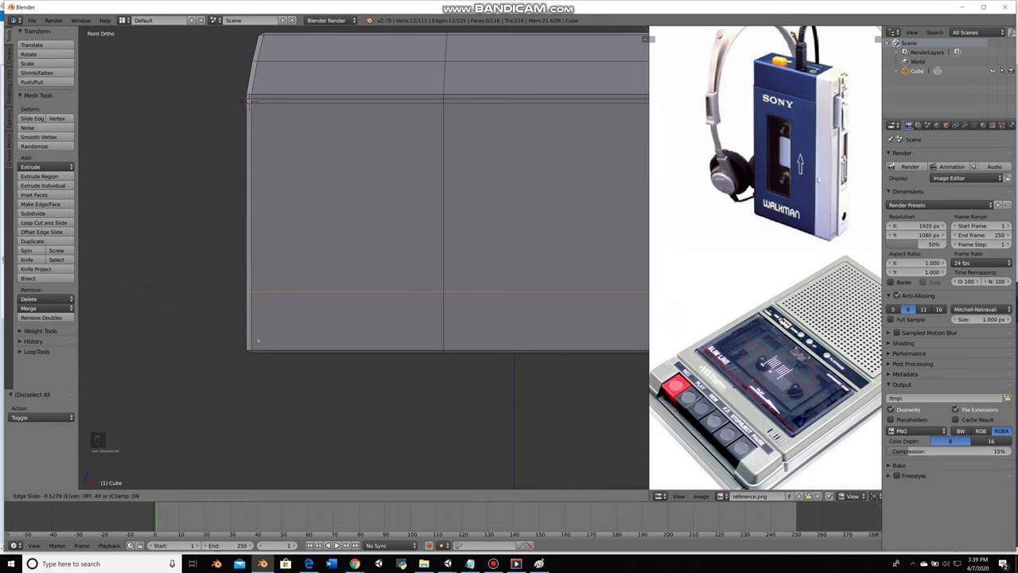
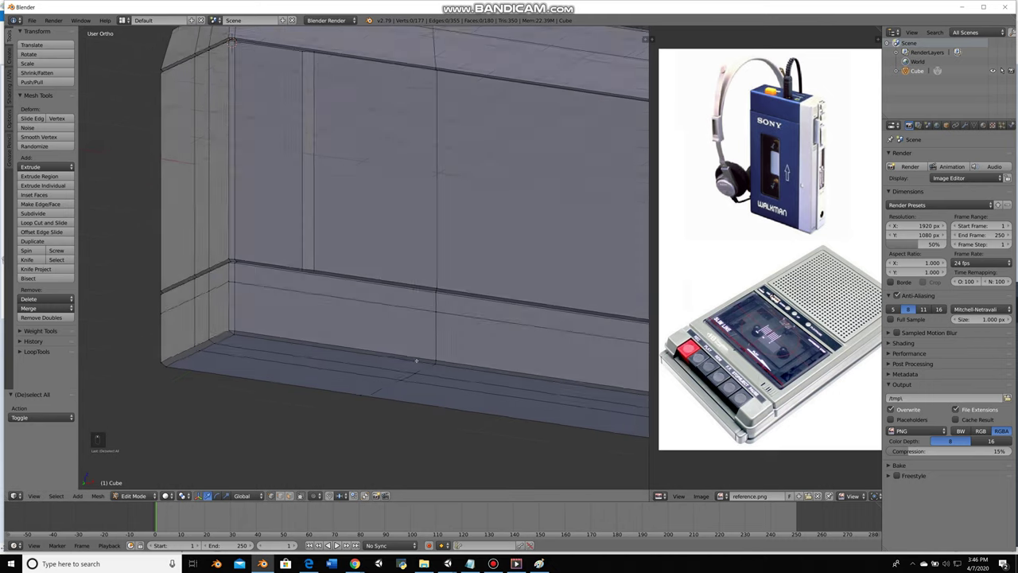
Add loop cuts along the sides and lower band, checking them in wireframe display
key("KP_1")
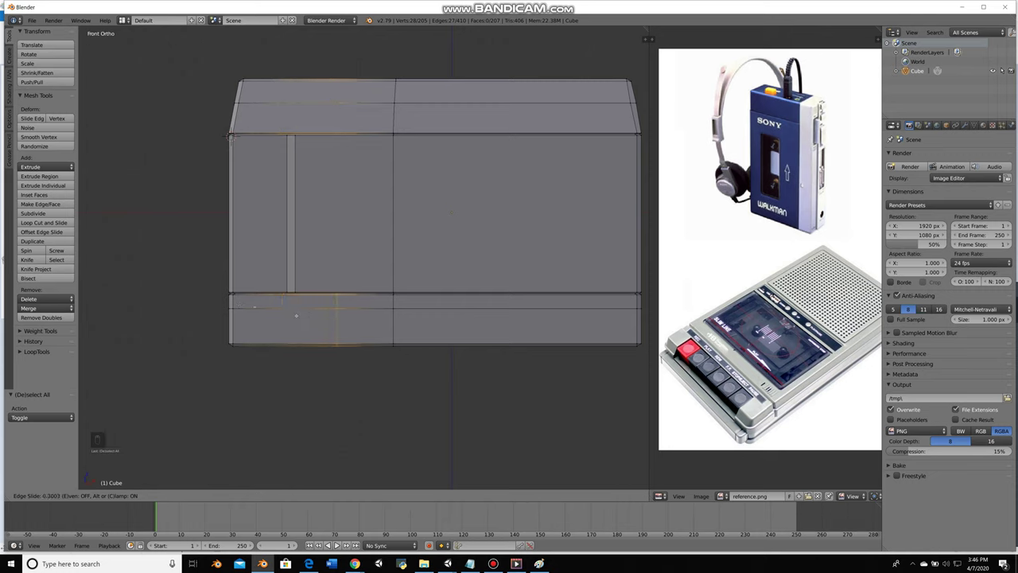
key("a")
key("ctrl+r")
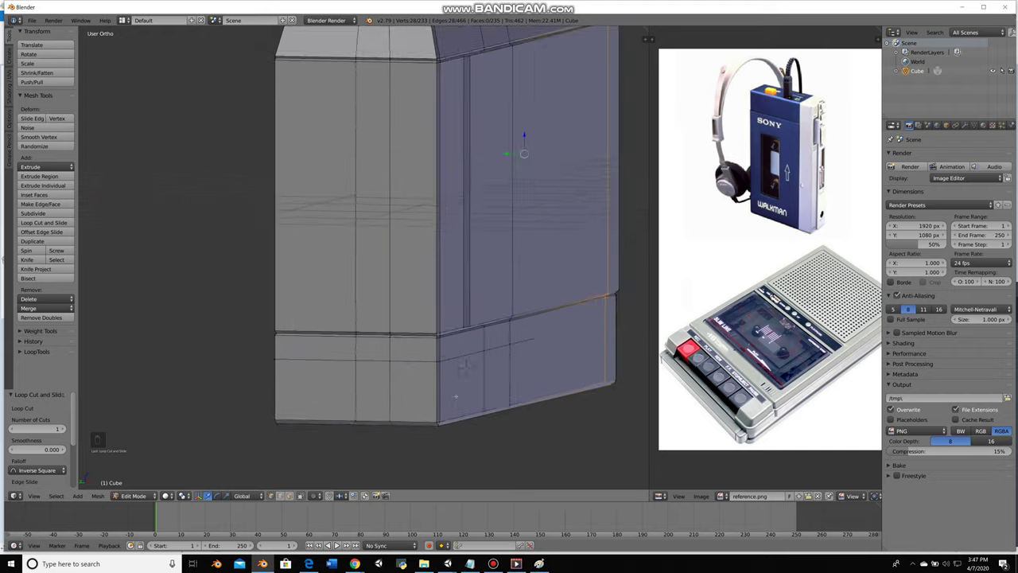
key("a")
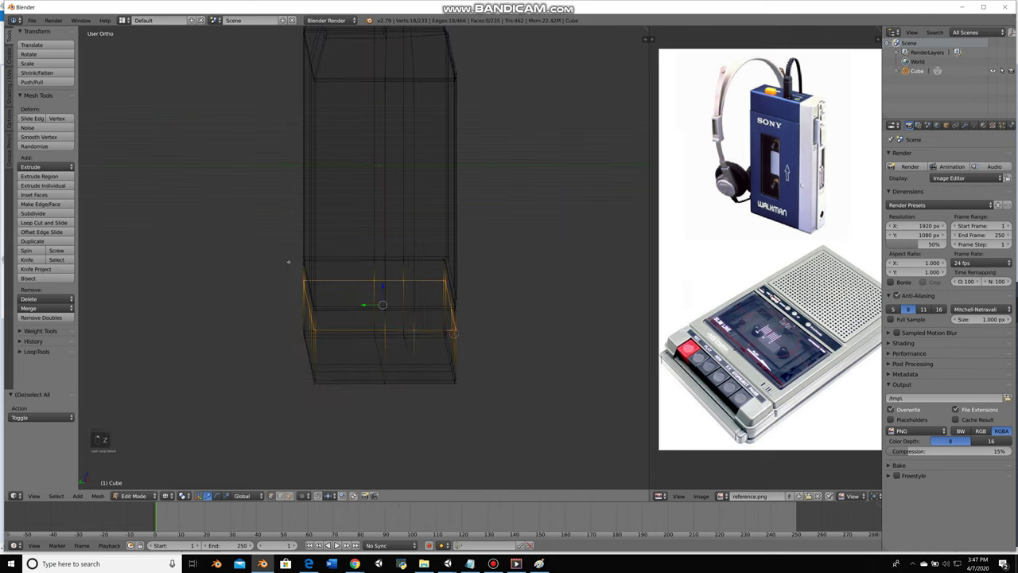
key("z")
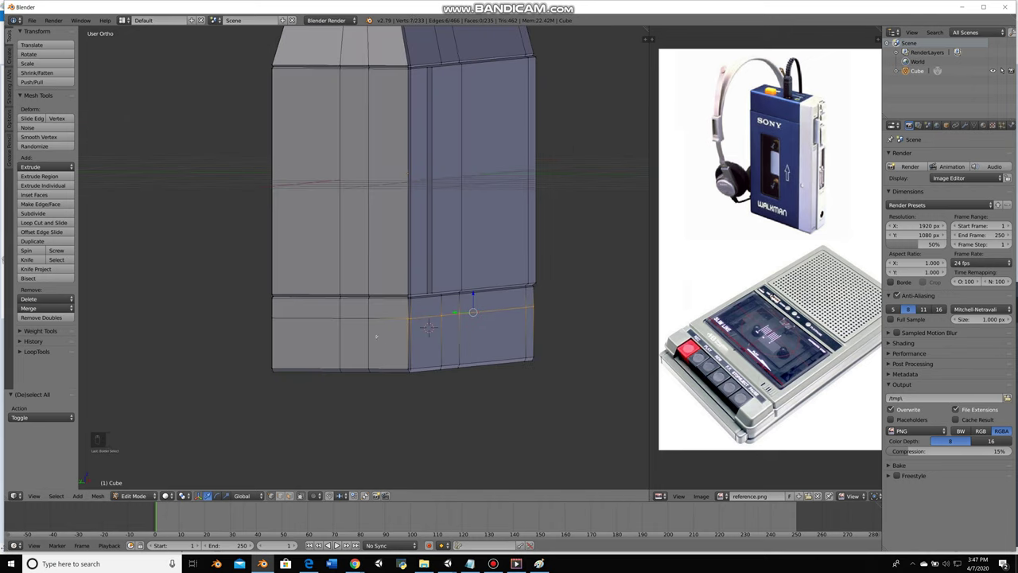
key("b")
key("ctrl+z")
key("a")
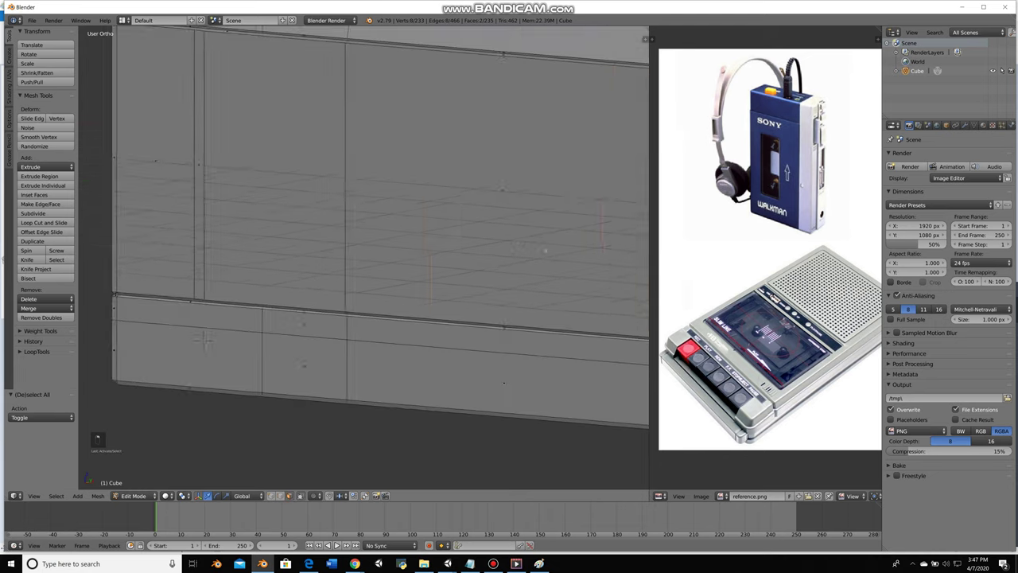
Select the large front panel faces, orbiting to check the selection from the side
right_click(746, 316)
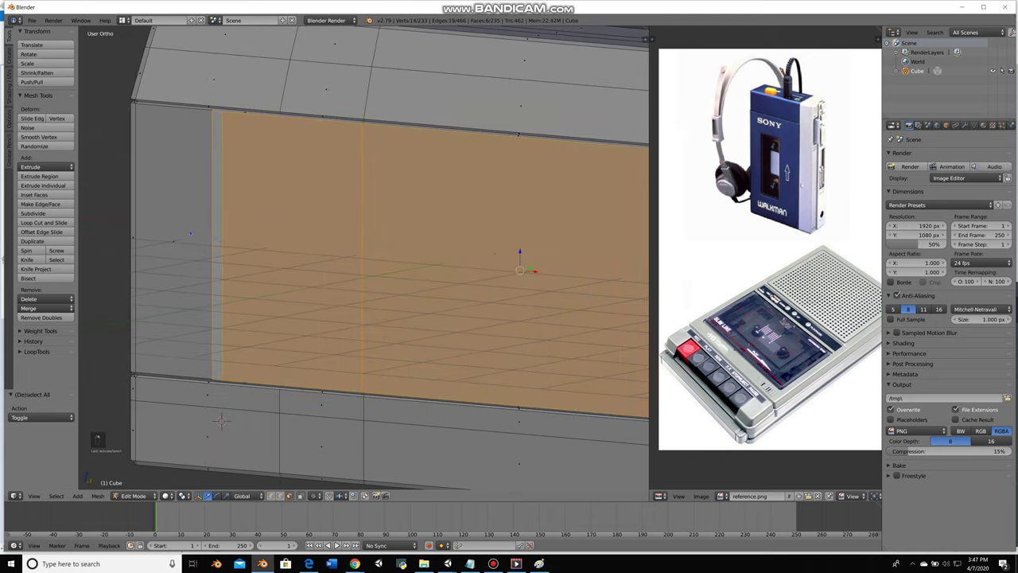
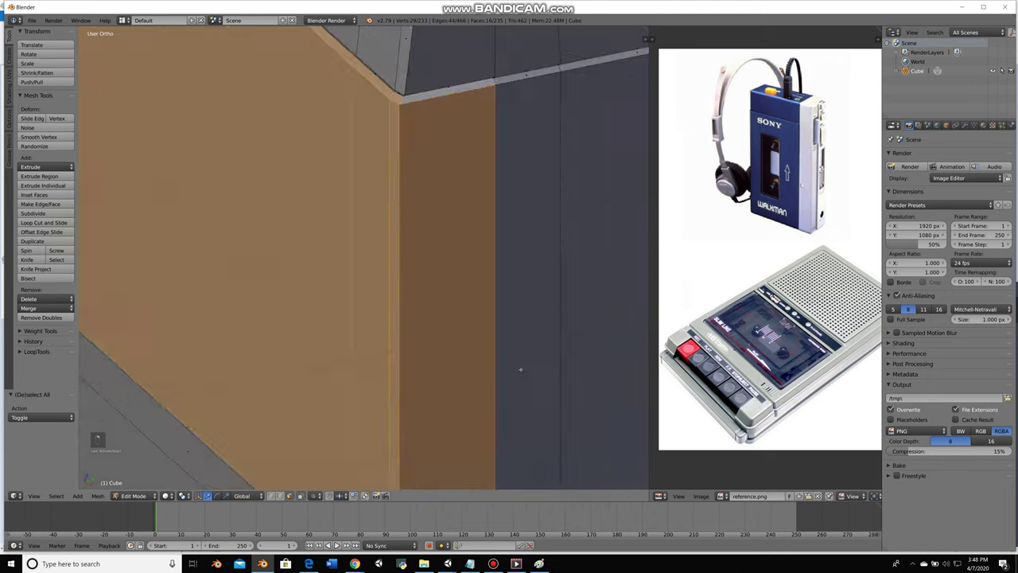
middle_click(746, 316)
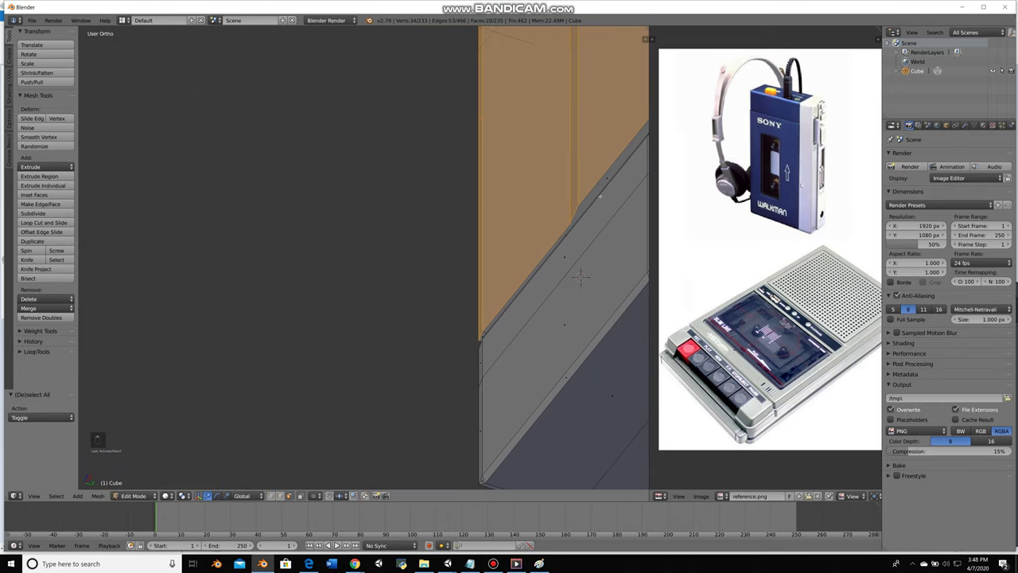
left_click(745, 317)
middle_click(746, 316)
middle_click(745, 317)
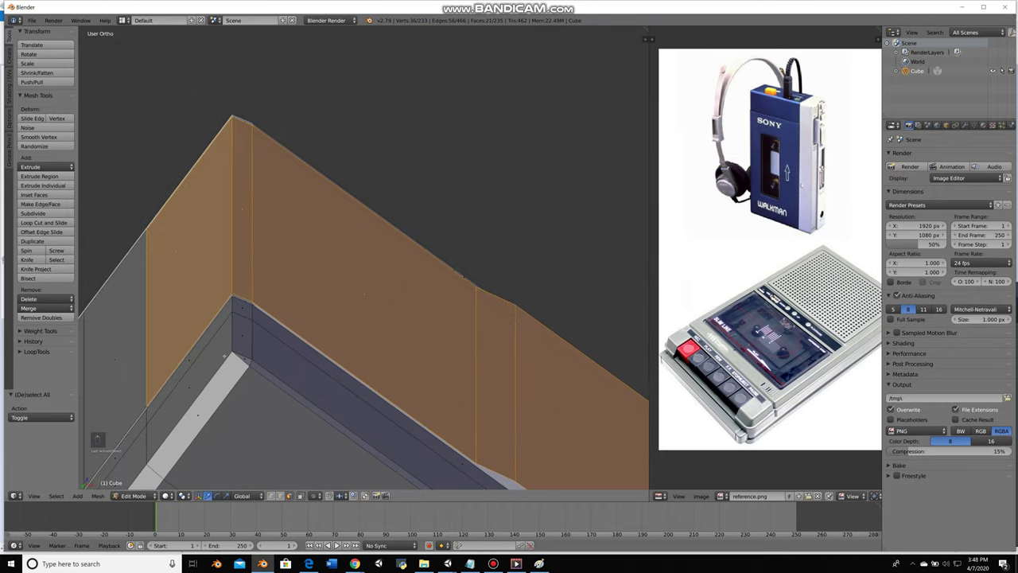
middle_click(746, 316)
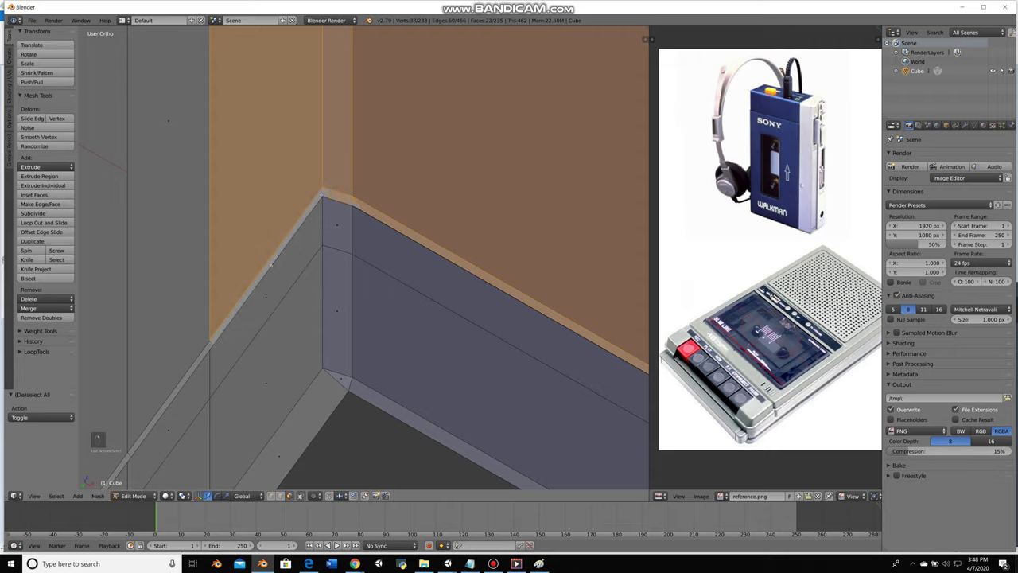
left_click(746, 317)
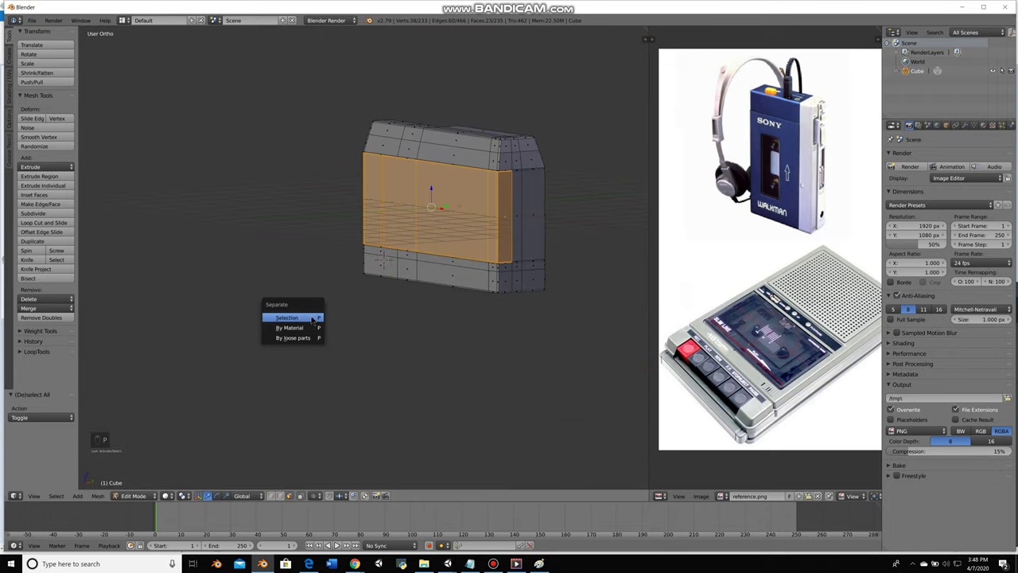
Separate the front panel into its own object Cube.001 and select its edge in edit mode
key("Tab")
right_click(746, 317)
key("h")
key("Tab")
left_click_drag(746, 316, 746, 317)
key("z")
left_click(746, 316)
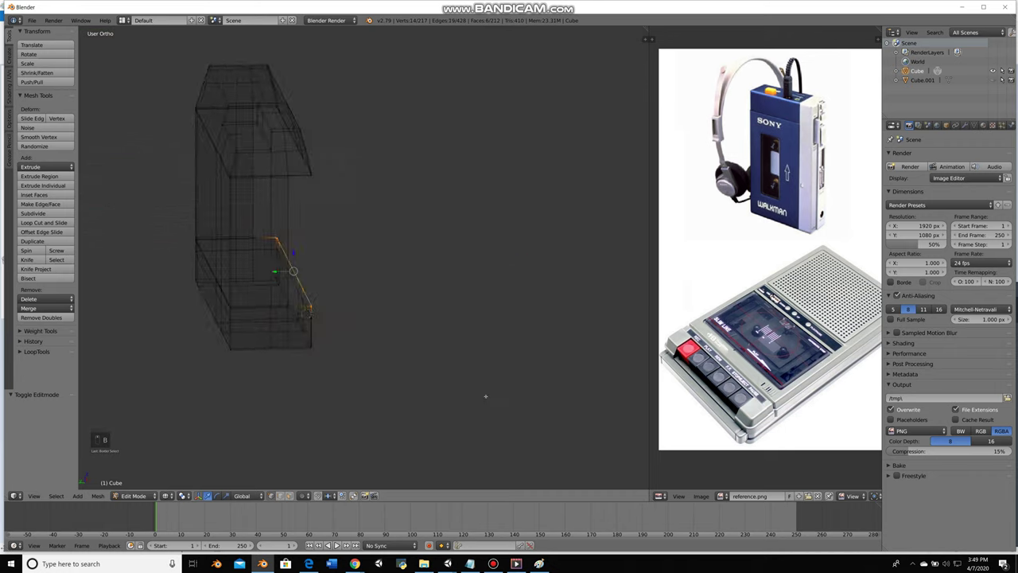
From the side view, unhide geometry and move the panel's edge vertices to reshape it
key("KP_3")
key("ctrl+KP_3")
key("alt+h")
key("Tab")
key("alt+h")
key("Tab")
key("g")
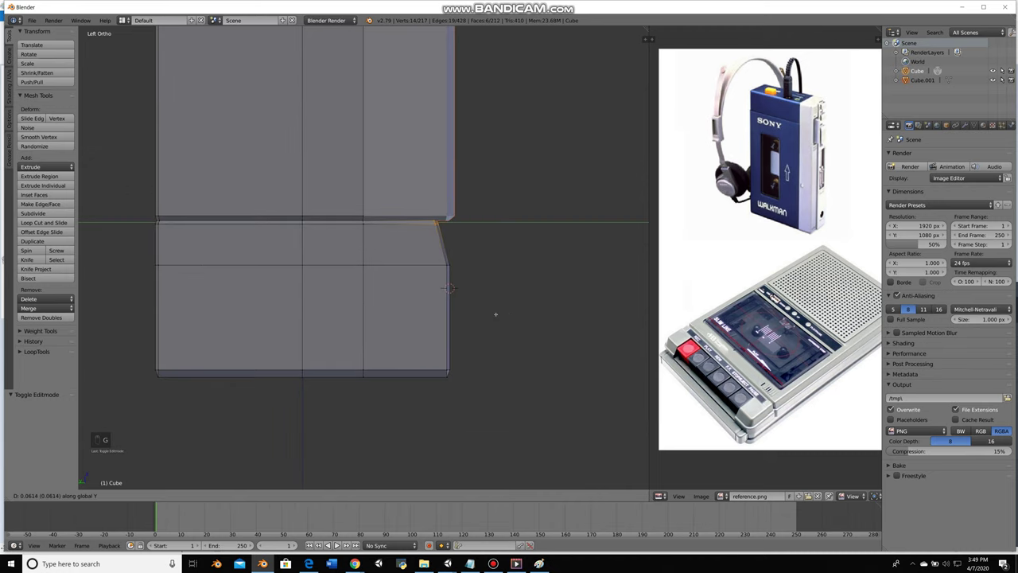
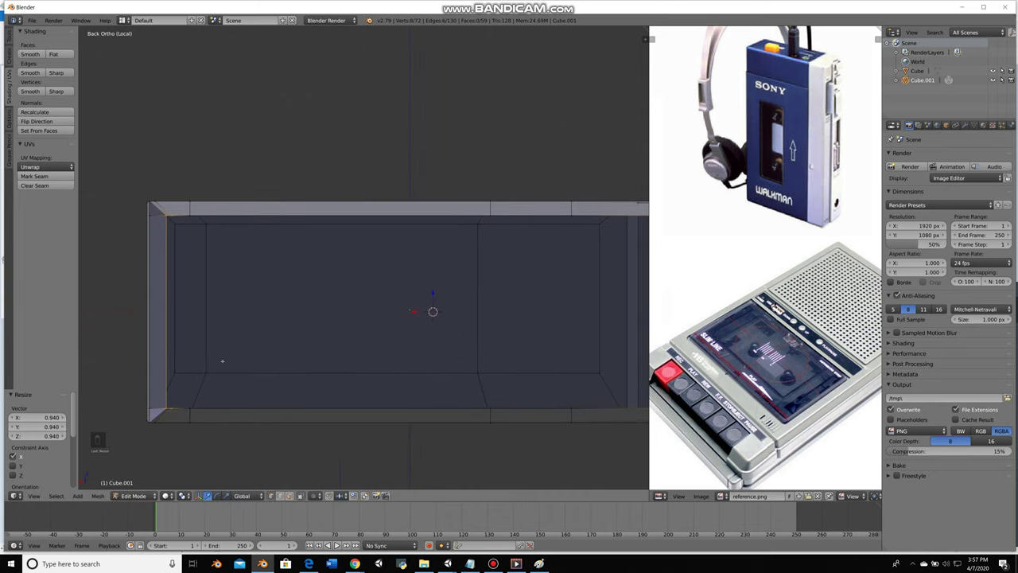
Move the panel's side edge and extrude the tape window frame's inner rim
key("a")
key("b")
key("z")
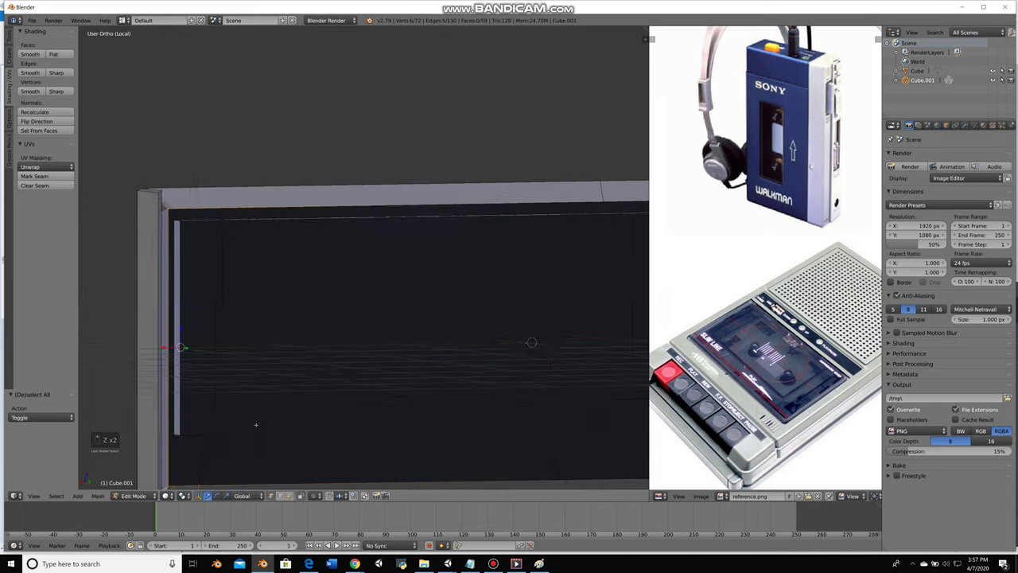
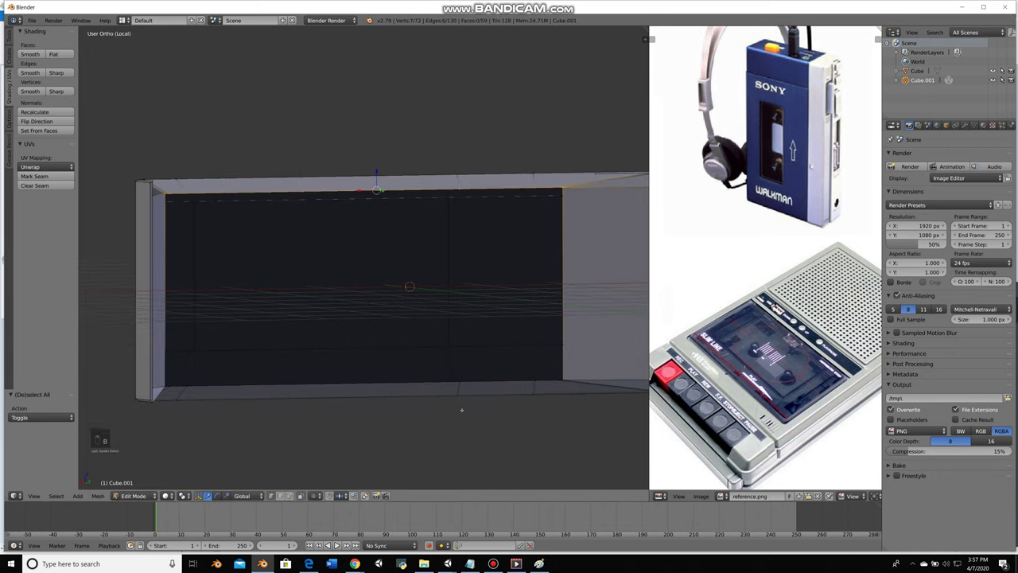
key("z")
key("g")
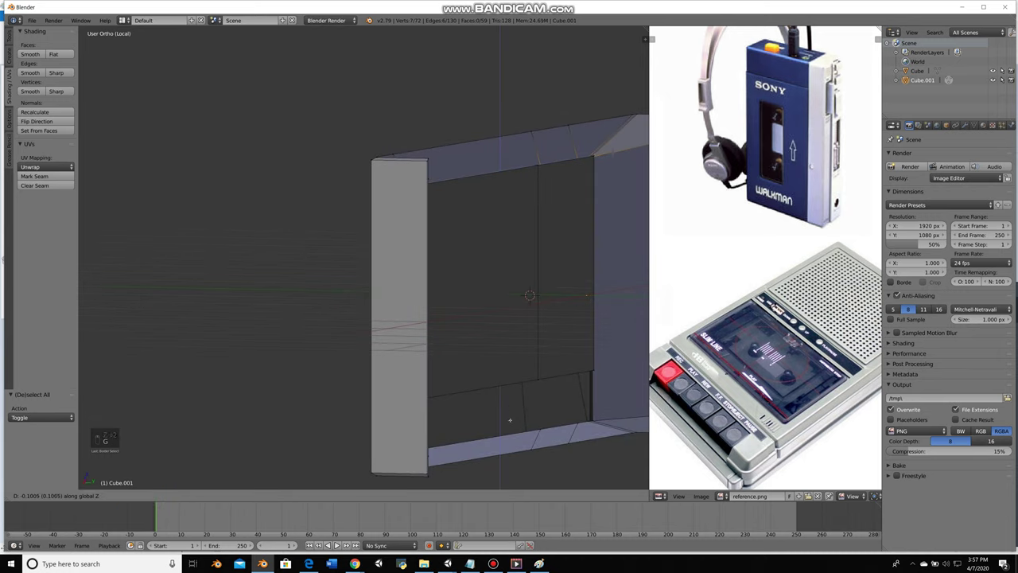
key("a")
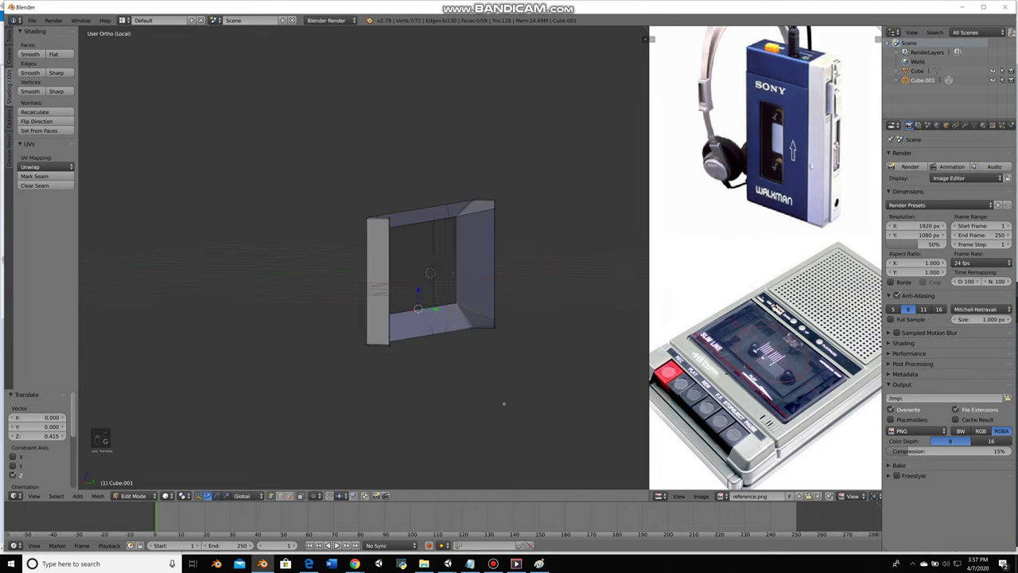
key("ctrl+z")
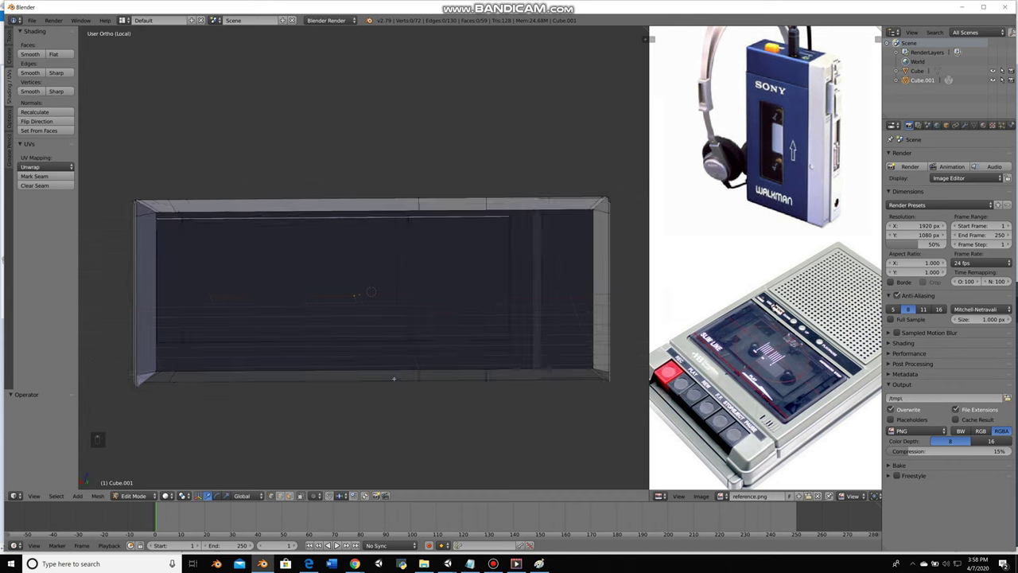
key("a")
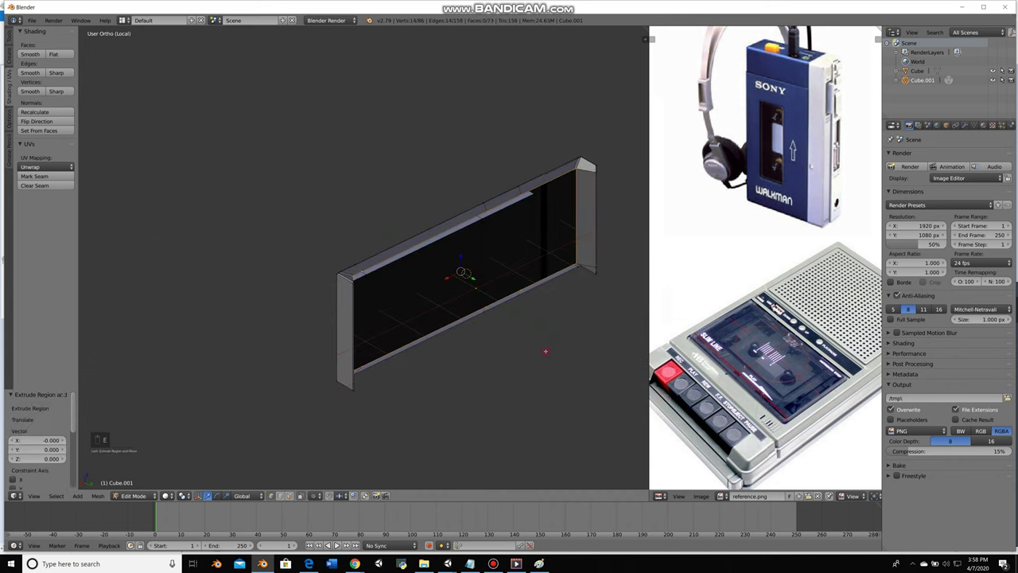
key("KP_1")
key("ctrl+KP_1")
Scale the extruded rim inward and along the vertical axis, then view the whole body
key("s")
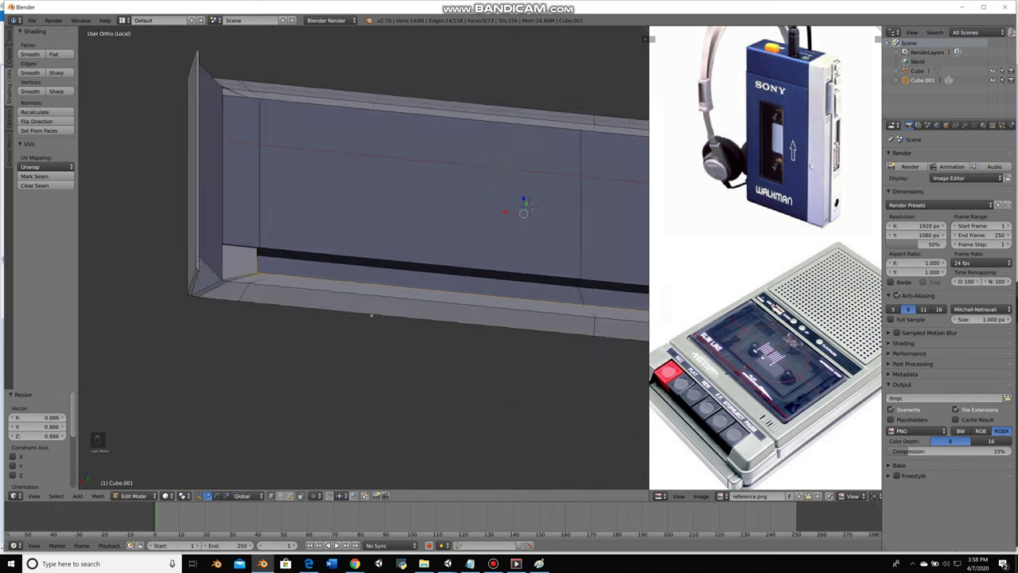
key("Escape")
key("ctrl+z")
key("ctrl+z")
key("ctrl+z")
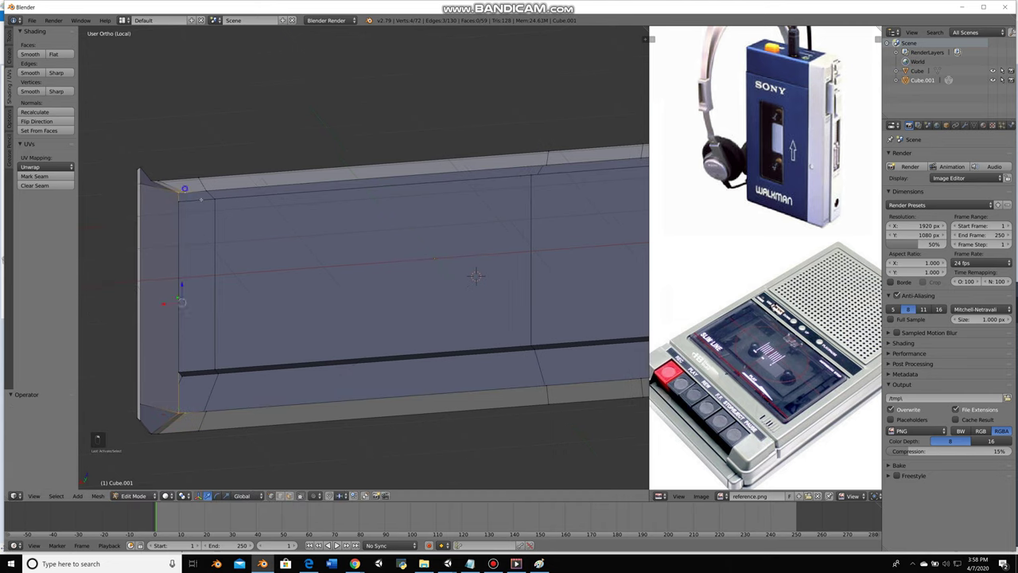
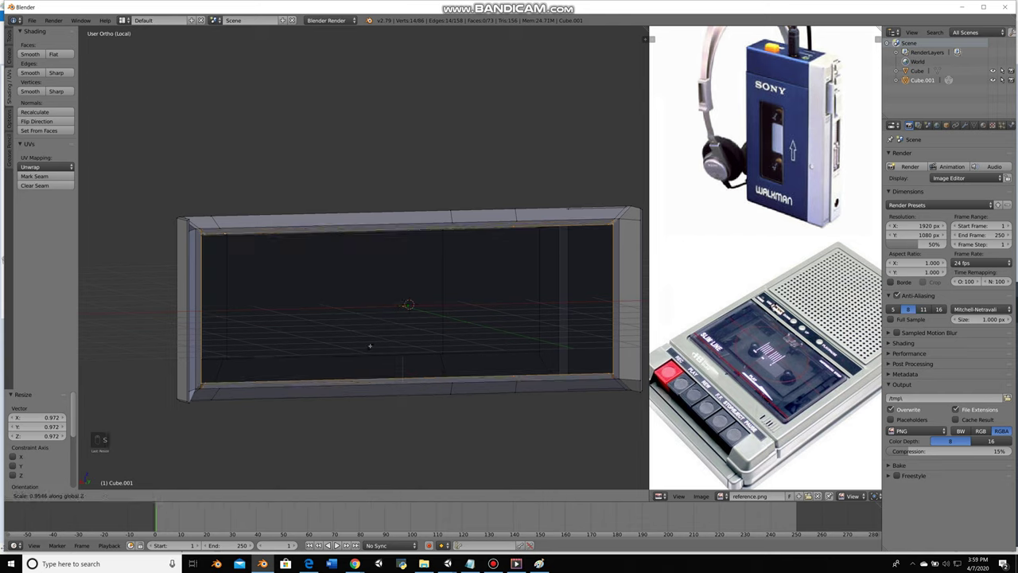
key("b")
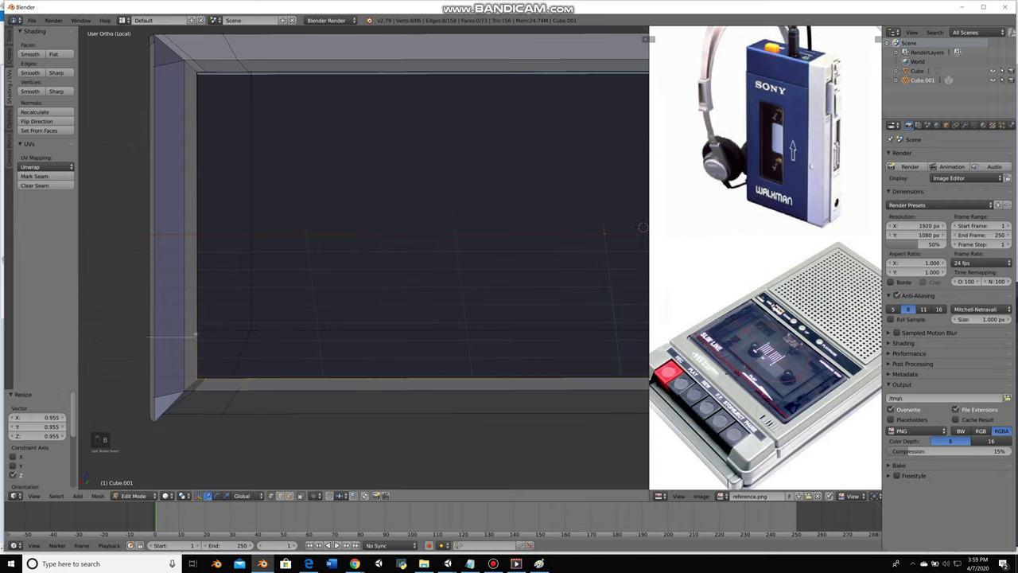
key("b")
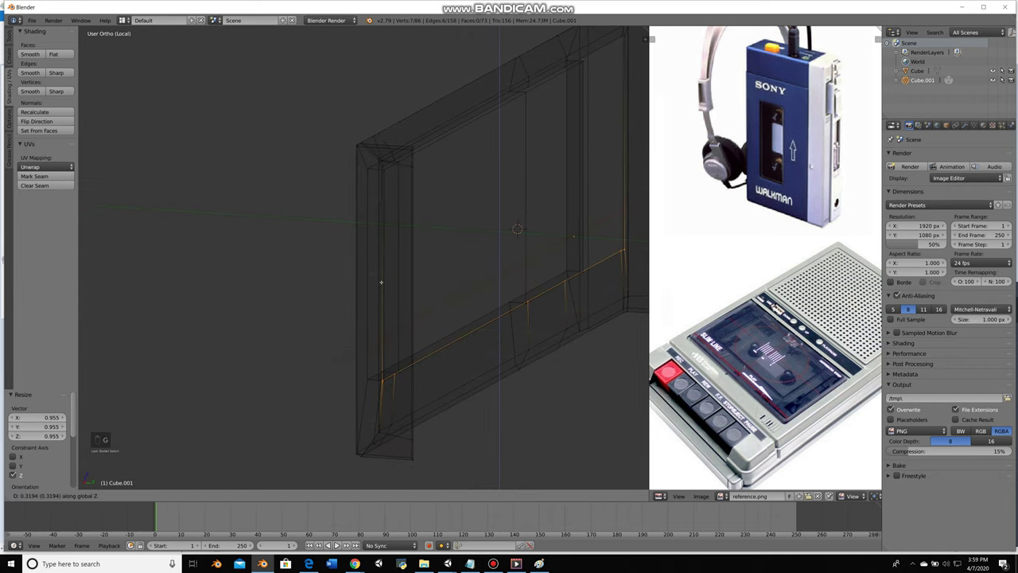
key("a")
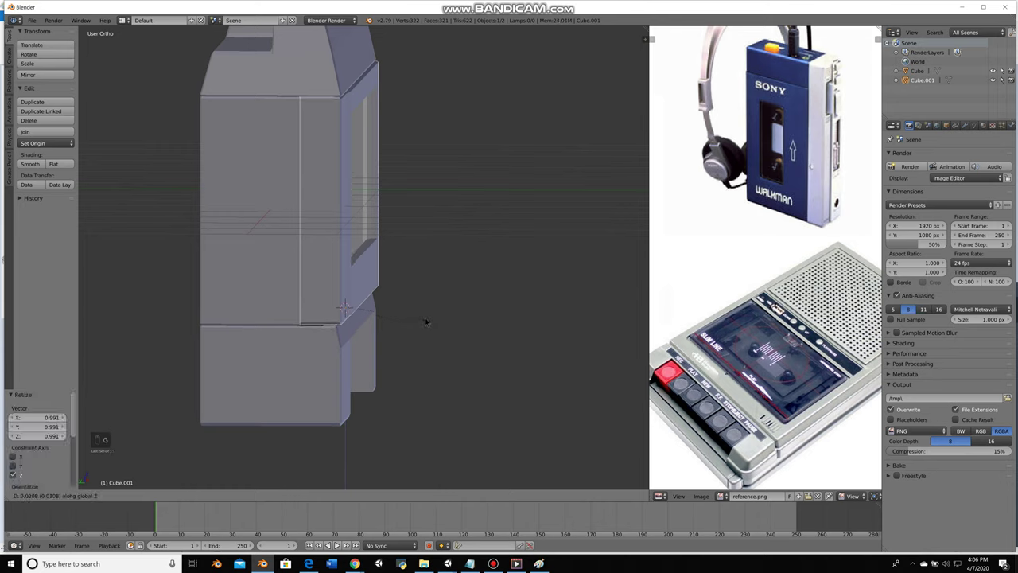
From the right side, move, resize and tilt the panel so its bottom meets the lower section
key("g")
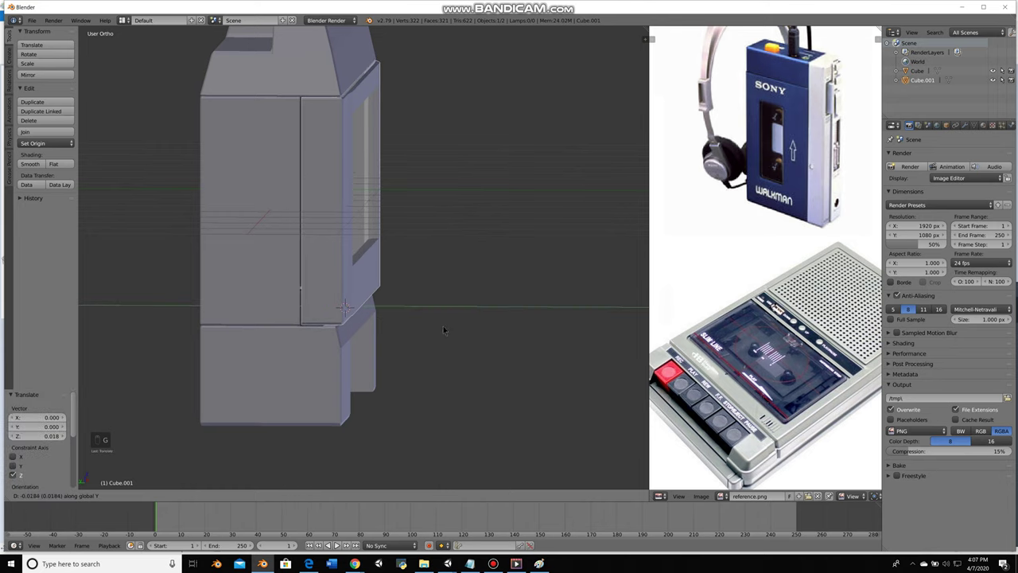
key("a")
key("KP_3")
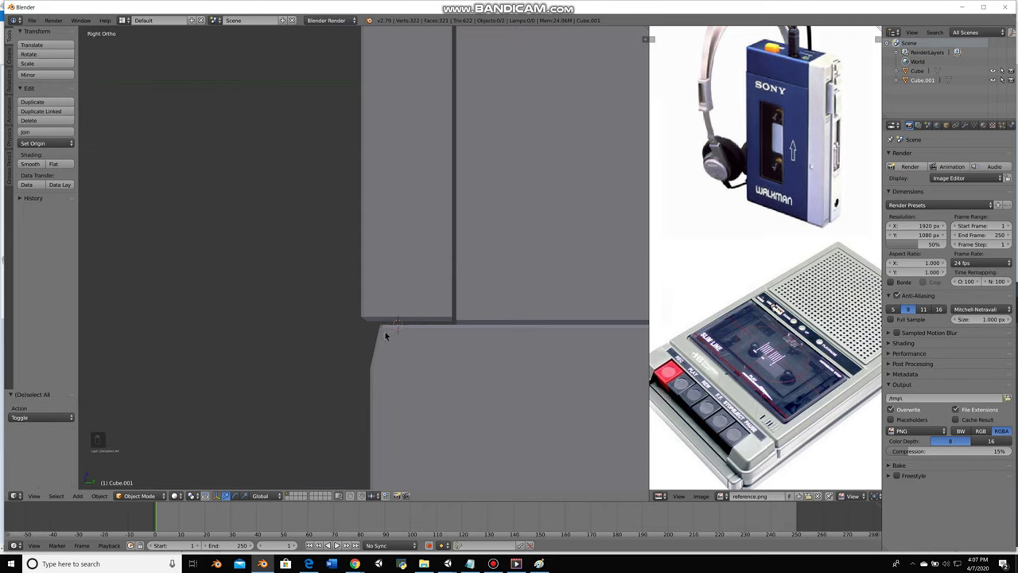
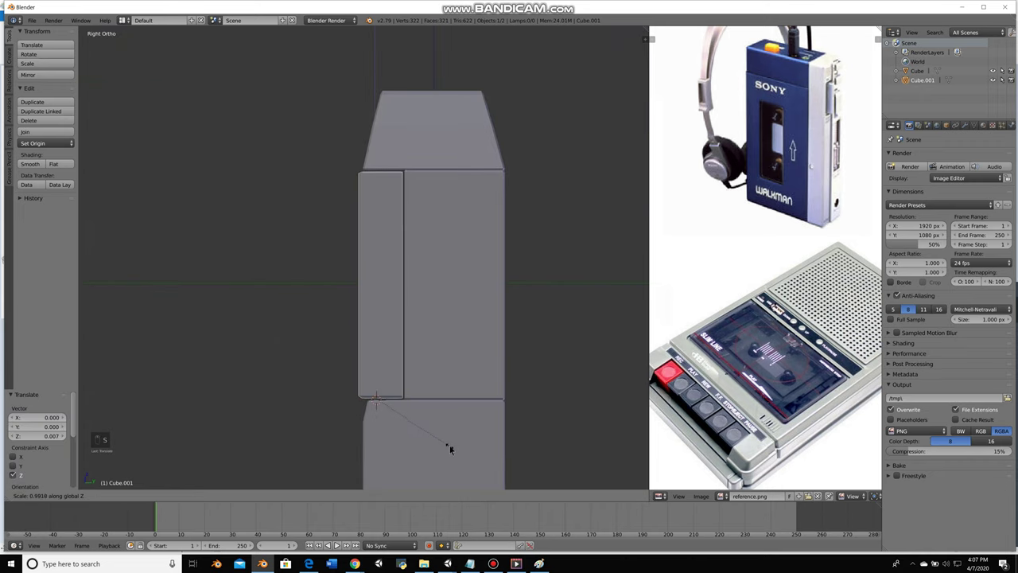
key("g")
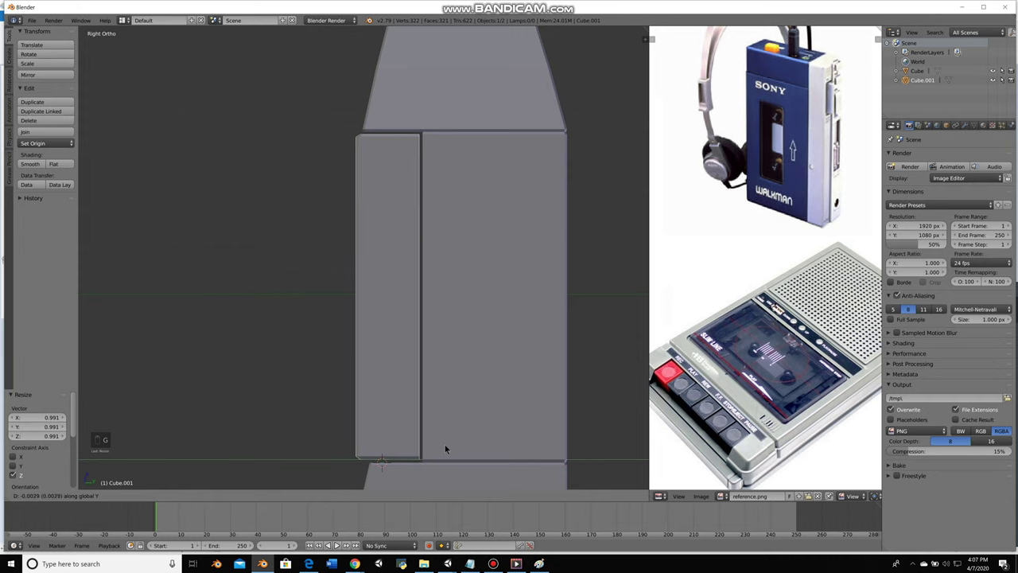
key("r")
key("Tab")
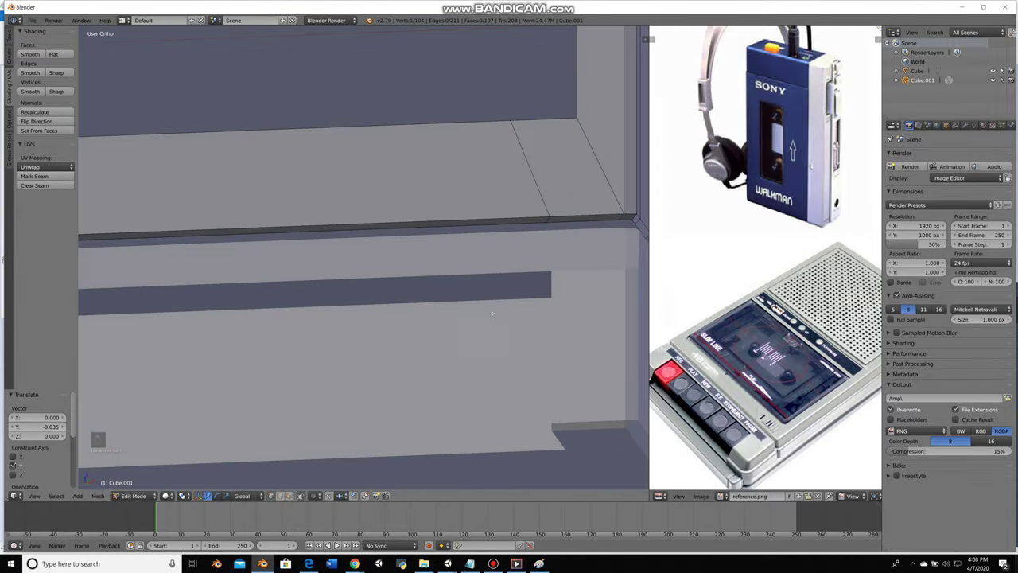
Snap the cursor to the selection, set the origin there and delete edges on the lower band
key("shift+s")
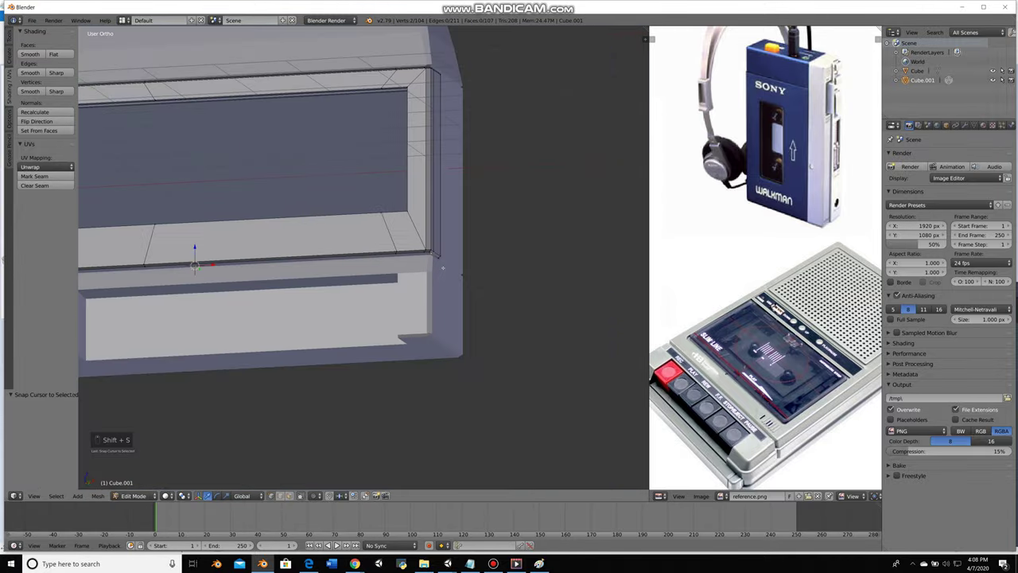
key("Tab")
key("ctrl+shift+alt+c")
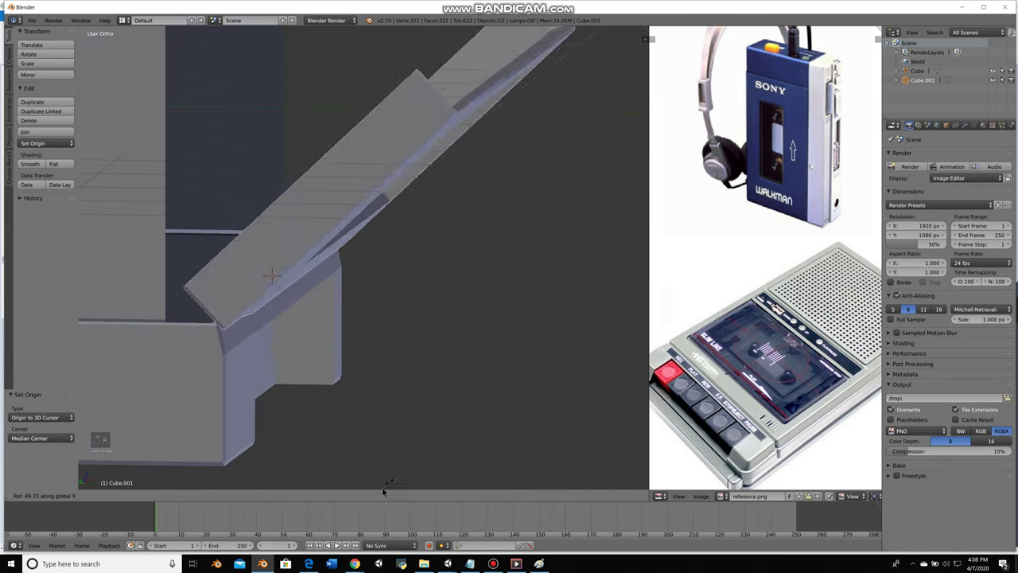
key("Tab")
key("Tab")
key("x")
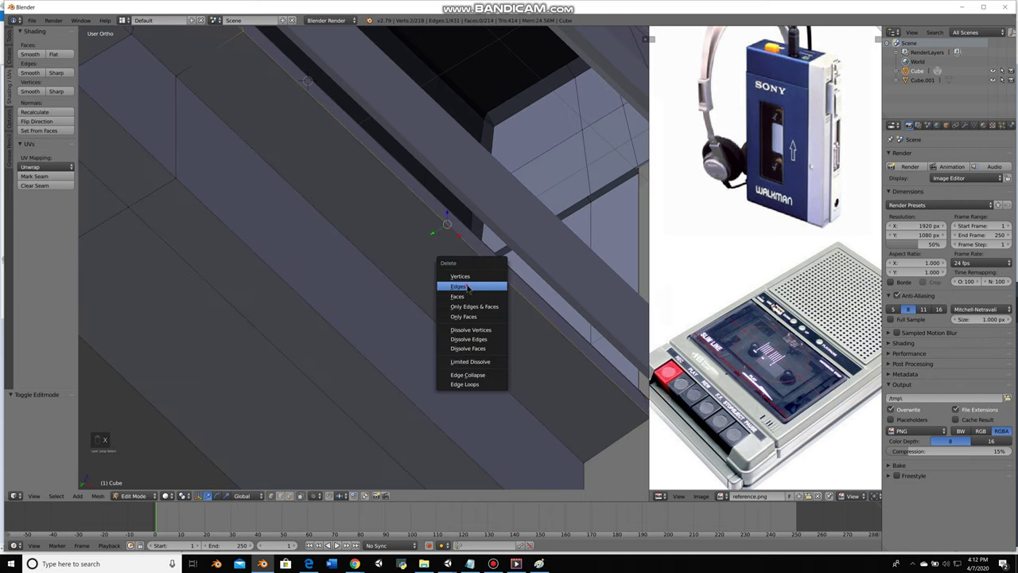
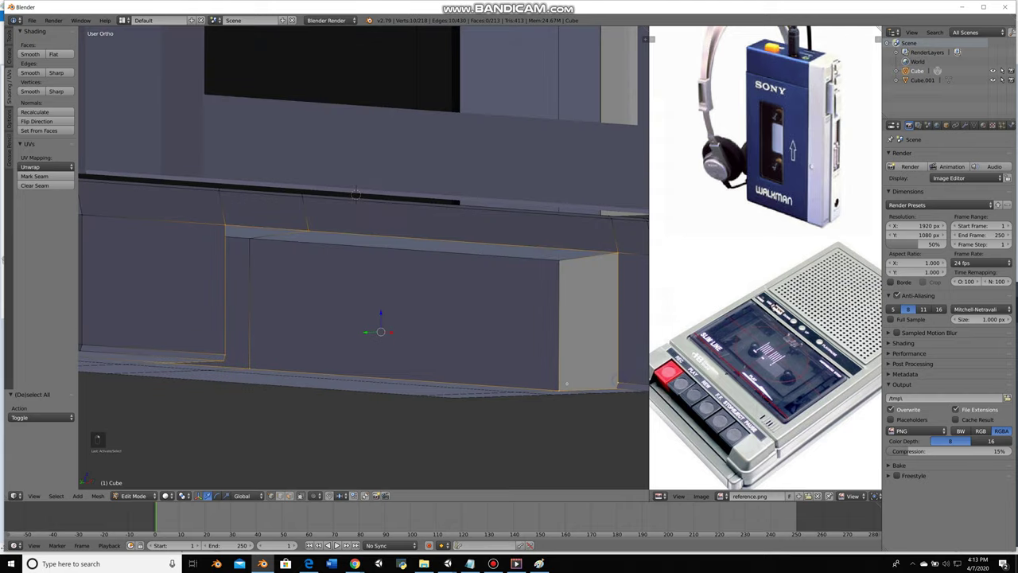
Bevel the slot outline and adjust it into a recessed slot across the lower front band
key("ctrl+b")
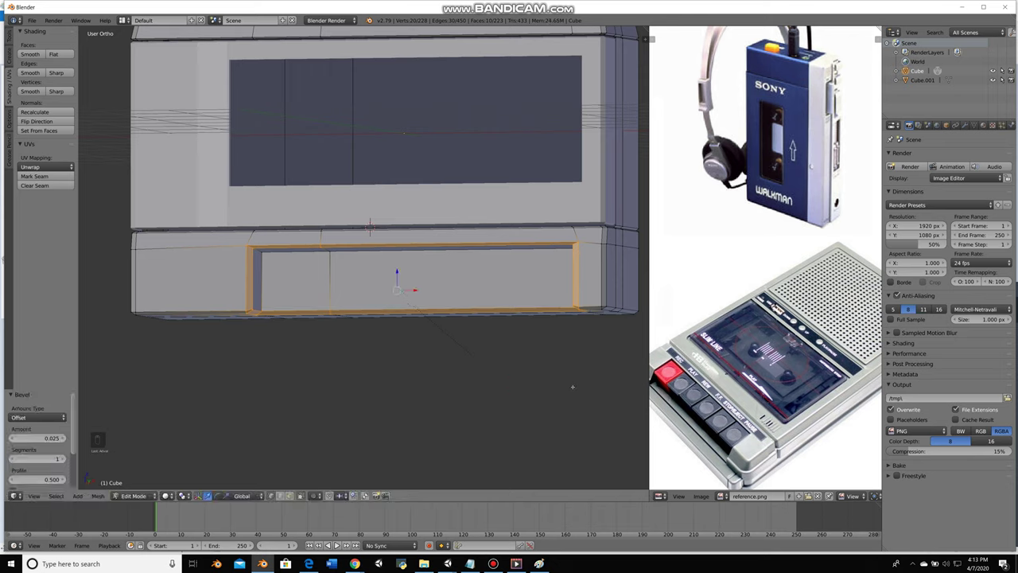
key("Tab")
key("Tab")
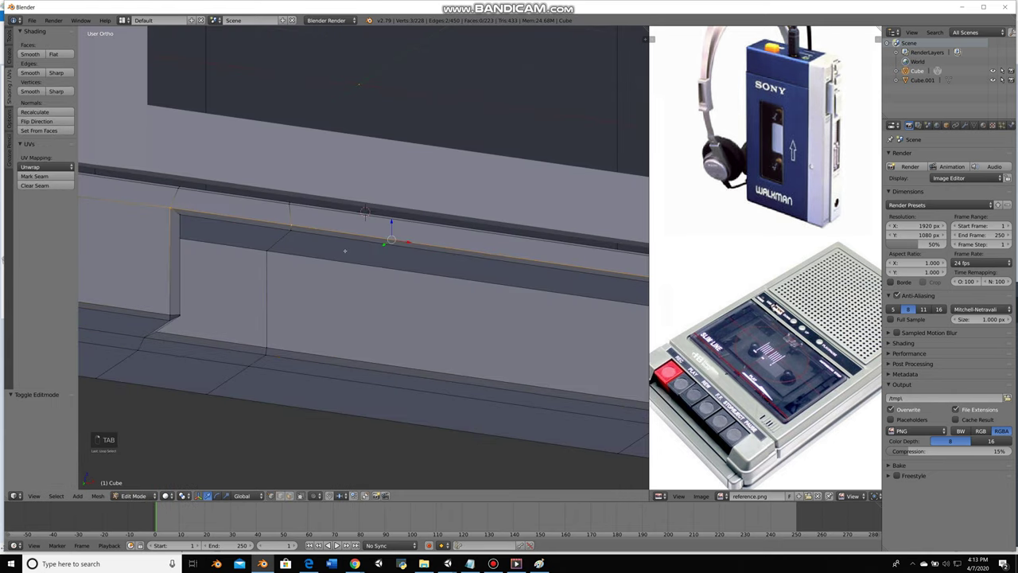
key("g")
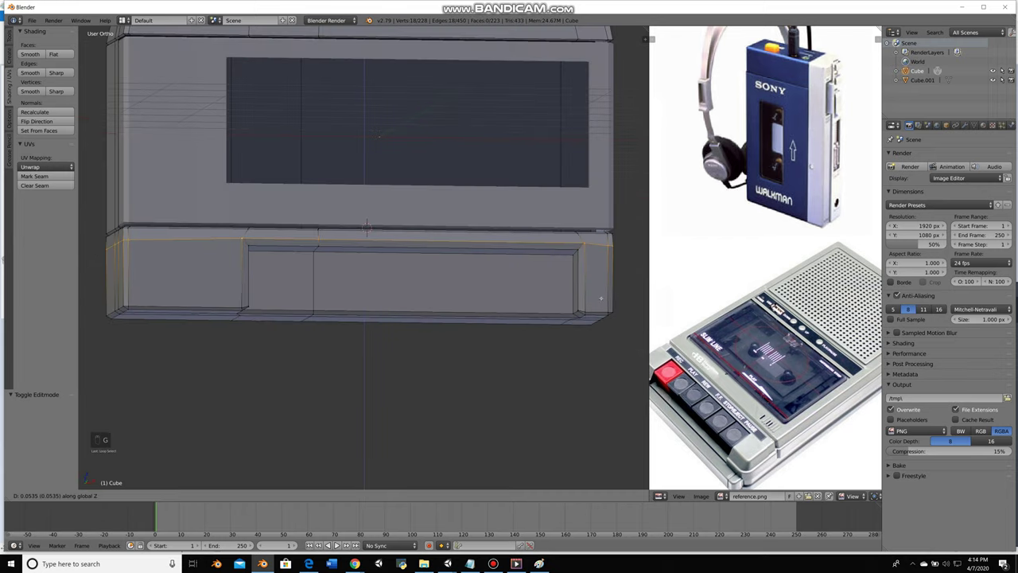
key("a")
key("ctrl+z")
key("s")
key("g")
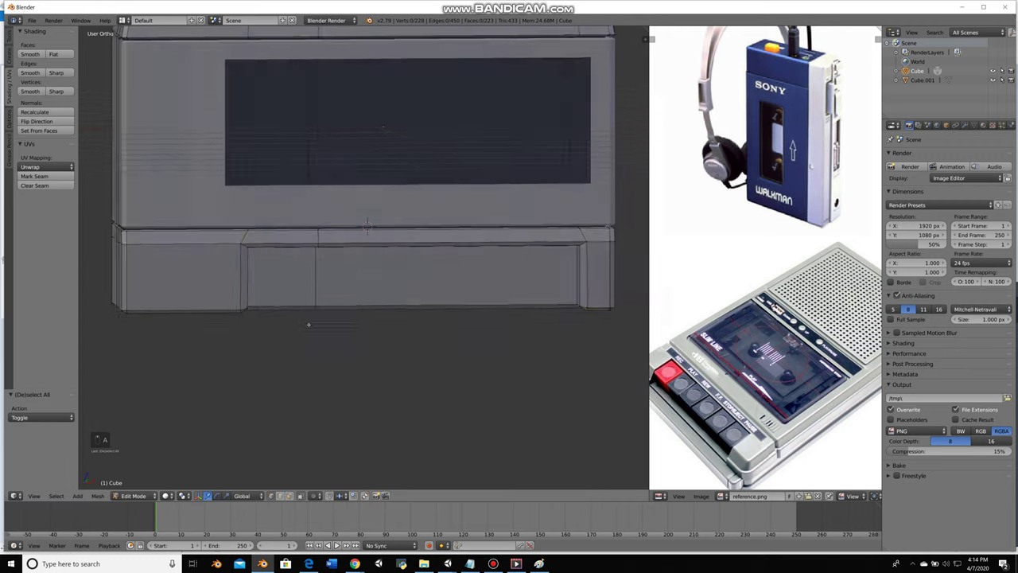
key("a")
key("Tab")
key("a")
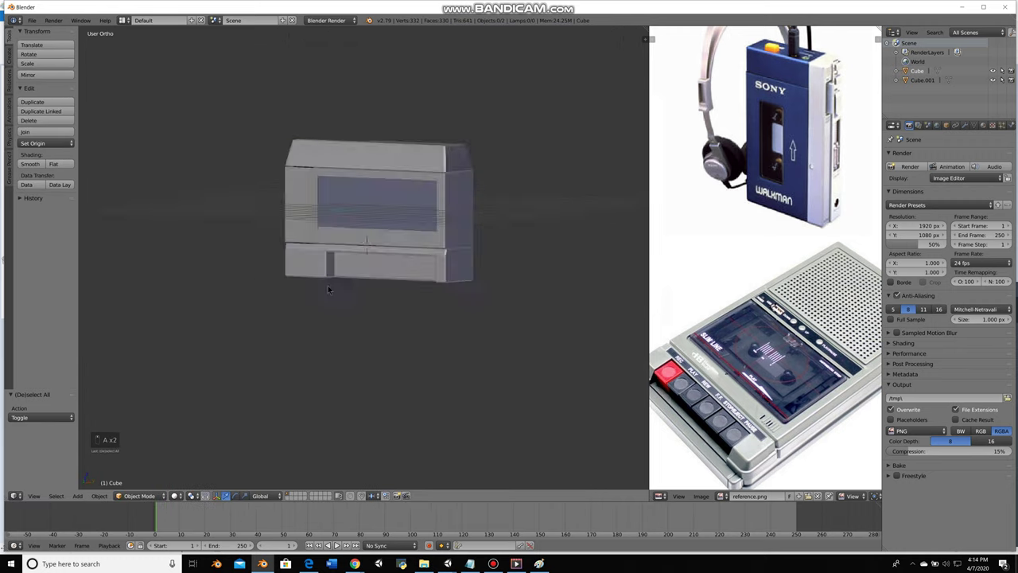
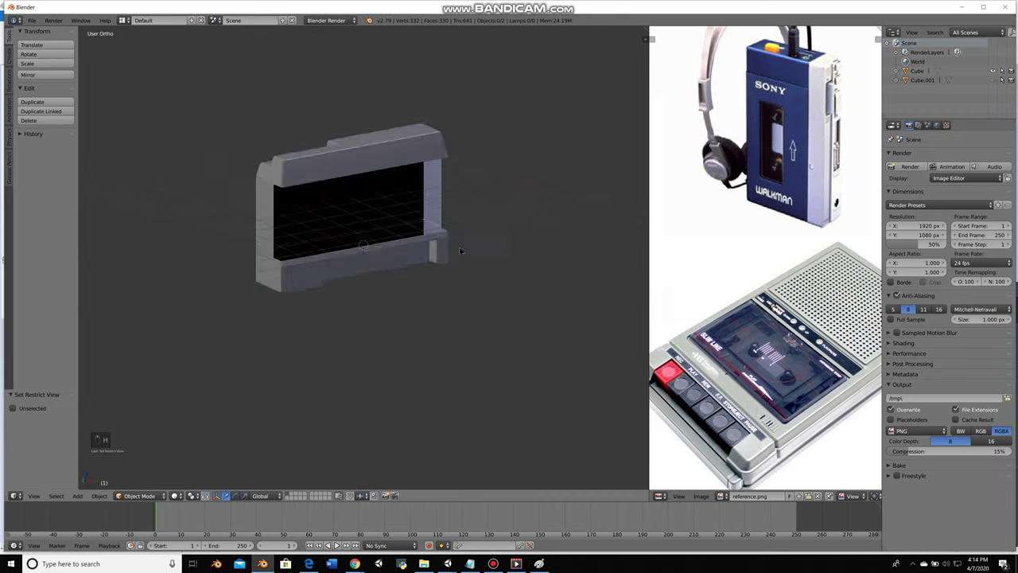
Adjust the window opening and scale the side panel vertically from the left view
key("Tab")
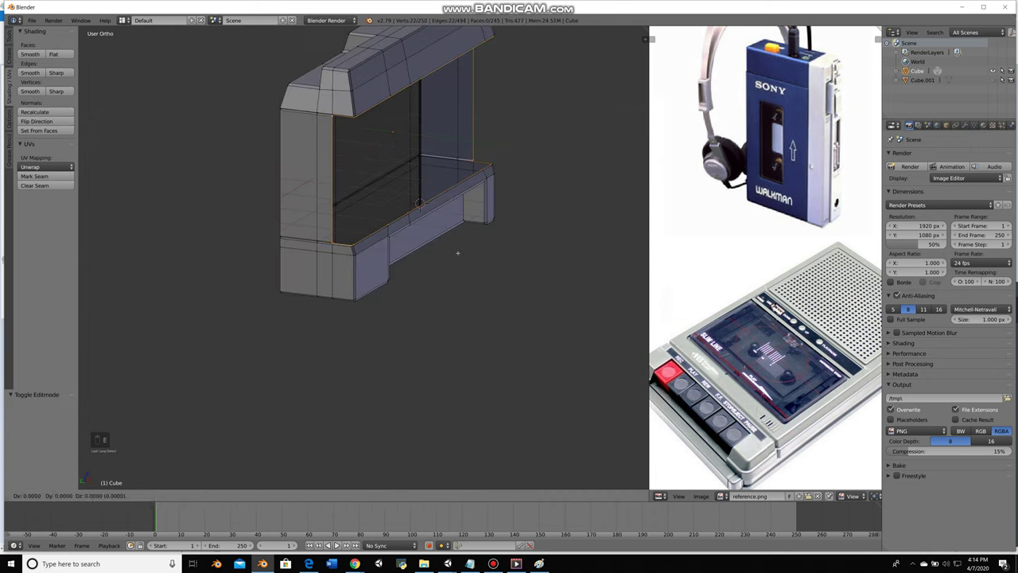
key("ctrl+z")
key("s")
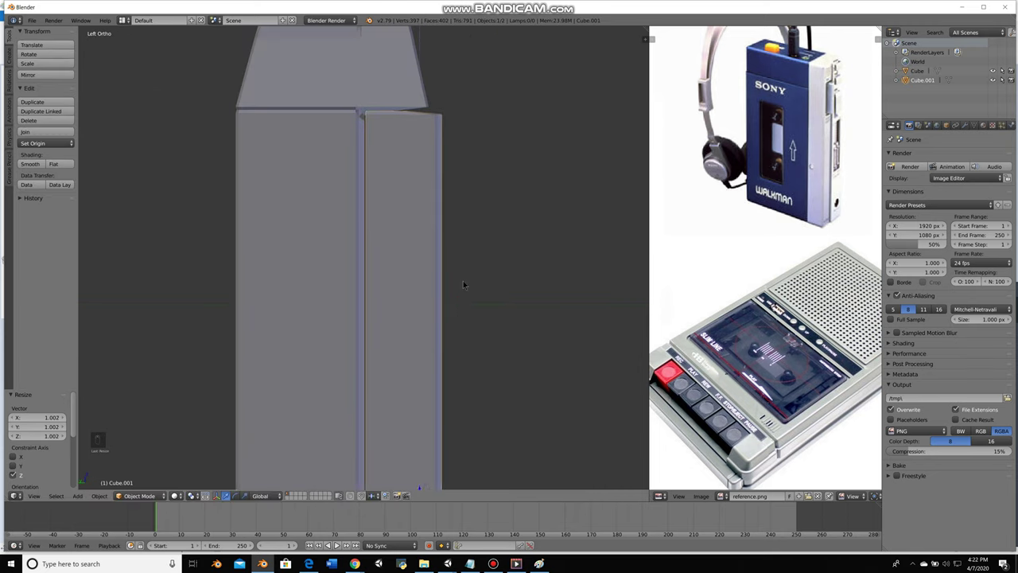
Join the body and front panel objects into one and deselect everything
key("g")
key("a")
key("ctrl+z")
key("a")
key("g")
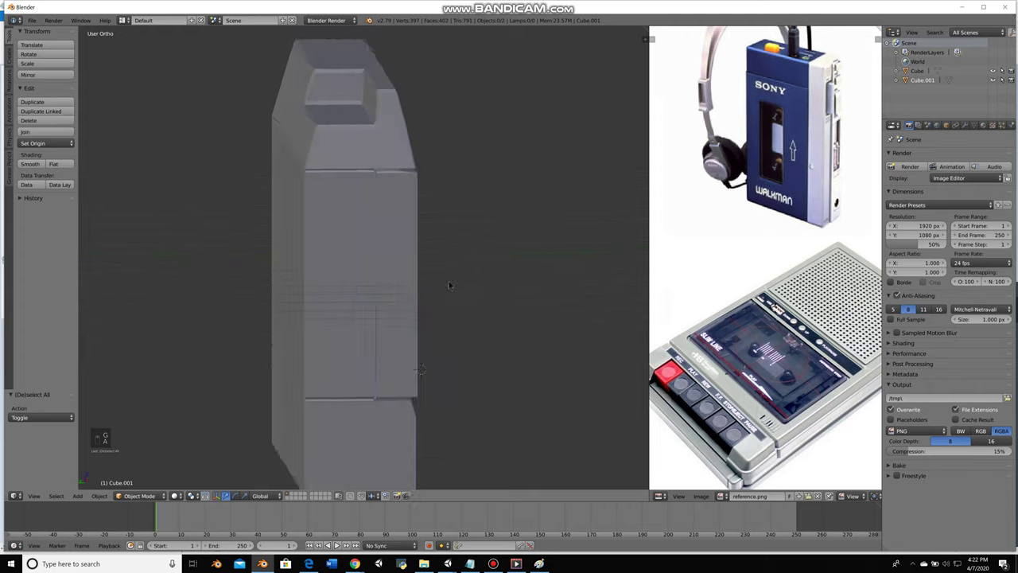
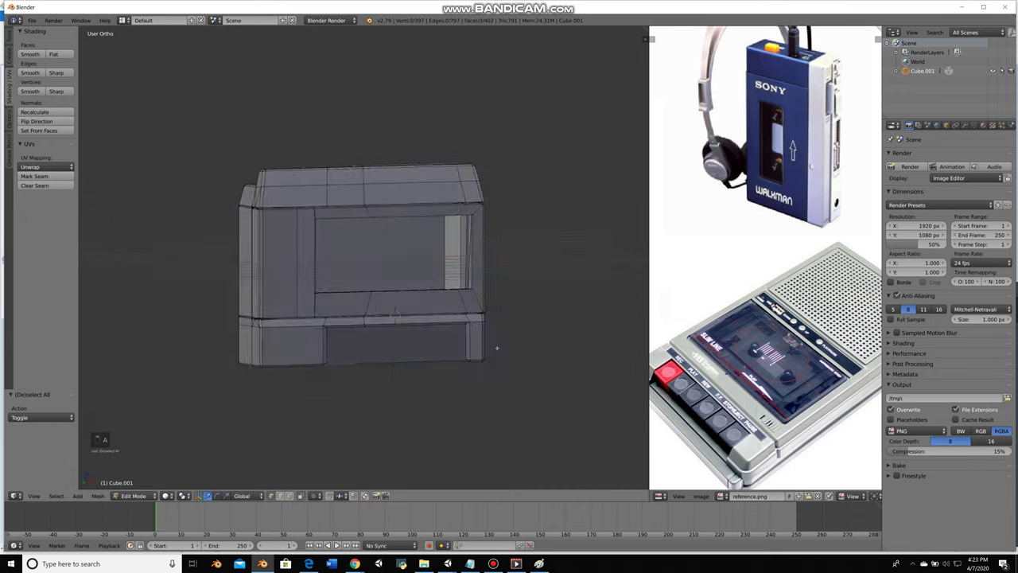
Select the window insert's linked geometry and separate it as object Cube.000
key("Tab")
right_click(410, 291)
key("Tab")
key("l")
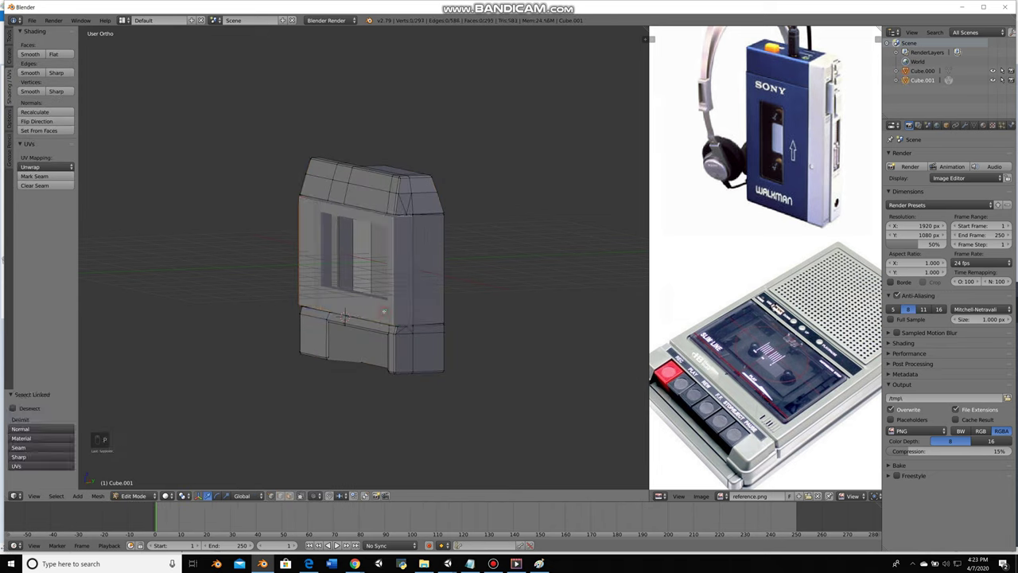
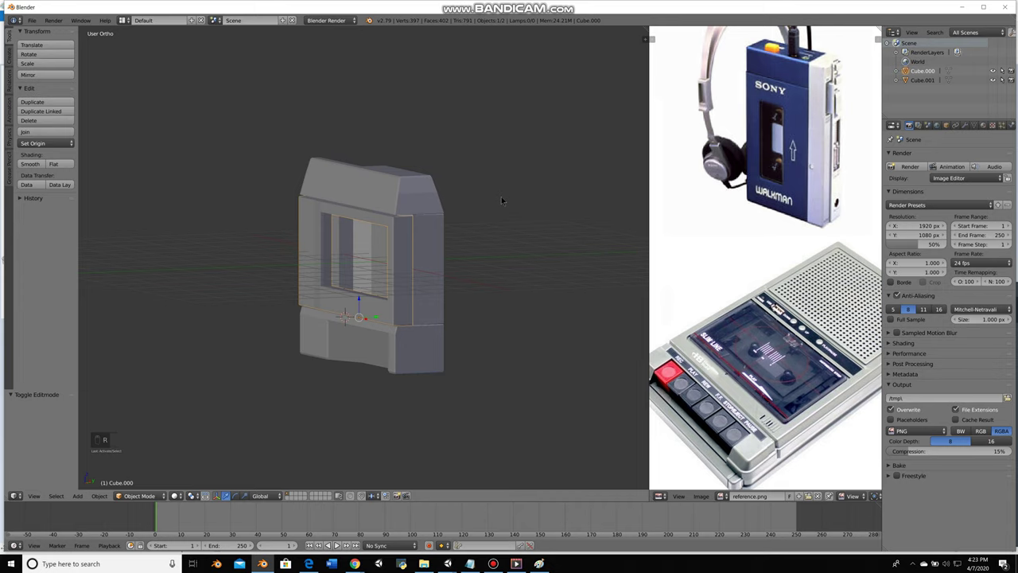
key("a")
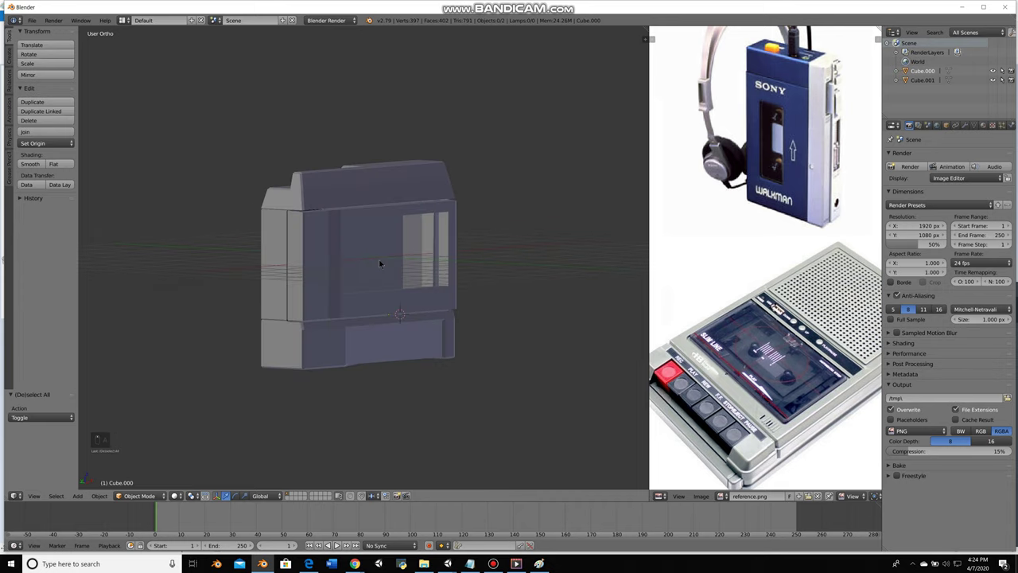
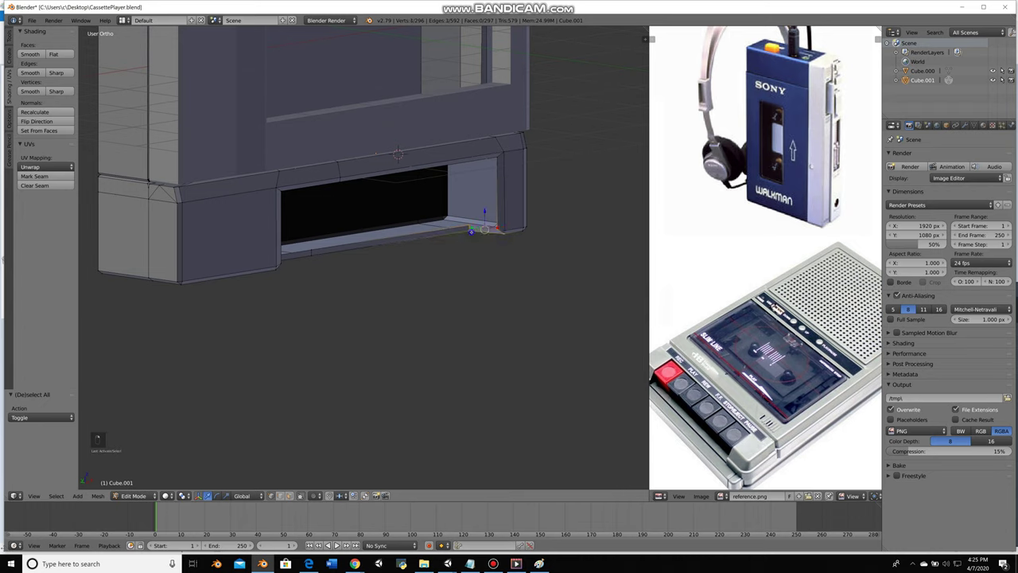
Fill new faces across the lower front slot's border edges to close the dark gap
key("f")
key("a")
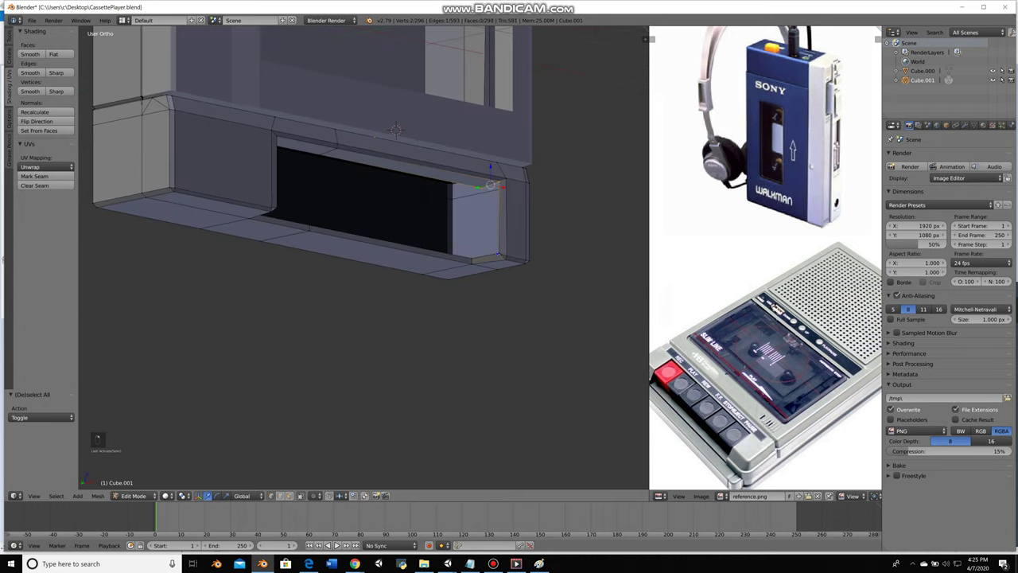
key("f")
key("a")
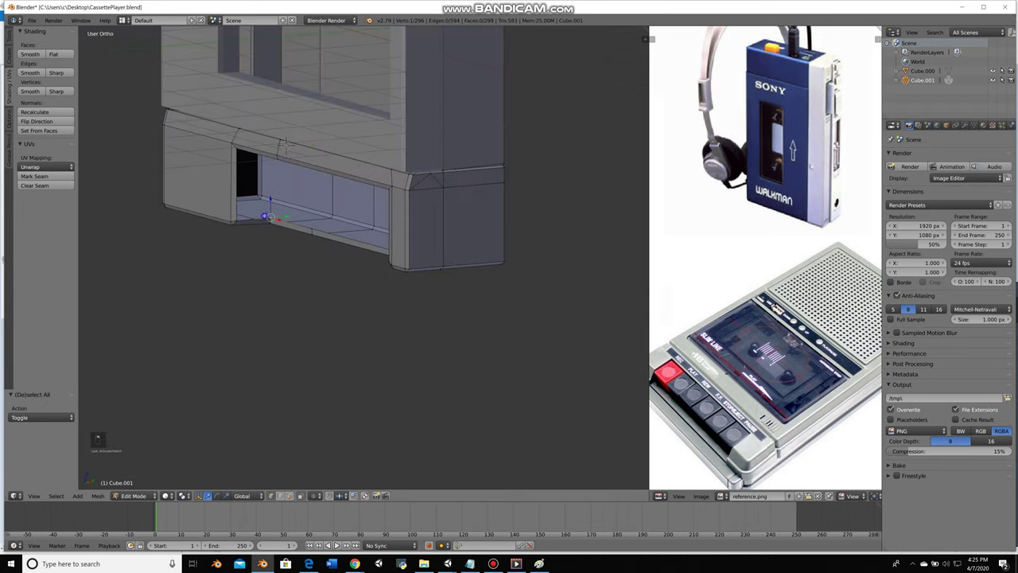
key("f")
key("a")
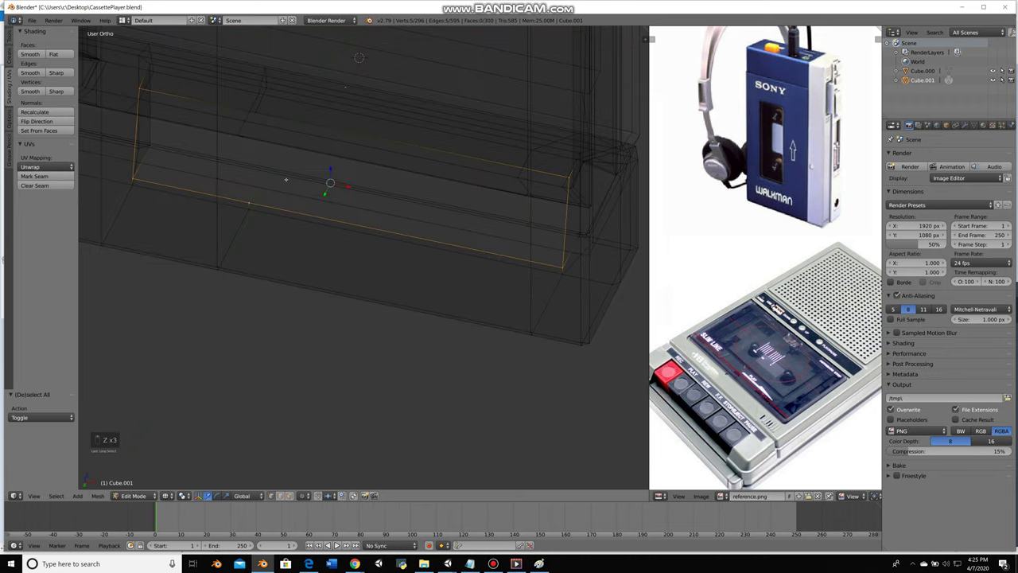
key("f")
key("a")
Check the filled slot in wireframe, undo a stray fill, and return to front view
key("z")
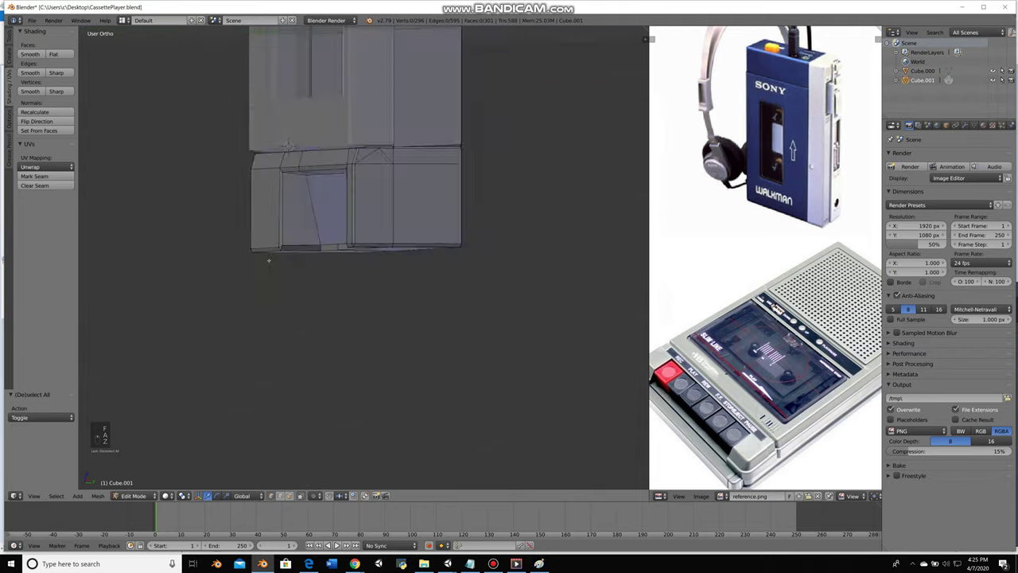
key("ctrl+z")
key("a")
key("Right")
key("KP_1")
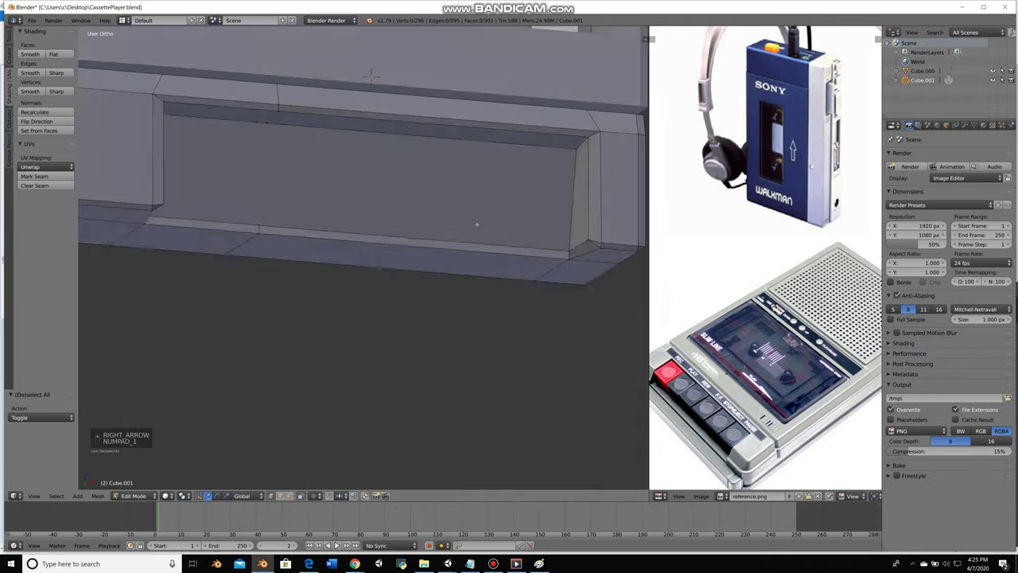
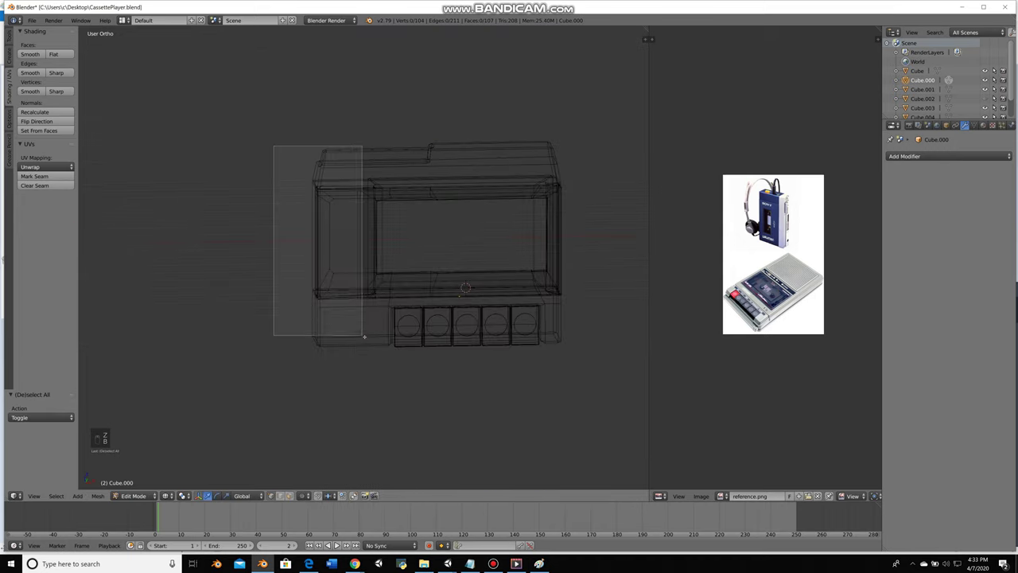
Slide one side strip of the front window recess sideways, checking it from the front in wireframe
key("z")
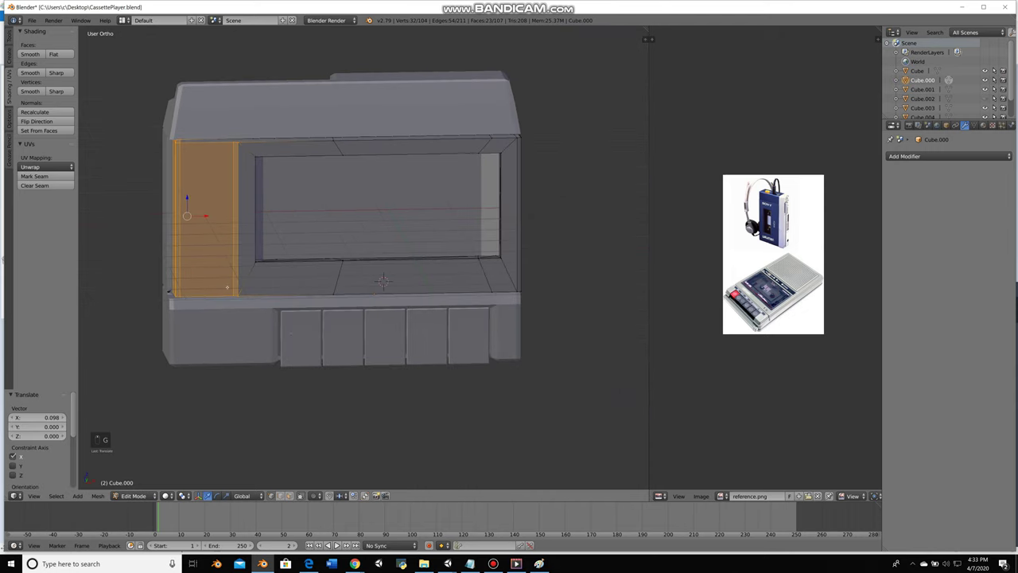
key("KP_1")
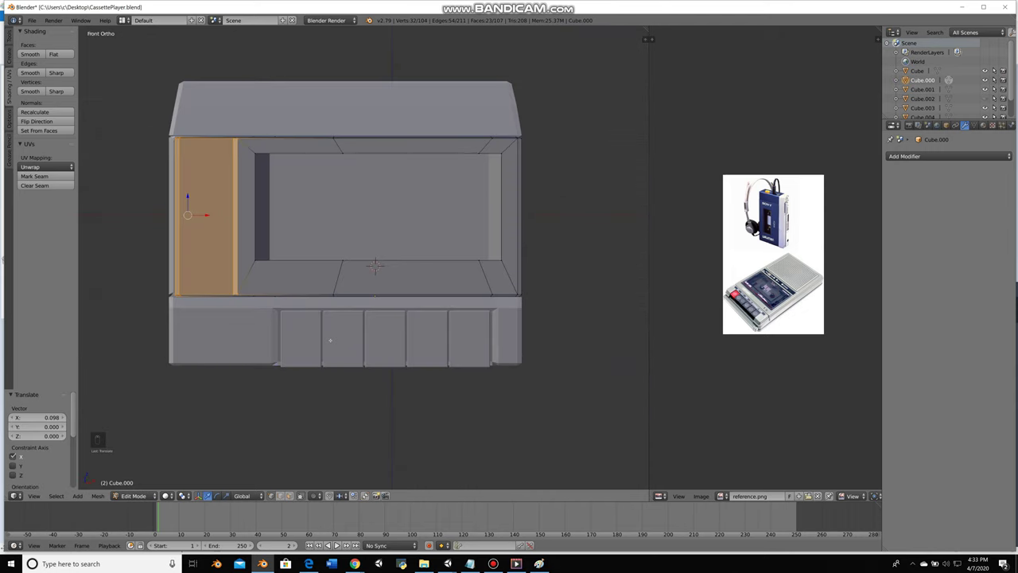
key("a")
key("z")
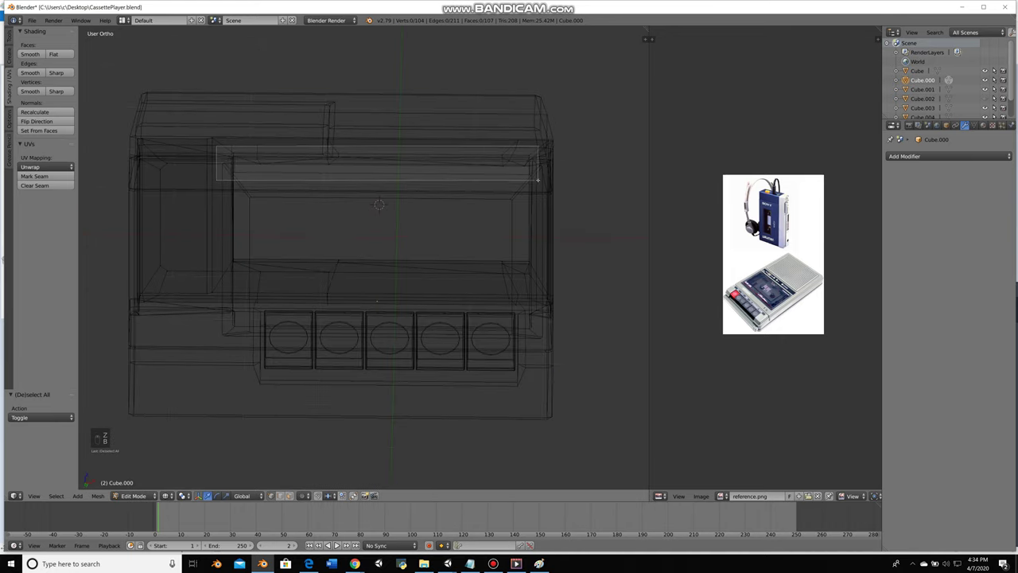
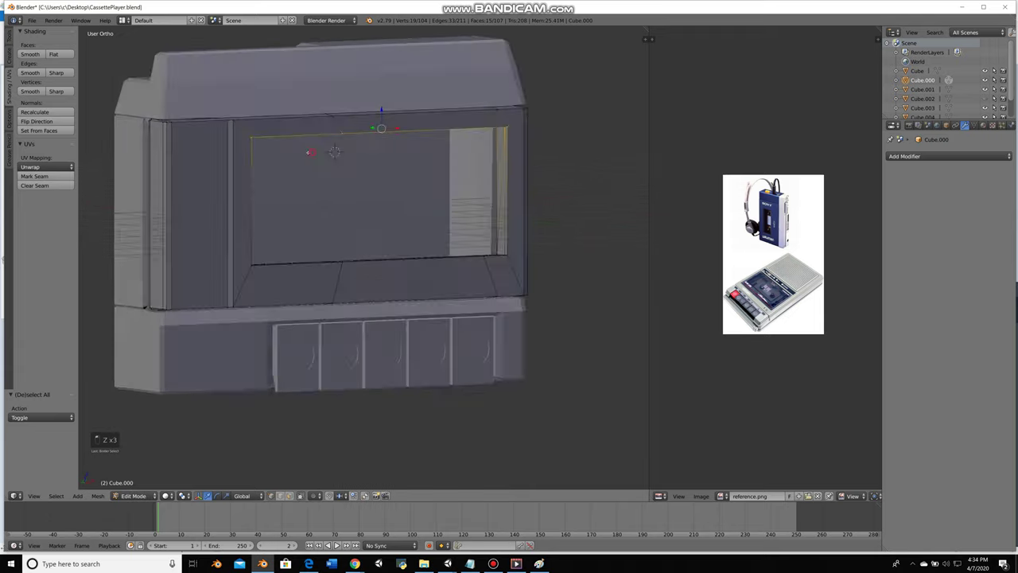
key("g")
key("a")
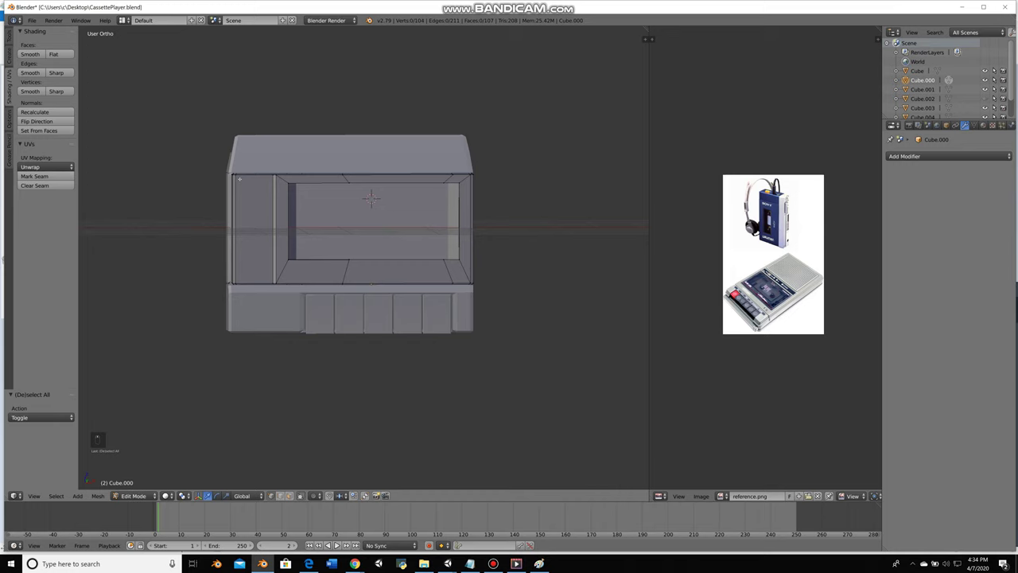
key("z")
key("z")
key("z")
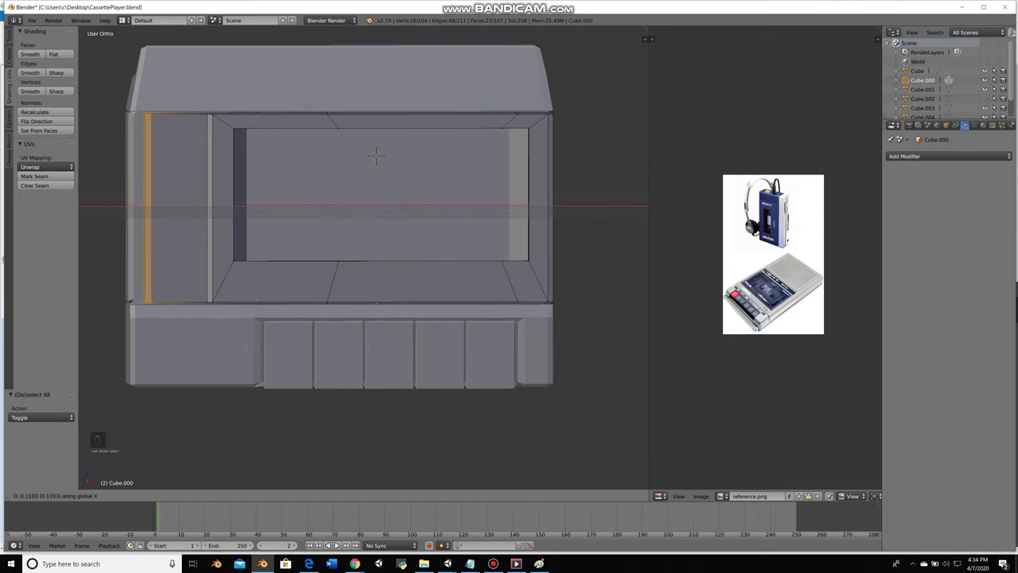
Slide the opposite window side wall, leave Edit Mode, and save the cassette-player file
key("b")
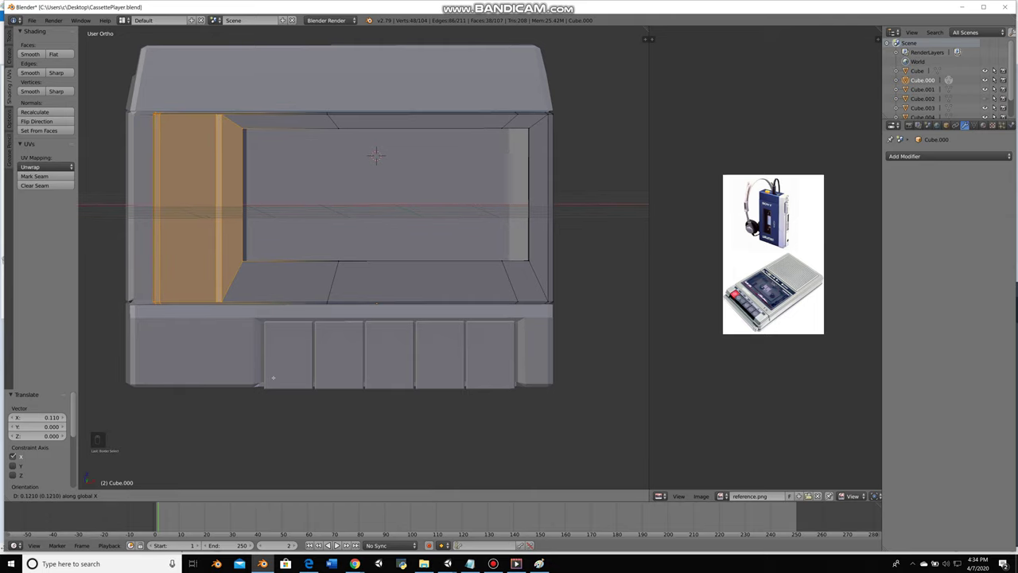
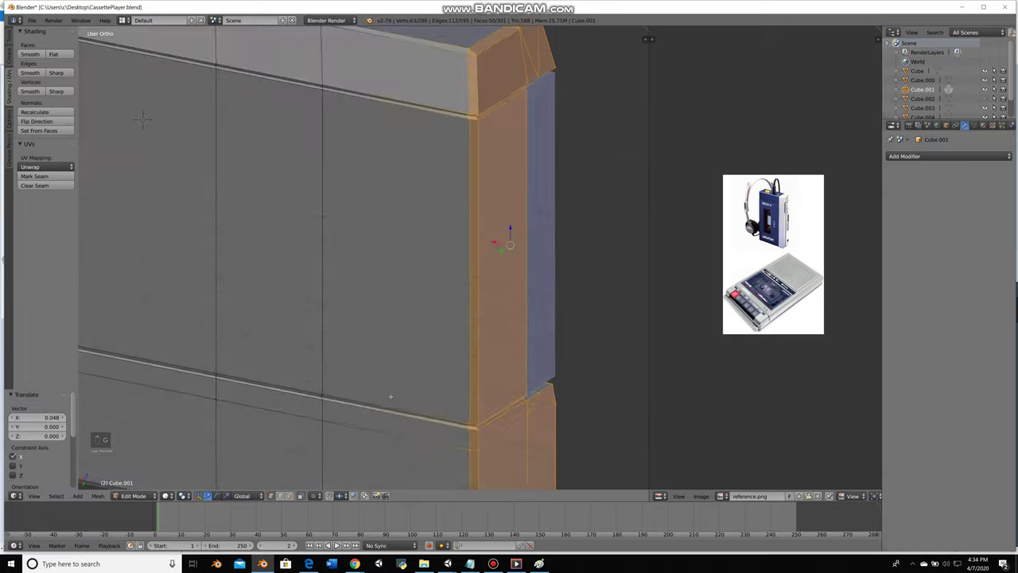
key("a")
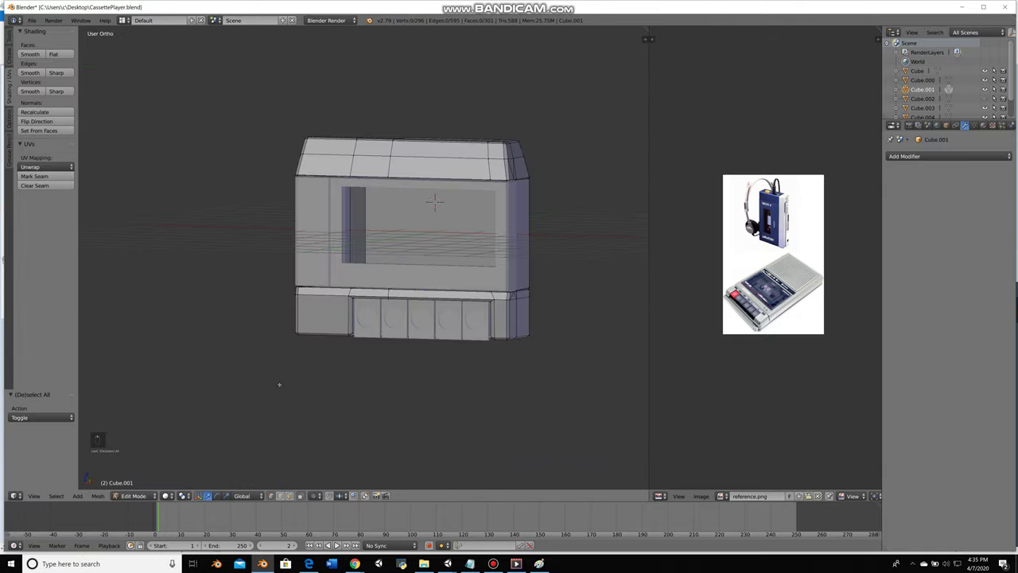
key("Tab")
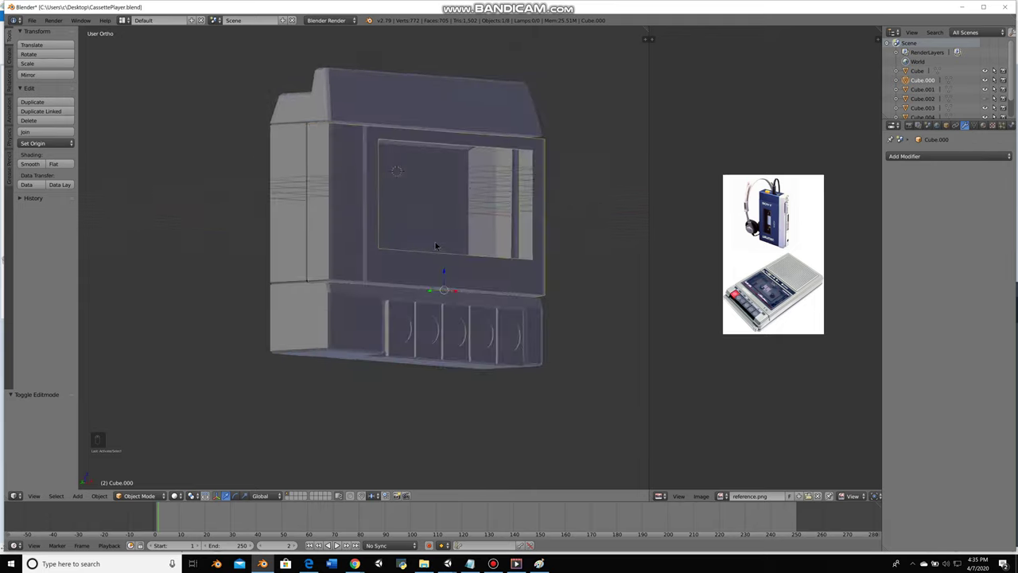
key("a")
key("ctrl+s")
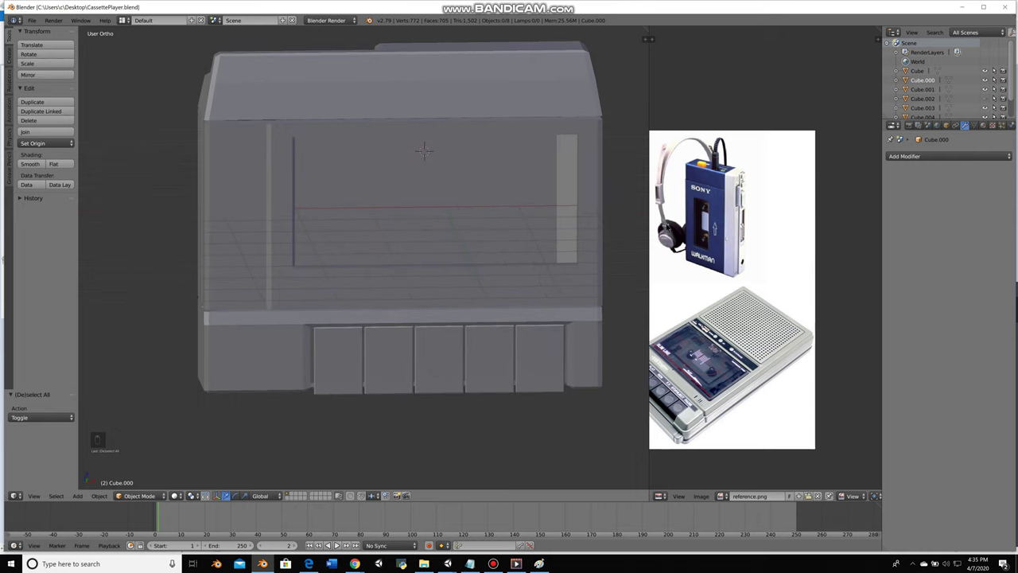
Extrude the cassette body's top face upward as the base for the speaker grille
key("KP_1")
key("Tab")
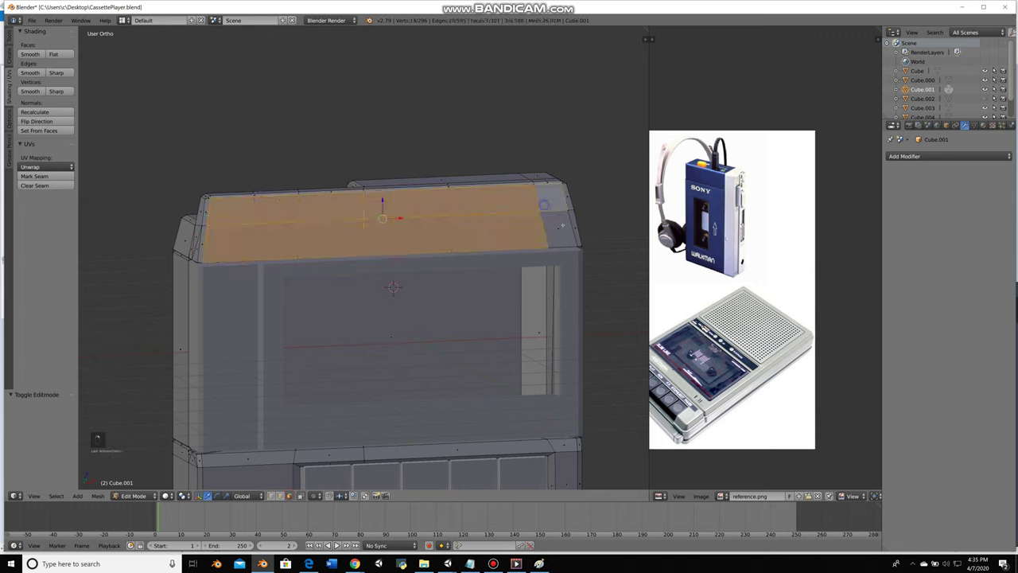
key("e")
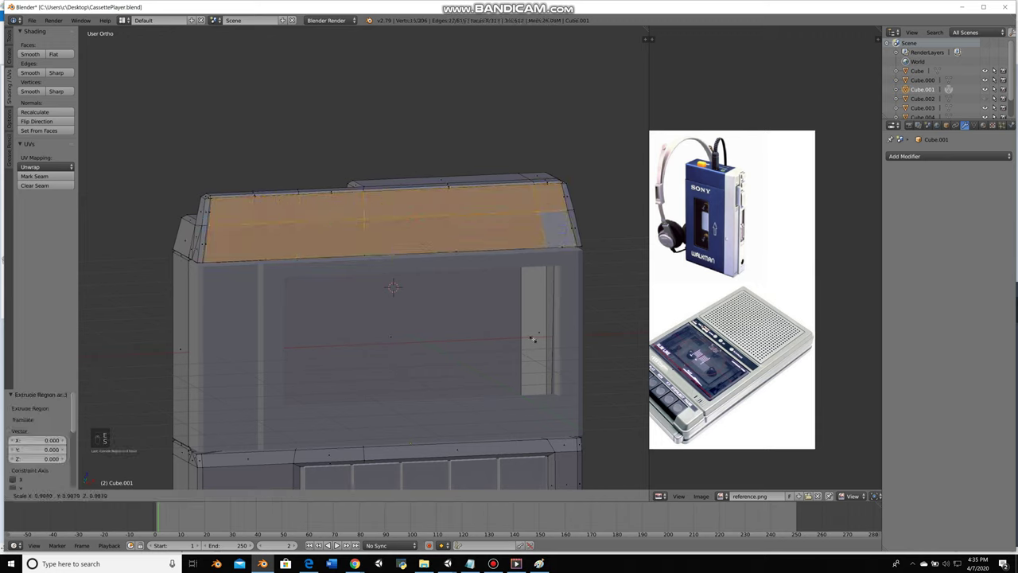
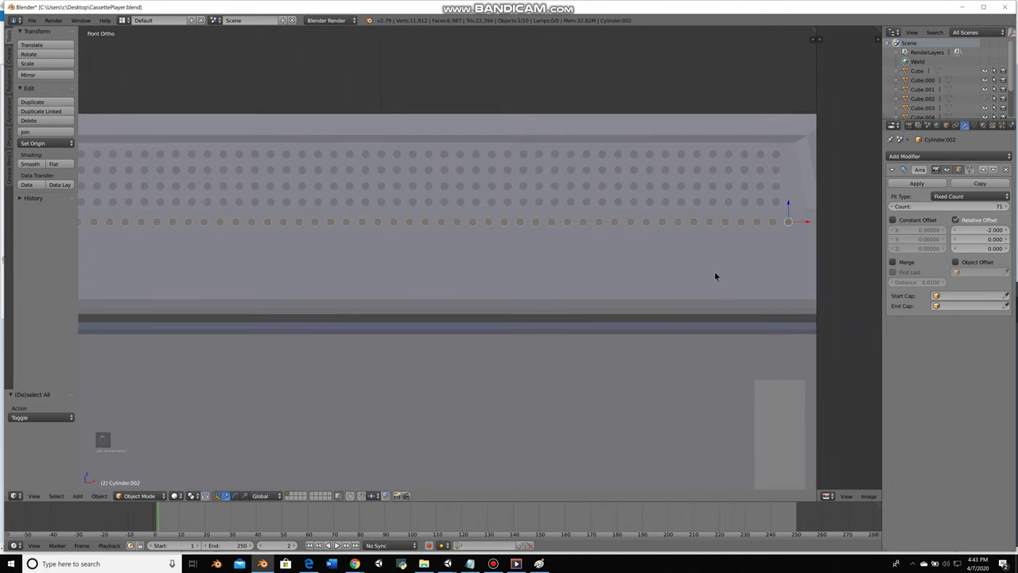
Make the arrayed holes real geometry, duplicate a row, and delete unneeded hole objects
key("shift+d")
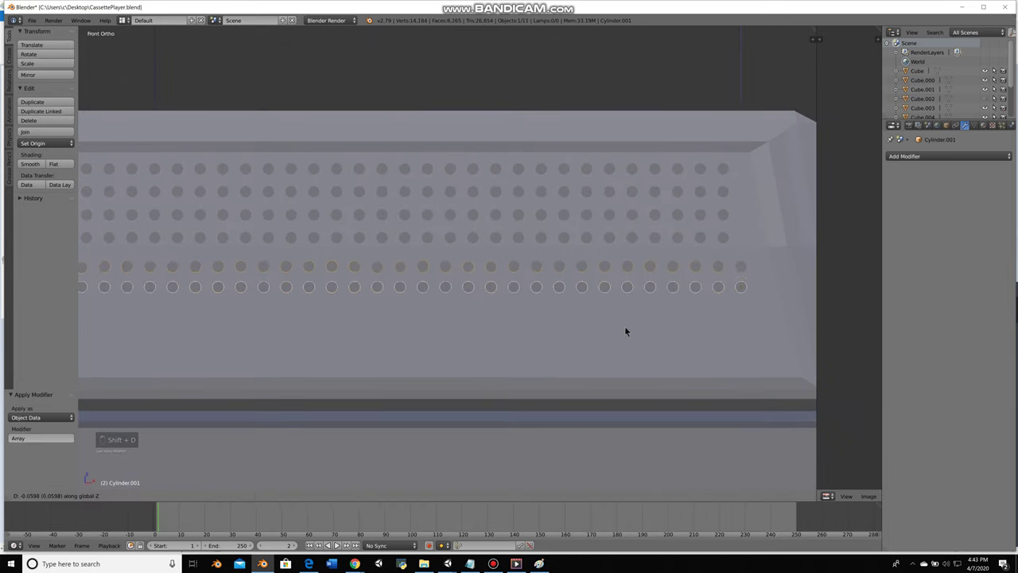
key("KP_1")
key("g")
key("shift+d")
key("x")
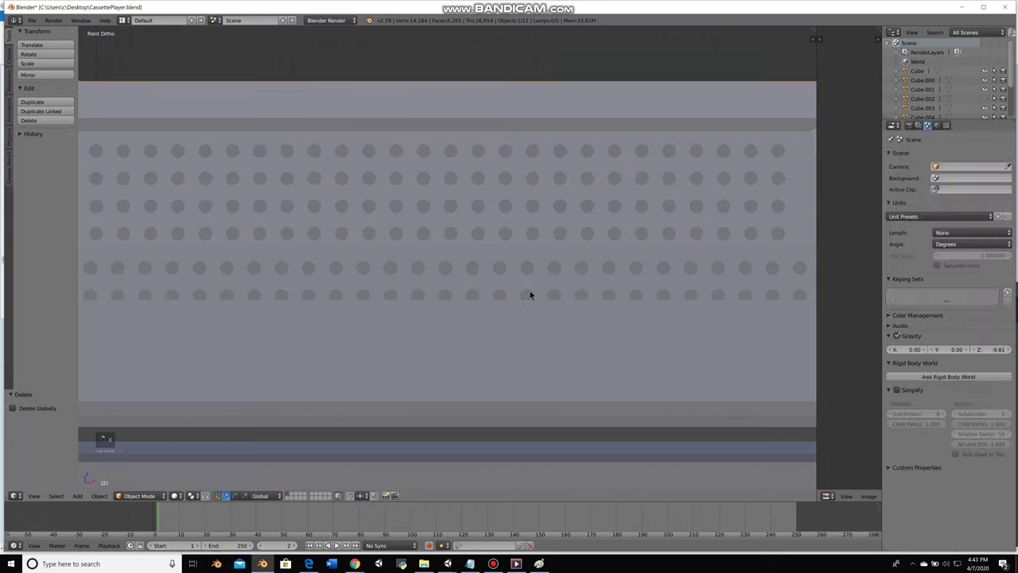
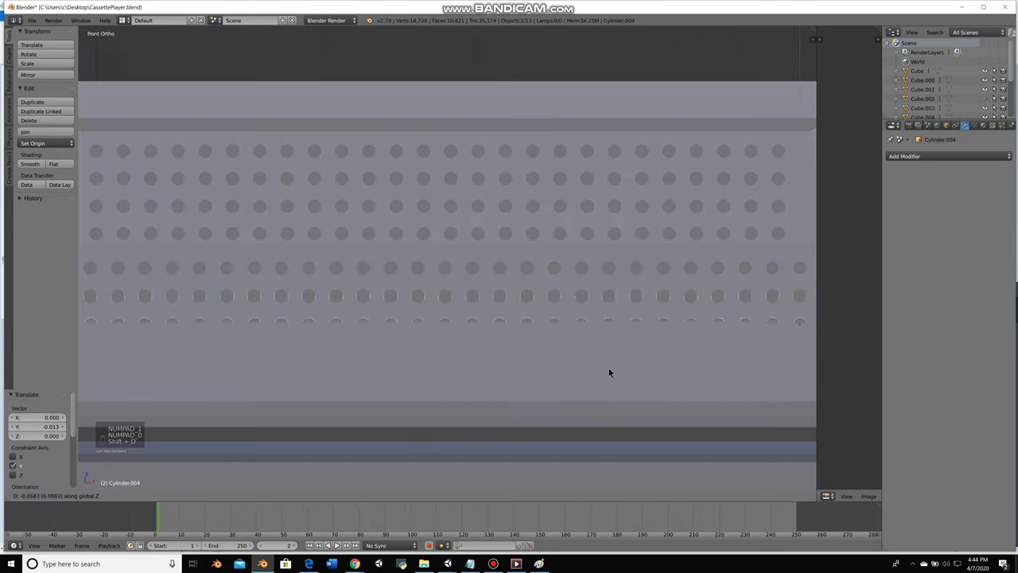
Duplicate and move further hole rows along the top panel, removing a stray row
key("g")
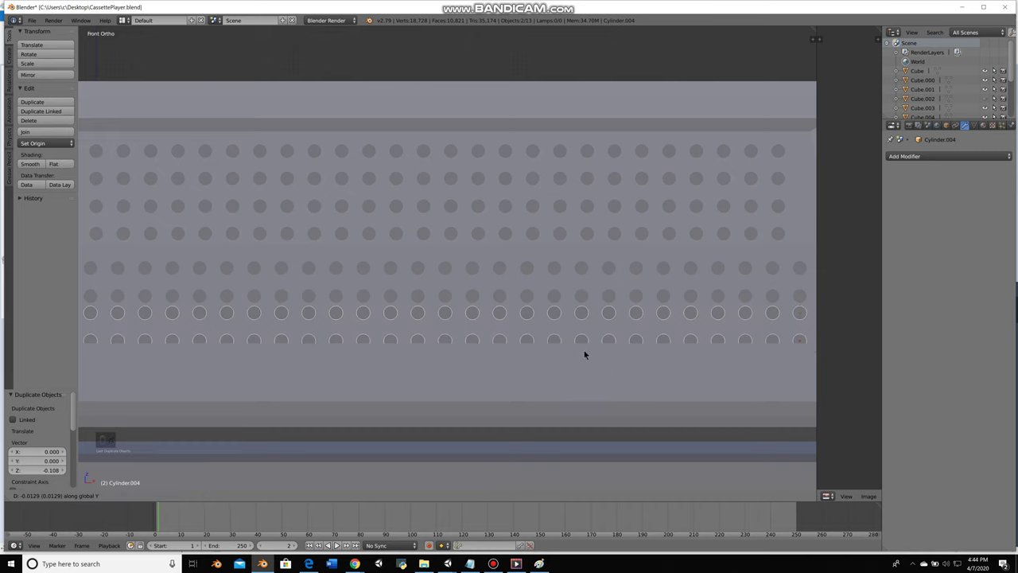
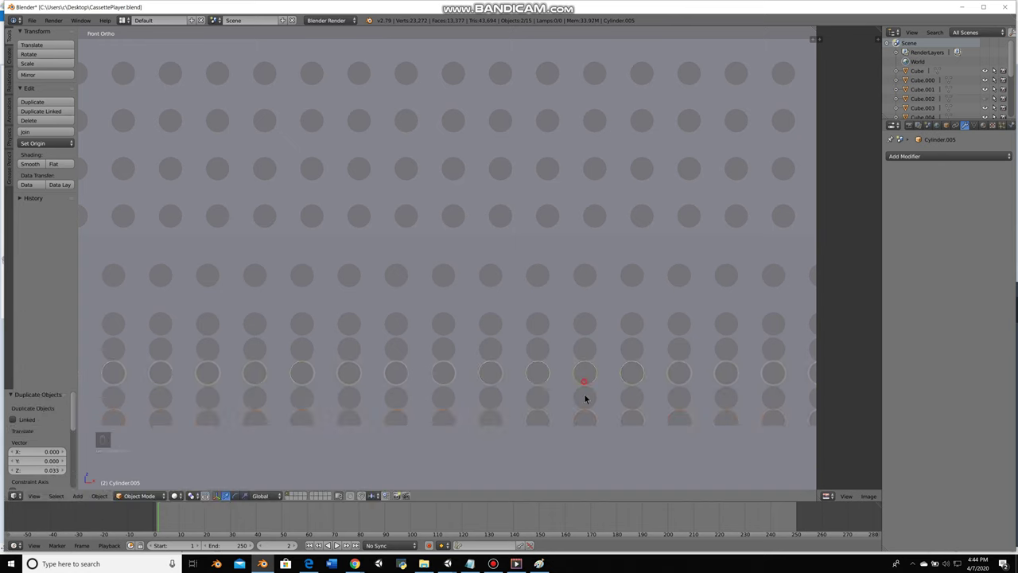
left_click_drag(569, 359, 621, 348)
key("g")
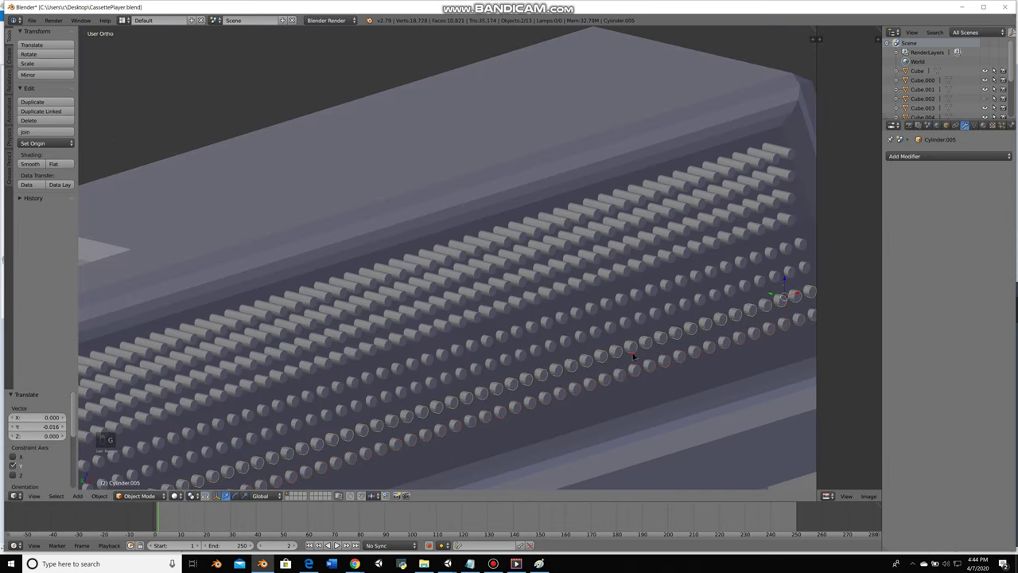
left_click_drag(609, 198, 561, 196)
key("KP_1")
key("shift+d")
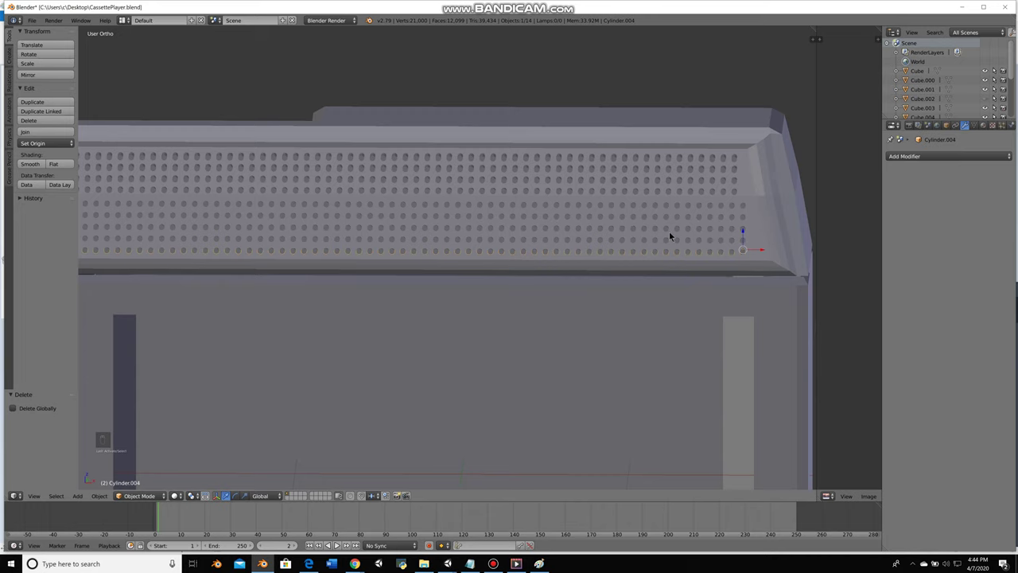
Separate a linked row of grille dots into its own object from the front view
key("KP_4")
key("KP_1")
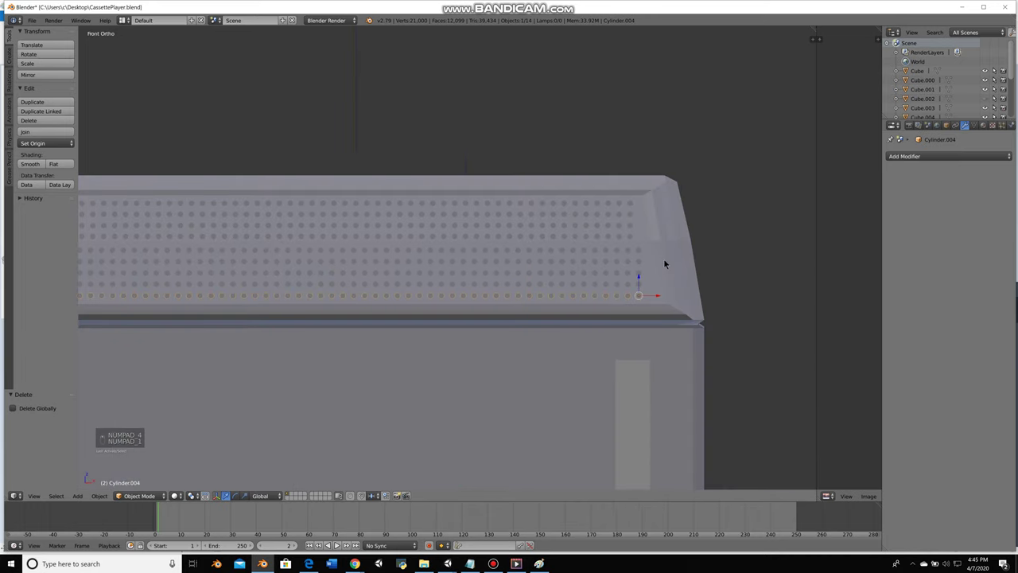
key("Tab")
key("l")
key("p")
key("Tab")
Duplicate single perforation dots and move them into the empty spots along the grille's edge columns
key("shift+d")
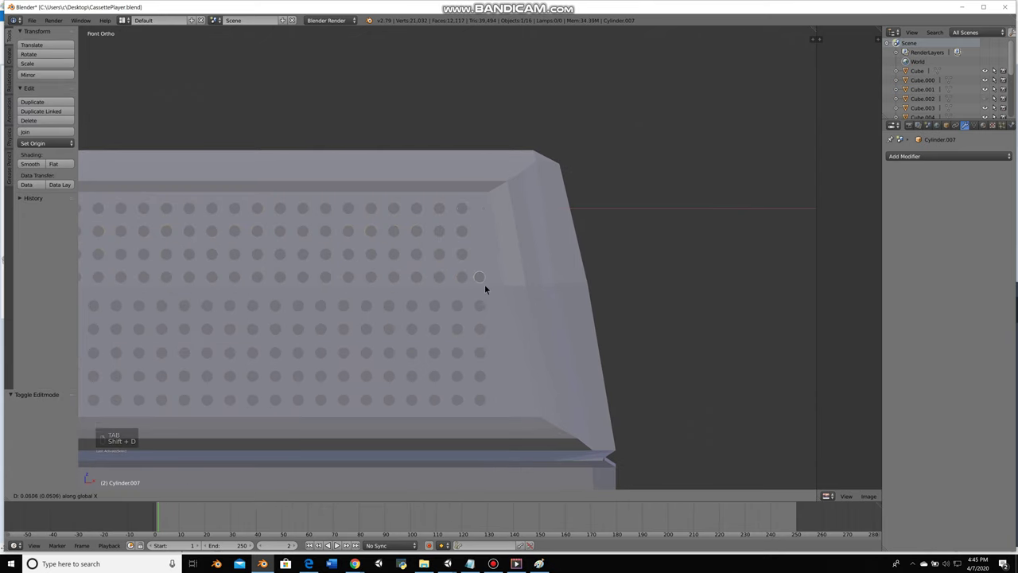
key("shift+d")
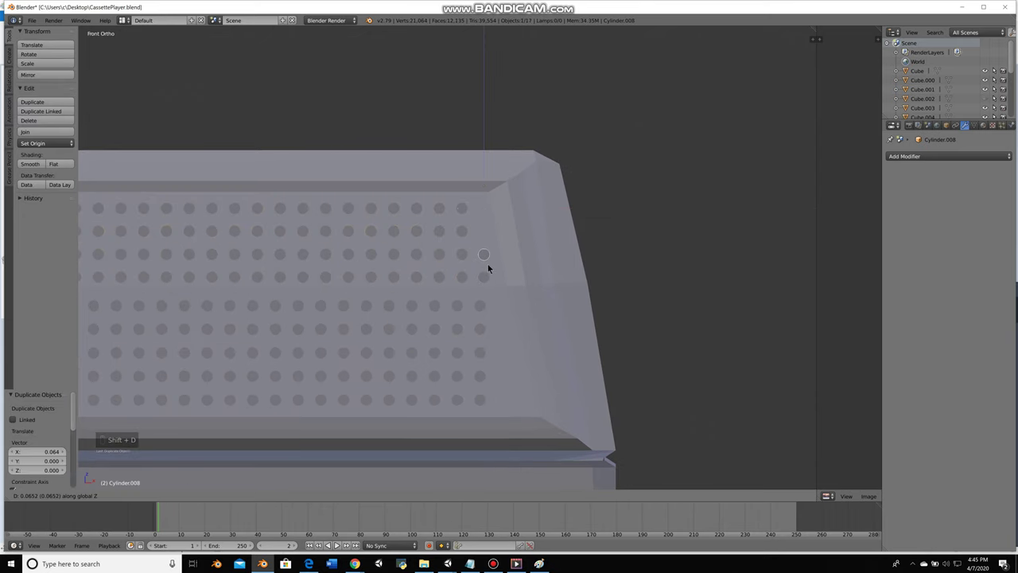
key("shift+d")
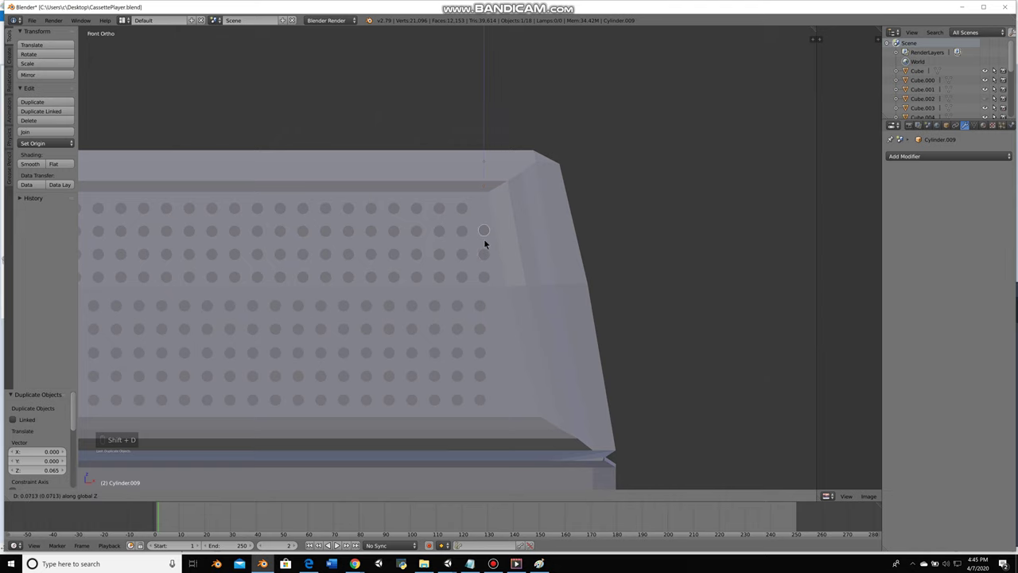
key("a")
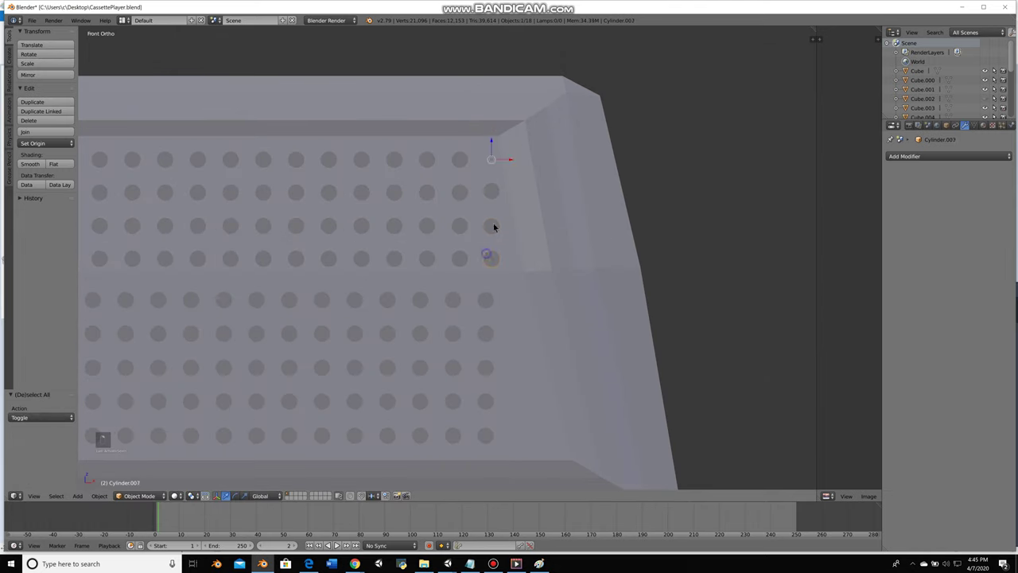
key("shift+d")
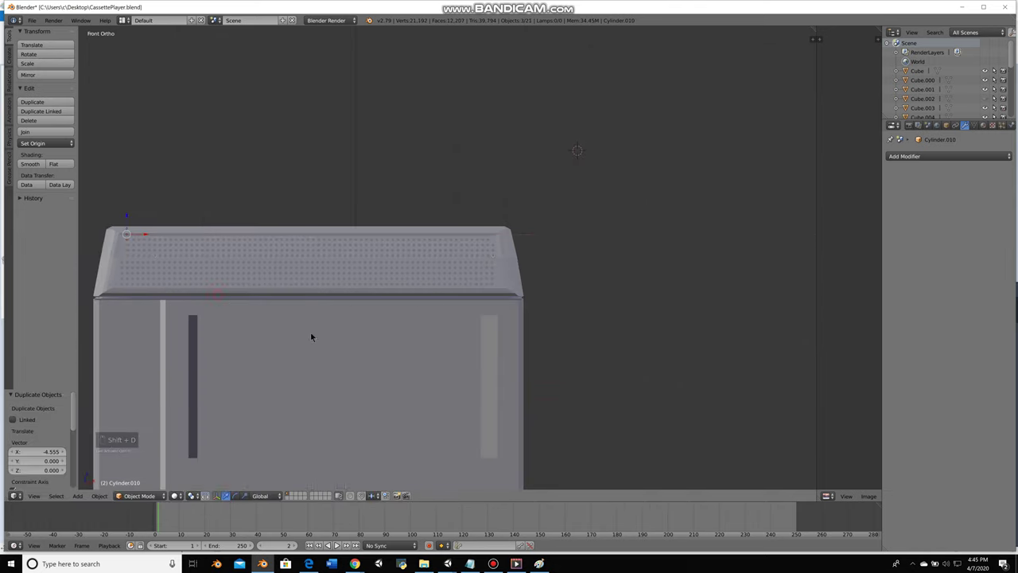
key("g")
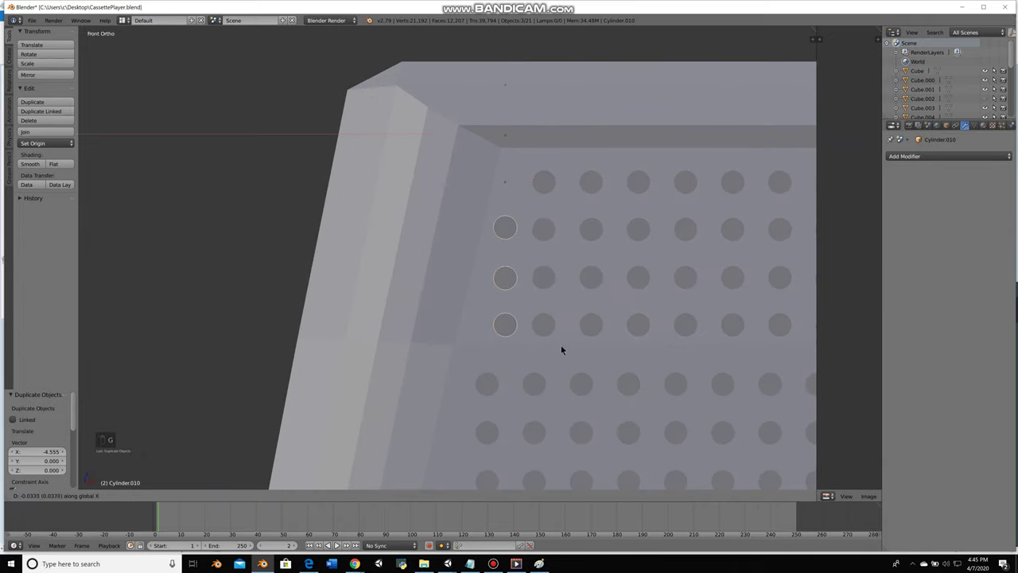
right_click(513, 239)
key("g")
key("g")
key("a")
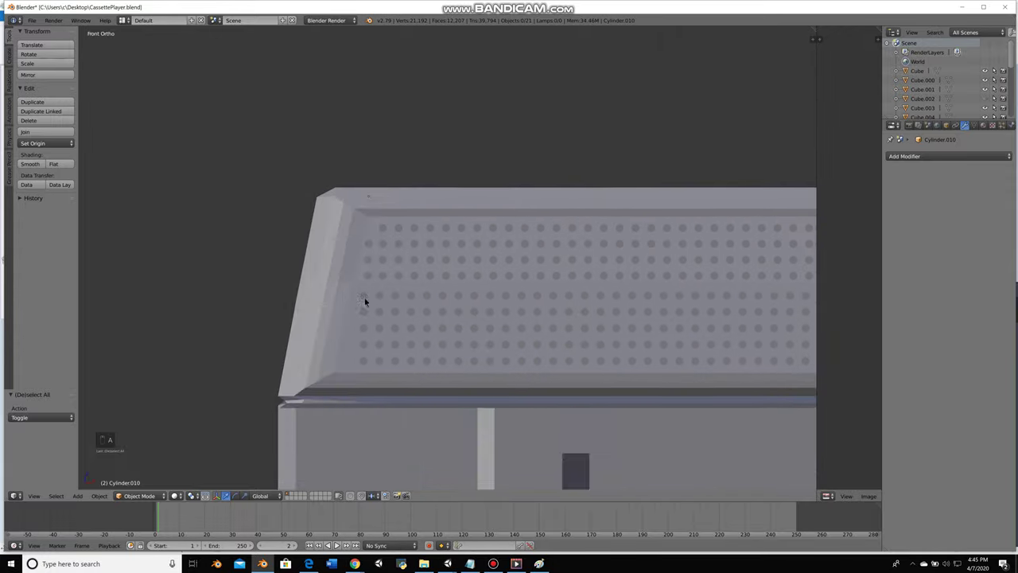
Separate another linked set of dot rows into its own object
left_click_drag(456, 189, 440, 160)
key("Tab")
key("l")
key("p")
key("Tab")
Duplicate more dots and position them to extend the grille into a long multi-row strip
key("shift+d")
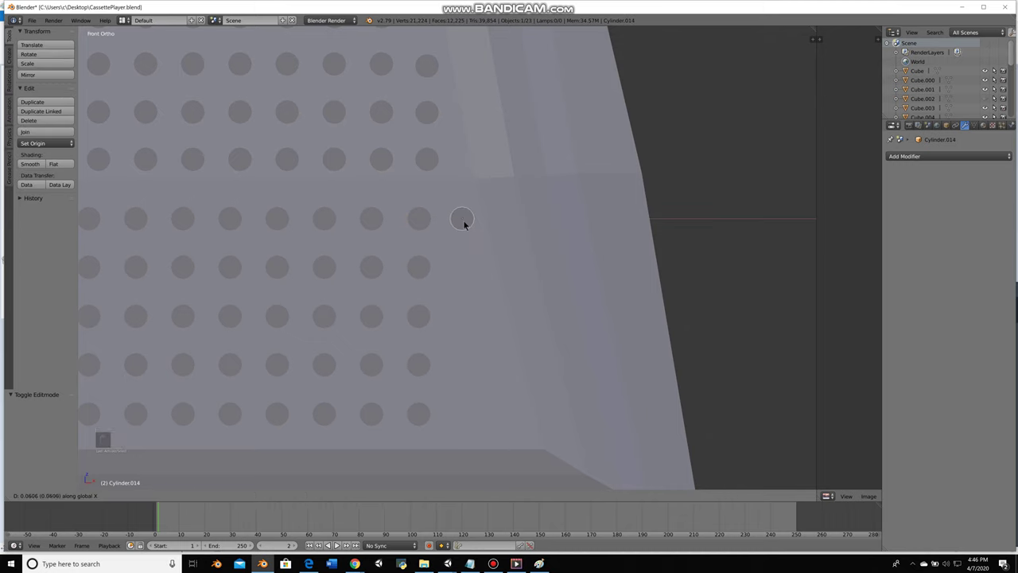
key("shift+d")
key("g")
key("g")
key("shift+d")
key("g")
key("g")
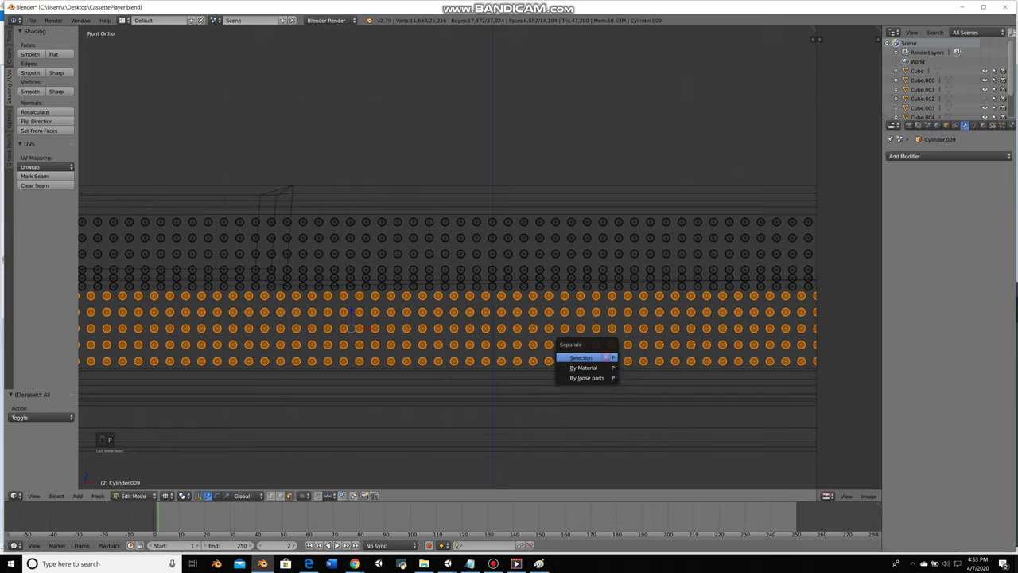
Box-select the overlapping surplus circles in wireframe, undoing mistaken edits along the way
key("z")
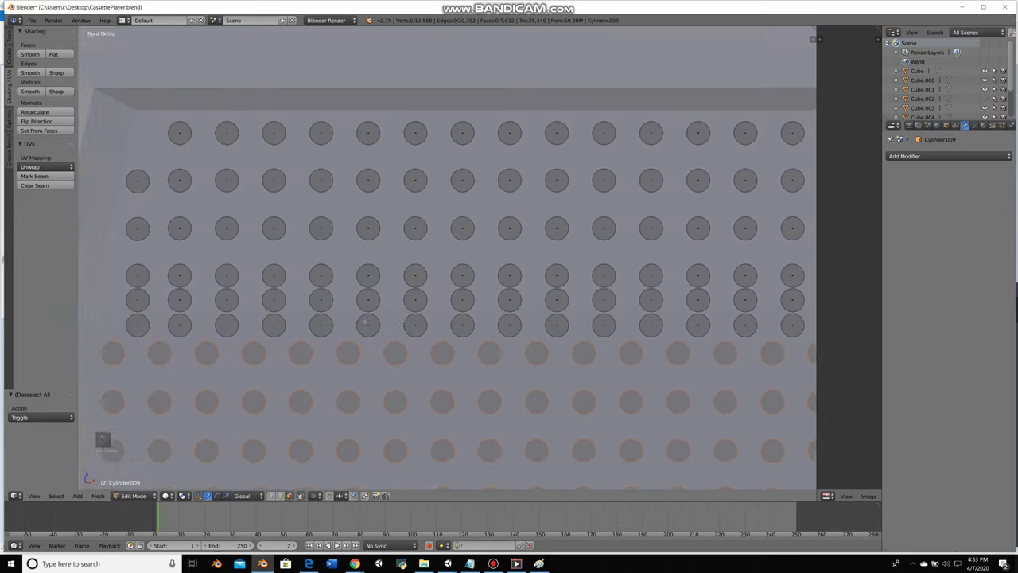
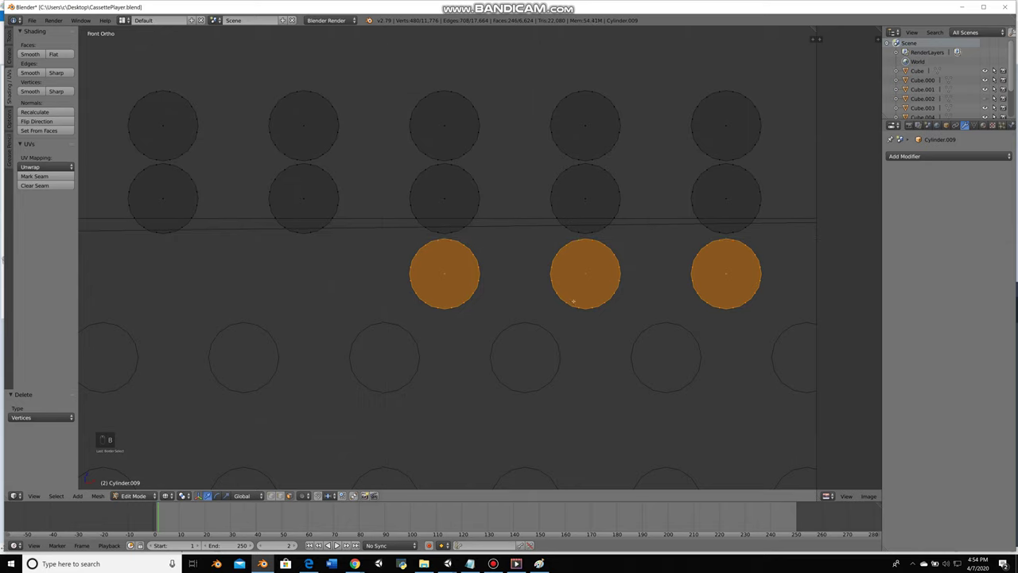
key("b")
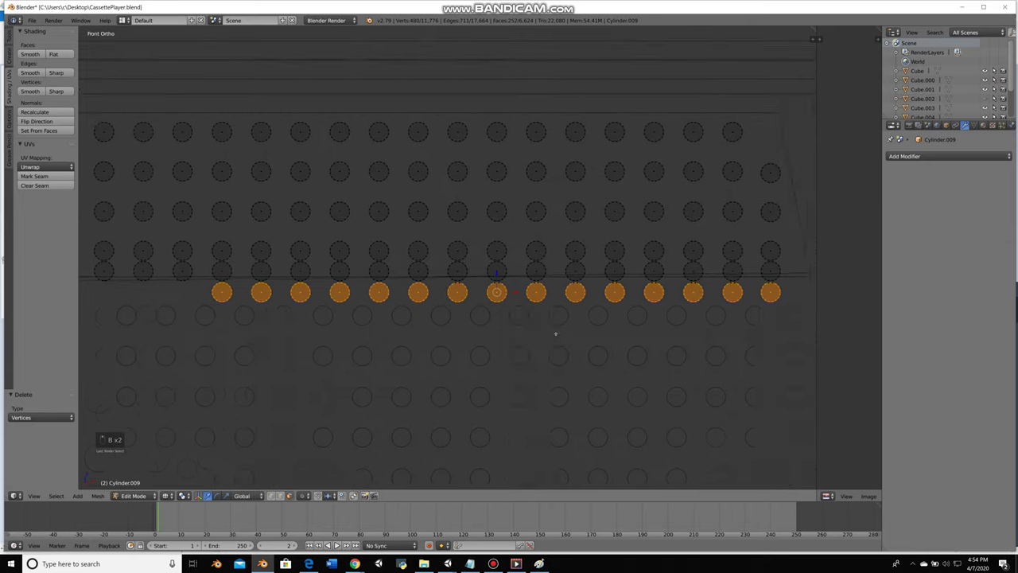
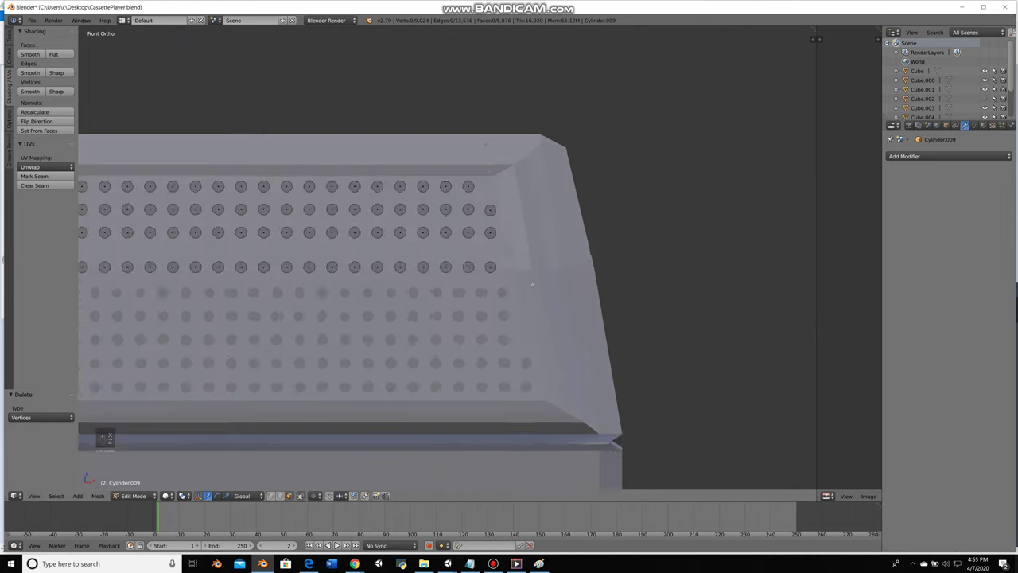
key("ctrl+z")
key("ctrl+x")
key("ctrl+z")
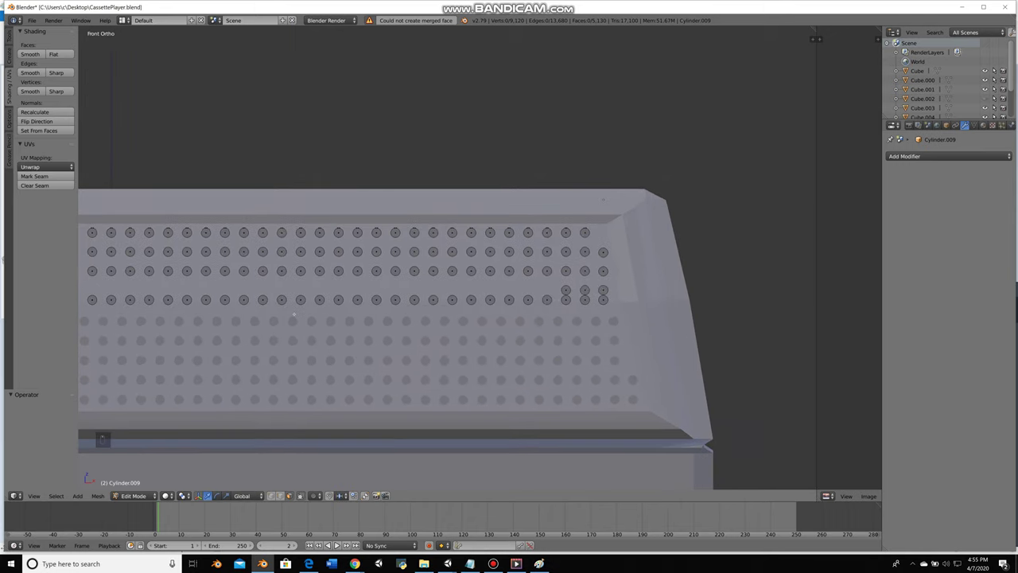
key("ctrl+z")
Delete the surplus circle vertices, leave Edit Mode, and join the dot rows into one object
key("x")
key("z")
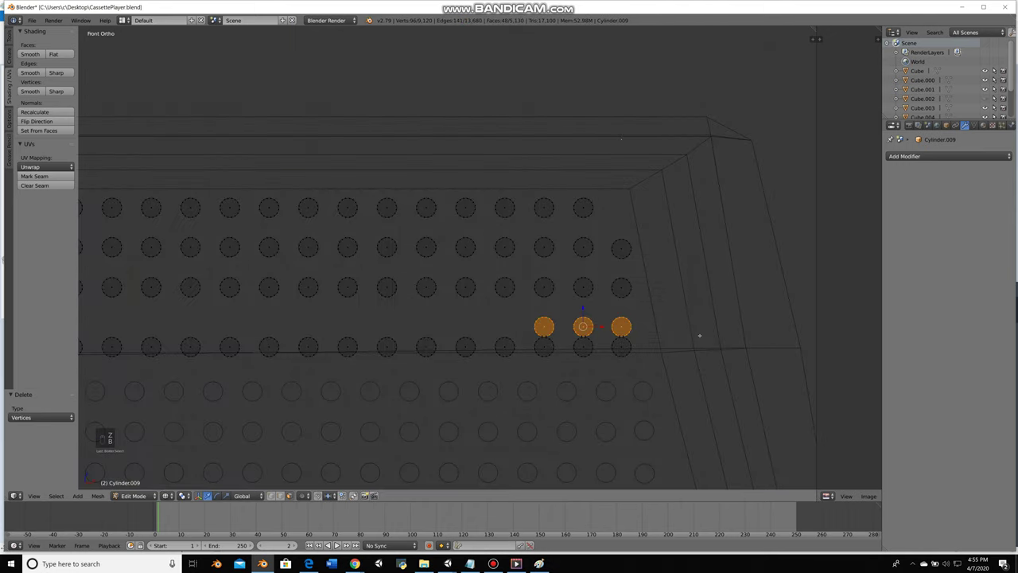
key("z")
key("Tab")
key("ctrl+j")
key("a")
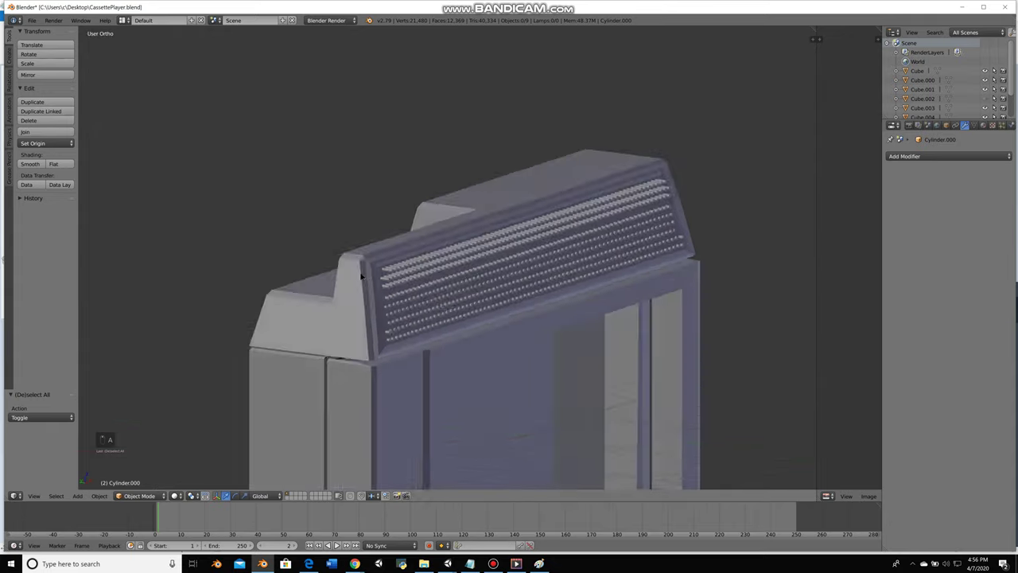
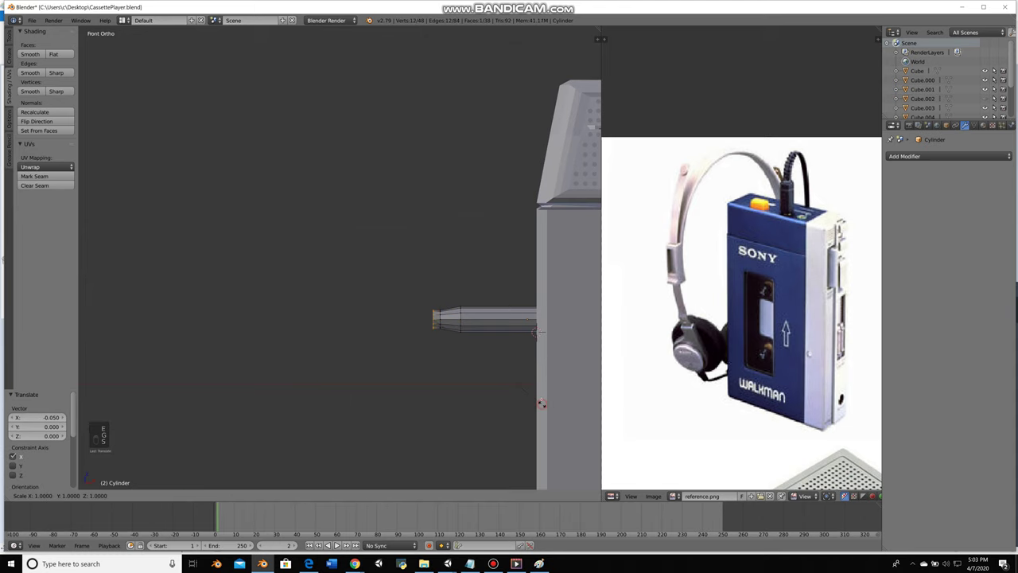
Extrude and scale the cylinder end to shape the headphone plug's tapered tip
key("e")
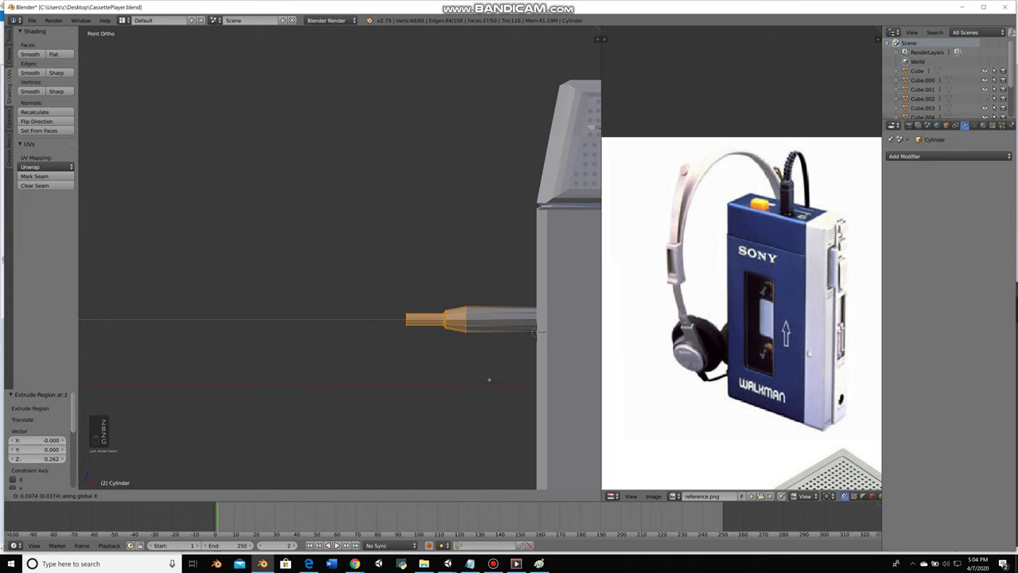
key("a")
key("a")
key("s")
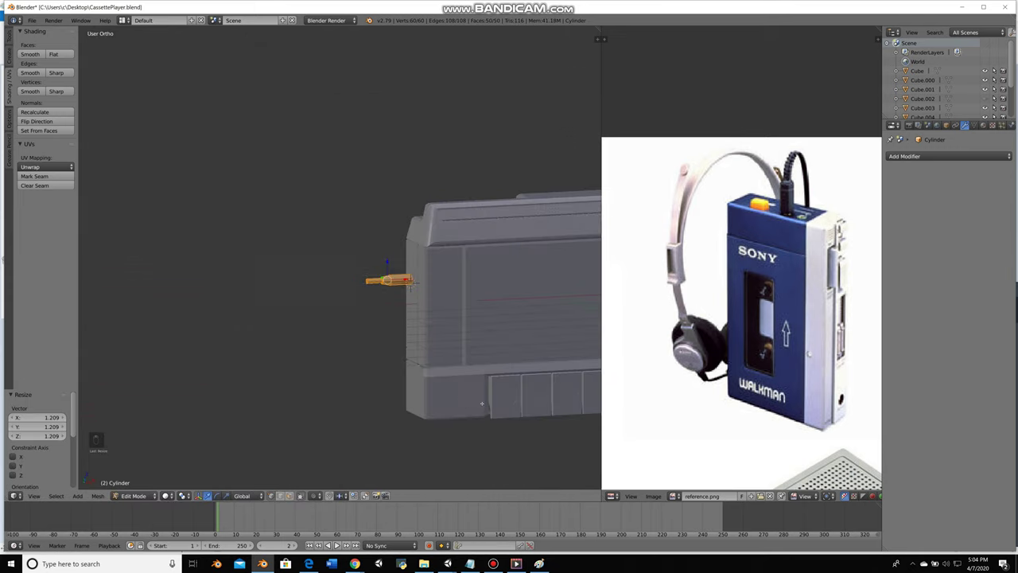
key("KP_3")
key("KP_1")
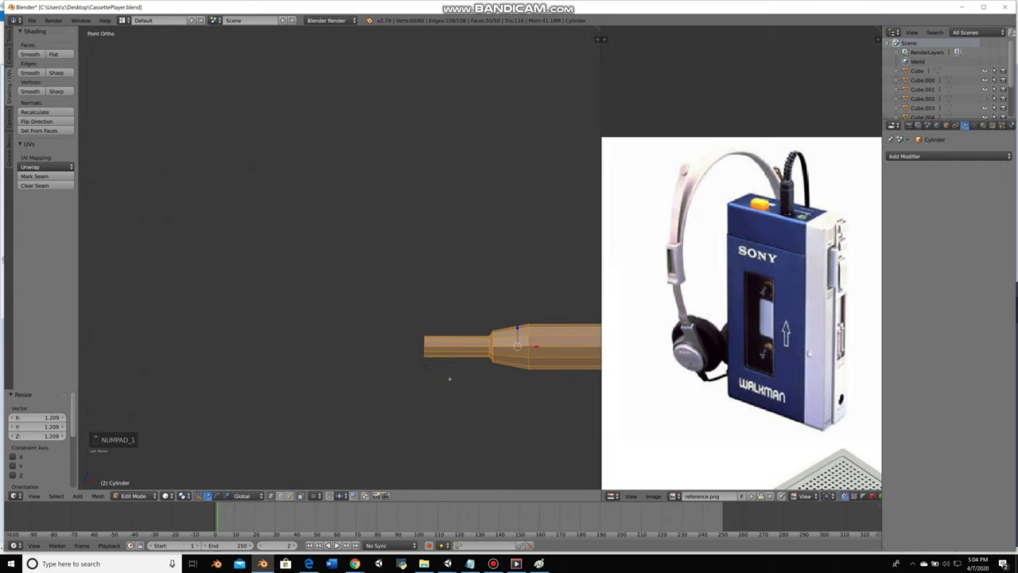
key("a")
Add several loop cuts along the plug to form the ribbed grip ridges
key("ctrl+r")
key("a")
key("ctrl+r")
key("a")
key("ctrl+r")
key("ctrl+r")
key("a")
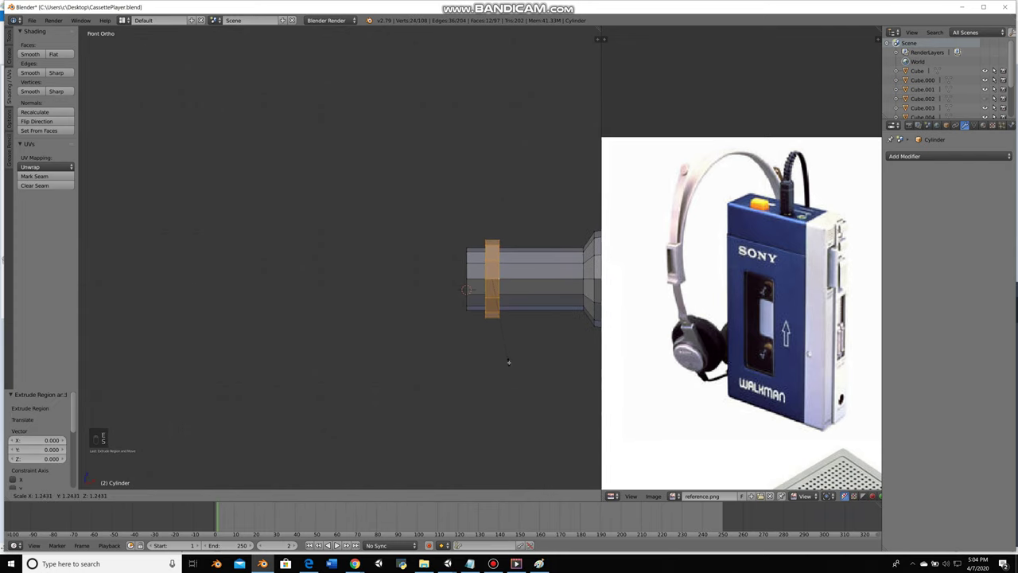
key("Tab")
key("ctrl+r")
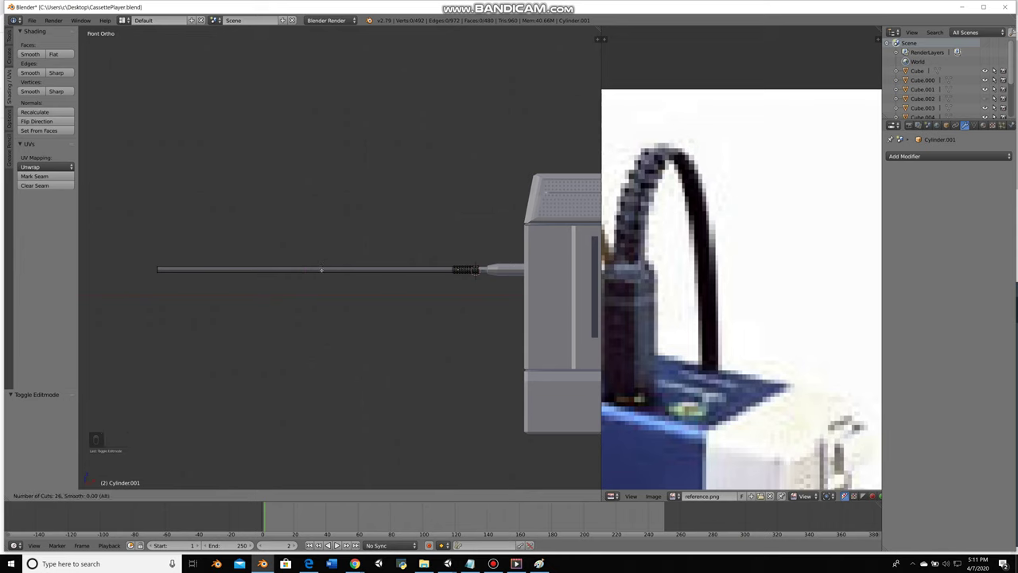
Add many evenly spaced loop cuts along the long cable and inspect them in wireframe
key("a")
key("ctrl+r")
key("a")
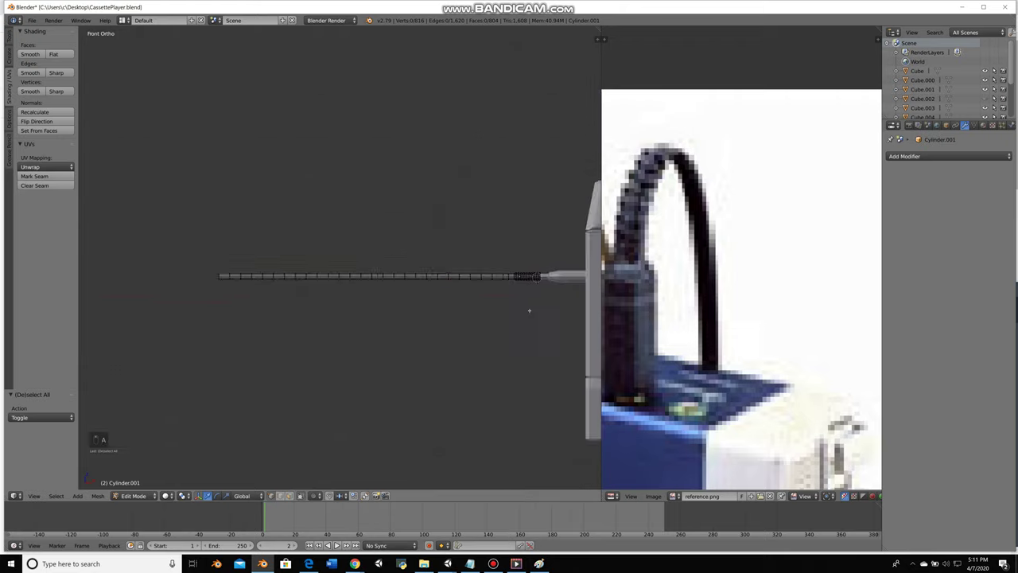
key("b")
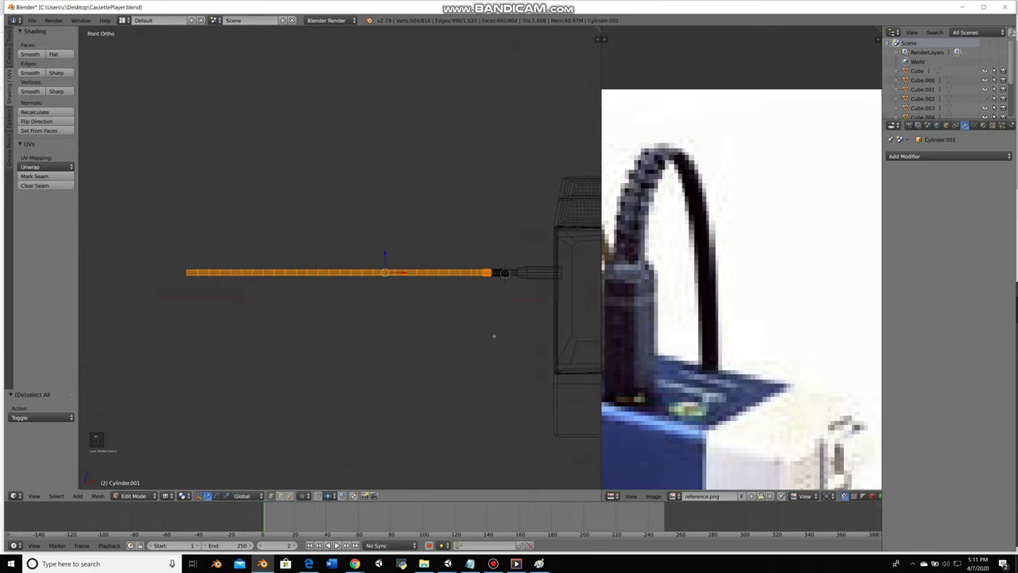
key("a")
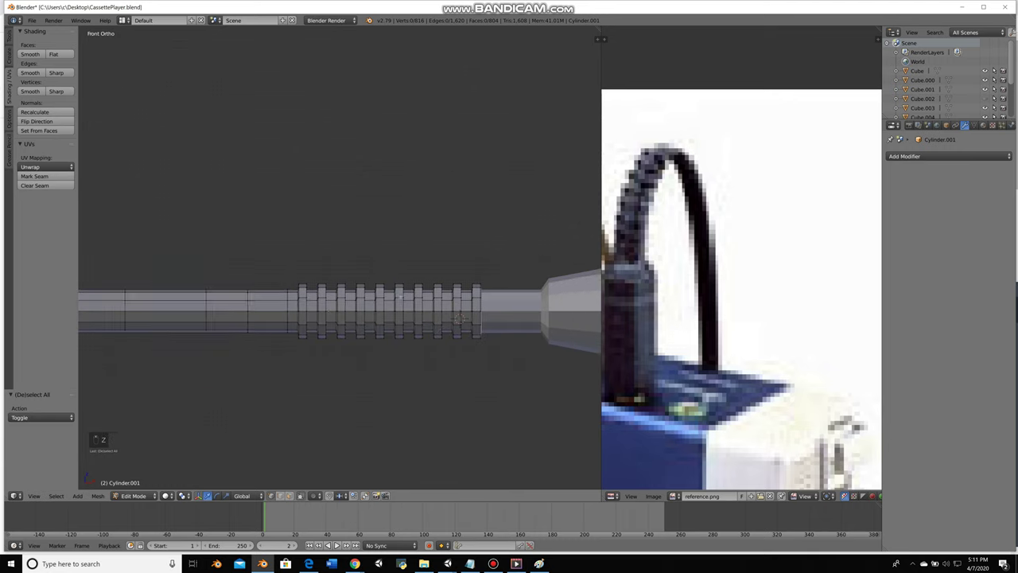
key("z")
key("shift+s")
key("a")
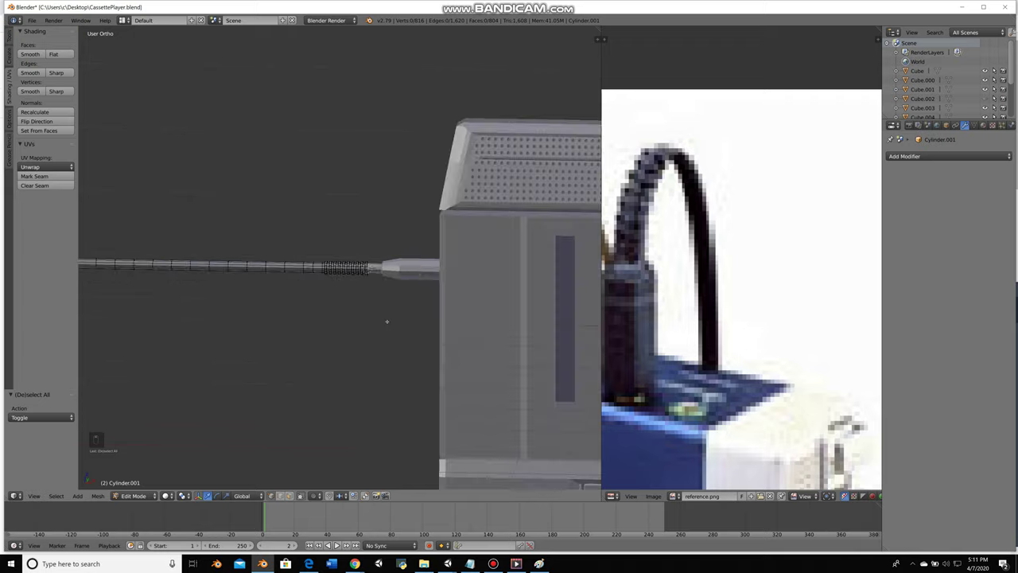
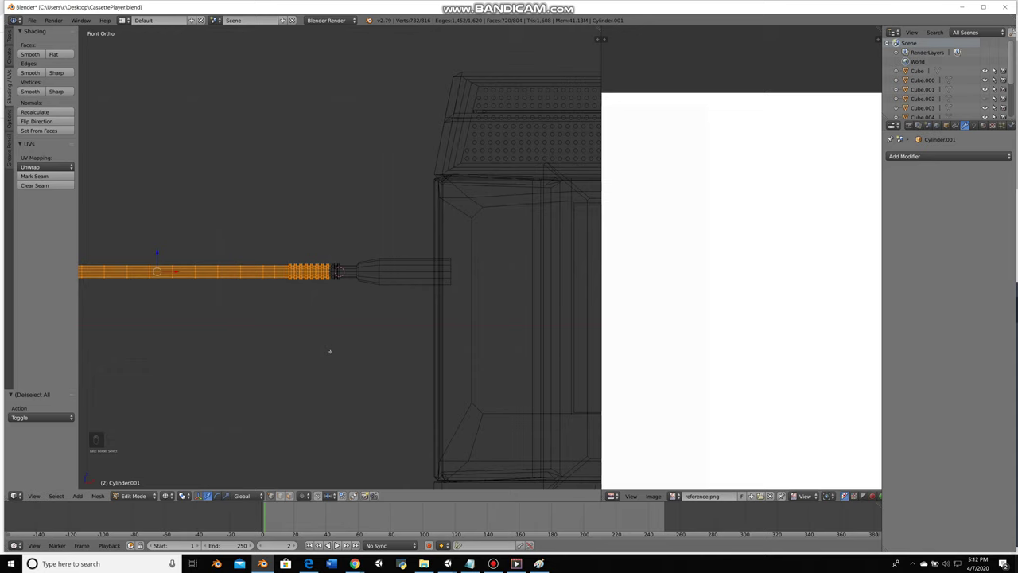
Set the pivot, select the cable's outer section, and rotate it to start the bend, undoing misfires
key(".")
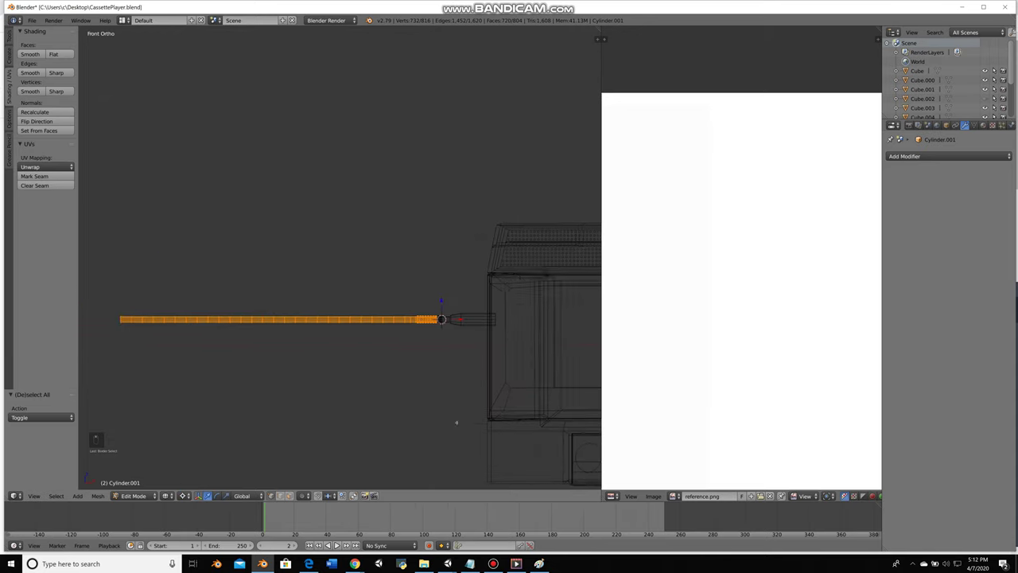
key("o")
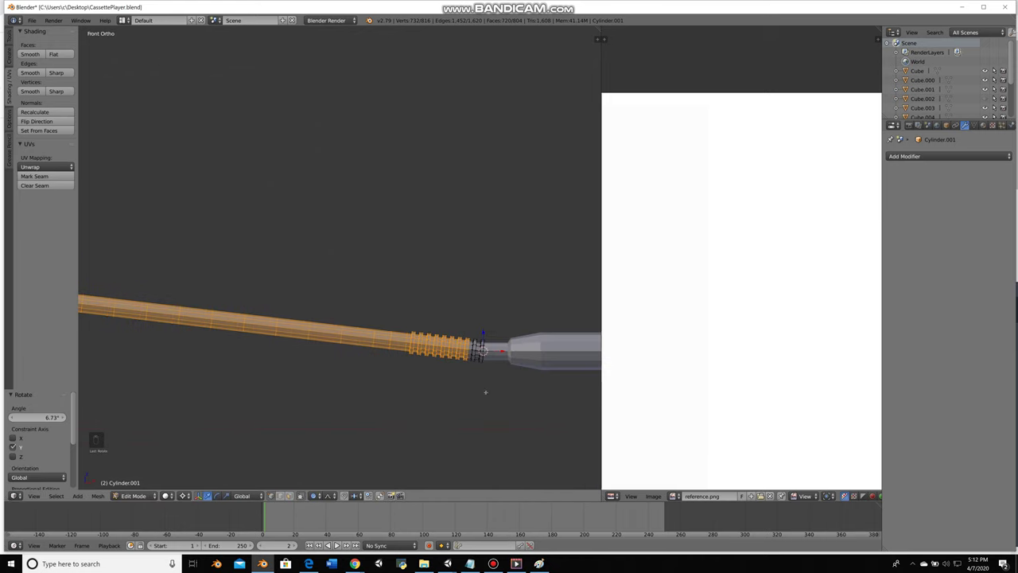
key("ctrl+z")
key("r")
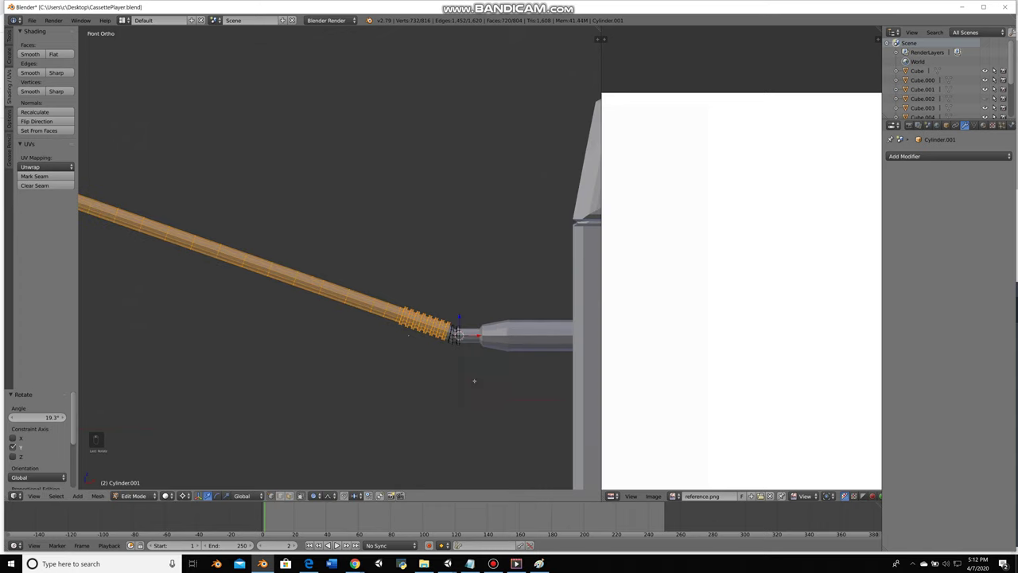
key("ctrl+z")
key("z")
key("b")
key("r")
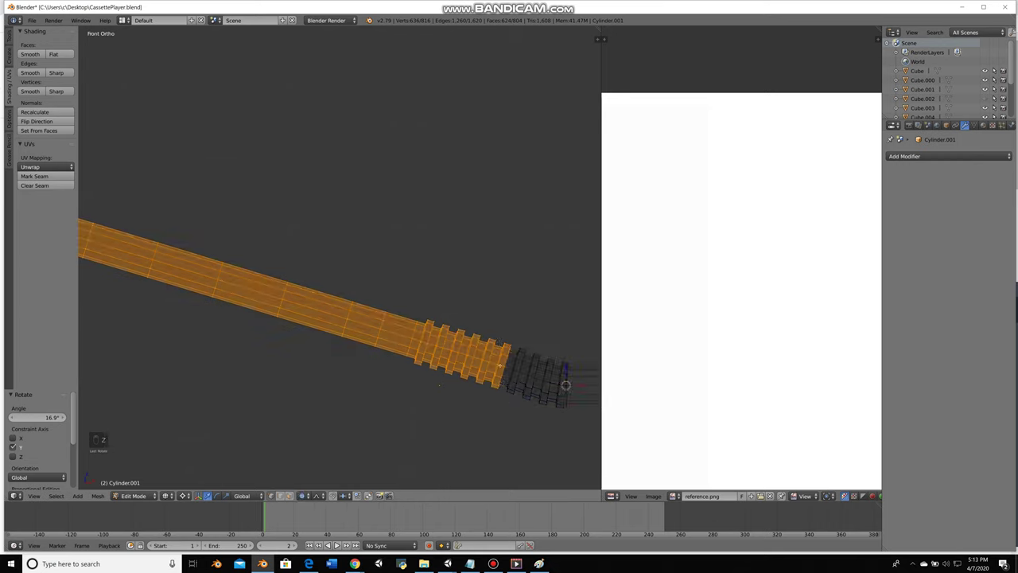
key("shift+x")
key("shift+x")
key("shift+x")
key("ctrl+z")
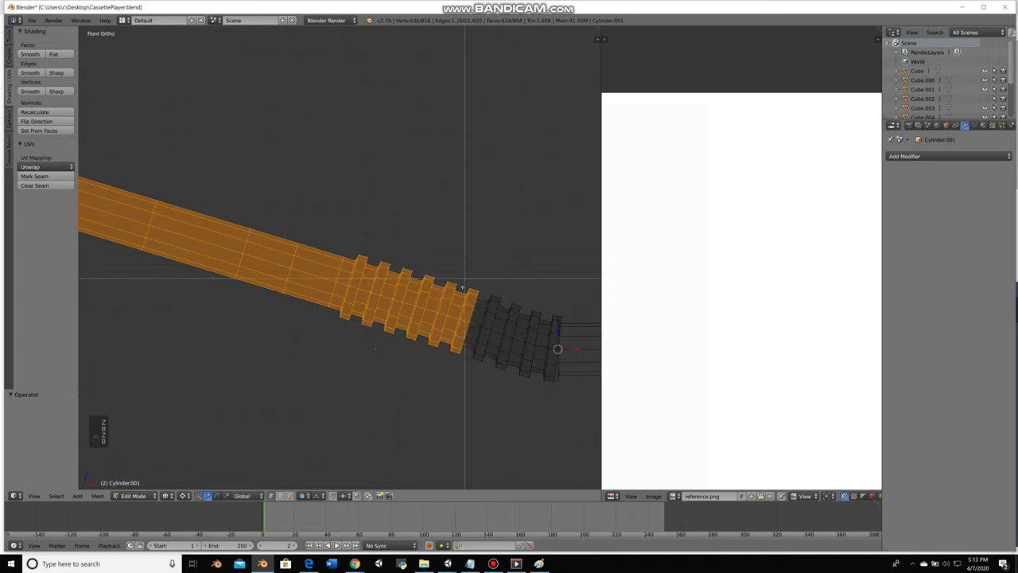
Progressively box-select shorter cable sections and rotate each to build a smooth upward arc
key("b")
key("z")
key("r")
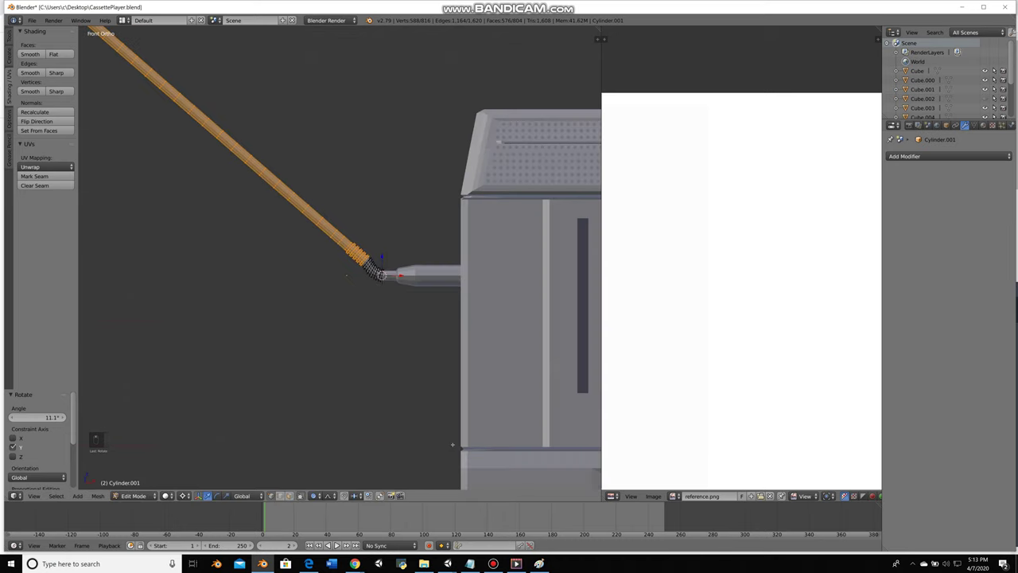
key("a")
key("b")
key("b")
key("z")
key("z")
key("b")
key("z")
key("r")
key("g")
key("r")
Select the cable's straight end section and check the curve from the top view
key("a")
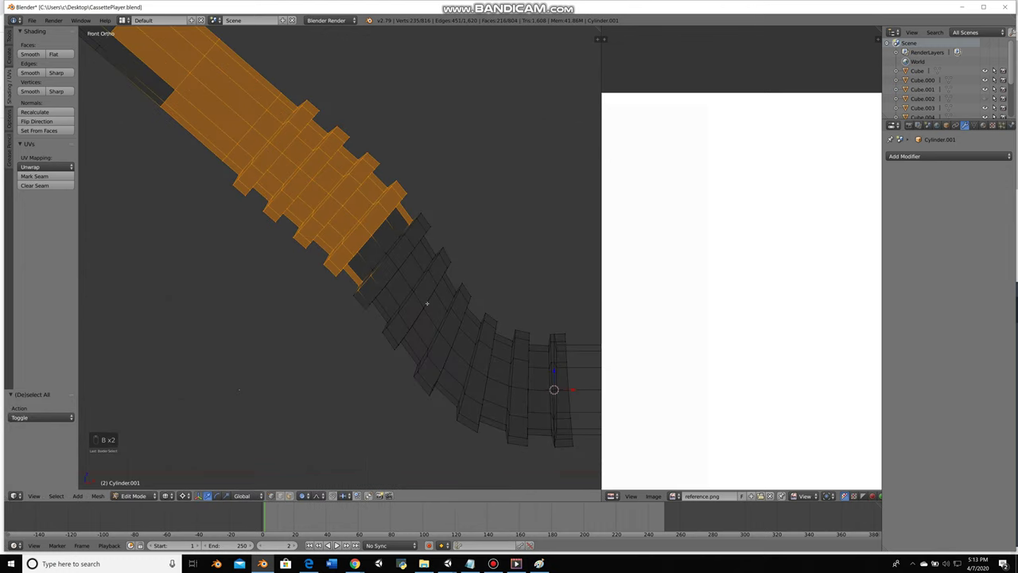
key("b")
key("z")
key("b")
key("KP_7")
Rotate and move the cable's end section so it starts arcing over the player
key("g")
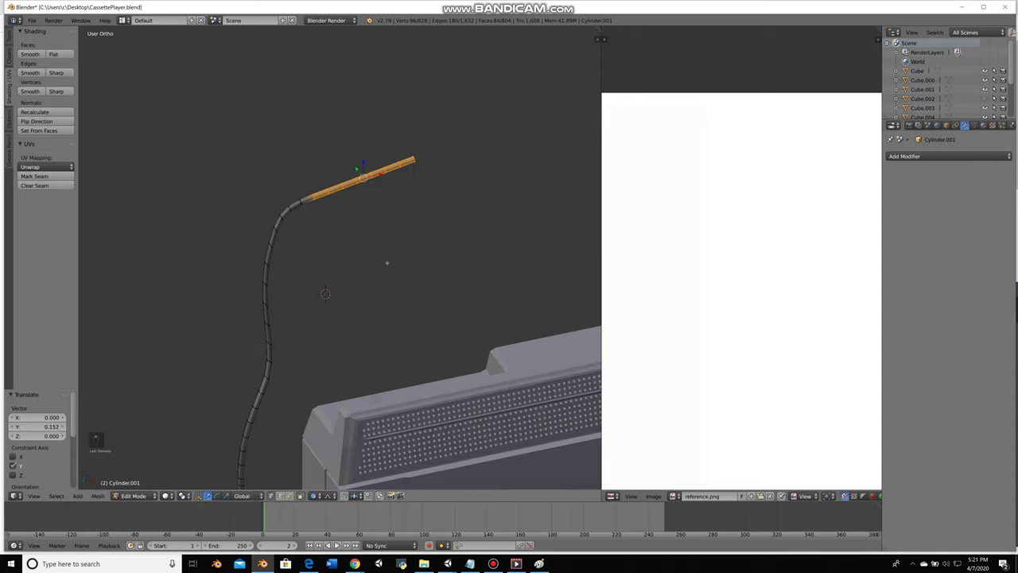
key("a")
key("z")
key("shift+s")
key("a")
key("z")
key("b")
key("z")
key("r")
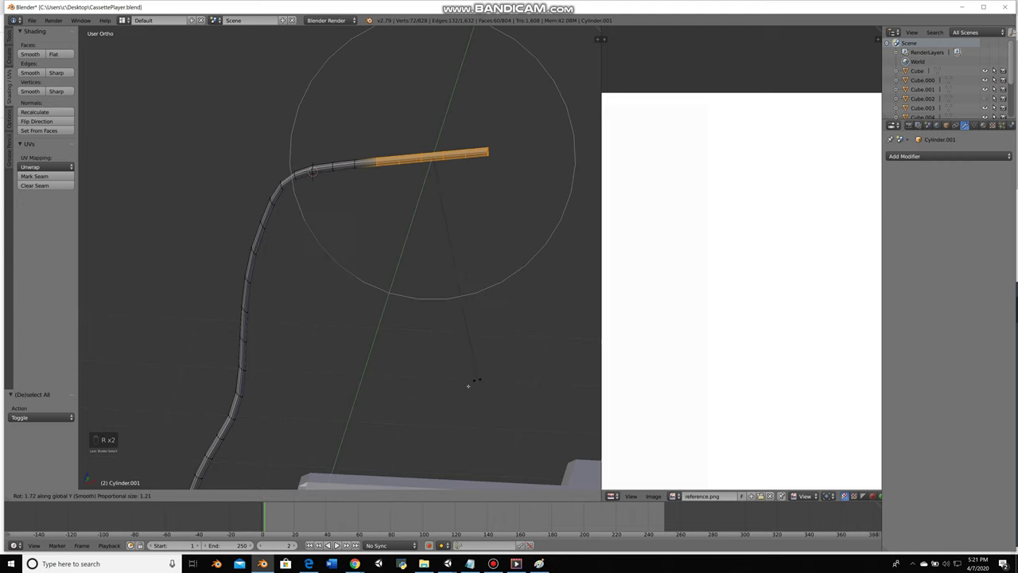
key("g")
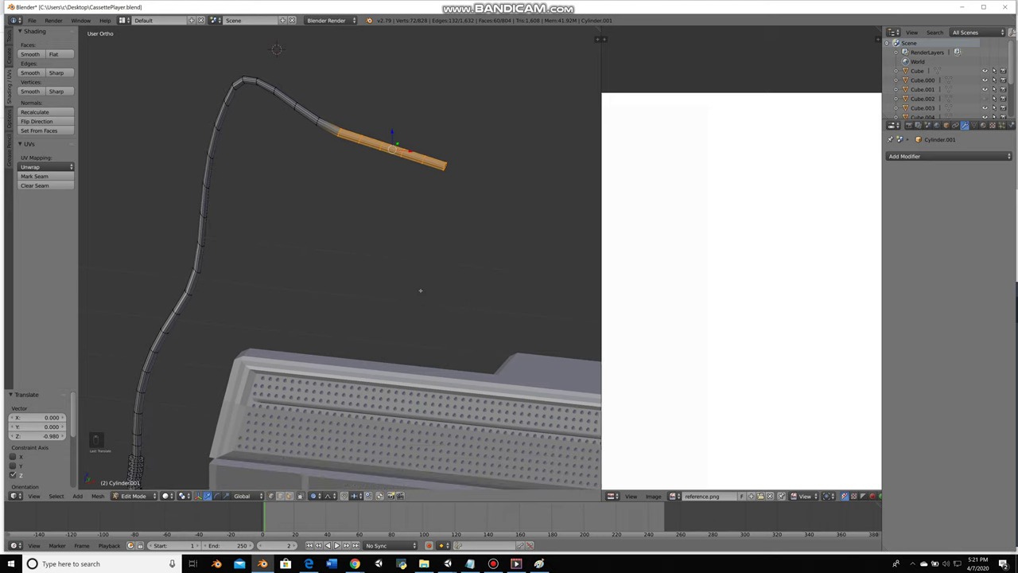
Rotate the next ring loops of the cord to continue the arc above the casing
key("a")
key("z")
key("shift+s")
key("a")
key("z")
key("b")
key("z")
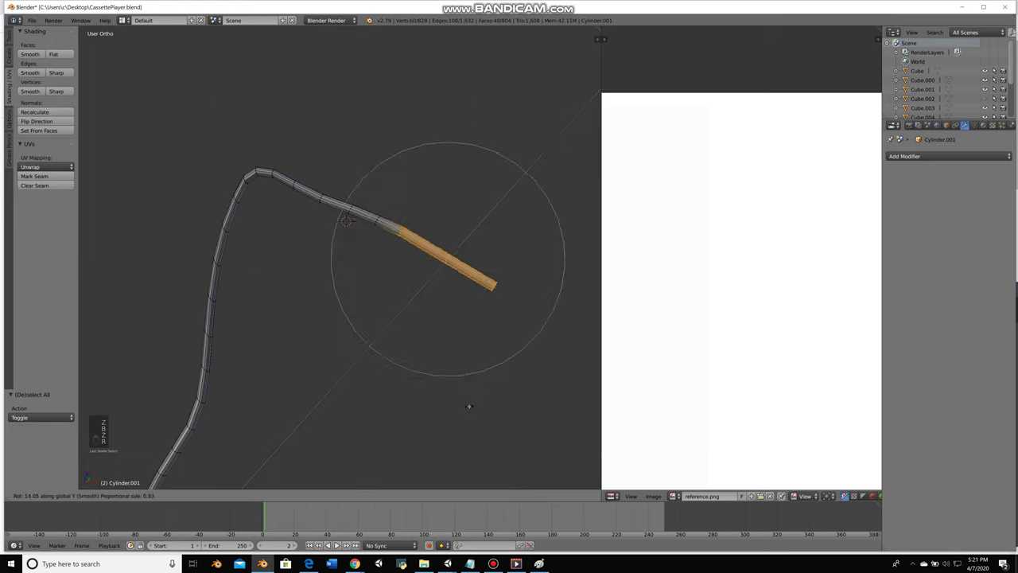
key(".")
key("r")
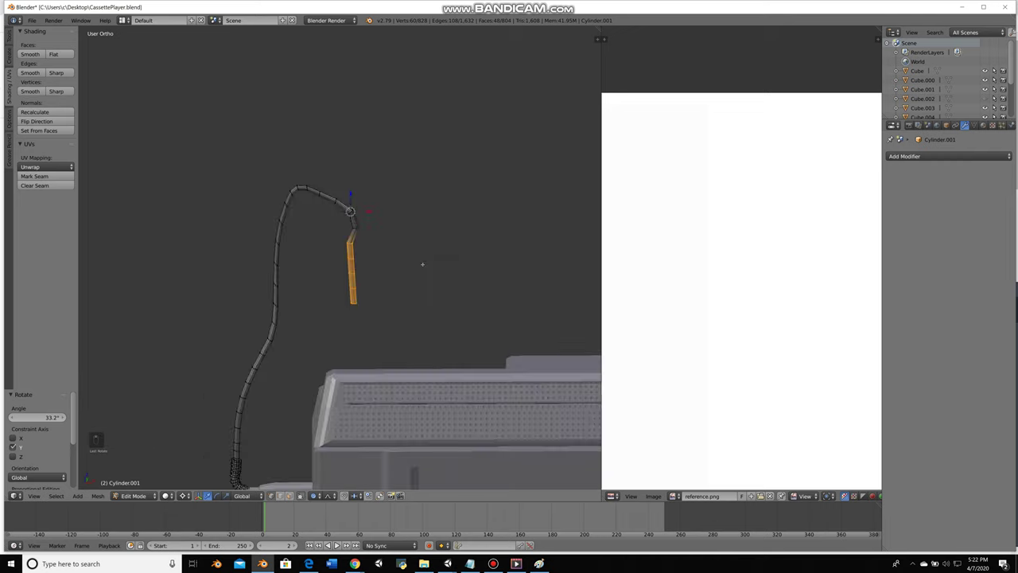
key("ctrl+z")
key("r")
key("z")
Bend further cord loops downward so the cable curves toward the player's side
key("b")
key("a")
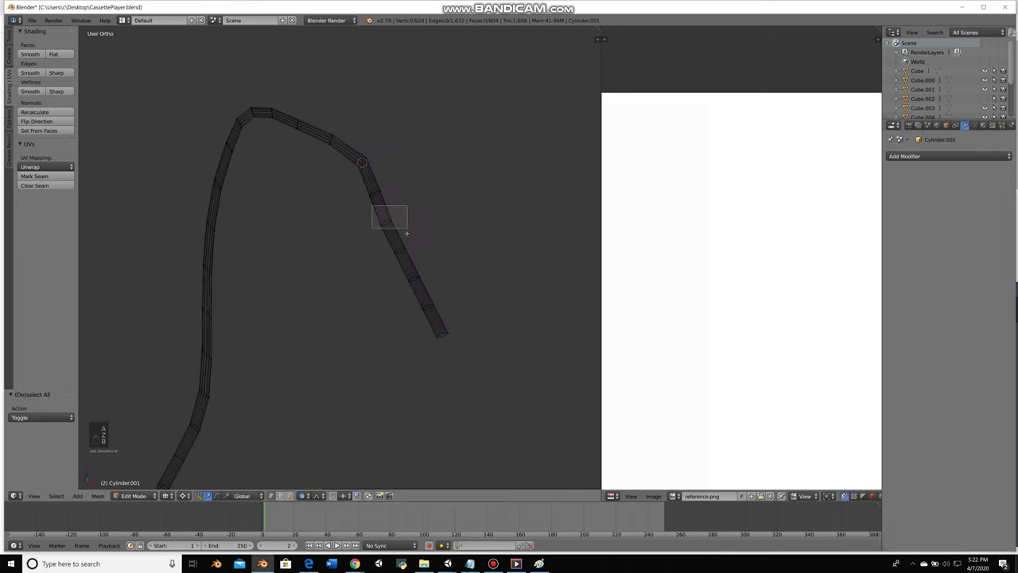
key("shift+s")
key("a")
key("z")
key("b")
key("Escape")
key("z")
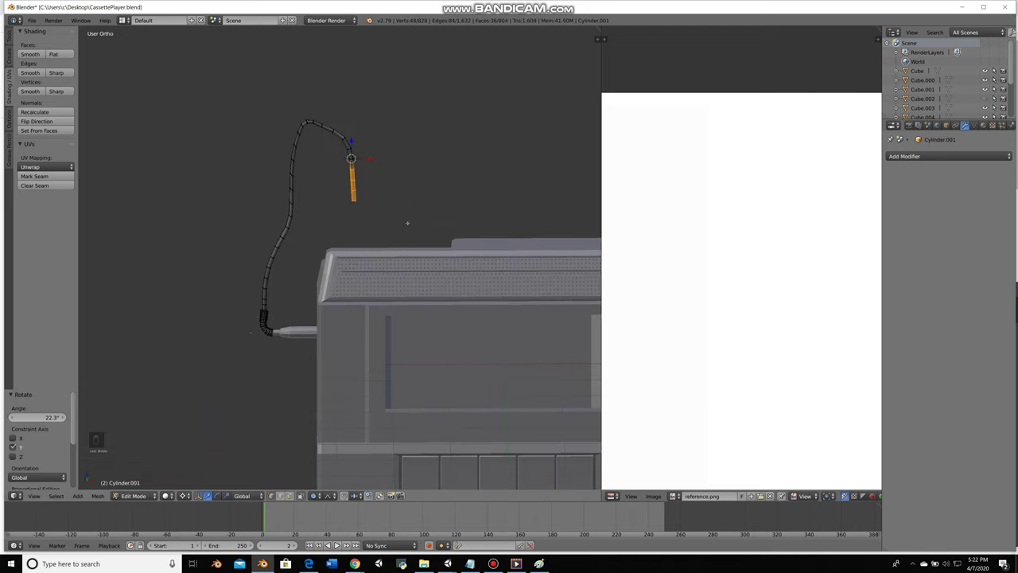
key("r")
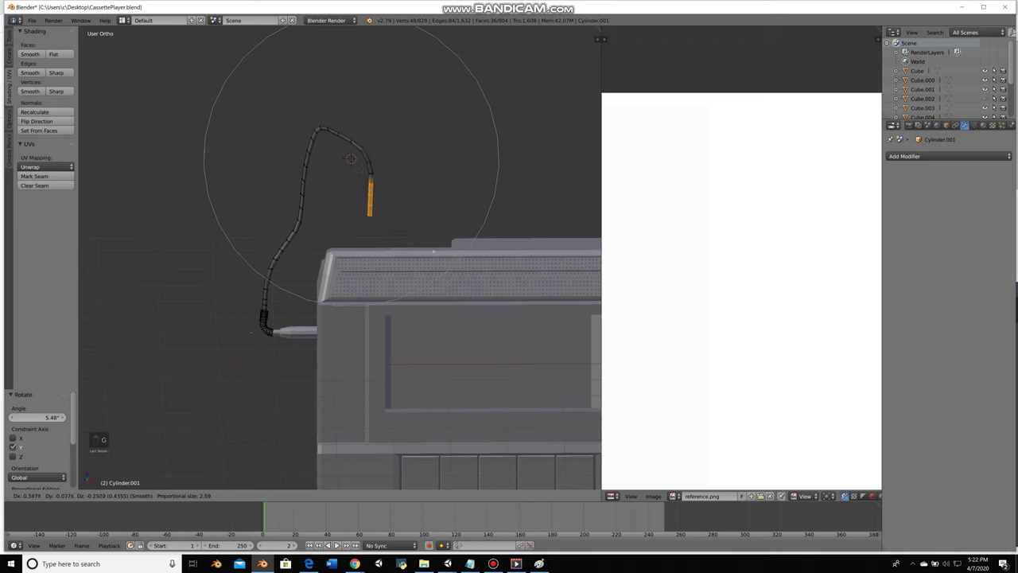
key("a")
key("z")
key("a")
key("b")
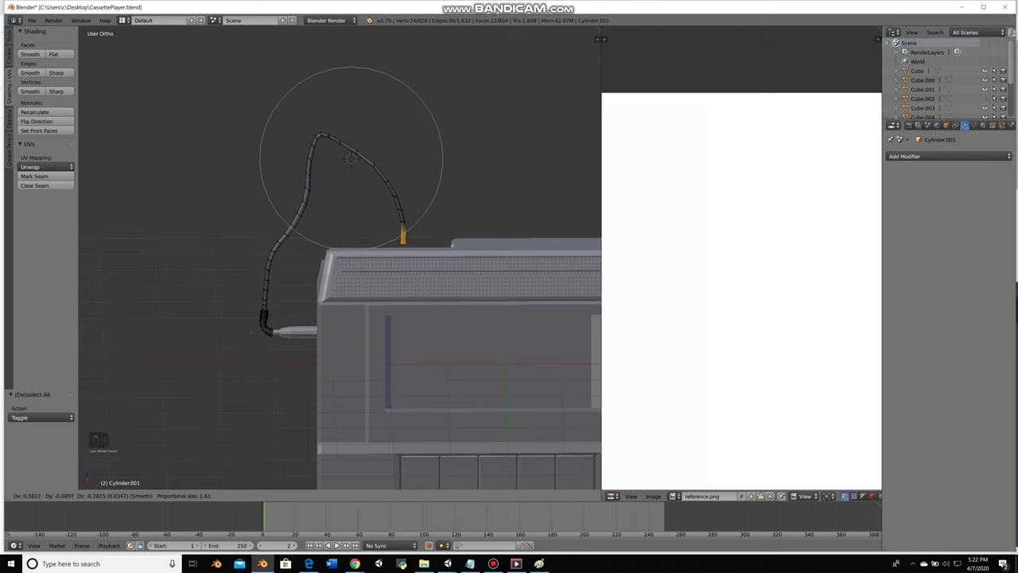
Move the cord's final loops into the plug so the arc ends at the jack
key("a")
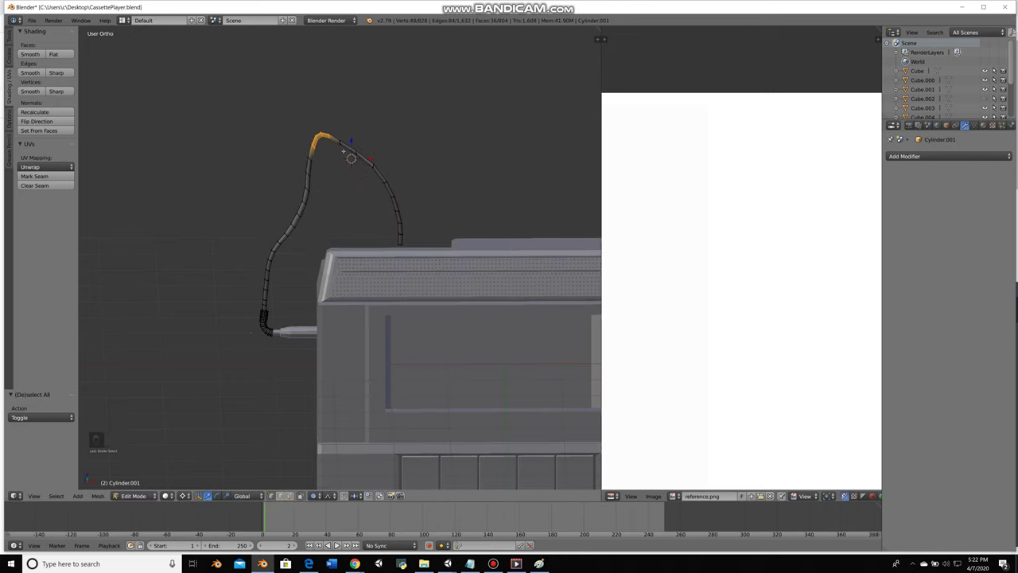
key("a")
key("z")
key("z")
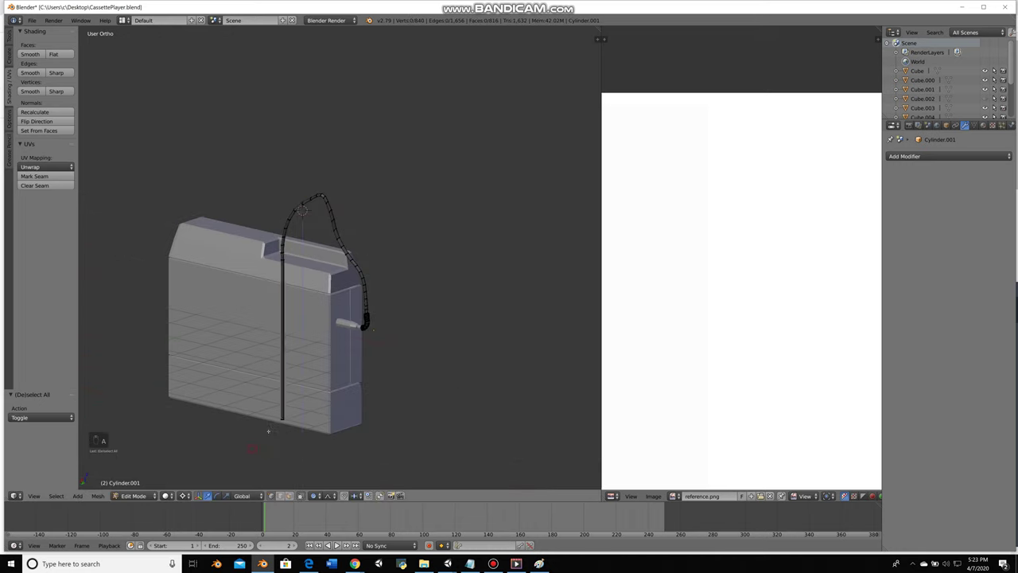
key("ctrl+z")
key("g")
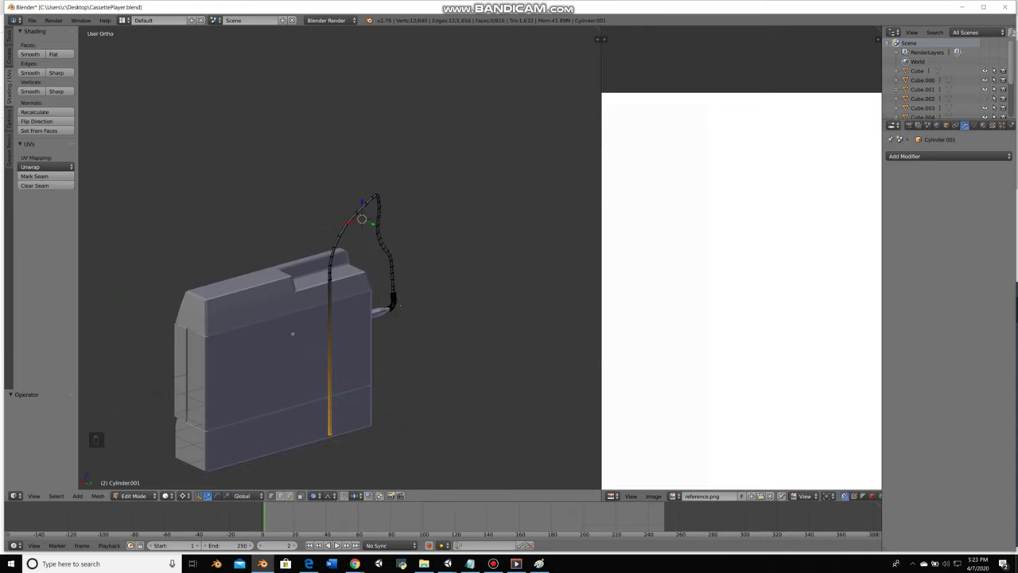
key("b")
key("z")
key("g")
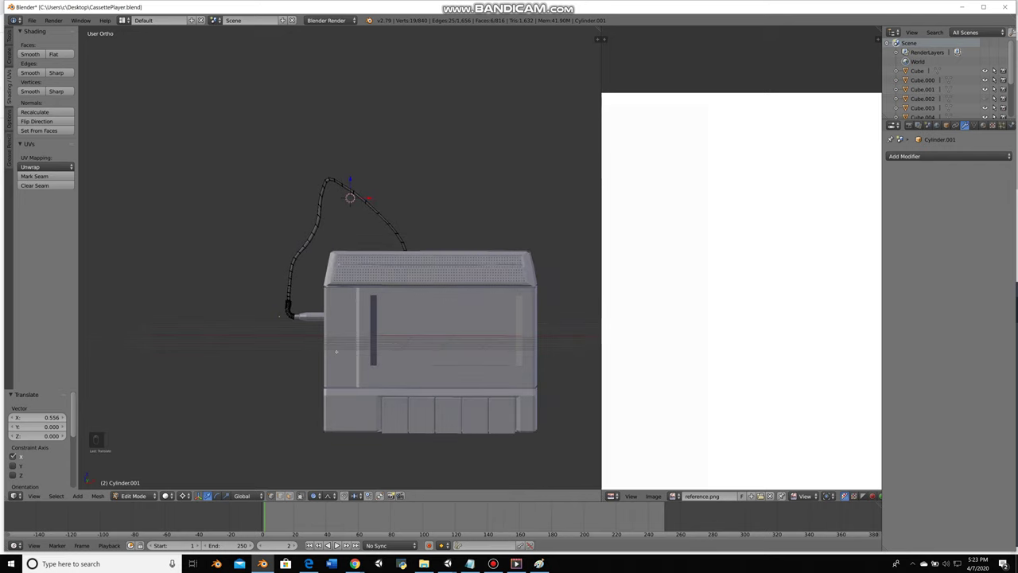
key("Tab")
key("a")
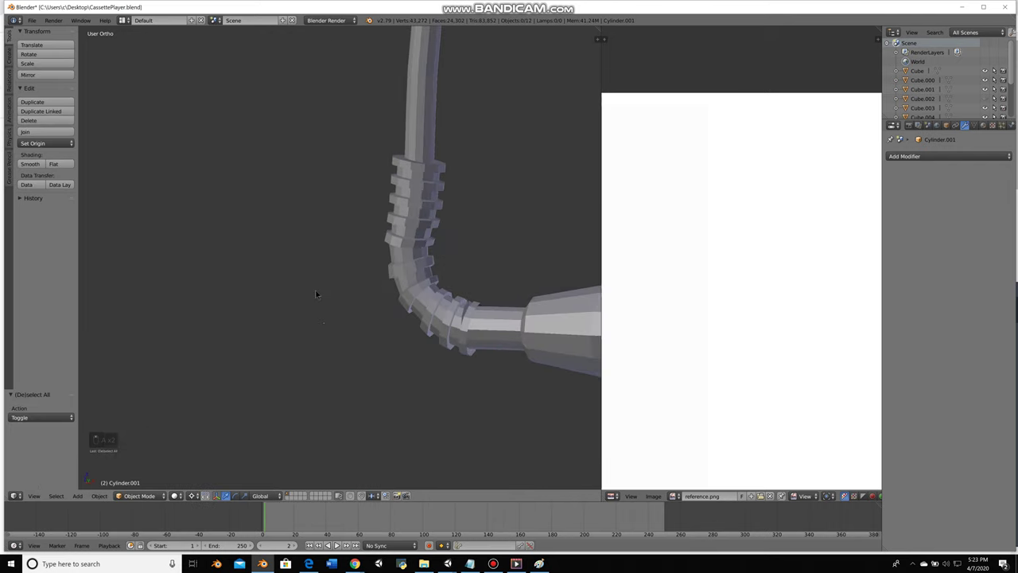
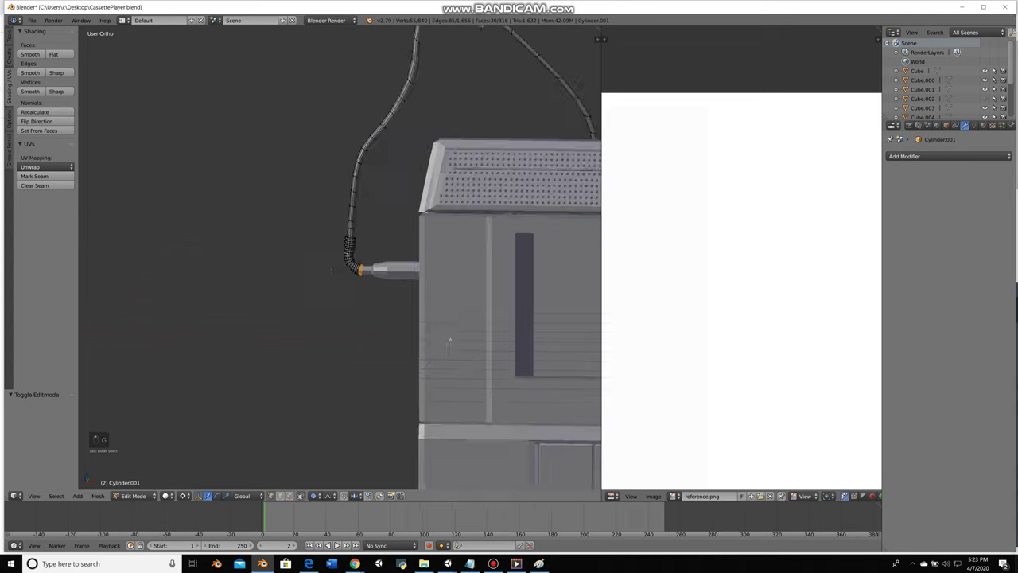
key(",")
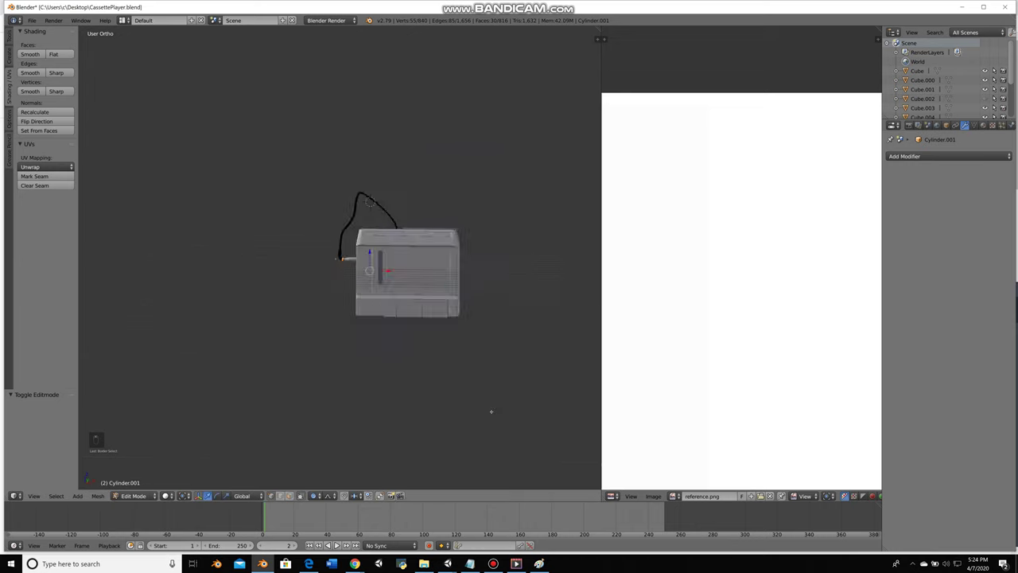
Rotate, scale and move cord loops to refine the first bend above the player
key("ctrl+shift+alt+c")
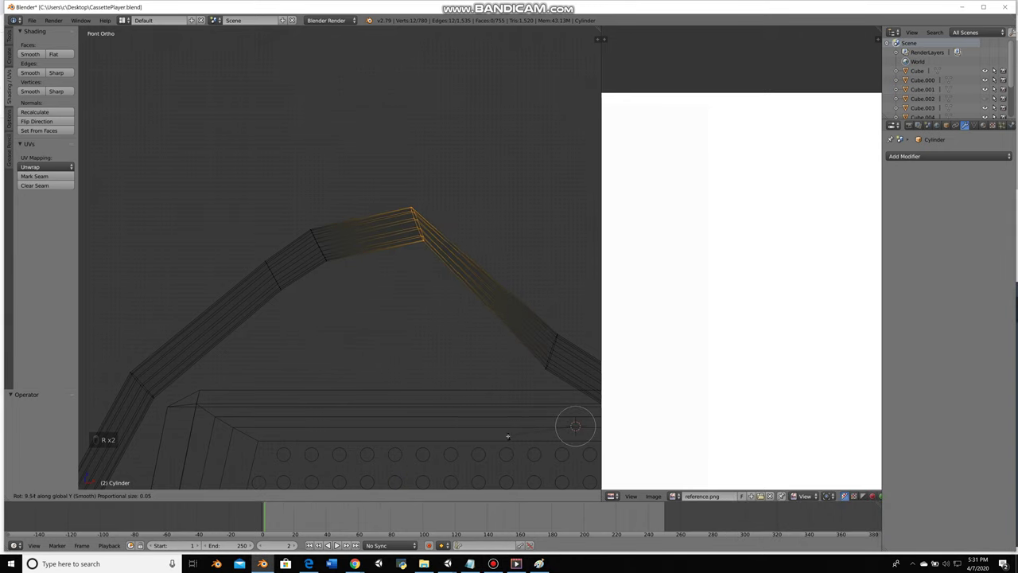
key("shift+s")
key("r")
key("s")
key("a")
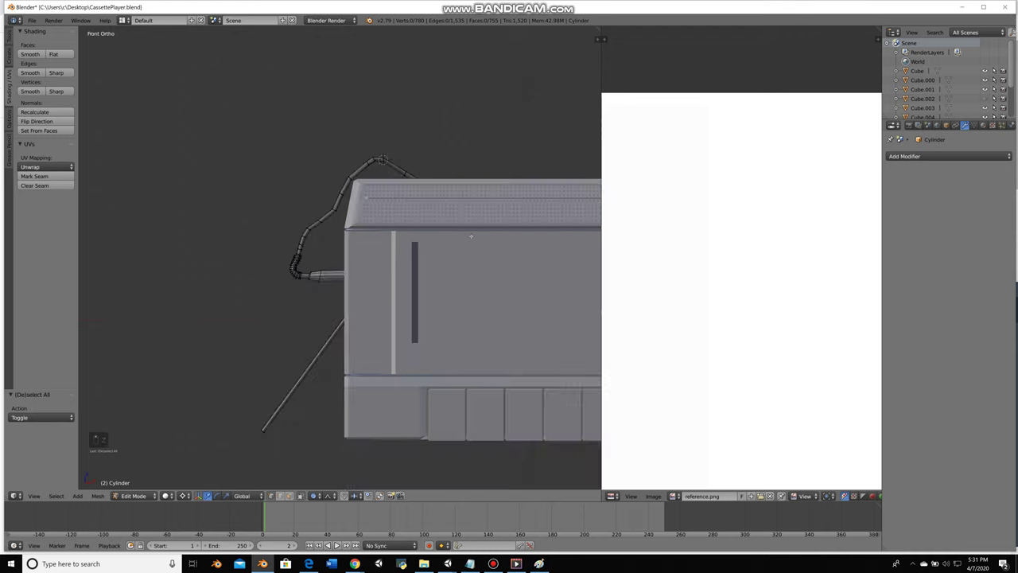
key("b")
key("g")
key("a")
key("z")
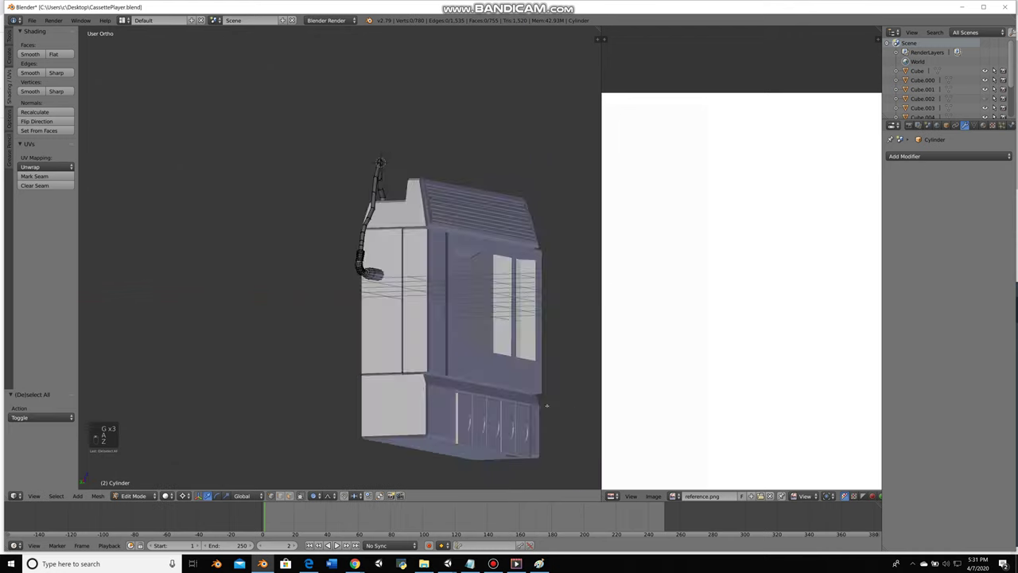
key("Tab")
key("a")
Move further cord loops to smooth the second bend of the cable
key("Tab")
key("z")
key("b")
key("shift+s")
key("z")
key("g")
key("a")
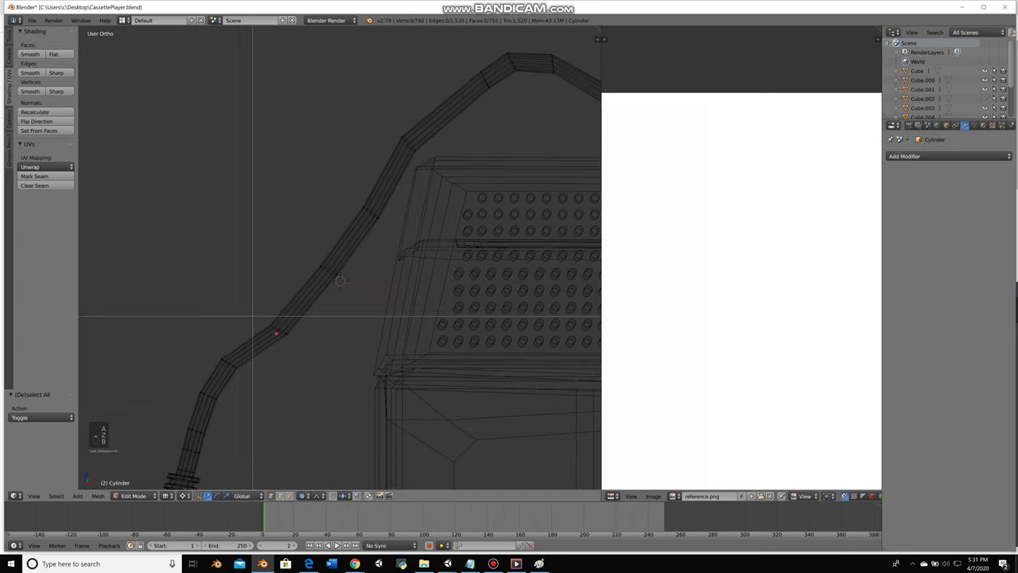
key("shift+s")
key("g")
key("a")
key("Tab")
Adjust the last cord loops, then leave Edit Mode with the cable finished
key("a")
key("z")
key("Tab")
key("a")
key("z")
key("b")
key("shift+s")
key("g")
key("a")
key("Tab")
Hide the player model and switch to front ortho view over the cassette reference image
key("a")
key("z")
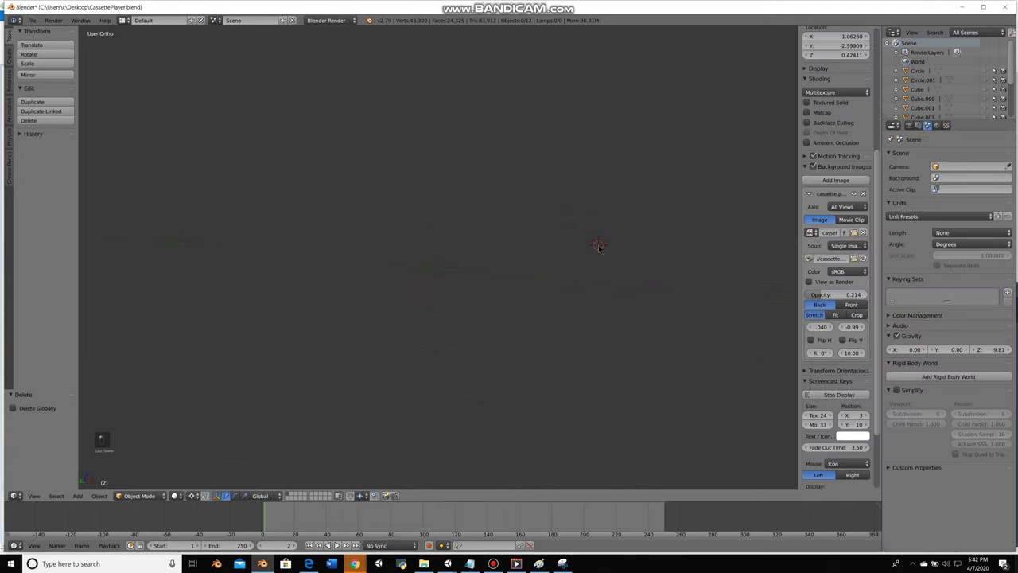
key("KP_1")
key("shift+c")
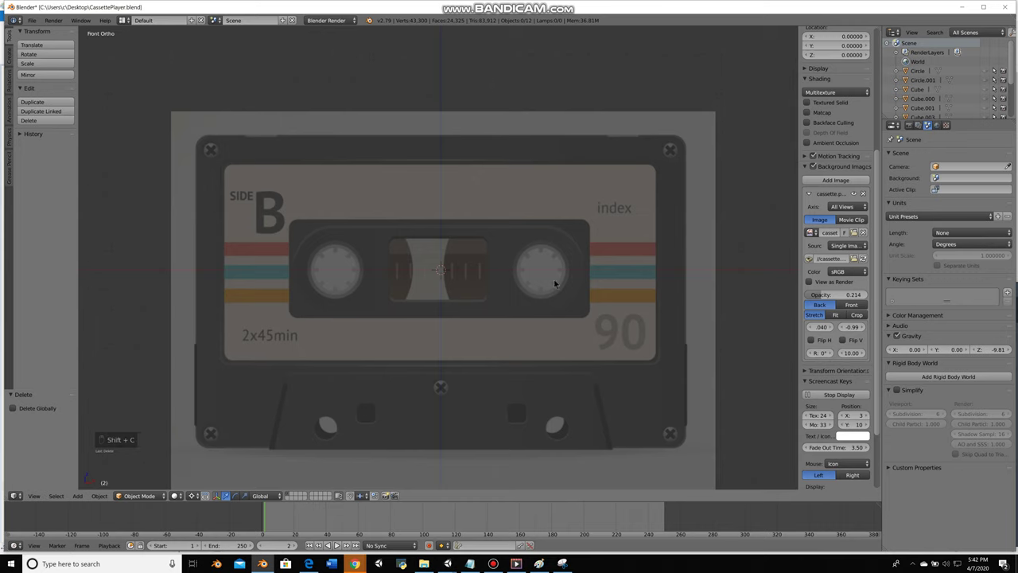
key("n")
key("n")
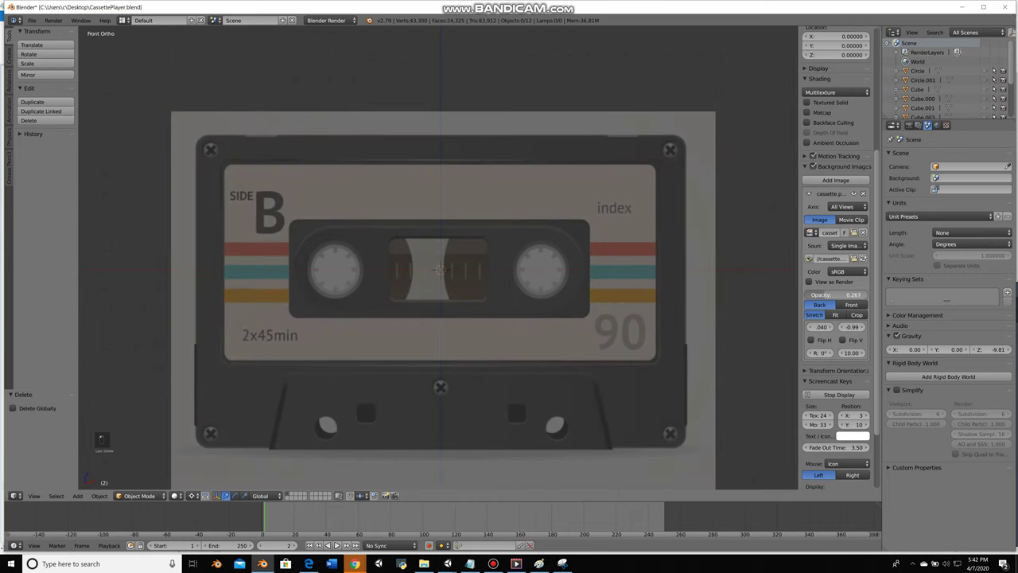
key("h")
key("Tab")
key("h")
key("h")
key("KP_1")
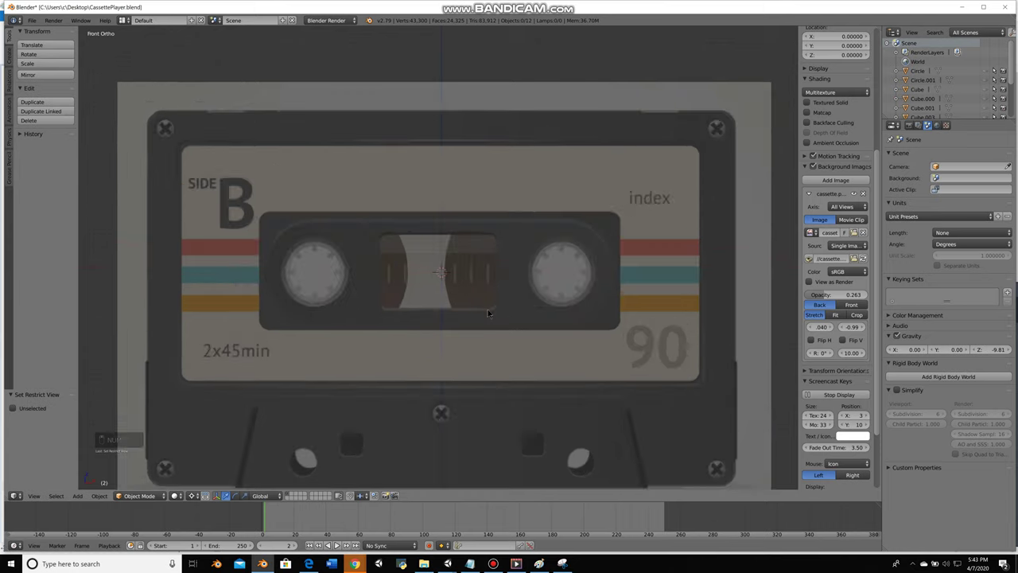
Add a cube and scale it to match the cassette outline in the reference
key("shift+a")
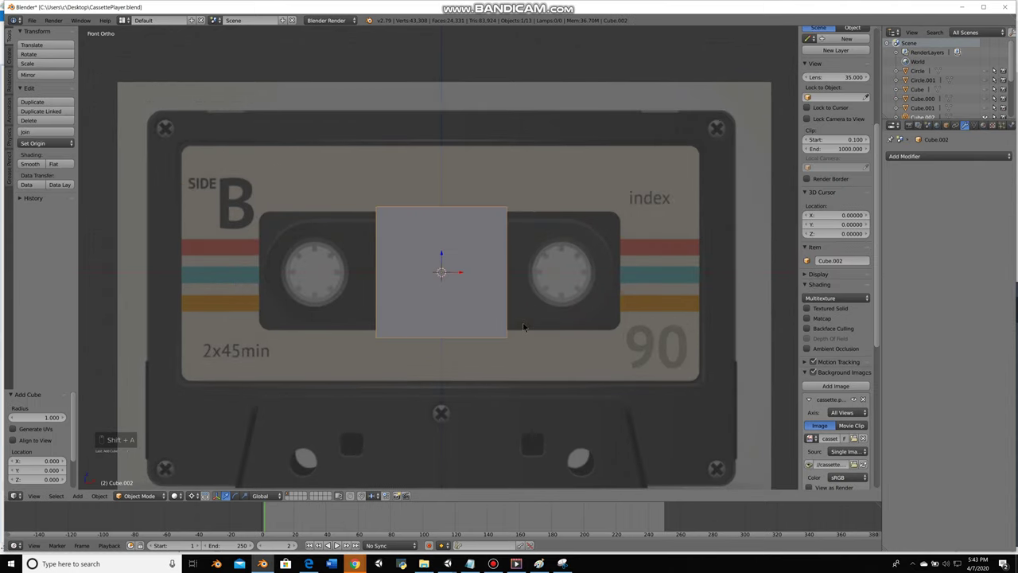
key("s")
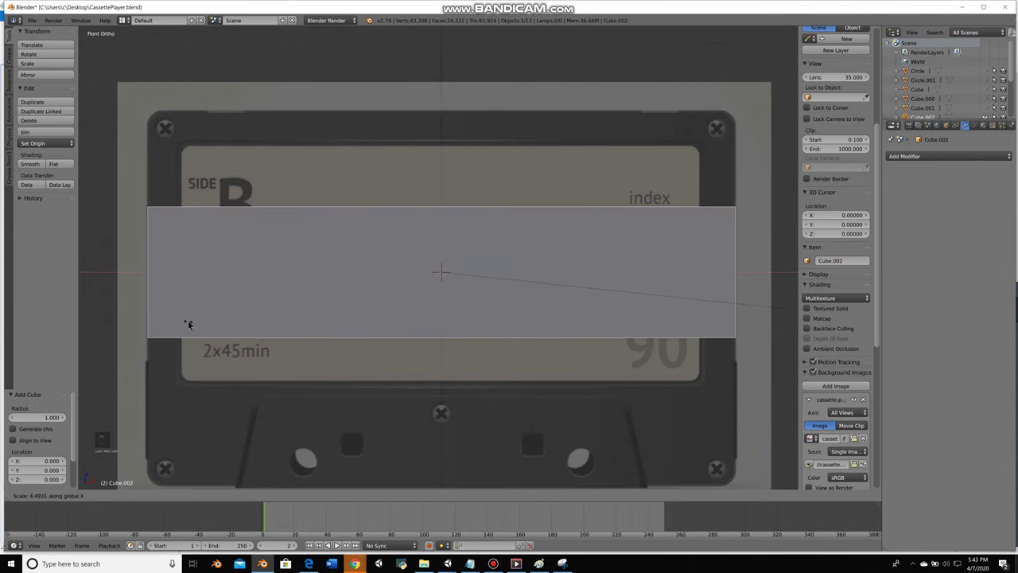
key("s")
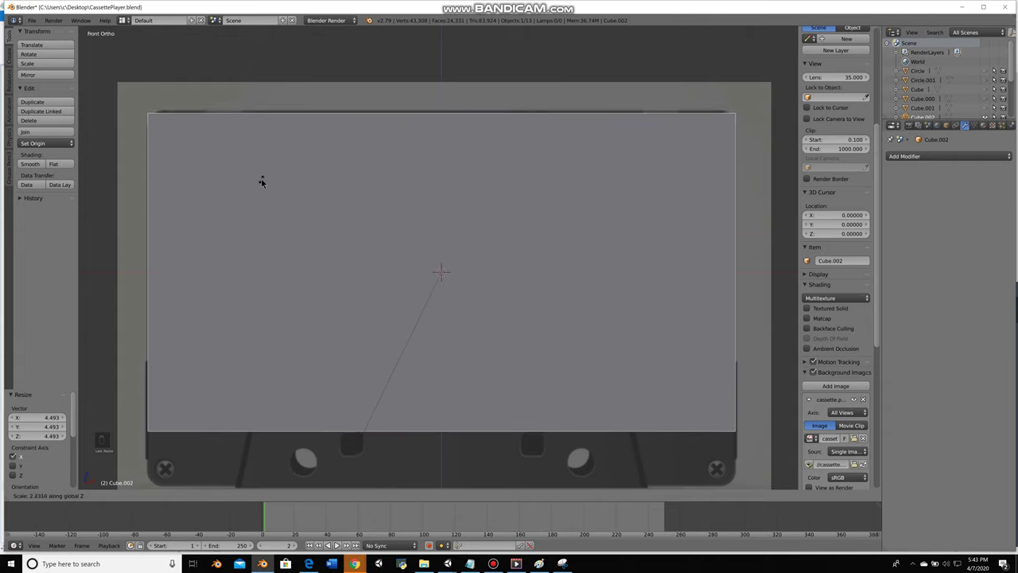
key("Tab")
key("Tab")
key("a")
key("z")
key("z")
key("a")
key("KP_1")
Scale and move the cube's front face, then extrude it to form the cassette rim
key("z")
key("z")
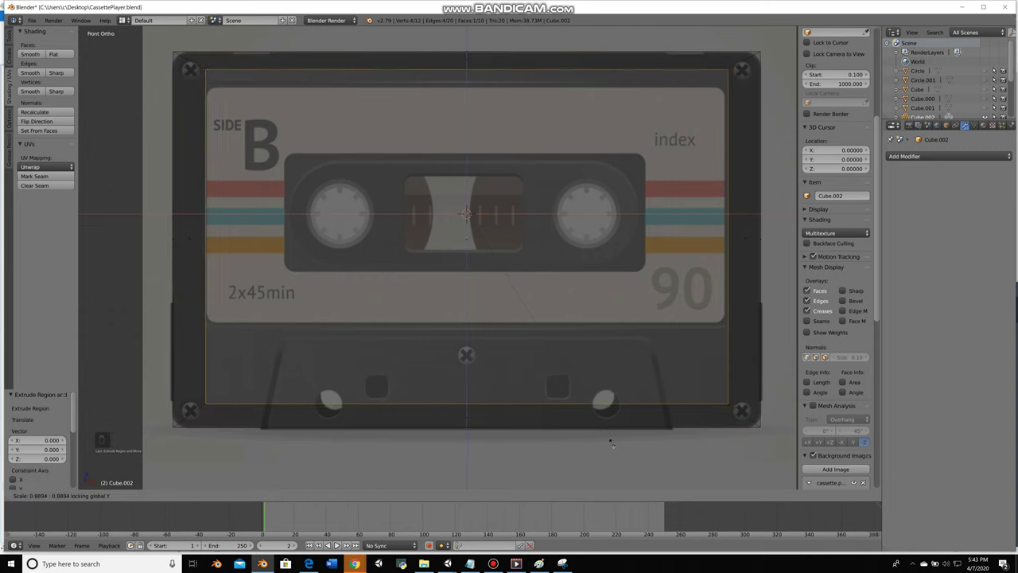
key("s")
key("Tab")
key("a")
key("b")
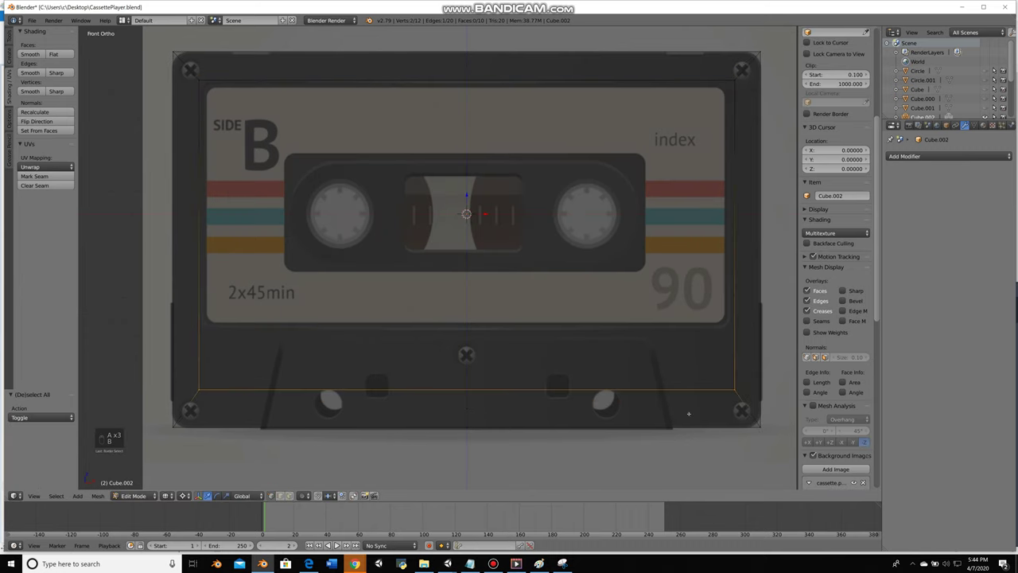
key("g")
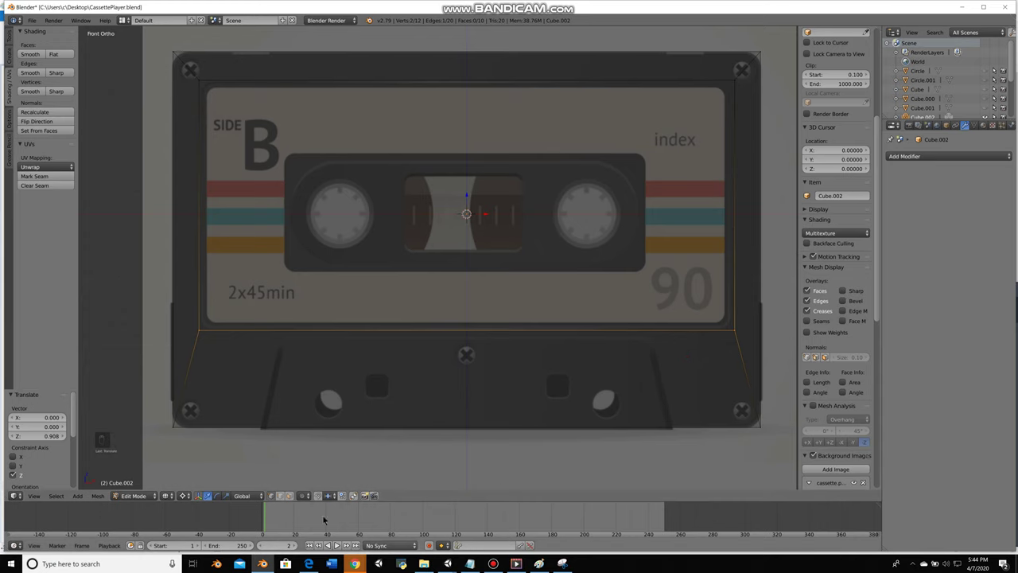
key("z")
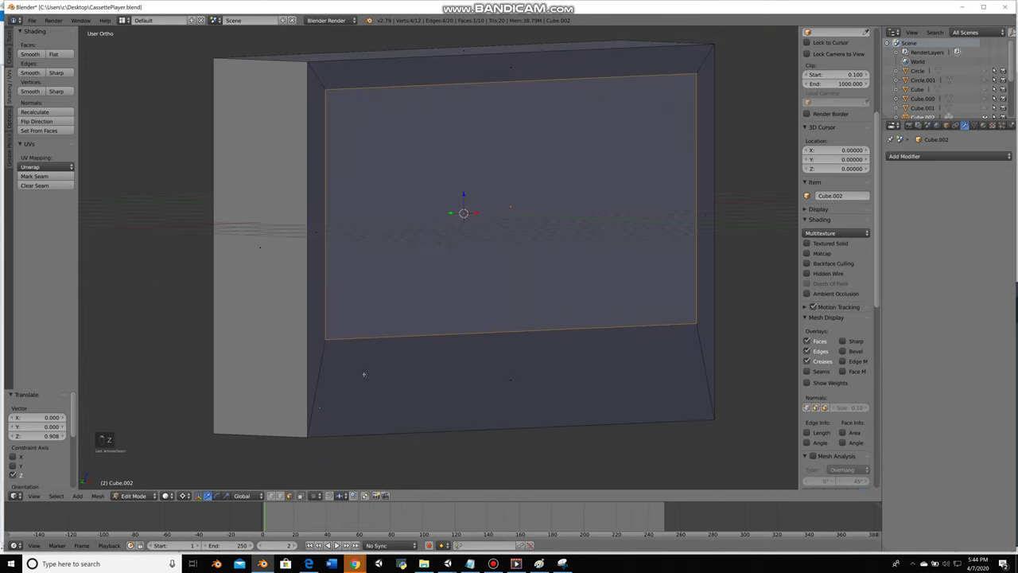
key("KP_1")
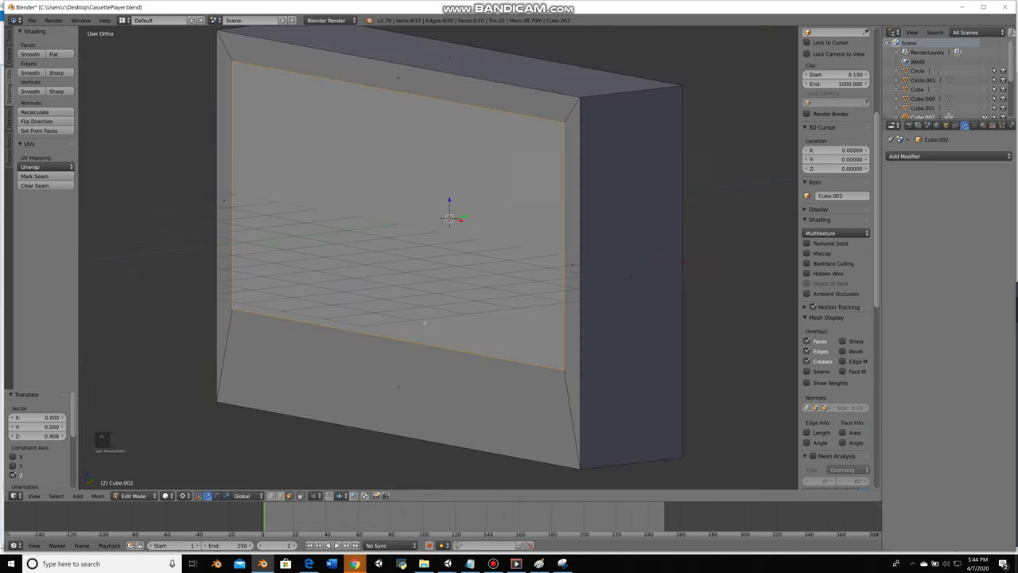
key("e")
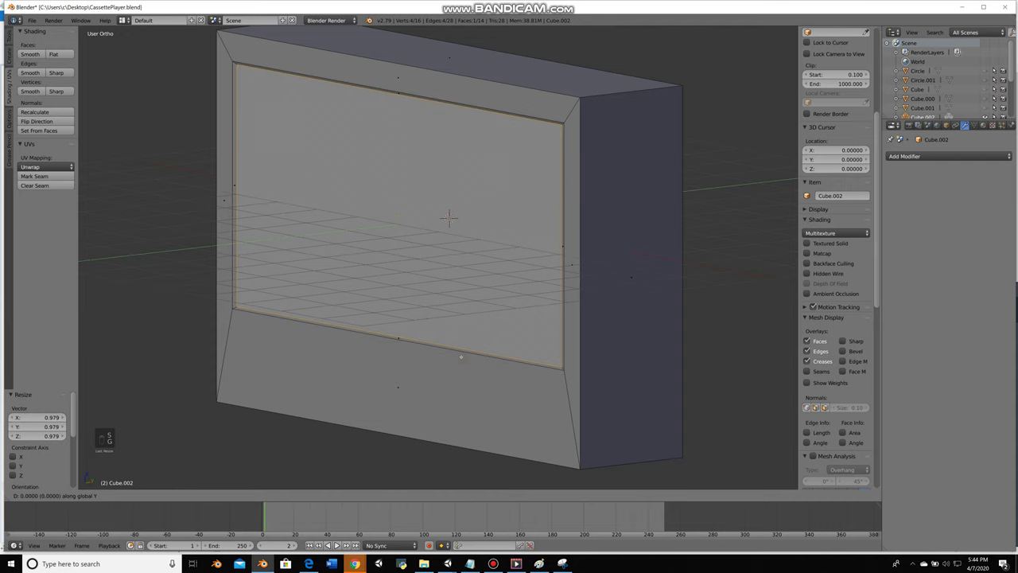
Scale the extruded face inward to inset the frame opening and adjust its depth
key("KP_1")
key("z")
key("s")
key("s")
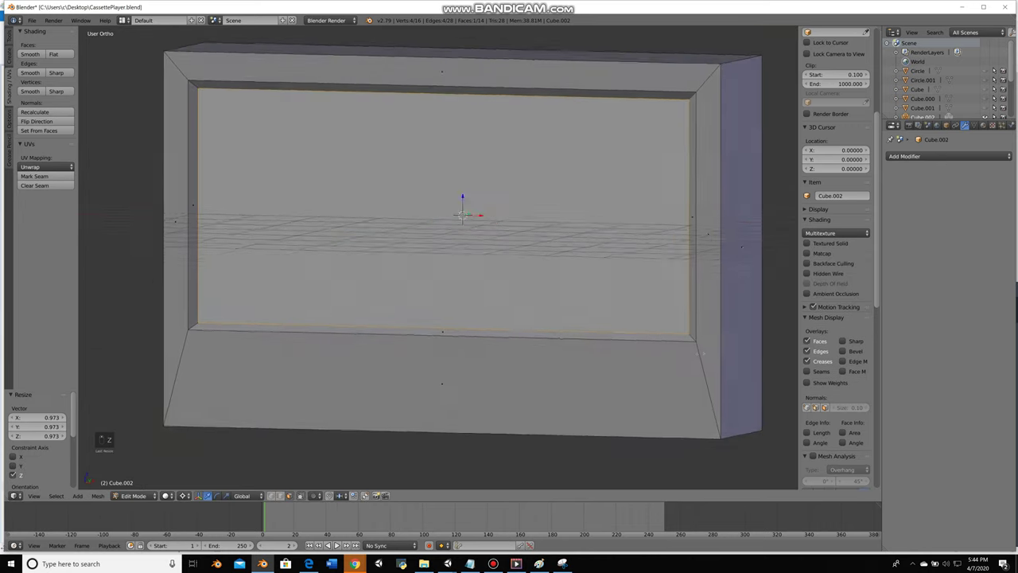
key("g")
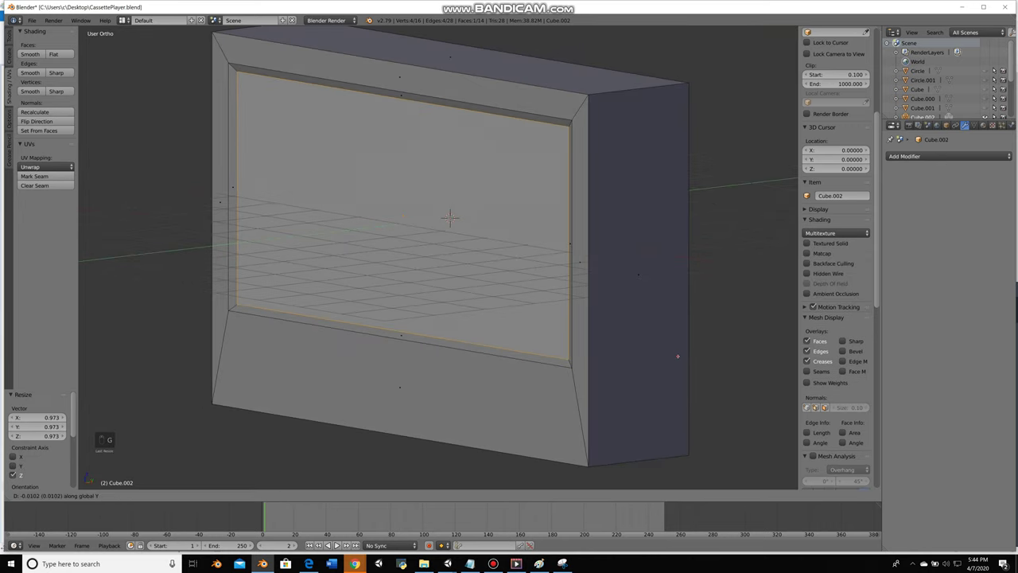
key("a")
key("KP_1")
key("KP_3")
key("s")
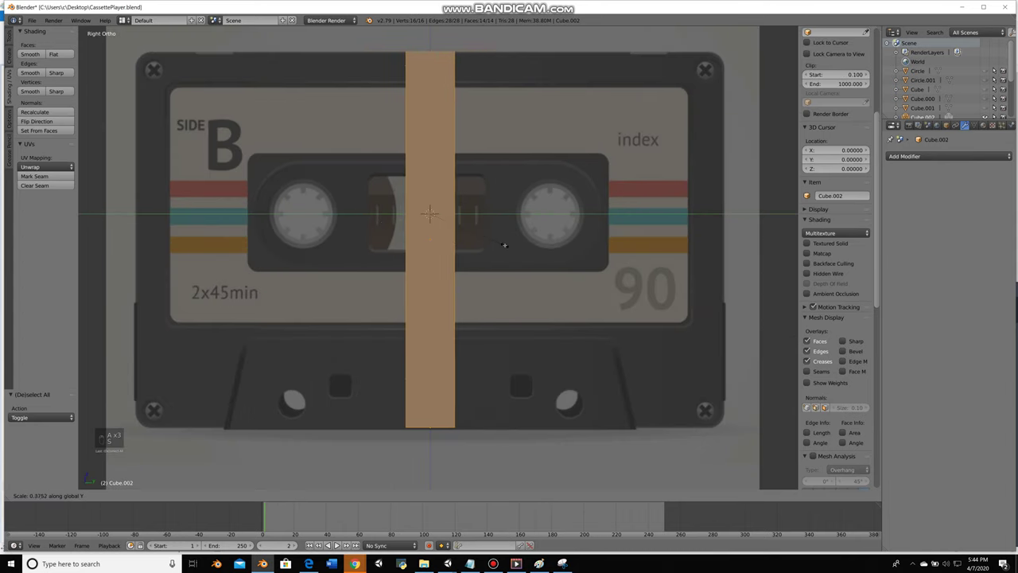
key("a")
Select the frame's edge loops and bevel them to chamfer the corners
key("KP_1")
key("z")
key("z")
key("z")
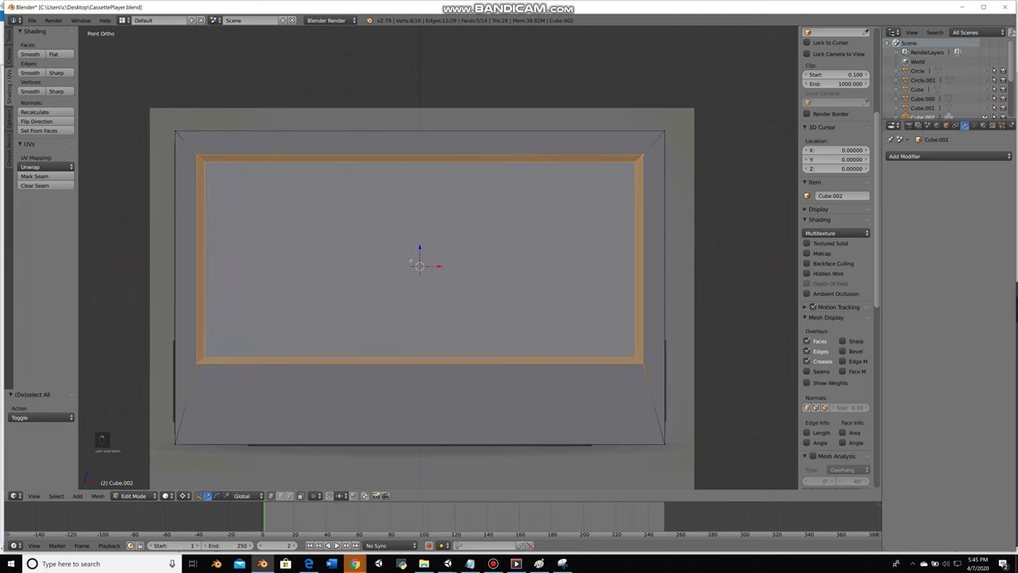
key("a")
key("a")
key("ctrl+b")
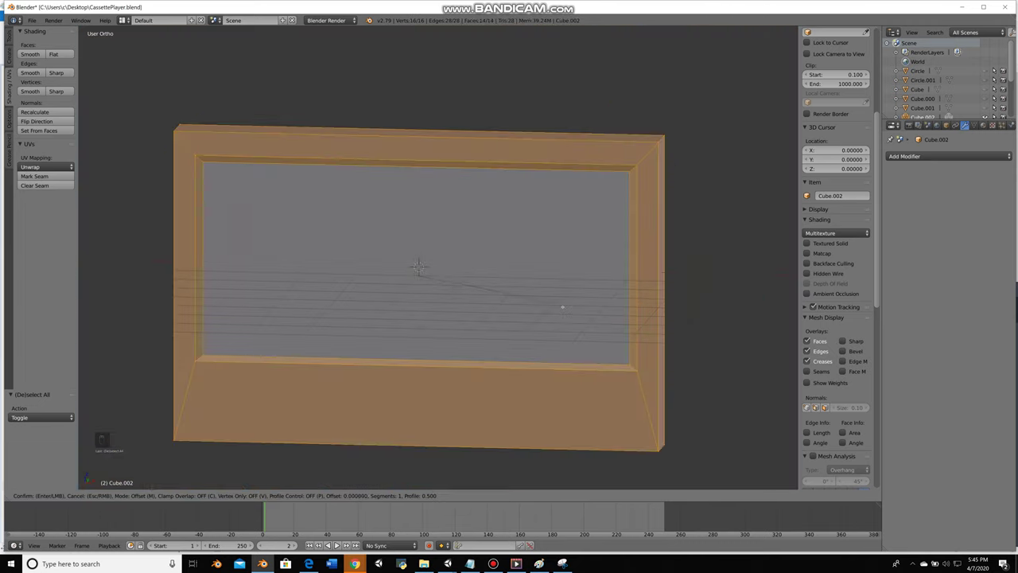
key("KP_1")
Redo the frame bevel with a better width and reposition the frame piece
key("z")
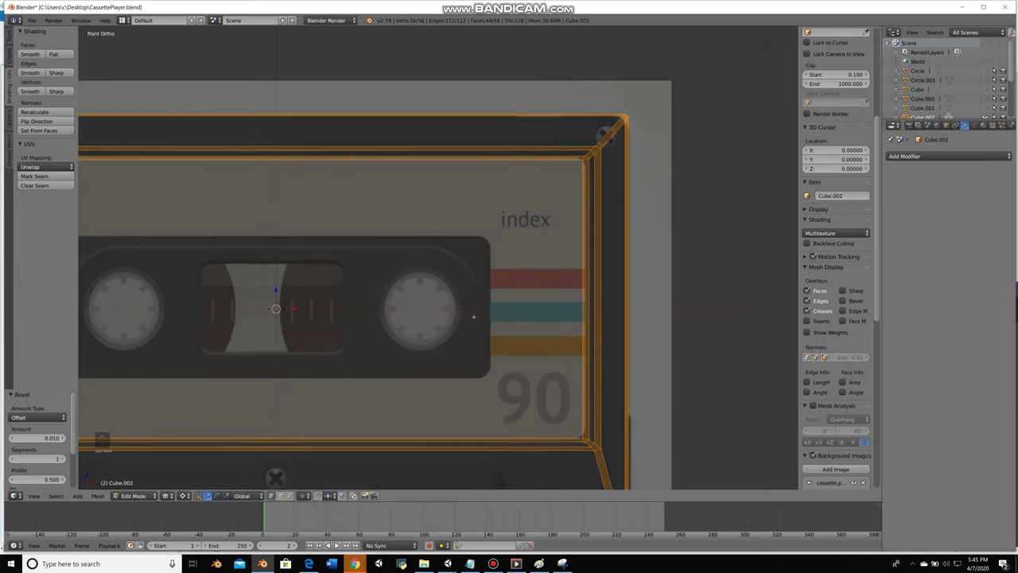
key("ctrl+z")
key("ctrl+b")
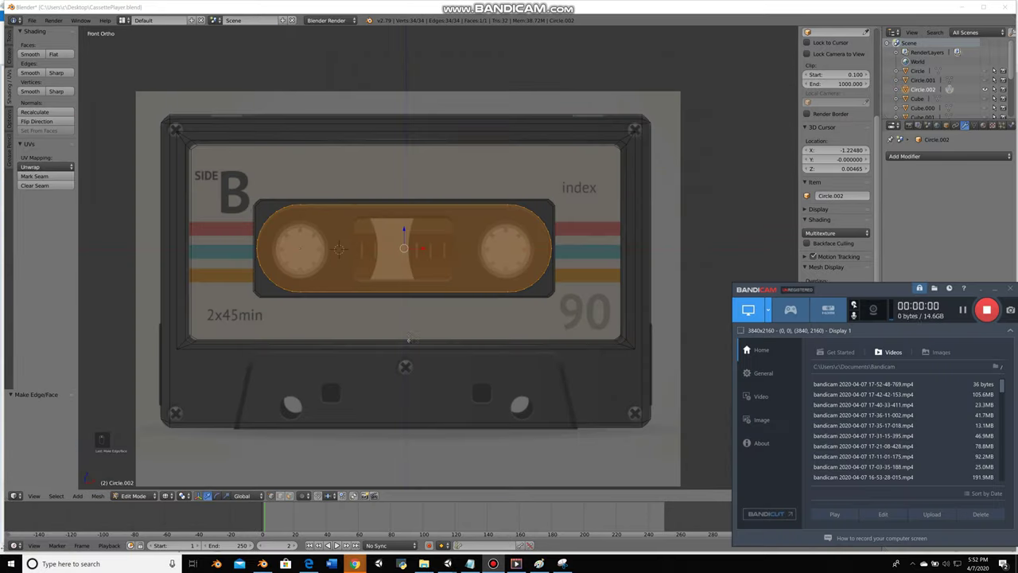
key("z")
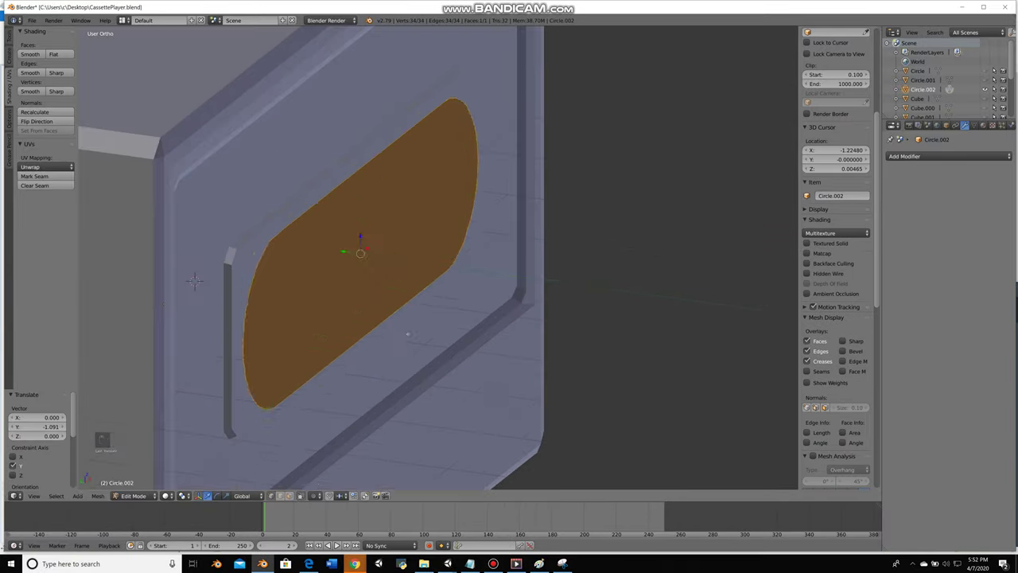
key("Tab")
key("g")
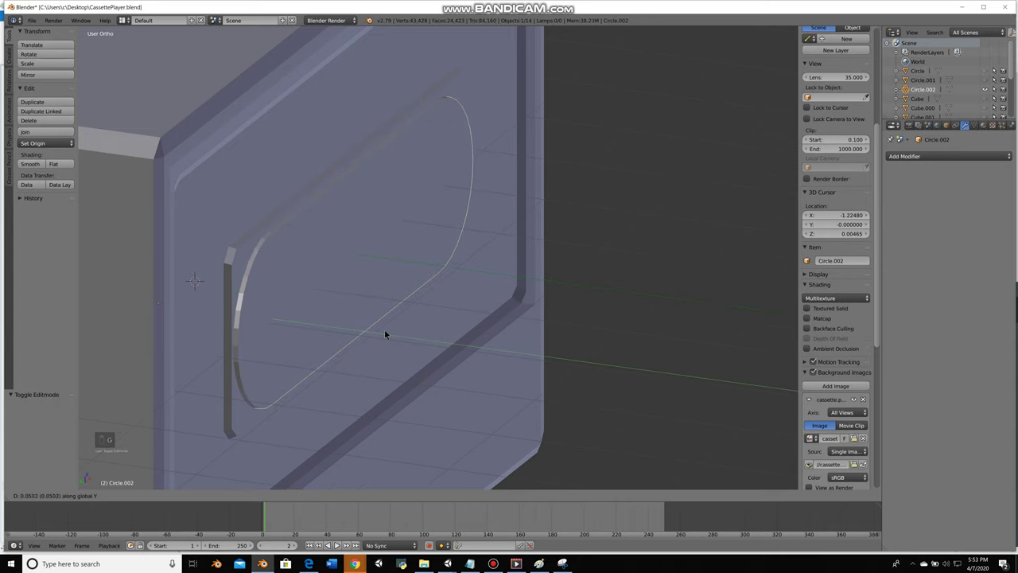
Add a new cube in front view and scale it over the tape window
key("KP_1")
key("z")
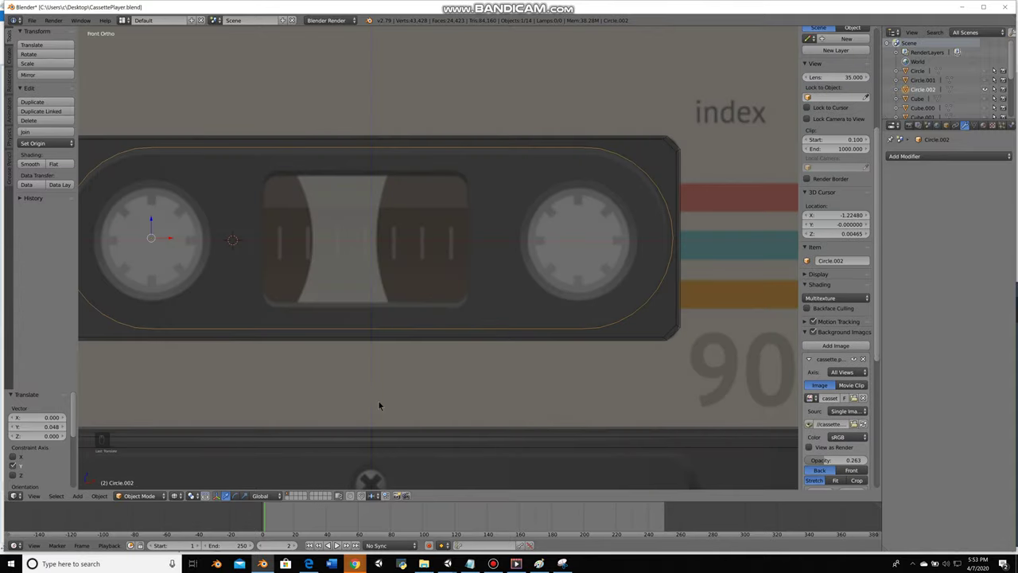
key("a")
key("shift+c")
key("shift+a")
key("s")
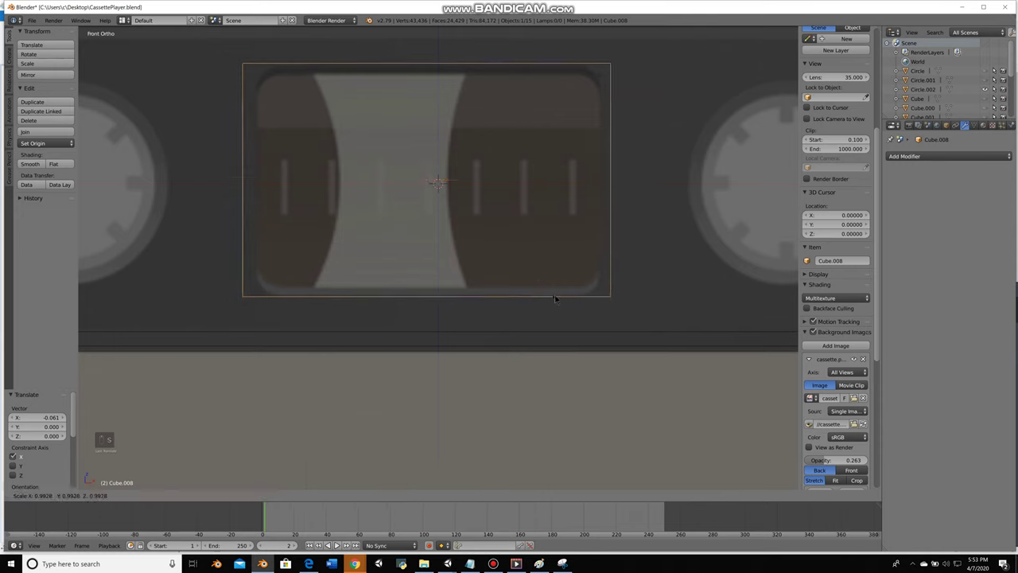
Add loop cuts across the tape window box to isolate its corner geometry
key("z")
key("z")
key("g")
key("z")
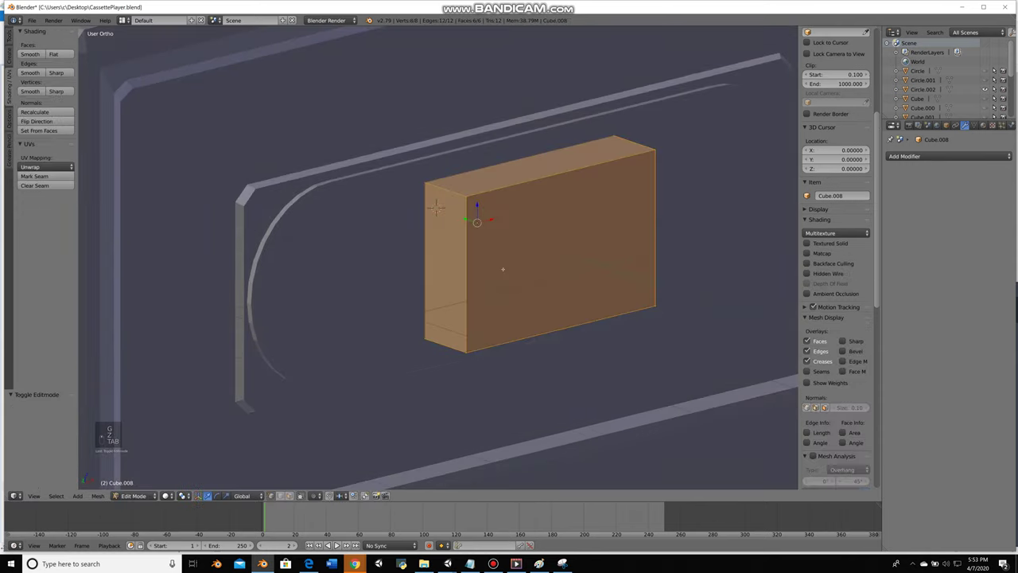
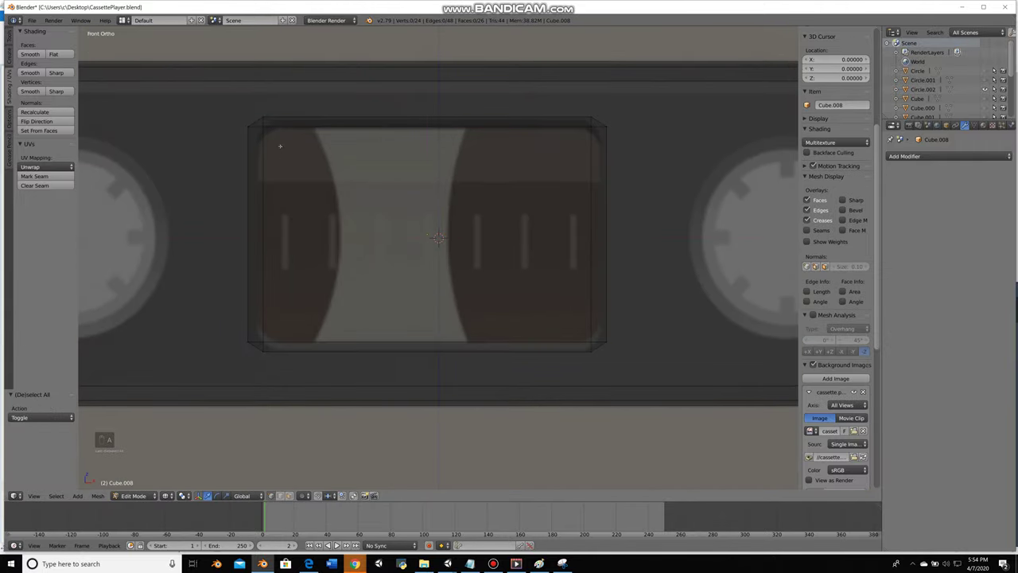
key("ctrl+r")
key("a")
key("a")
key("z")
key("z")
key("ctrl+r")
key("a")
key("ctrl+r")
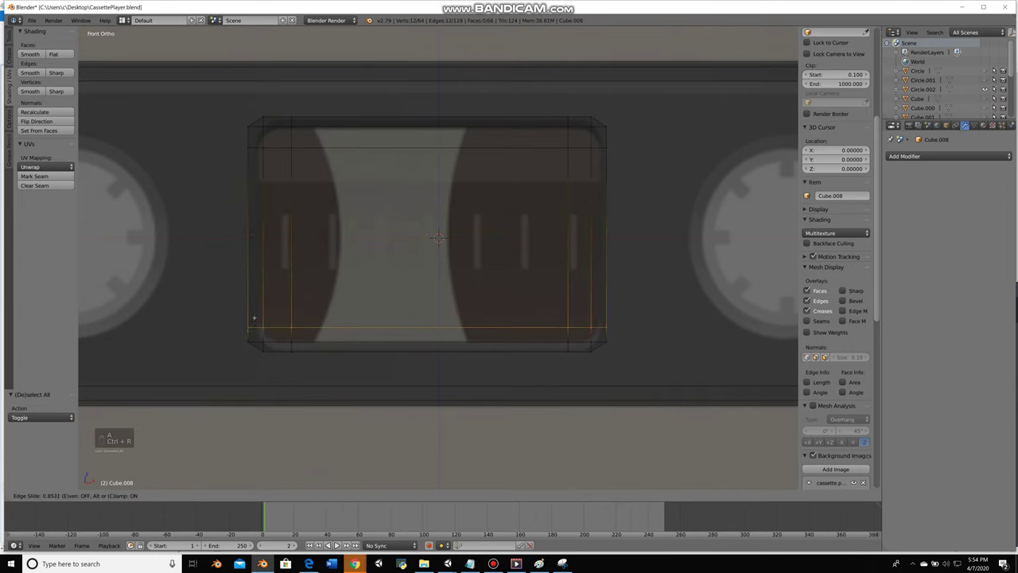
key("a")
Bevel the window box's corner vertices and scale it into a rounded frame over the tape window
key("z")
key("z")
key("z")
key("b")
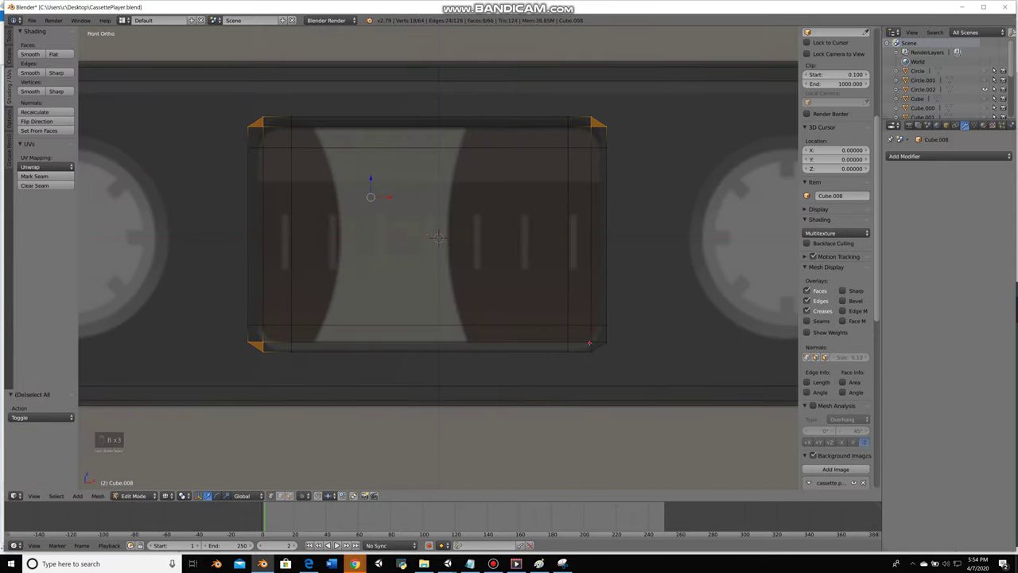
key("b")
key("z")
key("s")
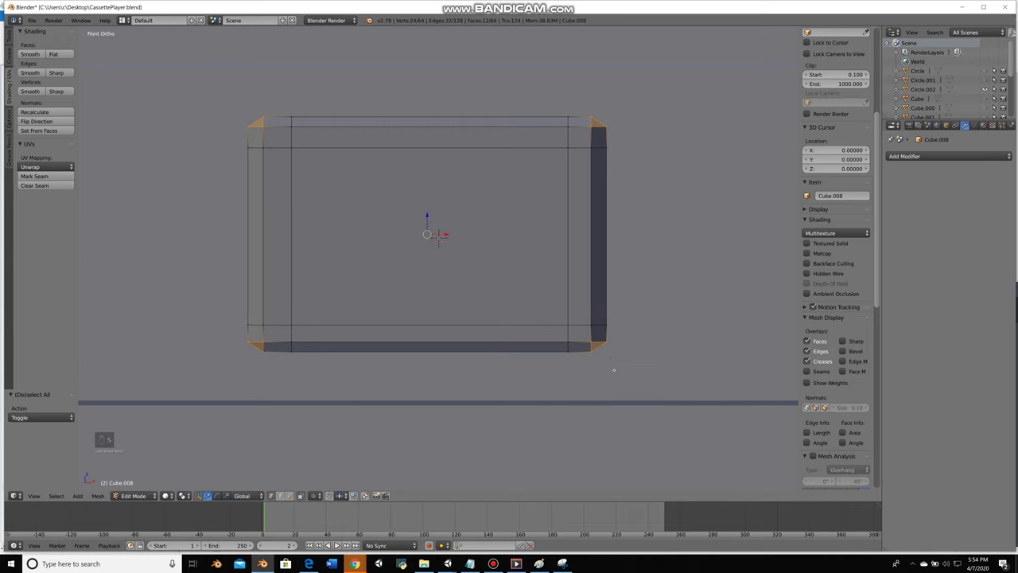
key("s")
key("z")
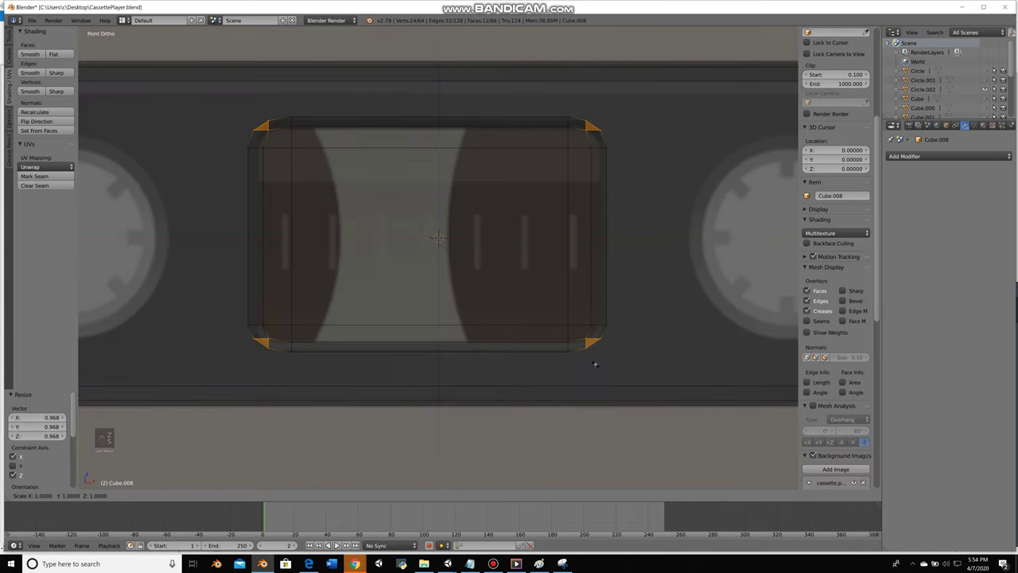
key("z")
key("KP_1")
key("z")
key("z")
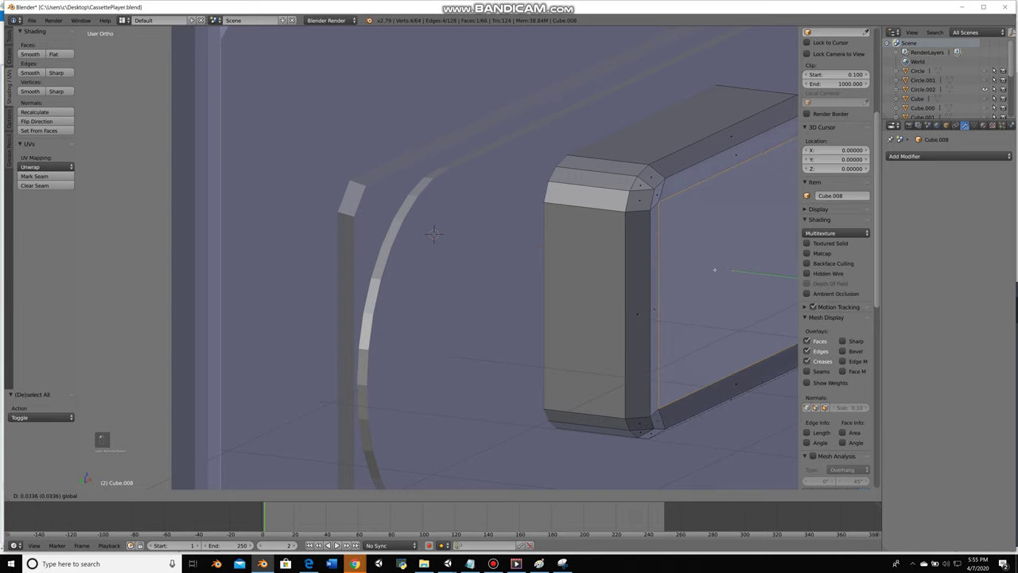
key("KP_1")
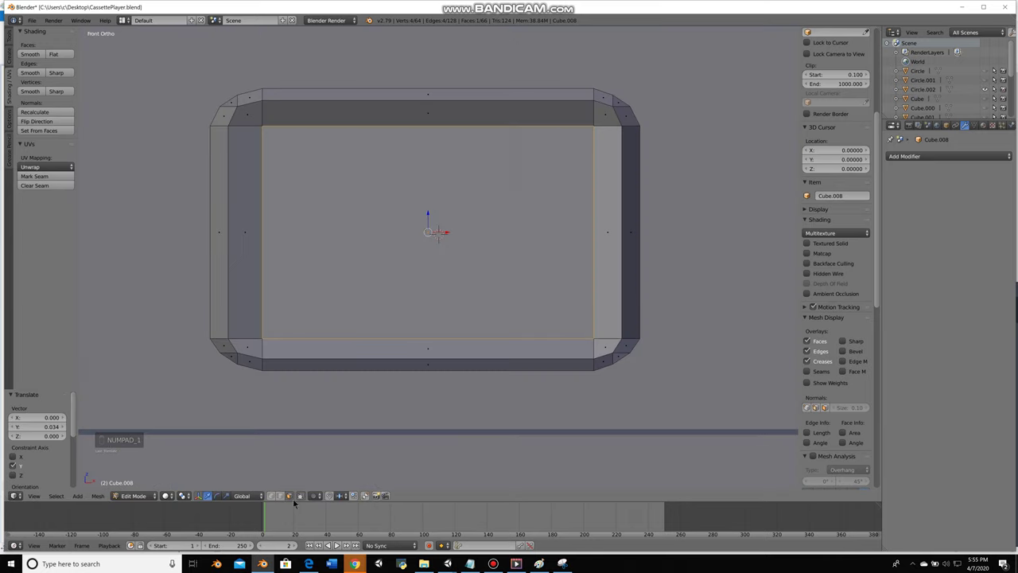
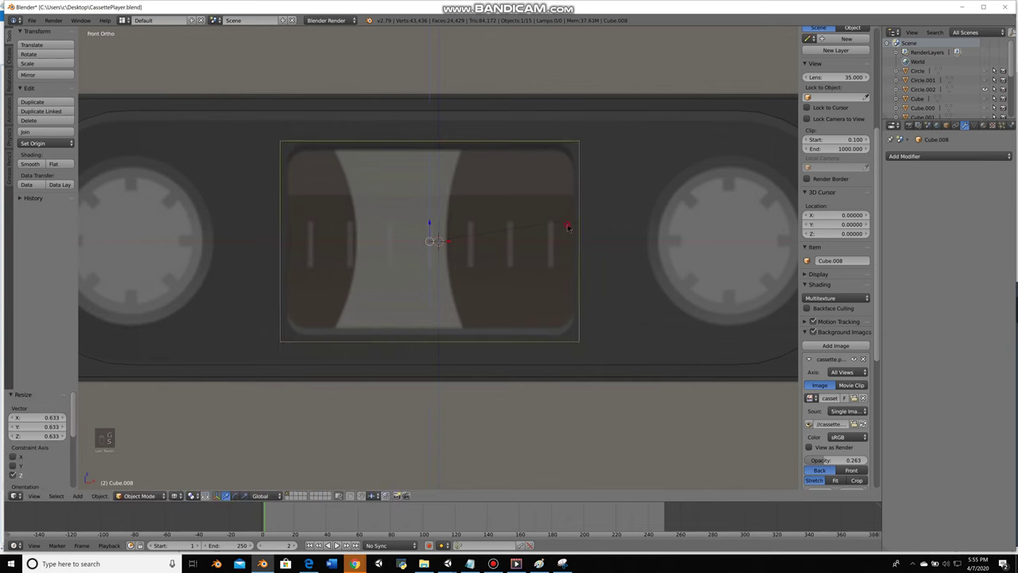
Leave Edit Mode and add a new cylinder positioned over the left reel hole
key("Tab")
key("b")
key("g")
key("a")
key("Tab")
key("a")
key("shift+a")
key("r")
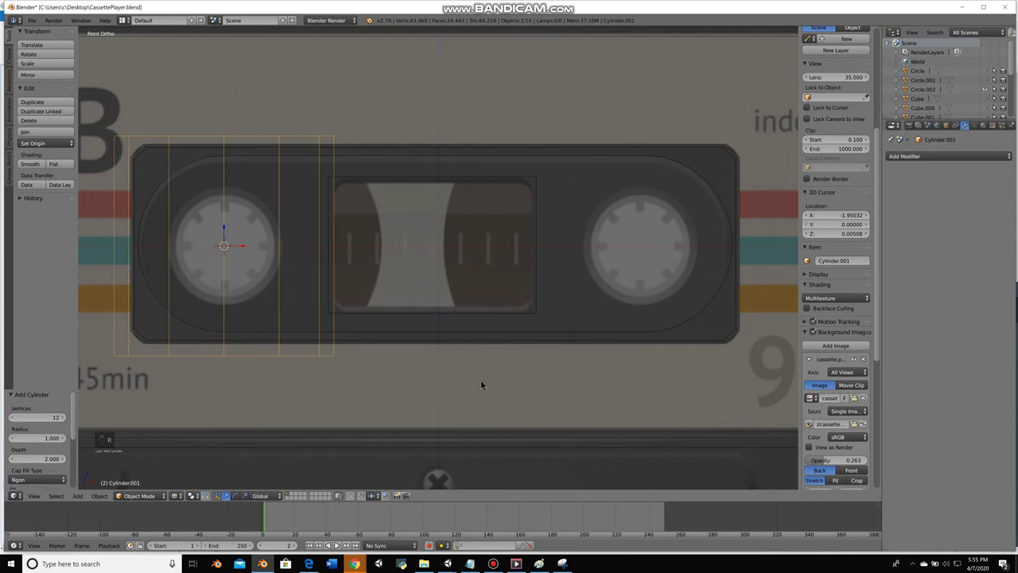
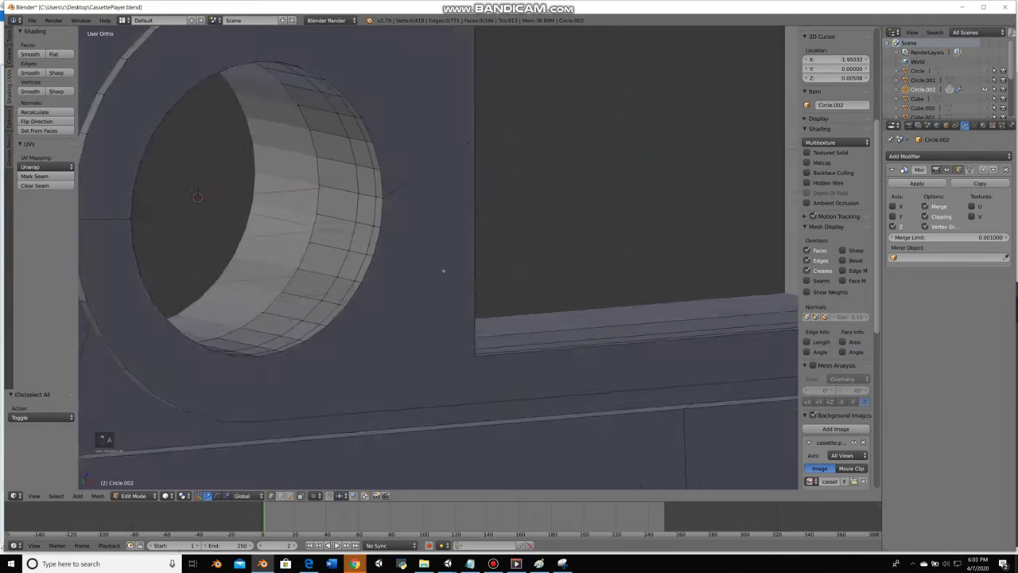
View the reel hole from the front in see-through mode and select its inner faces on Circle.002
key("a")
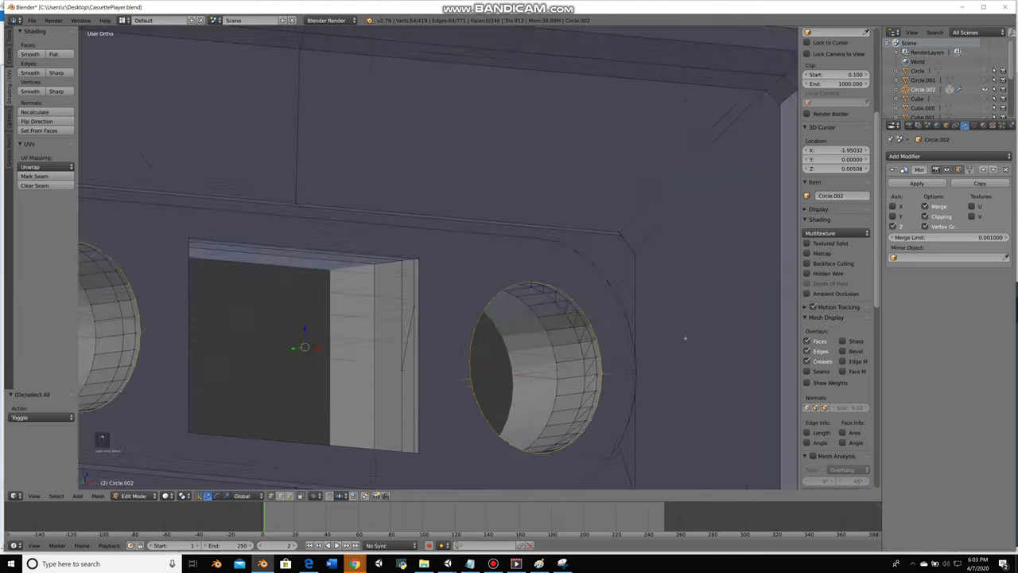
key("KP_1")
key("z")
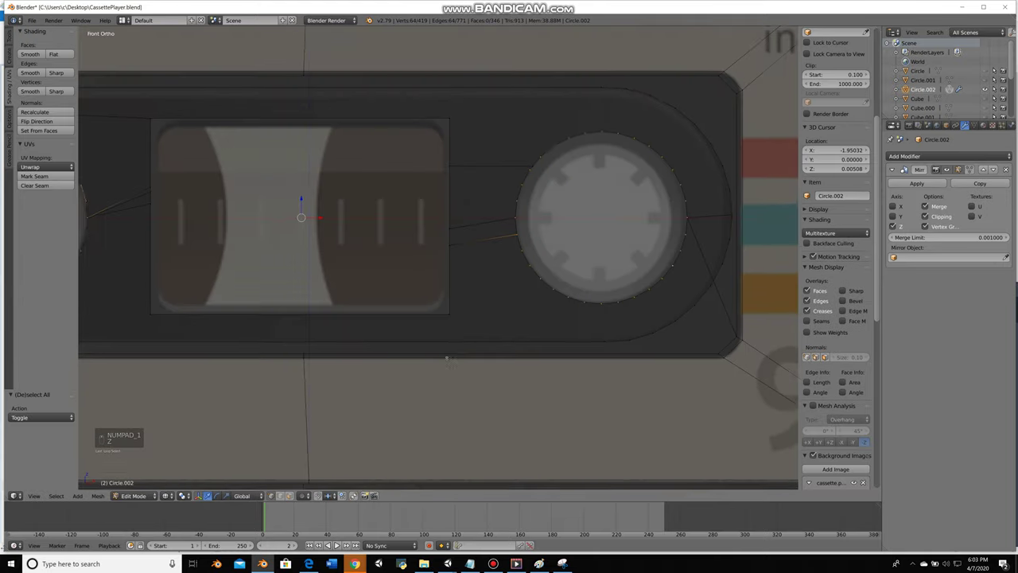
key("z")
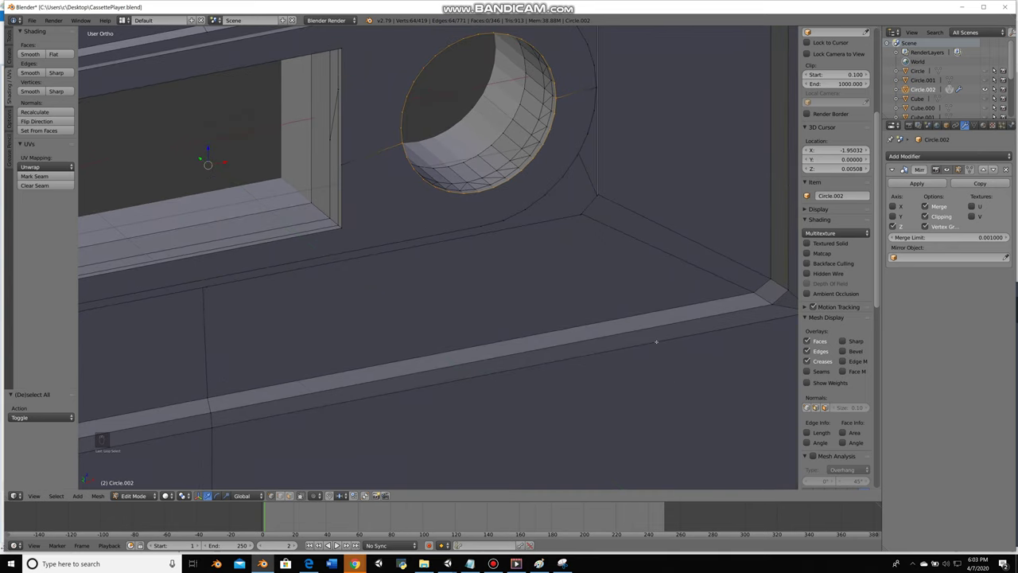
key("a")
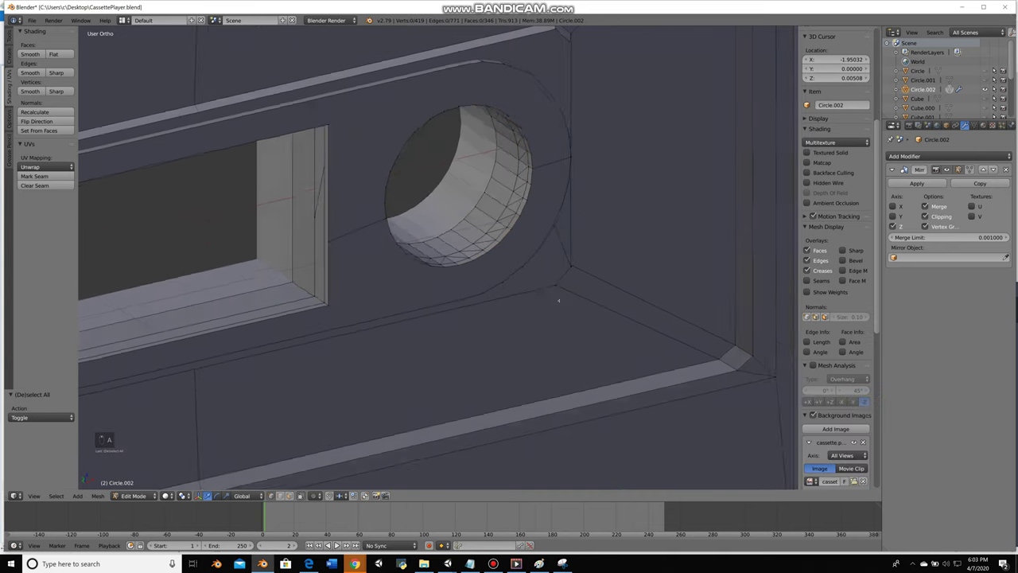
key("a")
Circle-select and adjust the faces inside each reel hole to form rimmed, mirrored openings
key("c")
key("c")
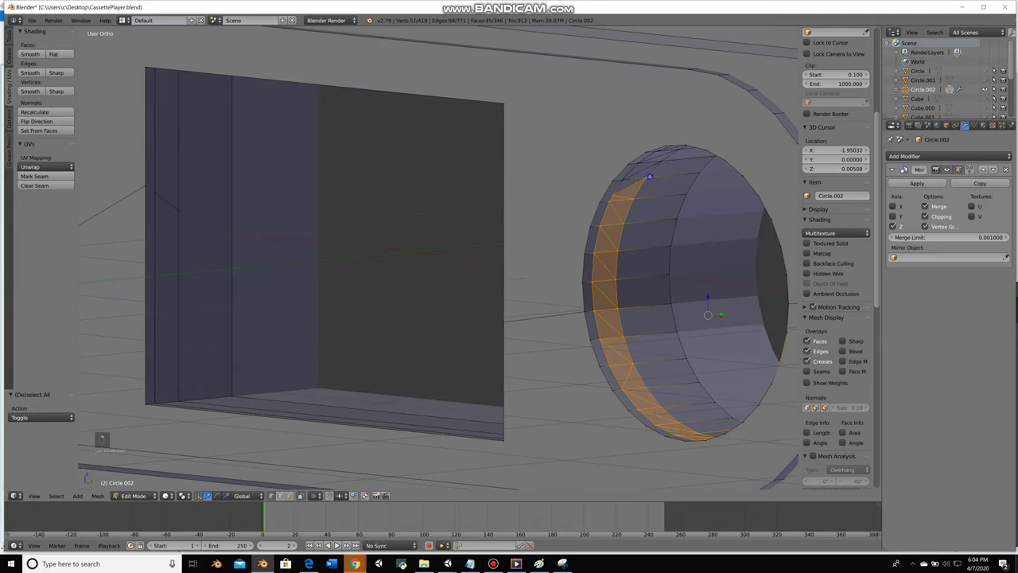
key("c")
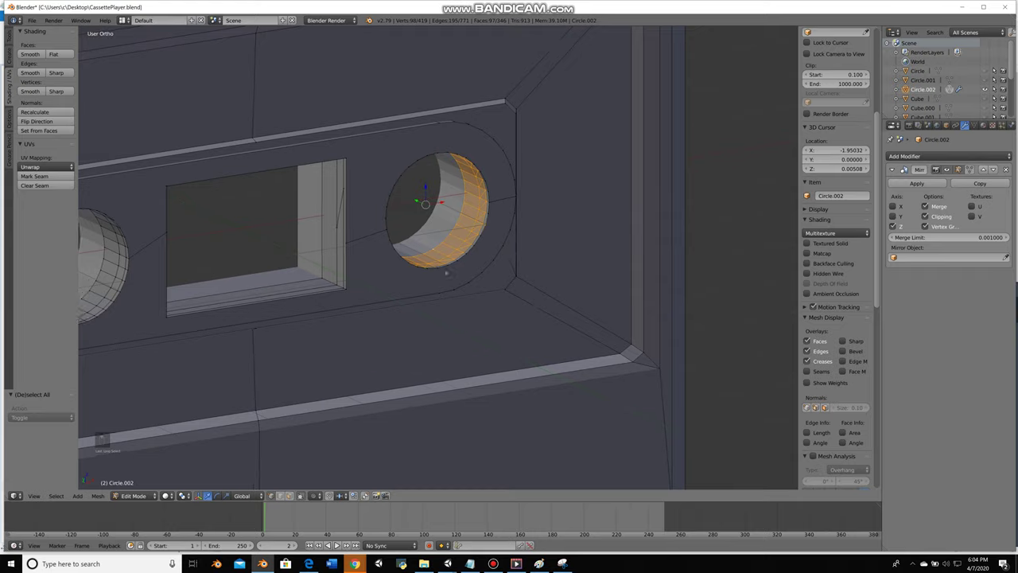
key("c")
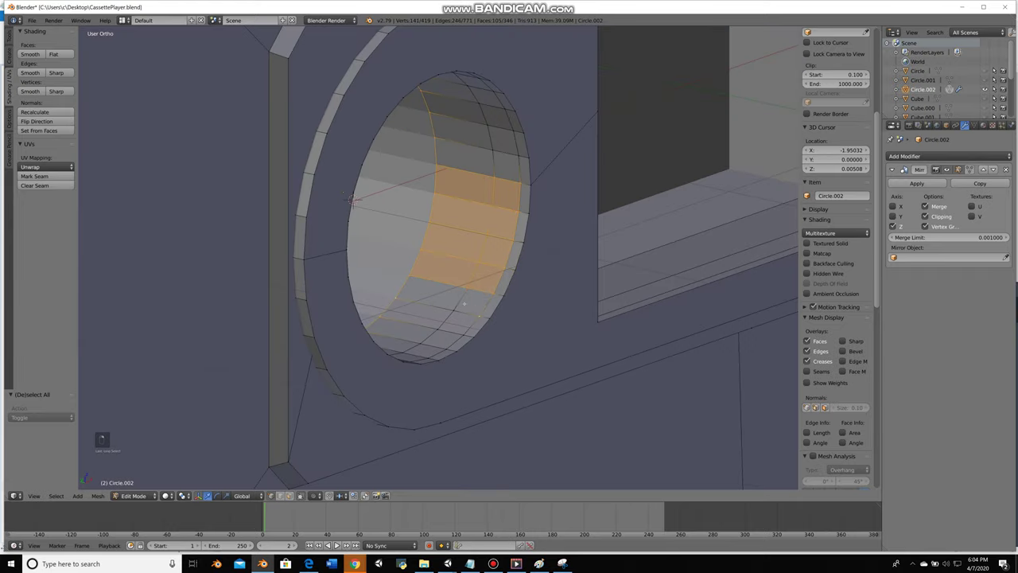
key("c")
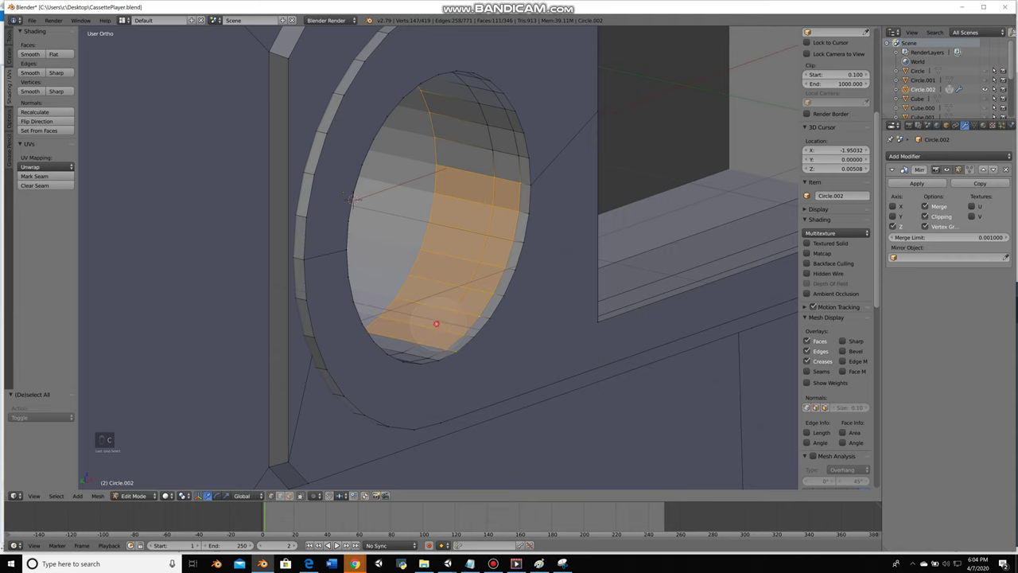
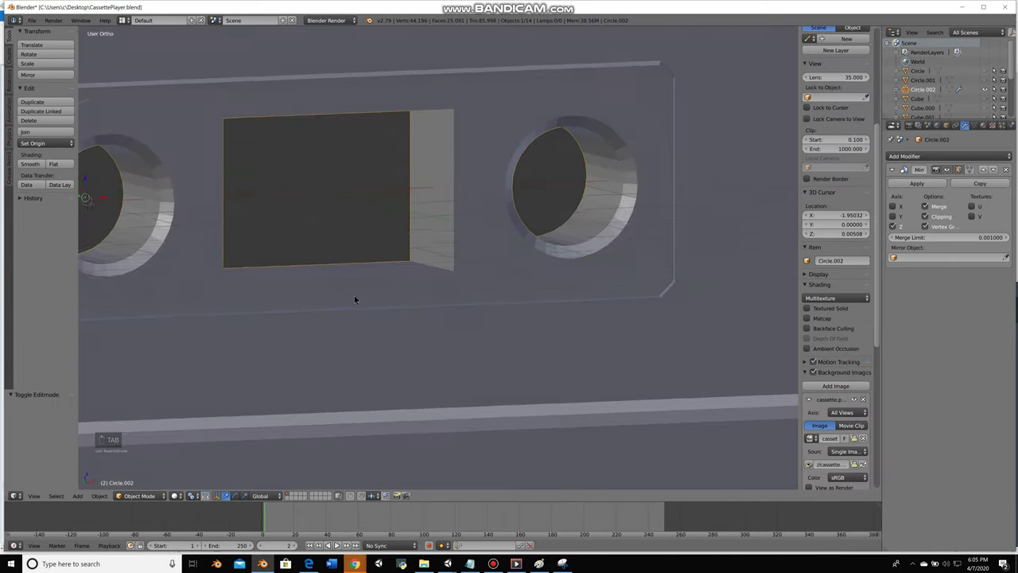
Box-select the tape window's top and bottom faces and shrink them toward the reference outline
key("Tab")
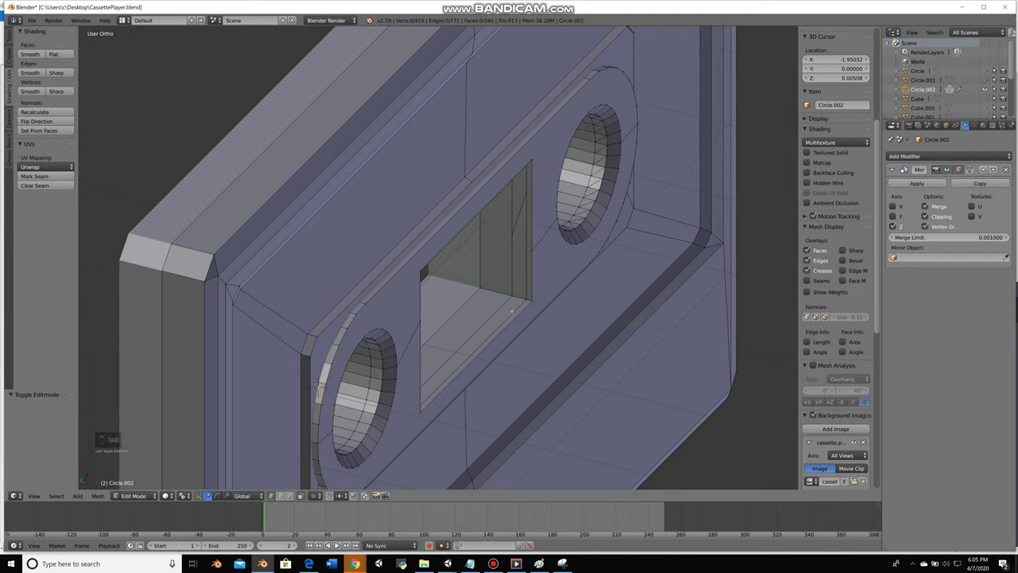
key("z")
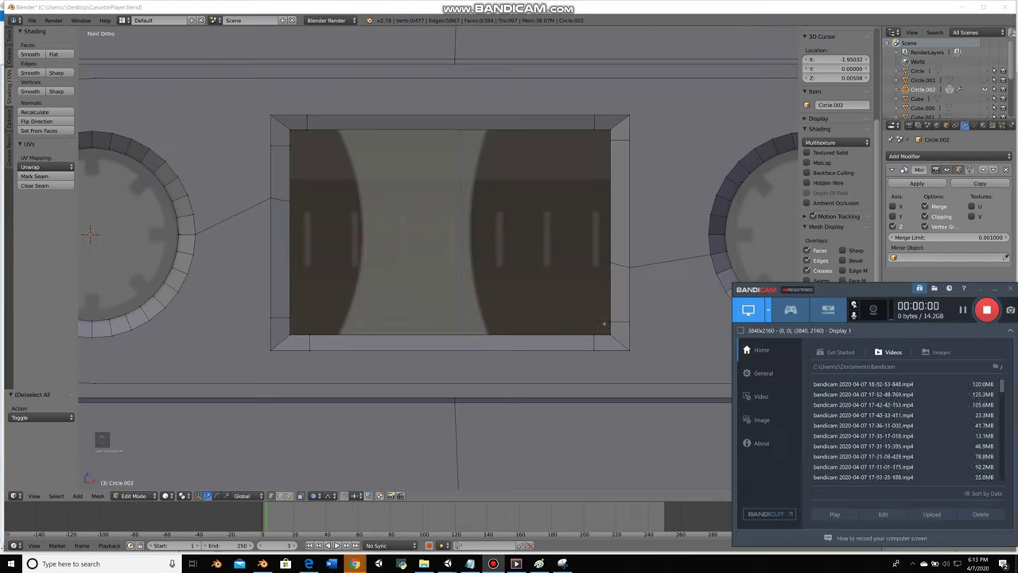
key("z")
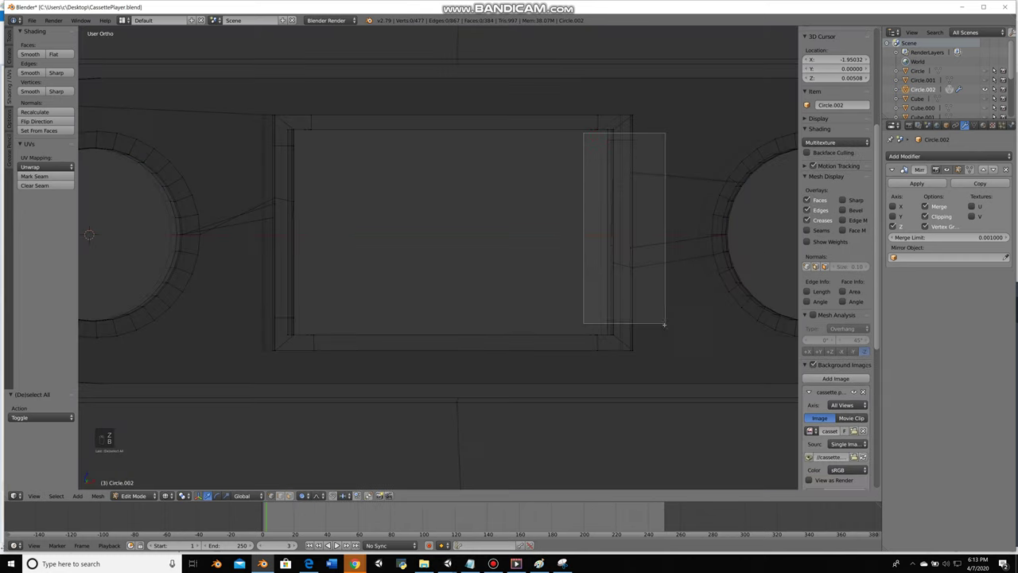
key("o")
key("ctrl+z")
key("b")
key("s")
key("a")
key("b")
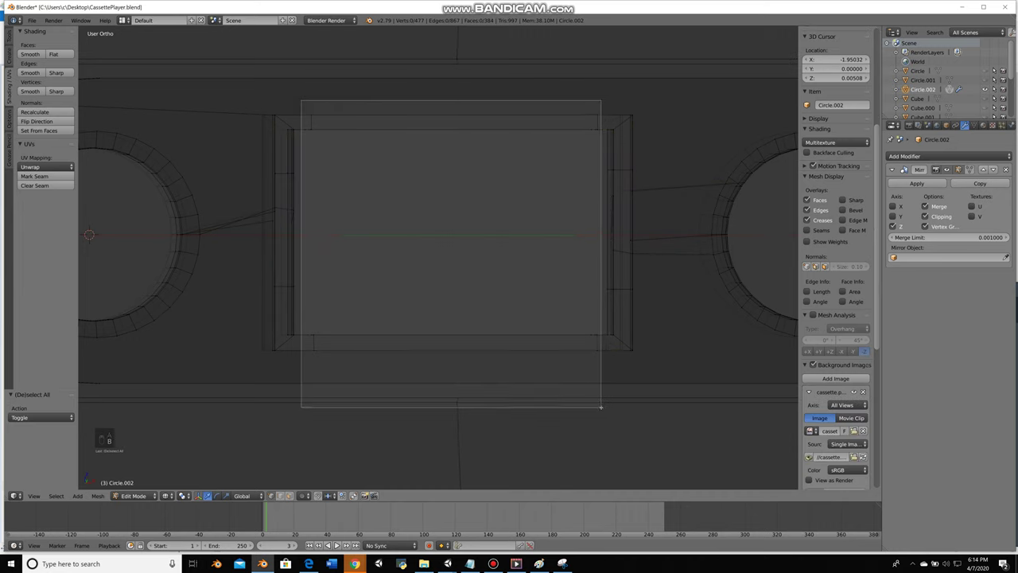
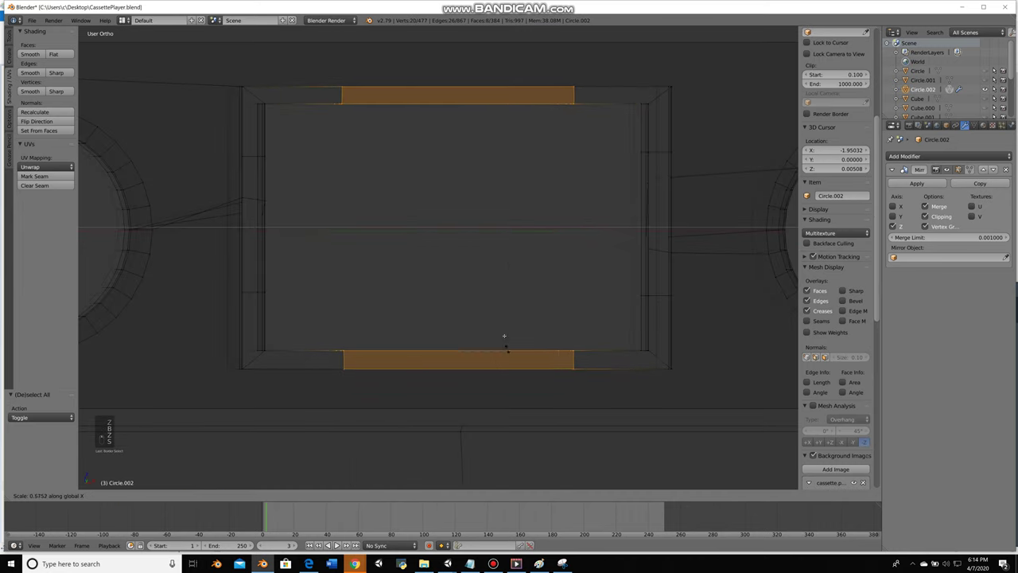
key("a")
key("b")
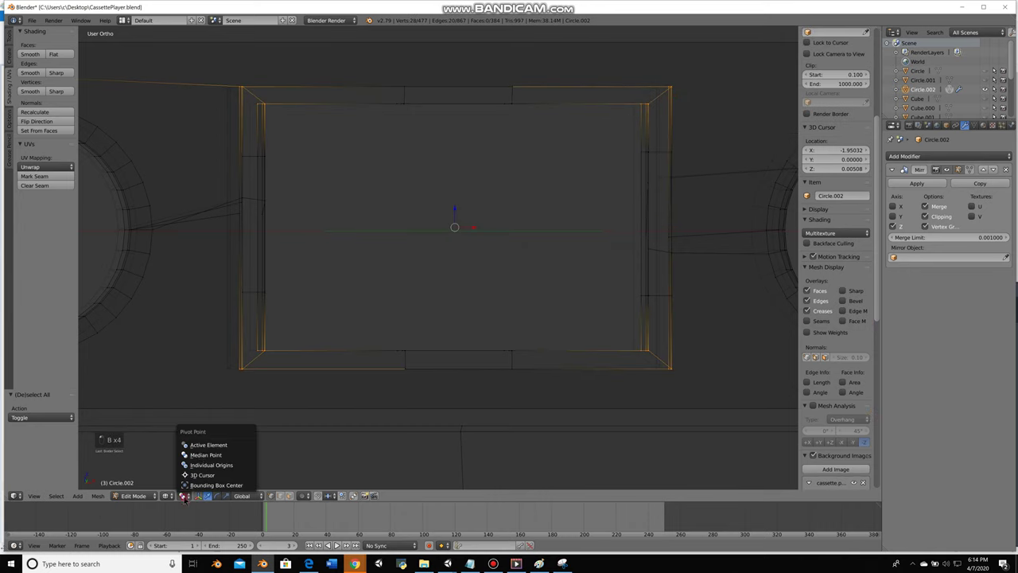
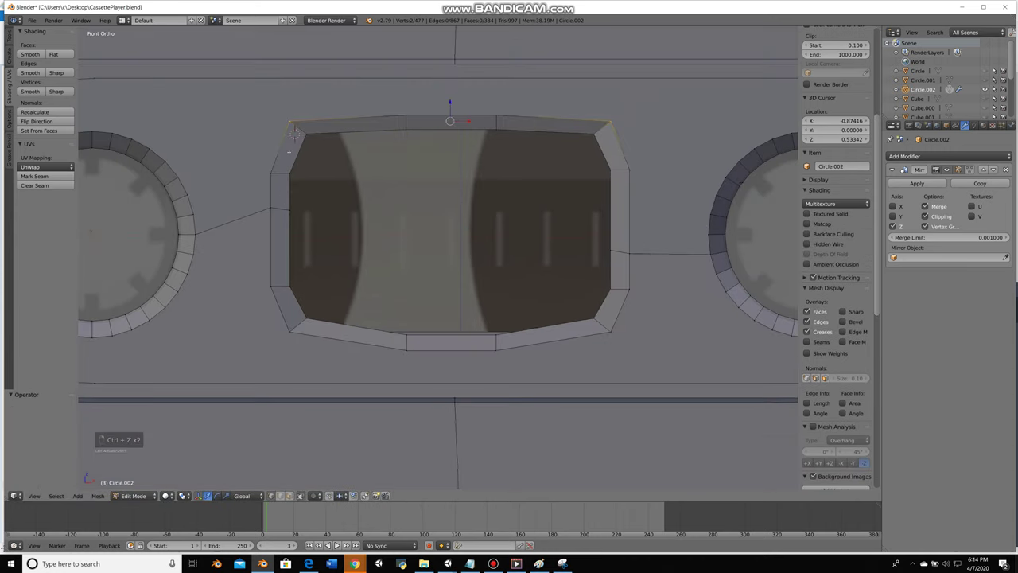
Tweak the window vertices in Front Ortho against the background image, undoing stray moves, then finish editing
key("g")
key("ctrl+z")
key("Escape")
key("a")
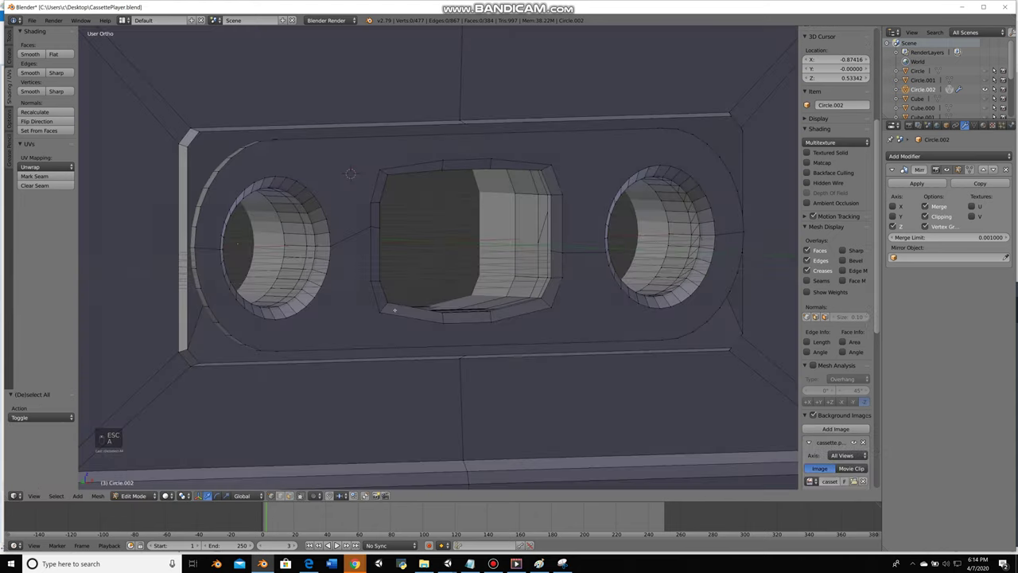
key("ctrl+z")
key("ctrl+z")
key("ctrl+z")
key("a")
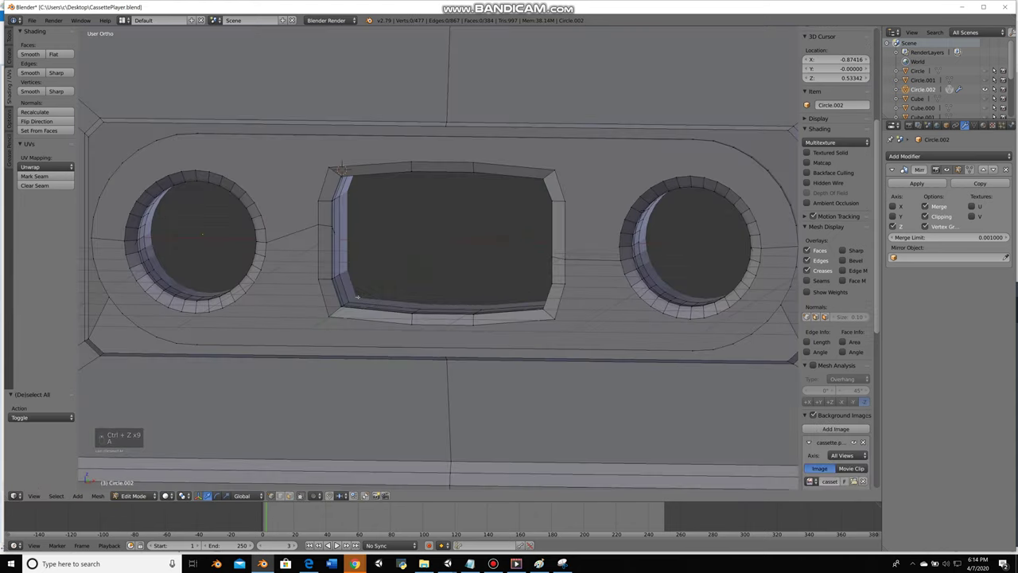
key("KP_1")
key("z")
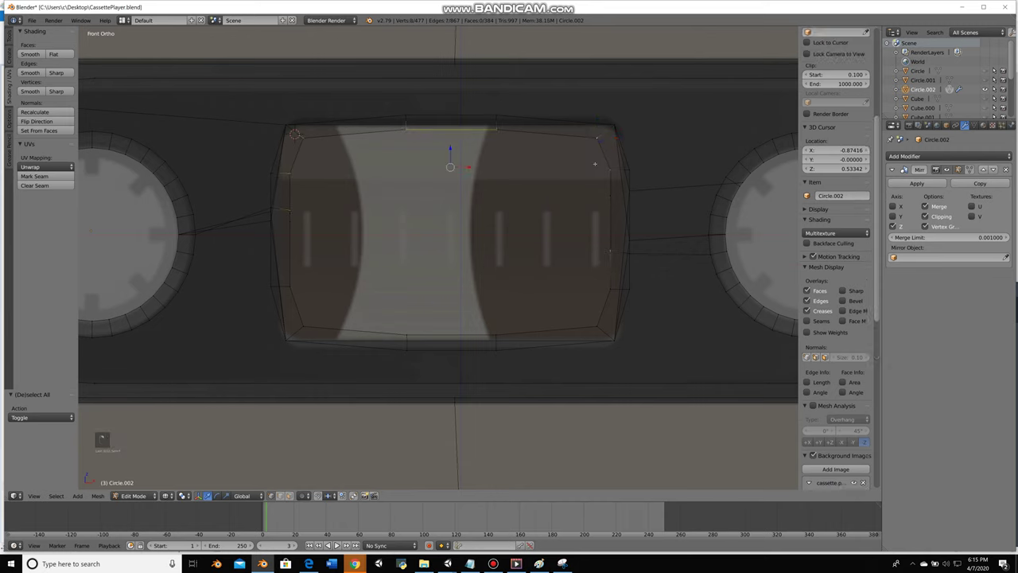
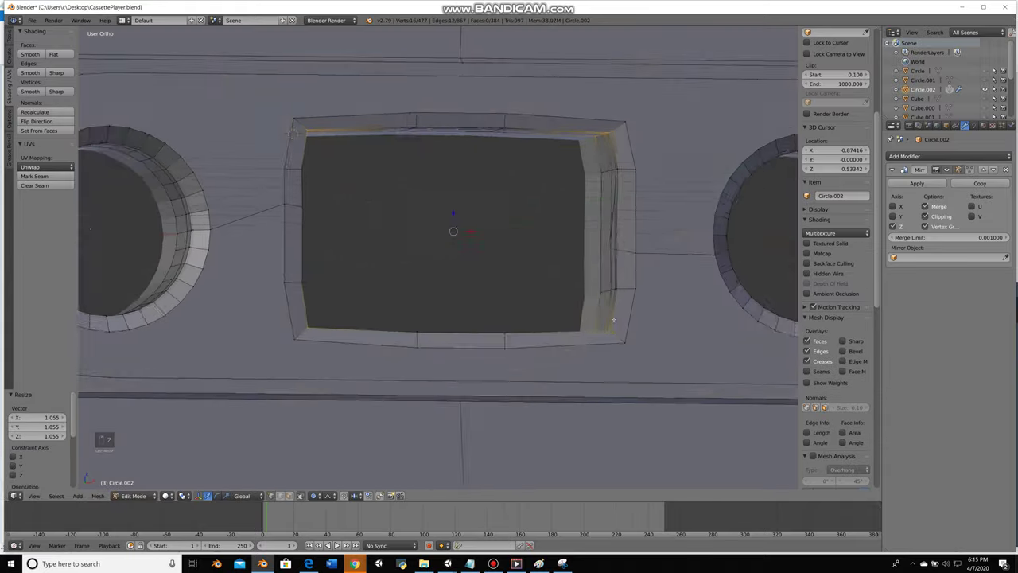
key("Tab")
Scale the reel hub Cylinder.001 down to fit inside the left reel opening in front view
key("a")
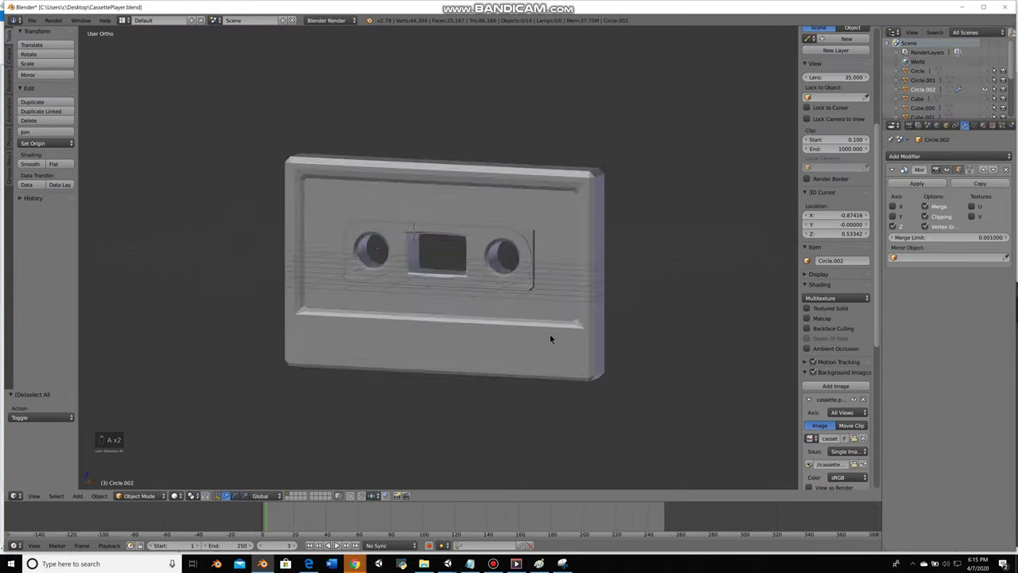
left_click_drag(522, 329, 505, 331)
key("KP_1")
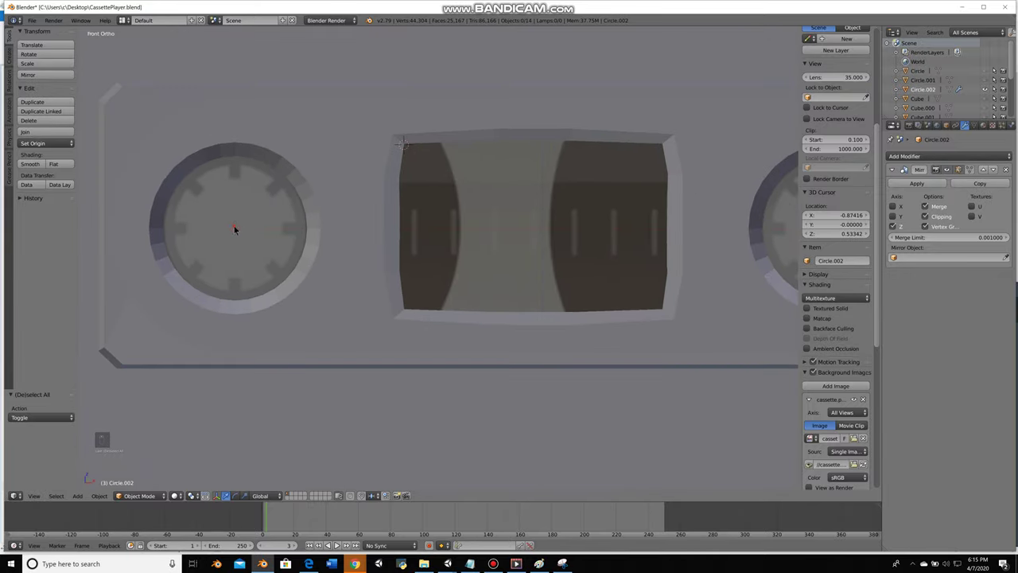
key("shift+a")
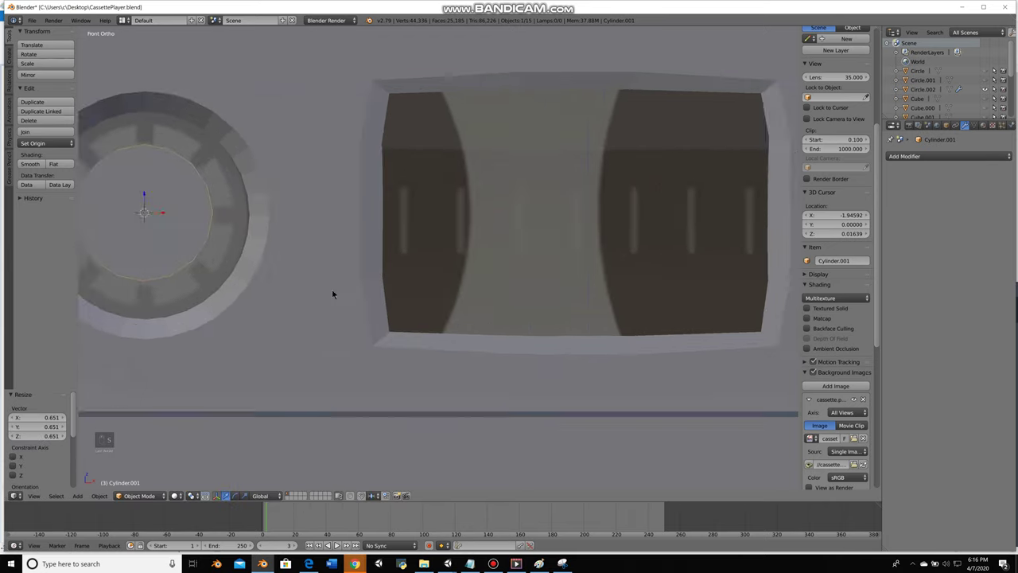
key("KP_1")
Rotate the hub's geometry in Edit Mode so its teeth align with the reference, then finish editing
key("KP_2")
key("KP_1")
key("z")
key("Tab")
key("r")
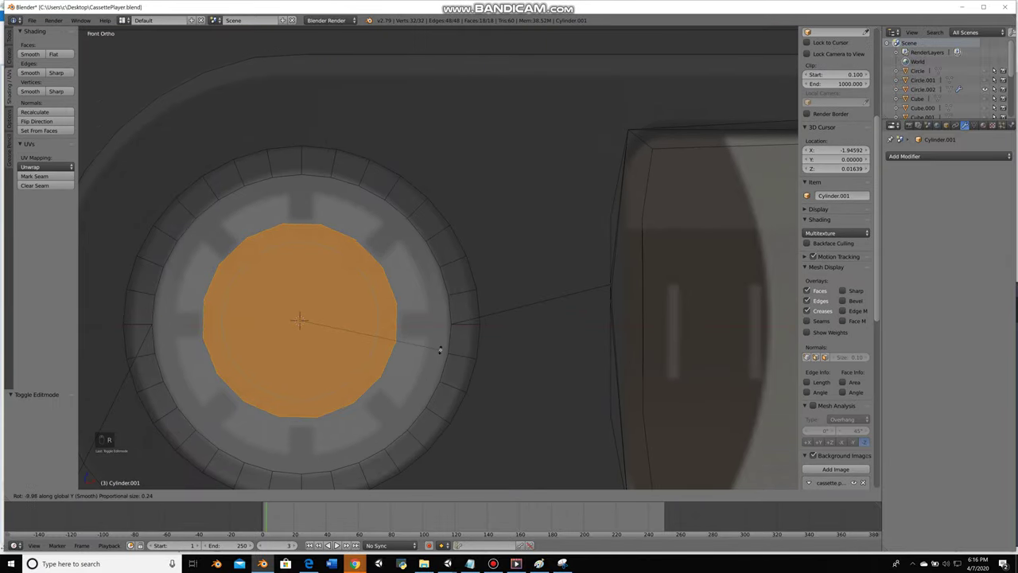
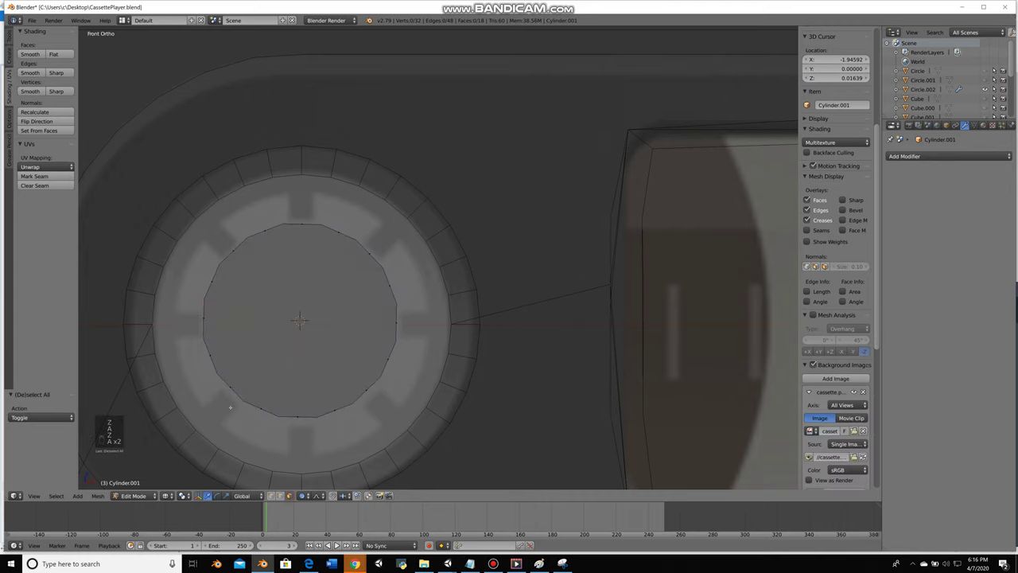
key("z")
key("z")
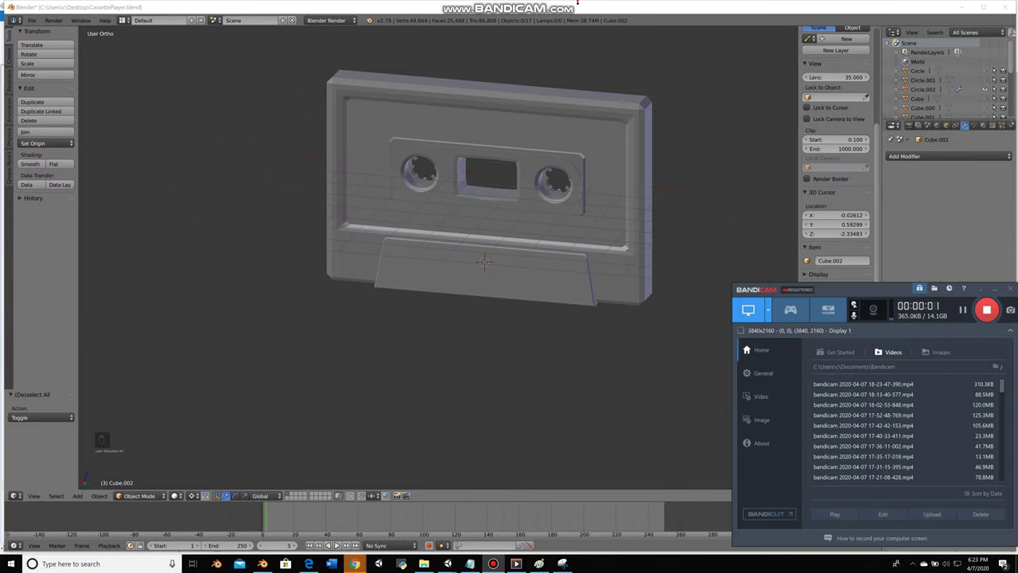
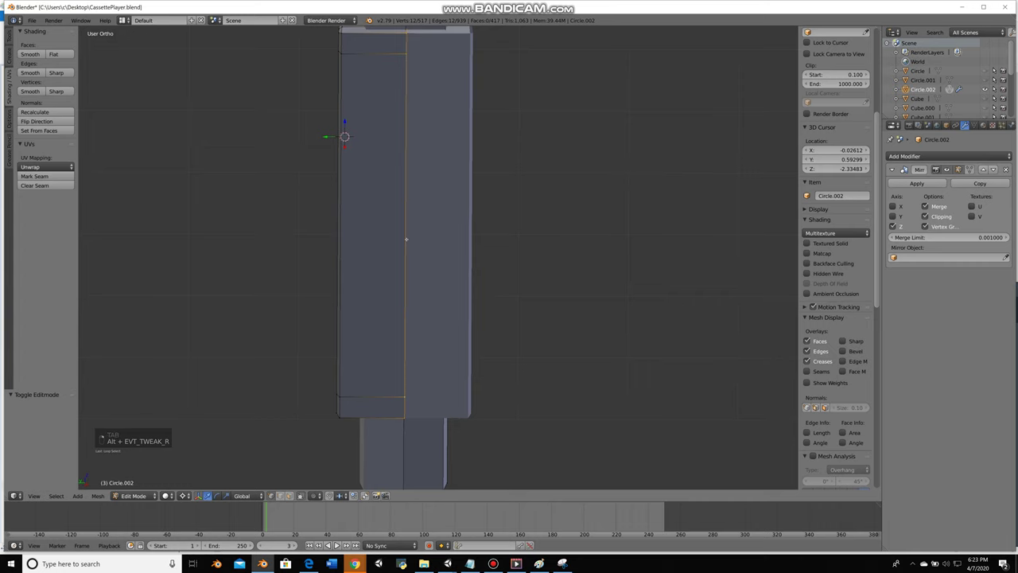
Add a small cube, Cube.002, at the left square hole on the lower flap and shrink it to the hole's size
key("a")
key("Tab")
key("KP_1")
key("z")
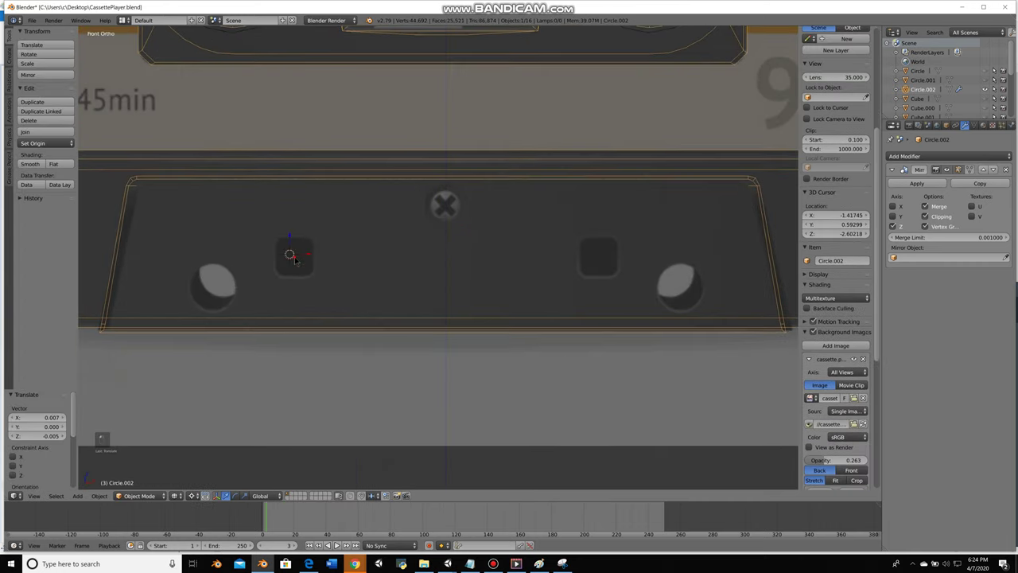
key("Escape")
key("a")
key("shift+a")
Position the cube over the hole and bevel its edges with Ctrl+B into a rounded cutting bar
key("s")
key("g")
key("s")
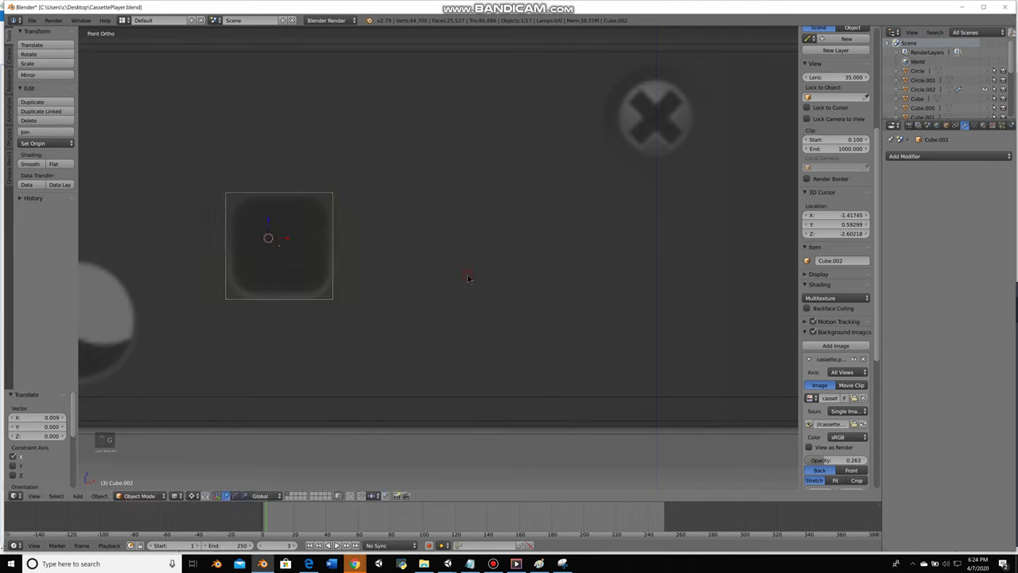
key("z")
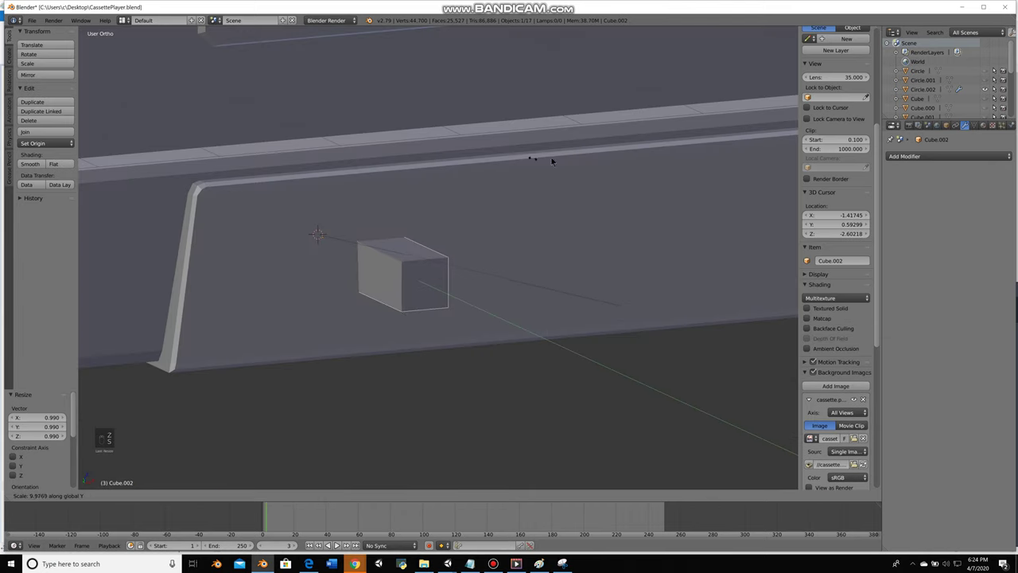
key("Tab")
key("ctrl+b")
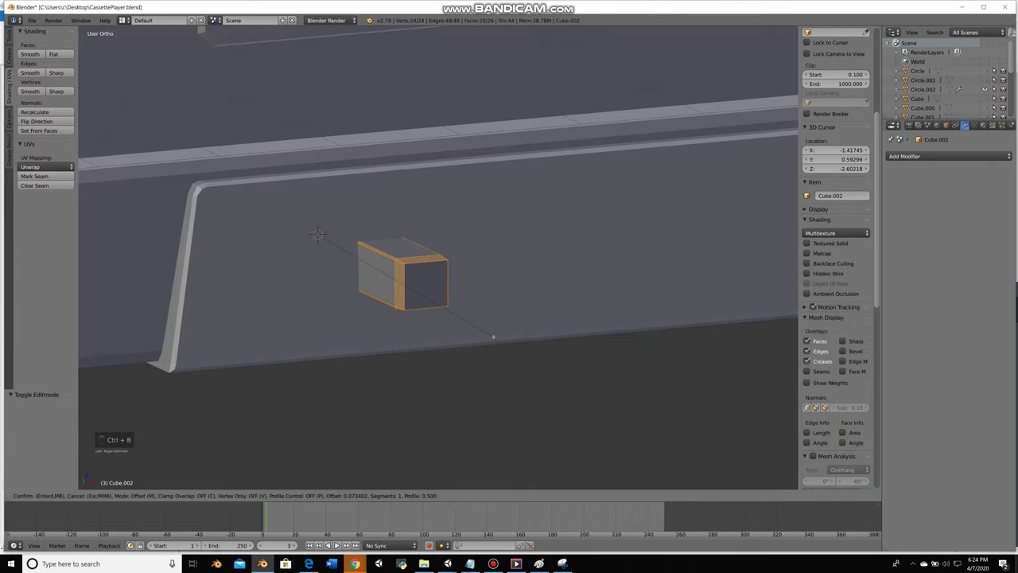
key("ctrl+b")
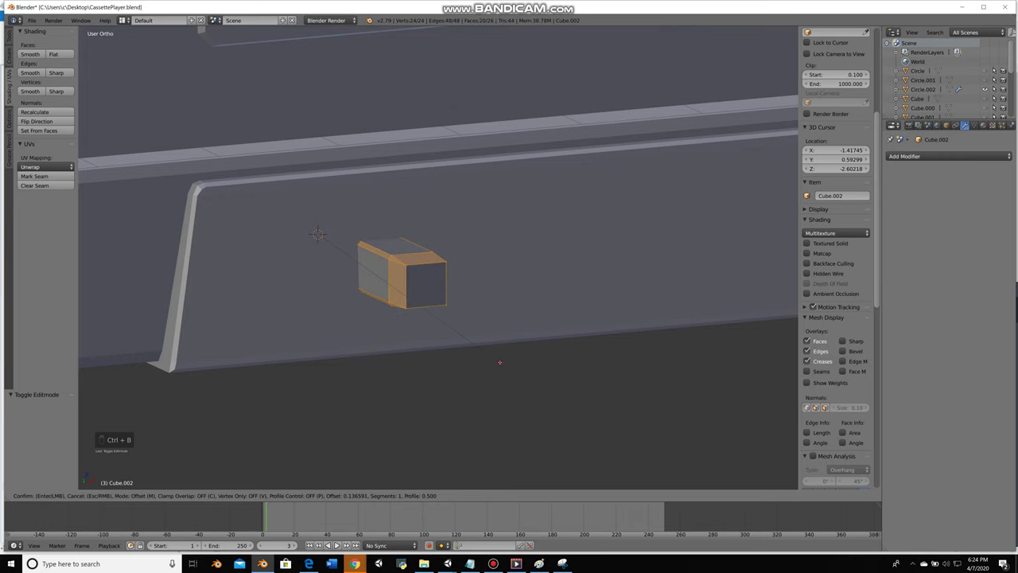
key("KP_3")
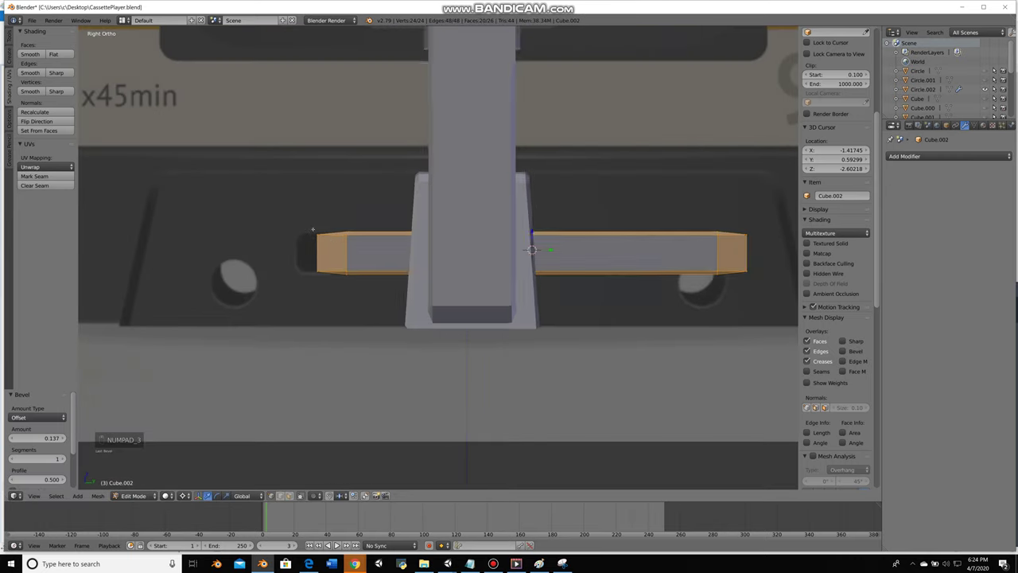
Resize the bar's end faces, narrow its width and slide it into place over the flap hole
key("z")
key("b")
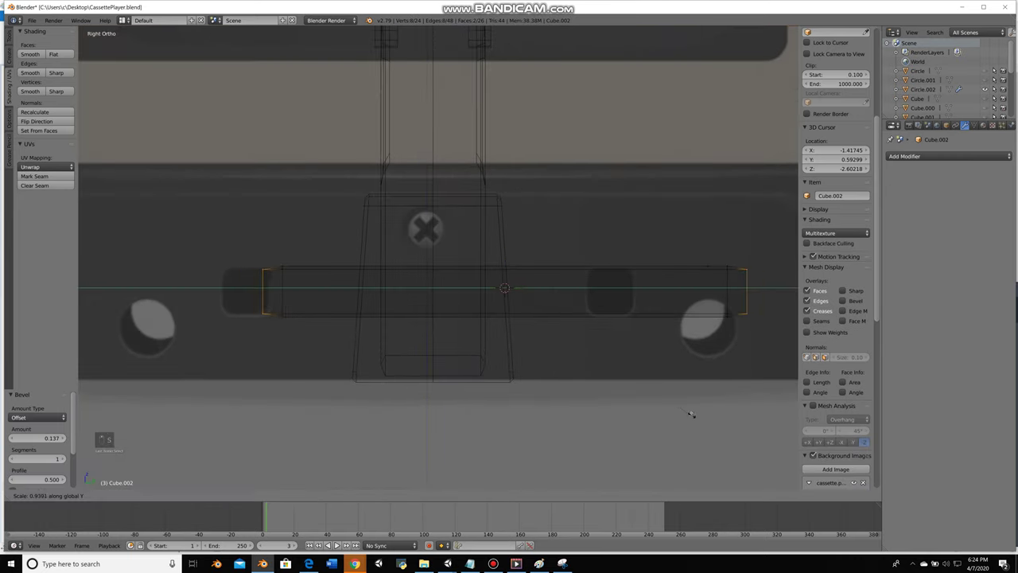
key("s")
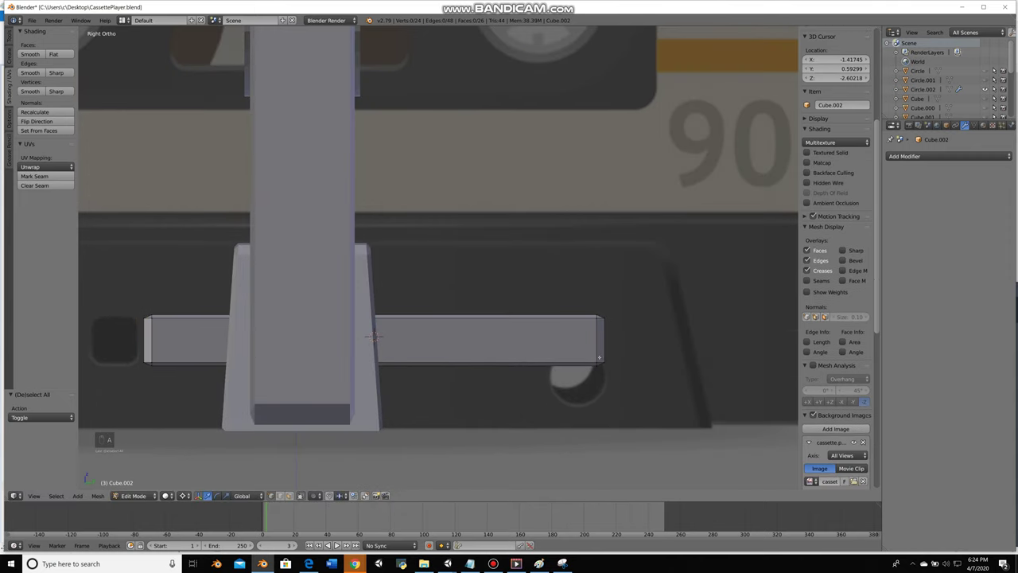
key("a")
key("KP_1")
key("Tab")
key("z")
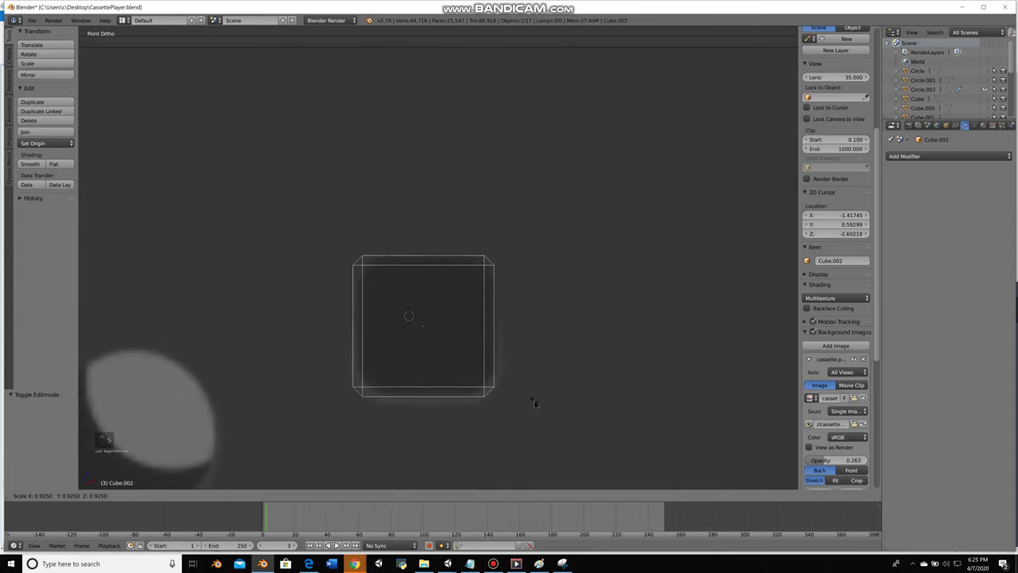
key("s")
key("g")
key("g")
key("z")
key("s")
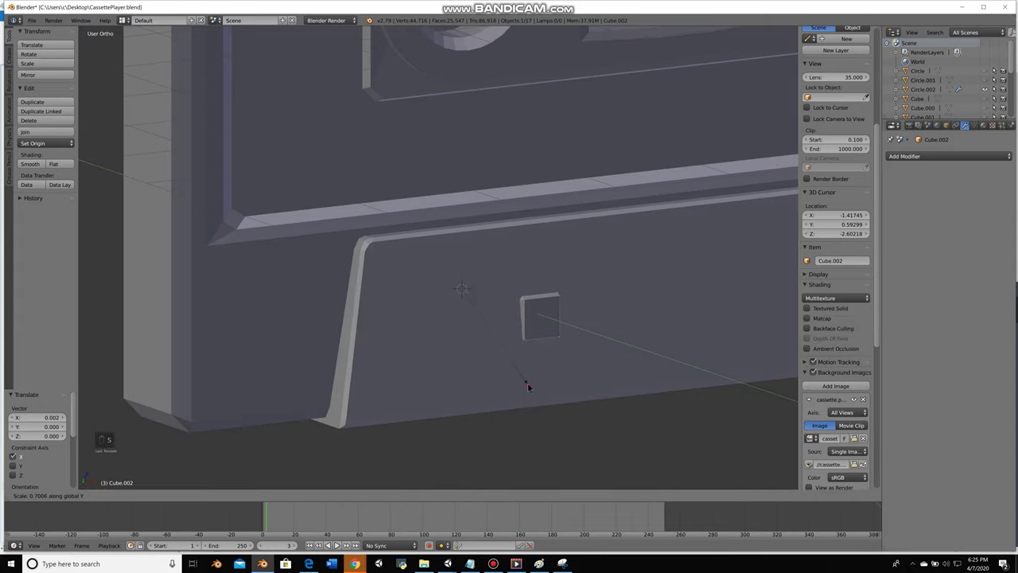
Stretch the bar in depth and tilt it to match the lower flap's slope
key("KP_3")
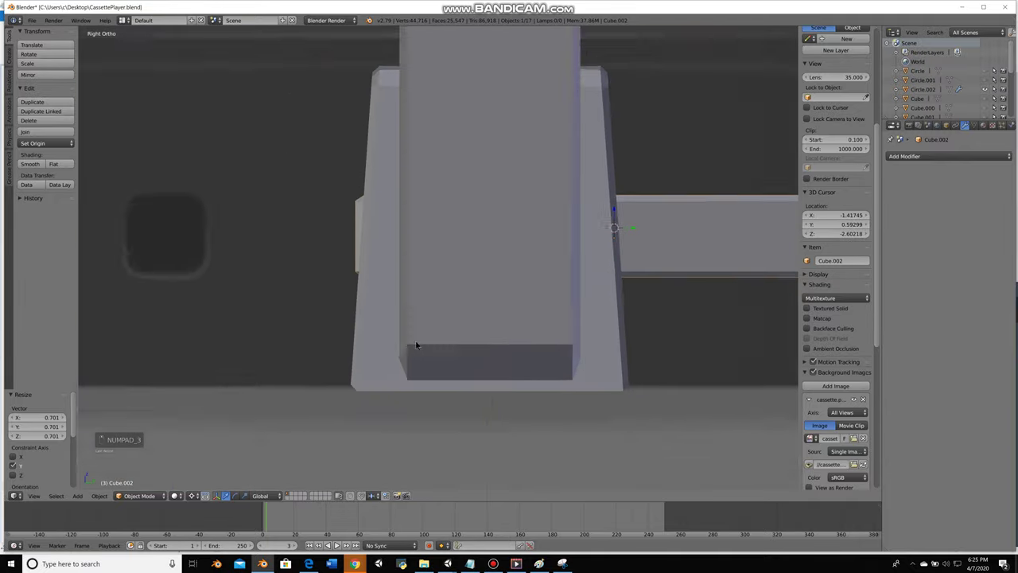
key("Tab")
key("z")
key("b")
key("z")
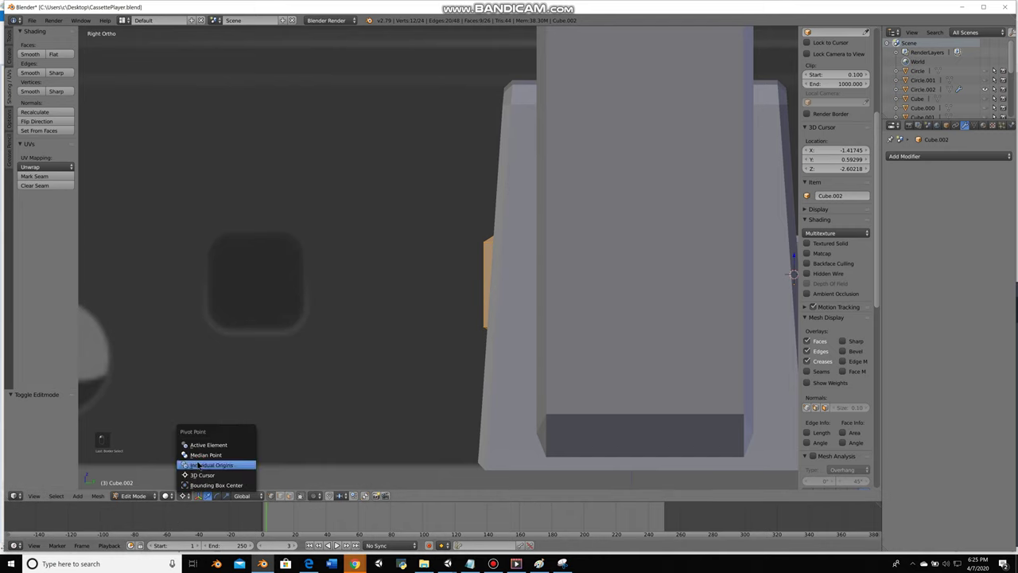
key("r")
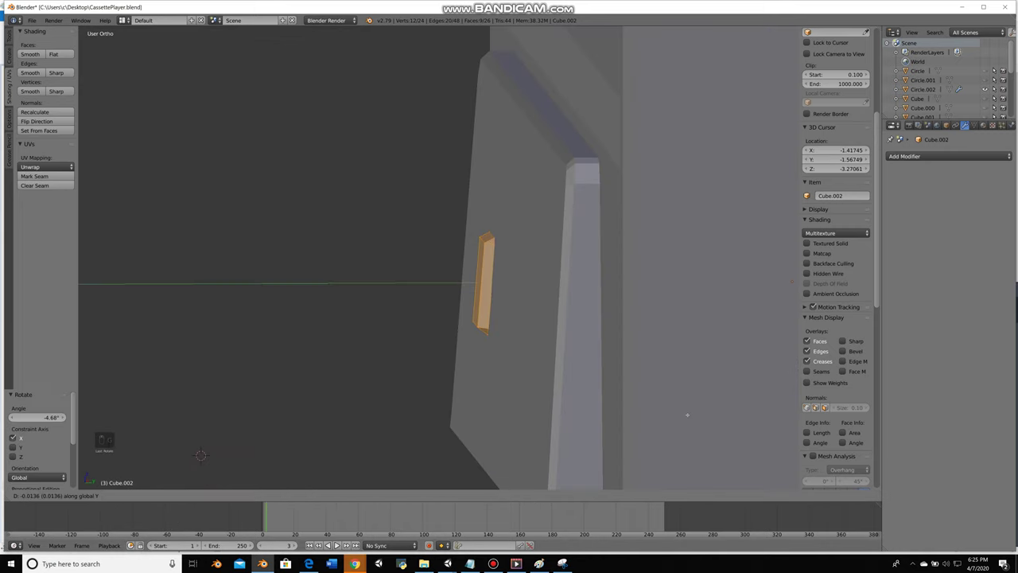
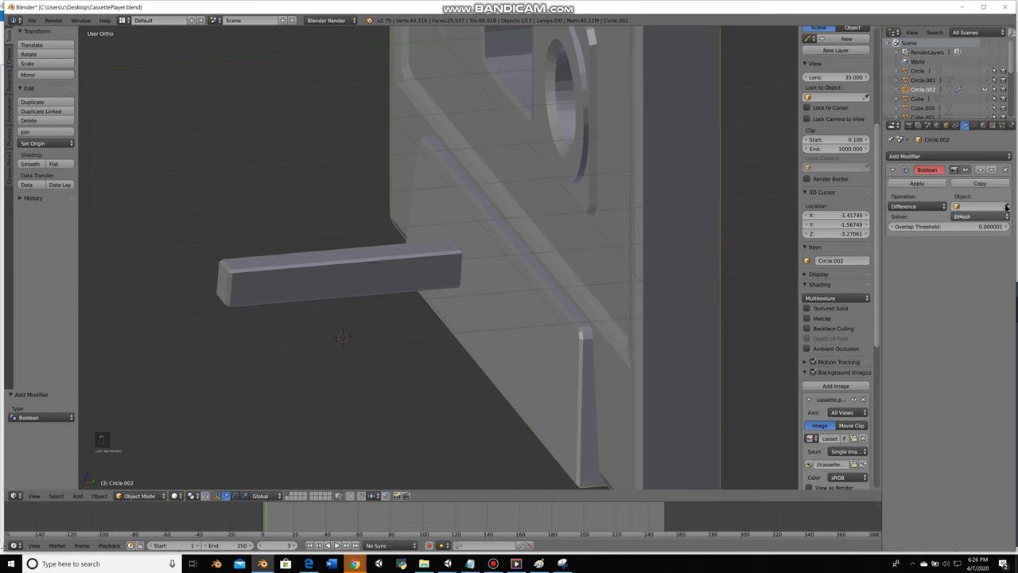
Cut the slot with a Boolean Difference on Circle.002 and hide the cutting bar
key("h")
key("KP_1")
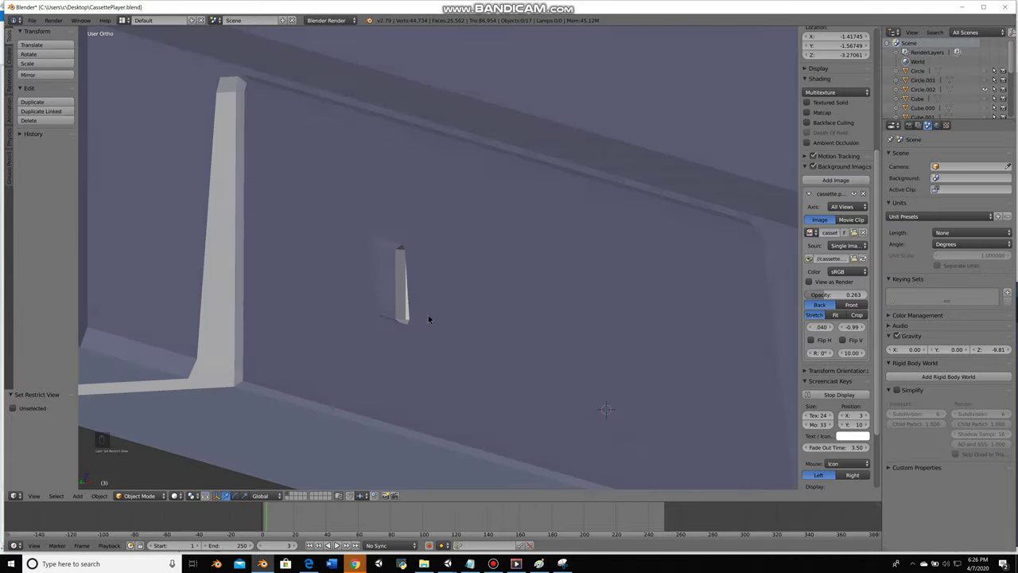
key("ctrl+z")
key("ctrl+z")
key("ctrl+z")
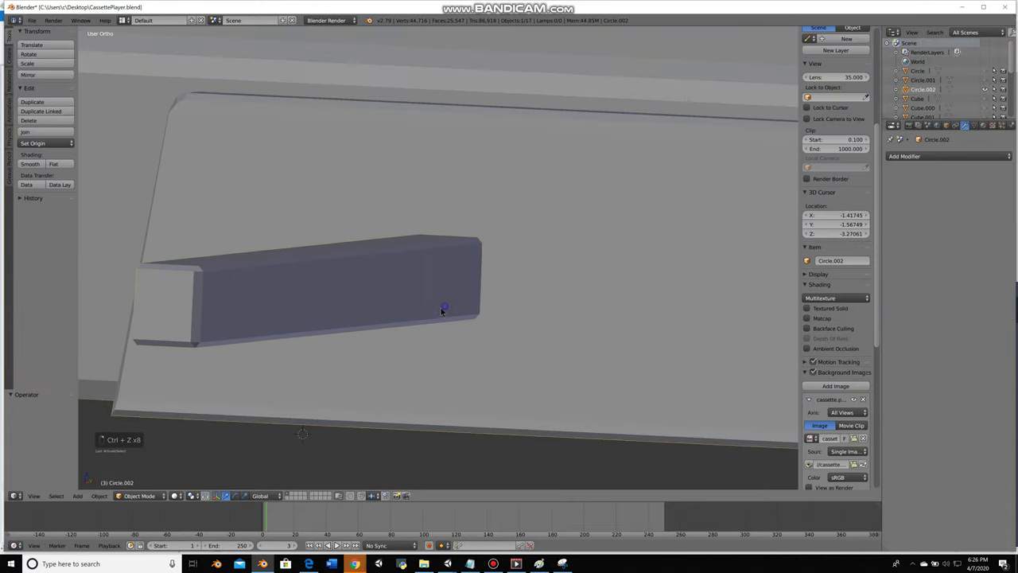
key("KP_1")
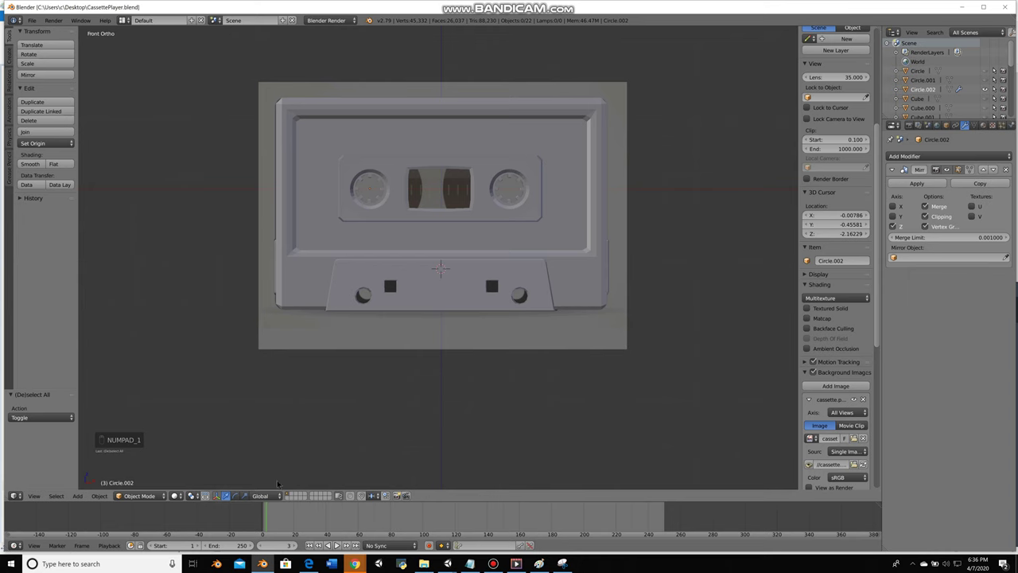
Extrude the large label-area faces and push them back along Y to recess the label panel
key("Tab")
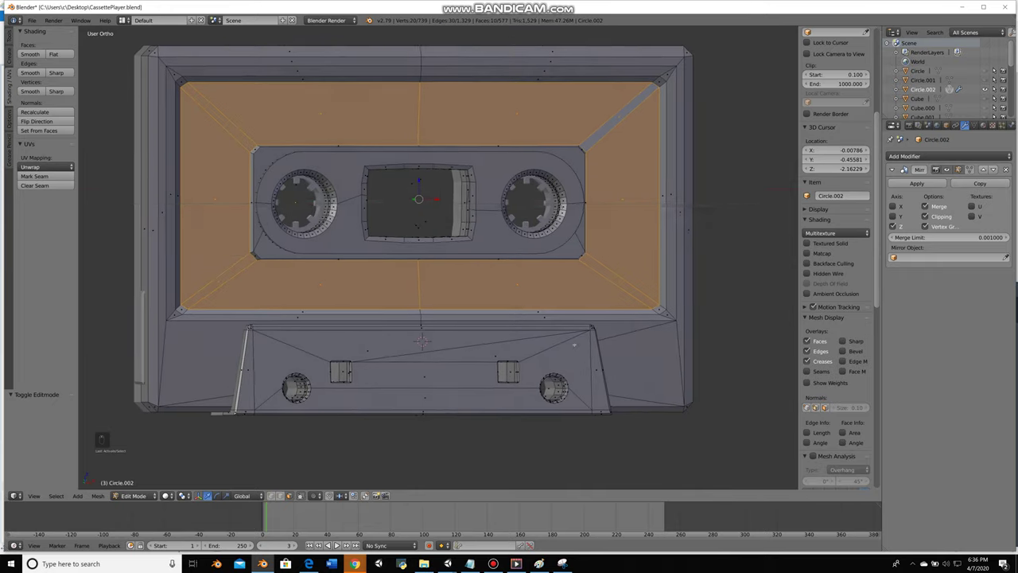
key("e")
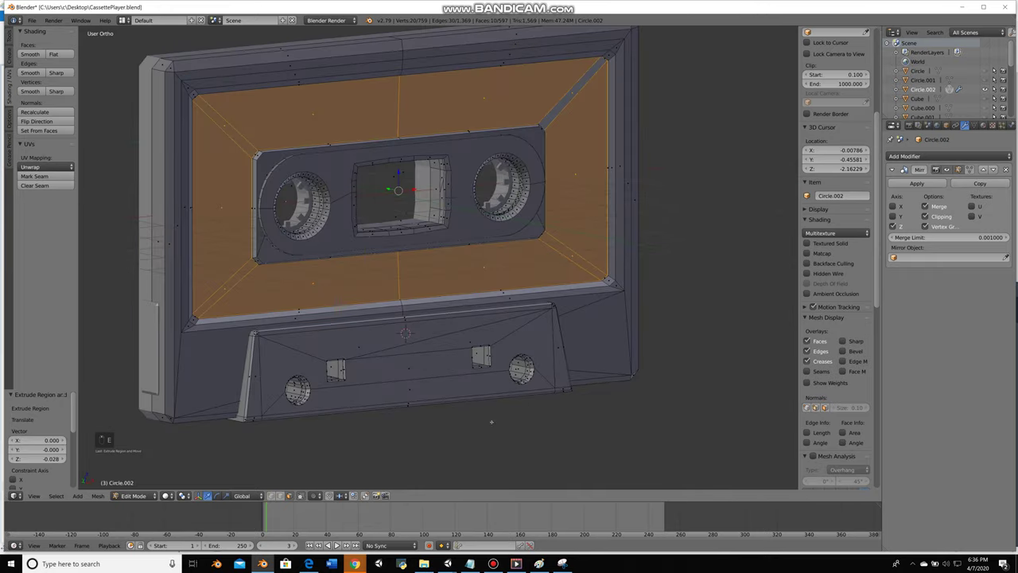
key("g")
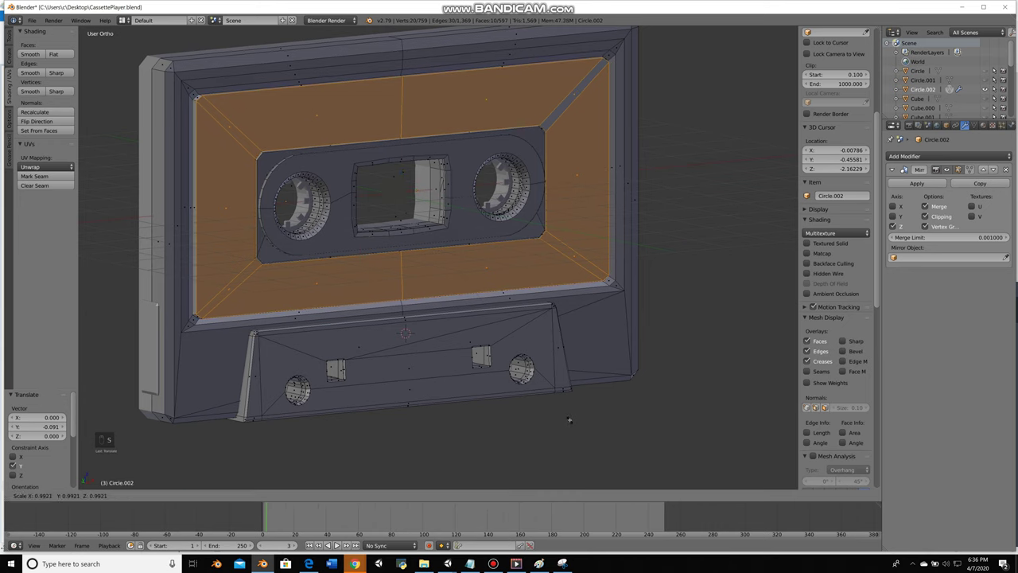
key("s")
key("g")
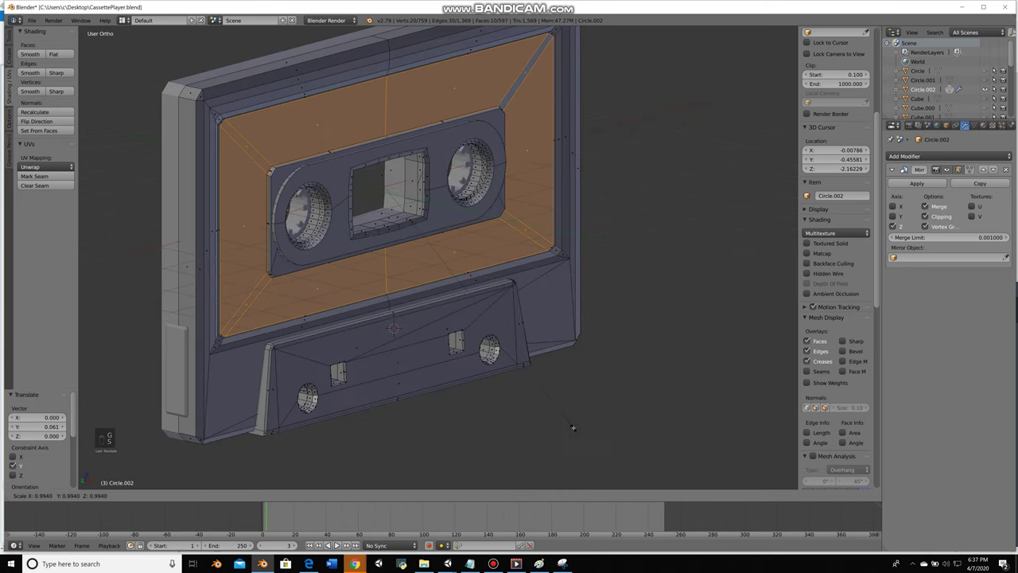
Scale the recessed label panel along X to match the reference width
key("s")
key("KP_1")
key("s")
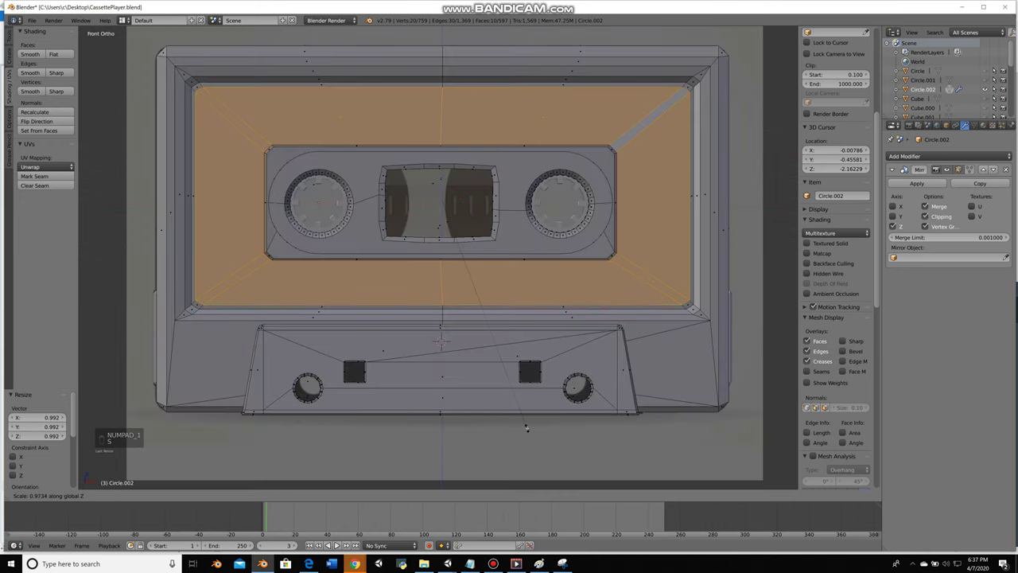
key("s")
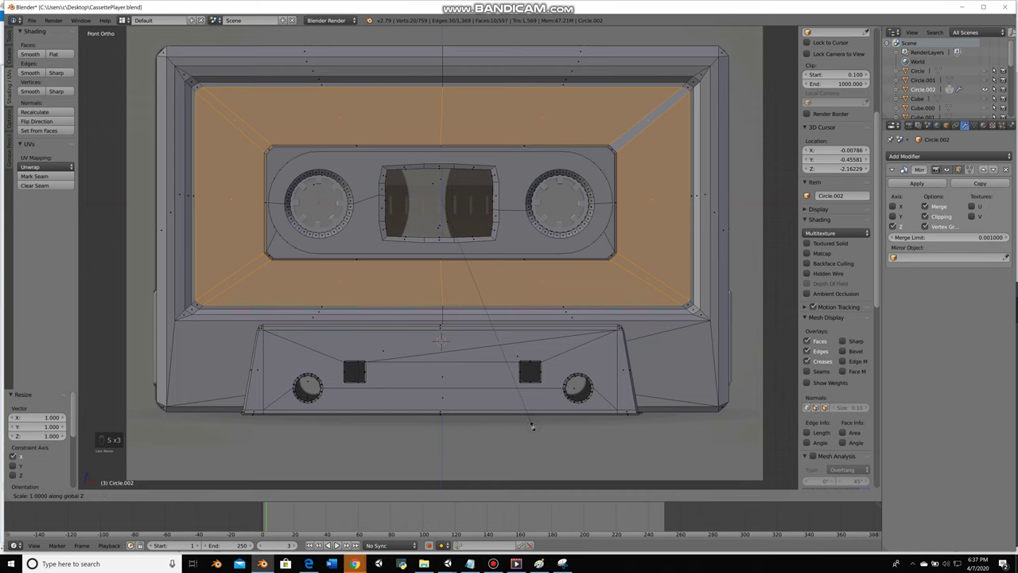
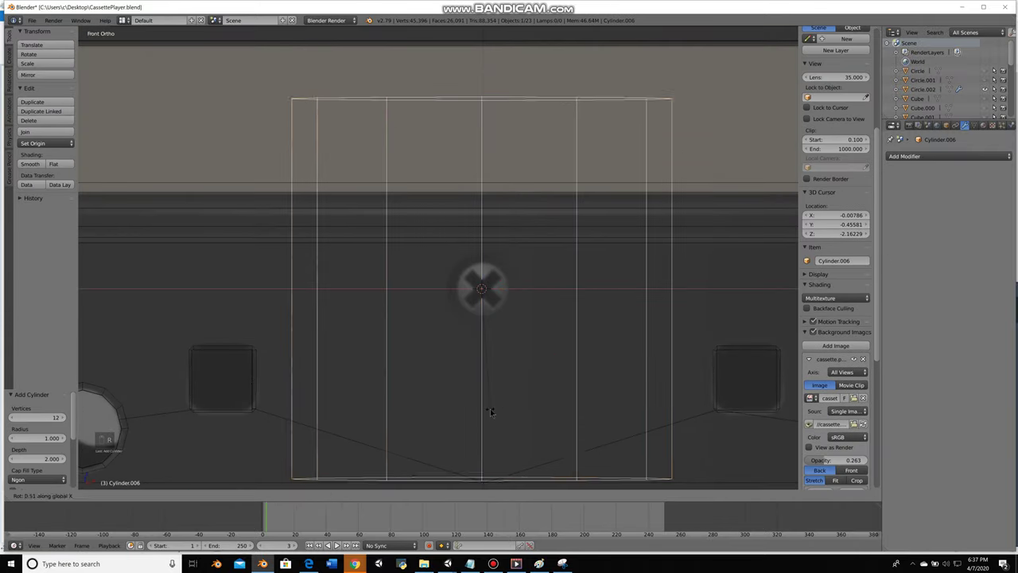
Rotate and scale the new cylinder into the screw hole, then extrude and shrink its end face
key("r")
key("s")
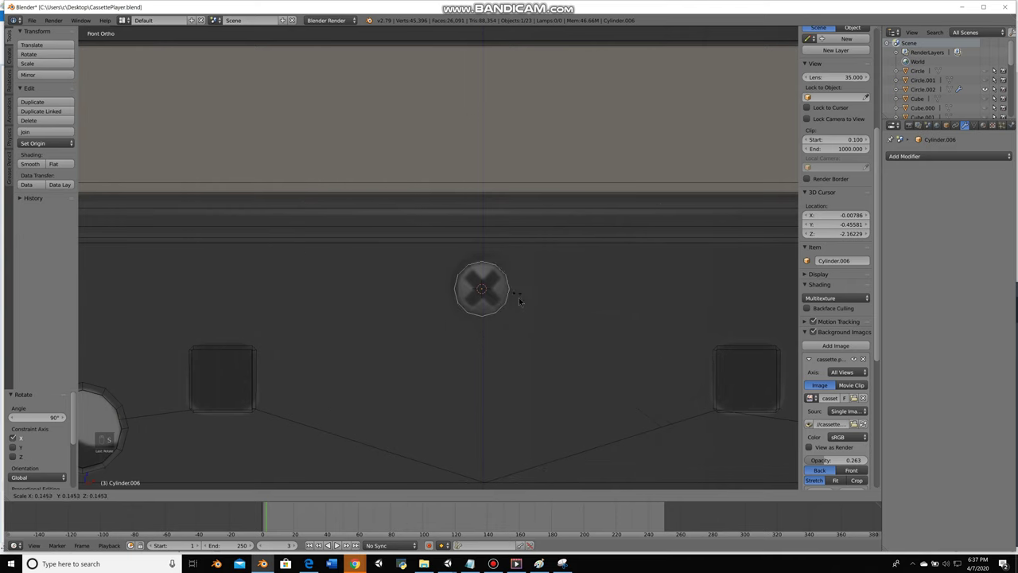
key("Tab")
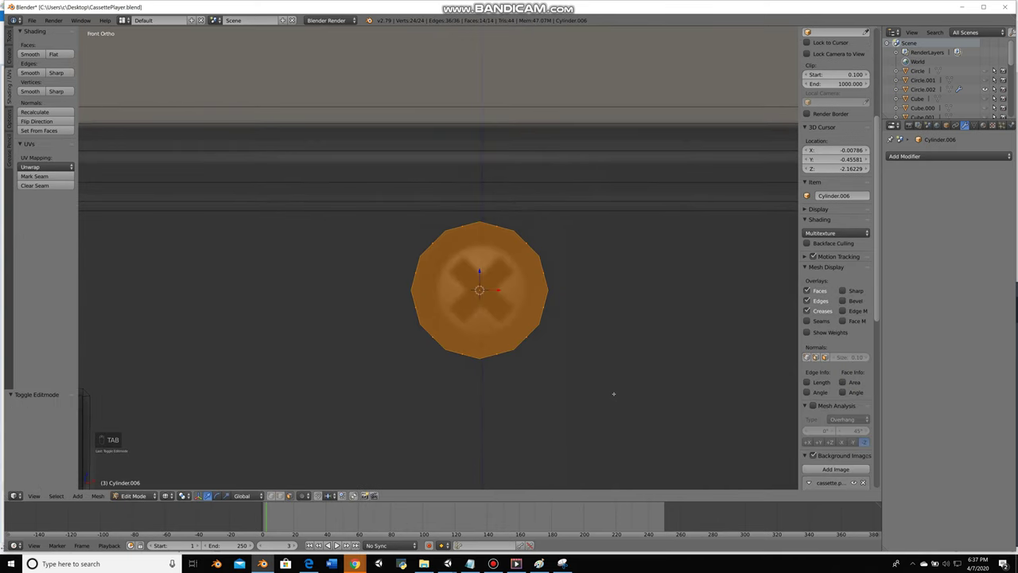
key("e")
key("s")
key("a")
key("z")
Redo the face edit and check the screw head in wireframe from front and side views
key("Tab")
key("ctrl+z")
key("Tab")
key("z")
key("z")
key("z")
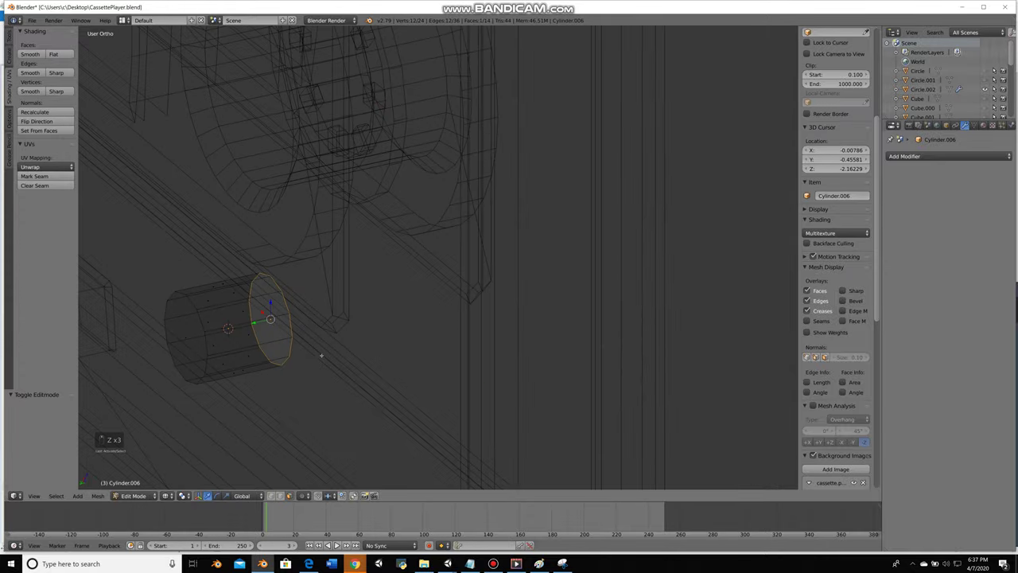
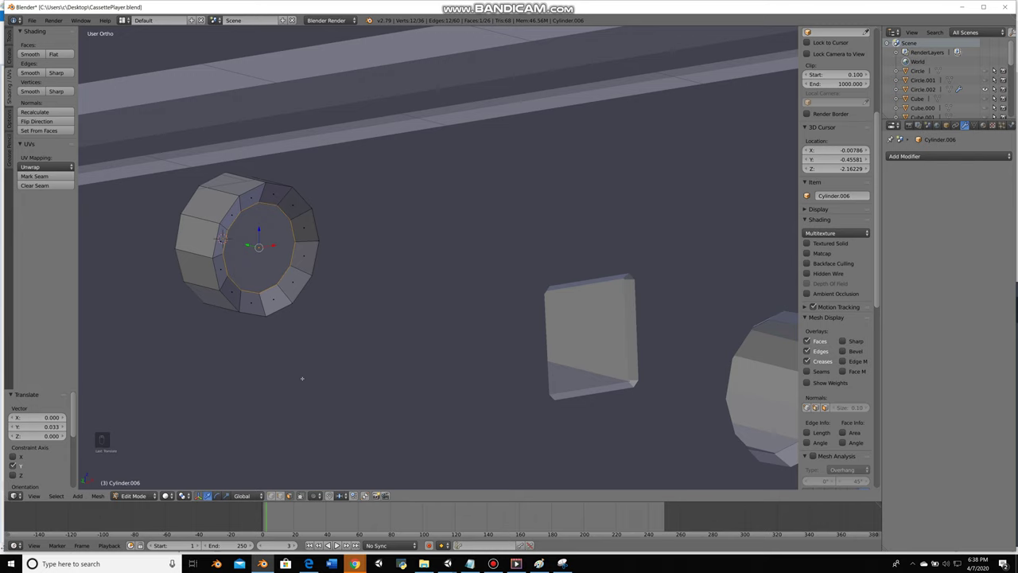
key("z")
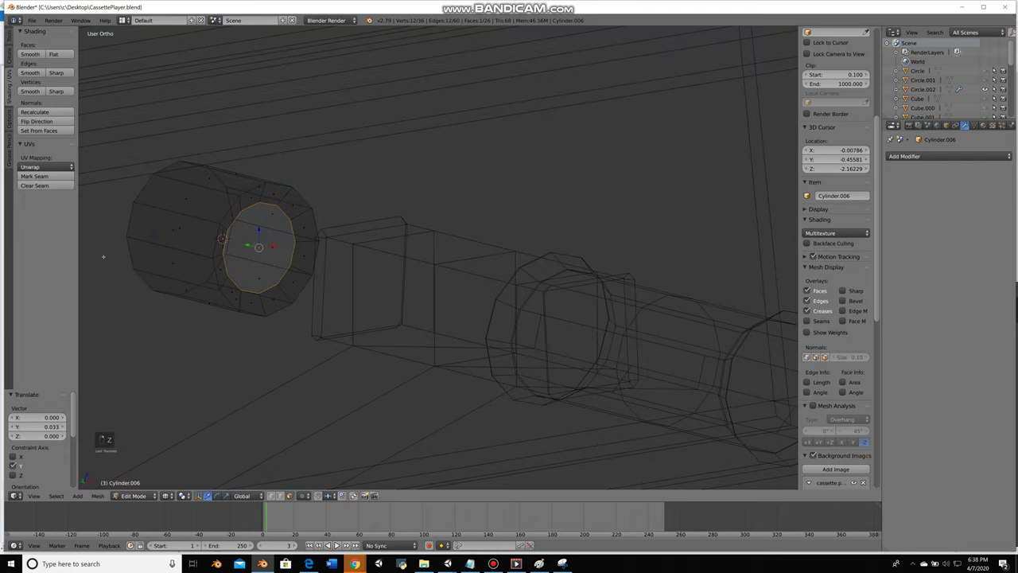
key("KP_2")
key("KP_2")
key("KP_3")
key("KP_3")
Box-select and move the inner geometry to hollow the screw head, reselecting all faces for the Boolean cut
key("a")
key("b")
key("x")
key("g")
key("z")
key("x")
key("a")
key("a")
key("a")
key("a")
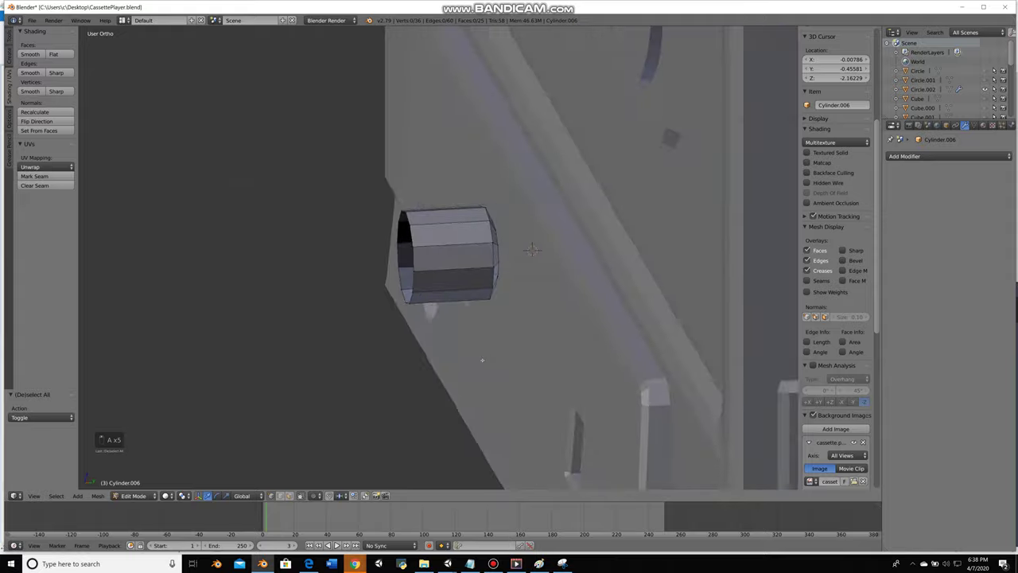
key("a")
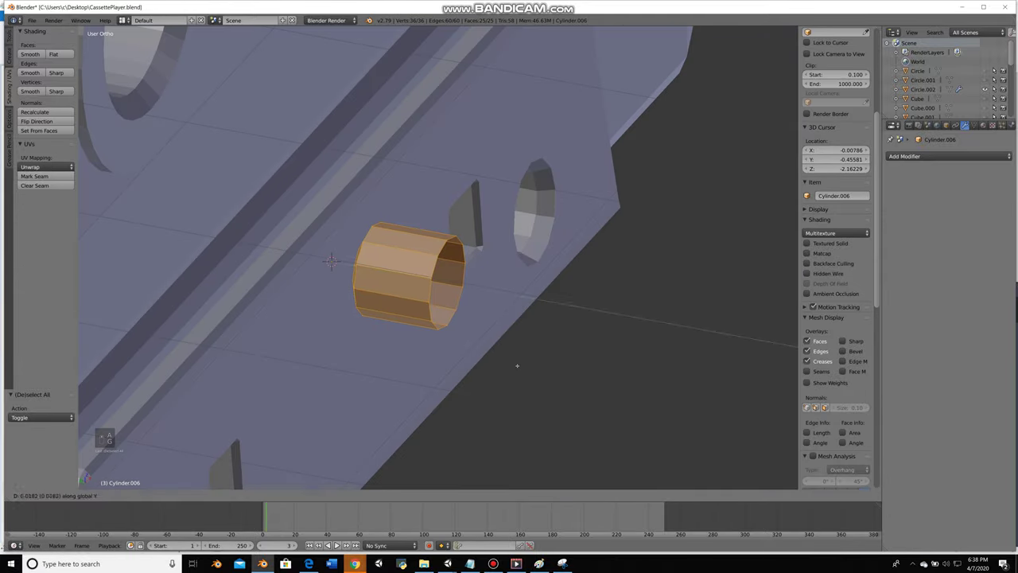
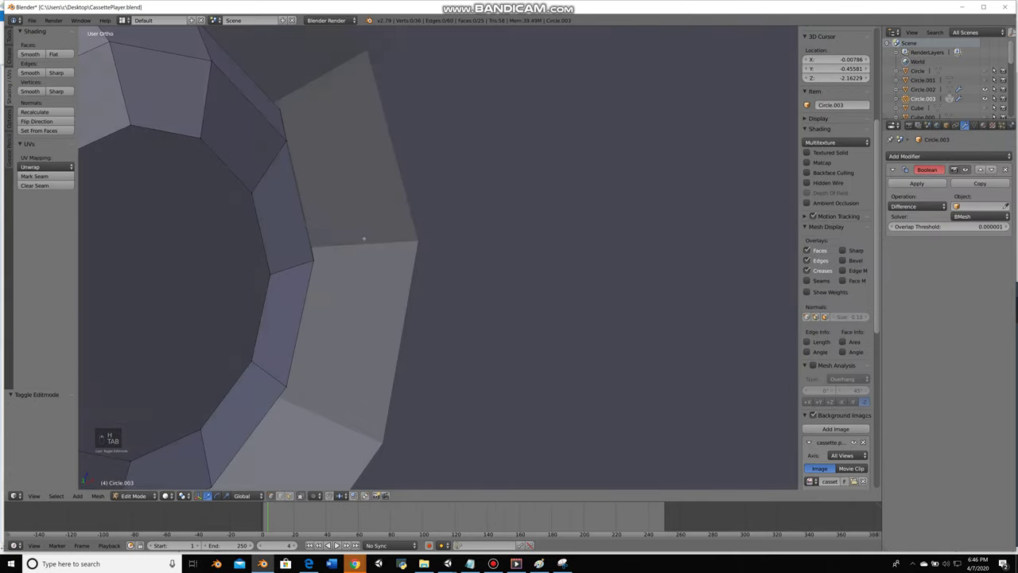
Leave the screw mesh, reveal the hidden objects and isolate the cross-shaped cutter cube
key("Tab")
key("alt+h")
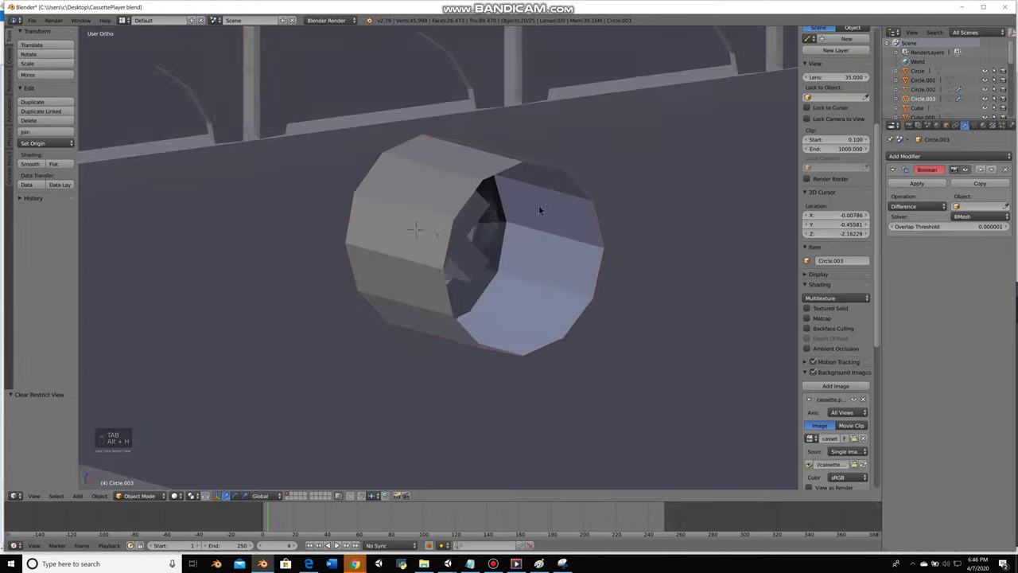
key("h")
key("ctrl+z")
key("h")
Extrude the cross shape in Edit Mode to form the slot cutter for the screw head
key("Tab")
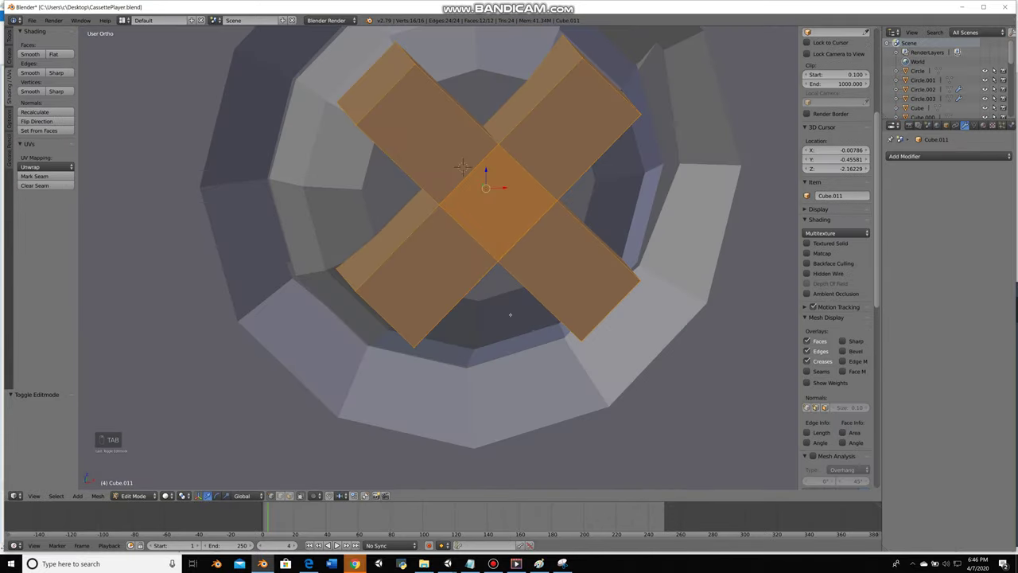
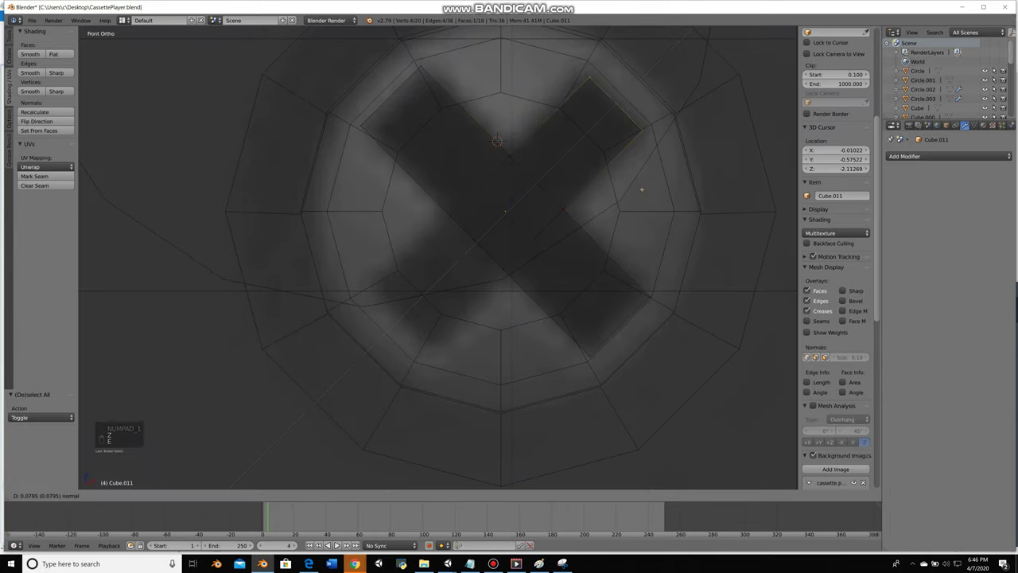
key("a")
key("b")
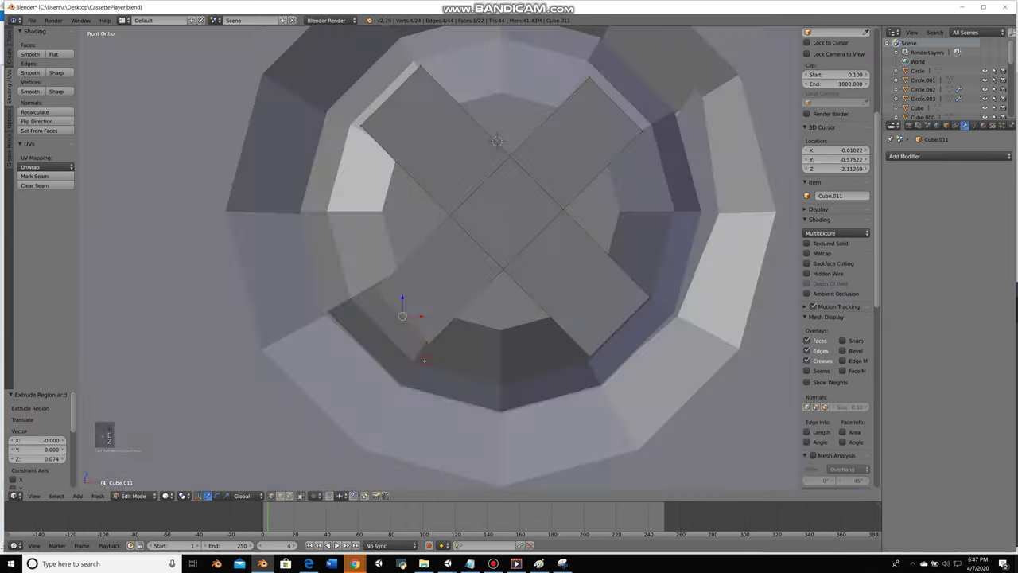
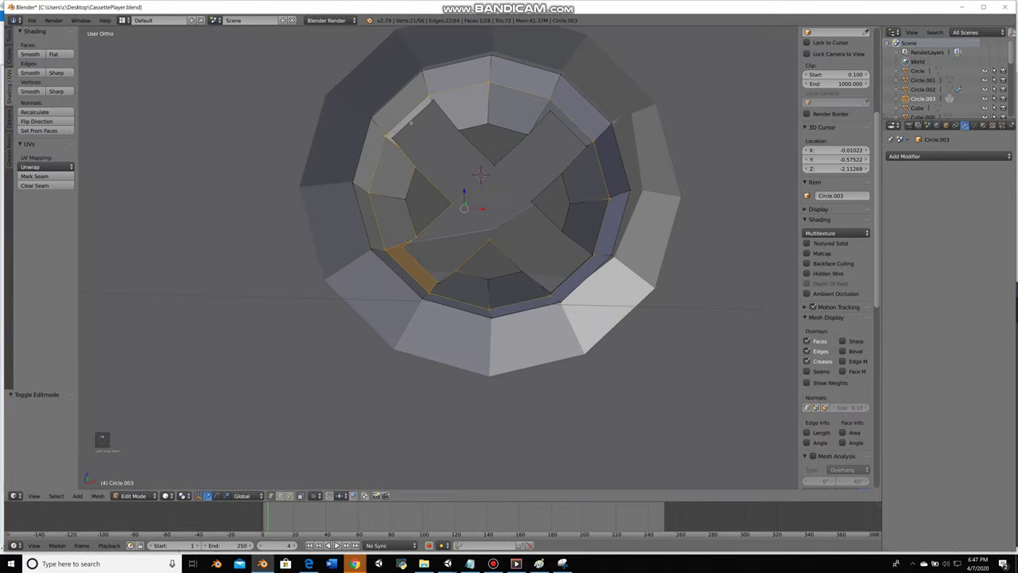
key("ctrl+z")
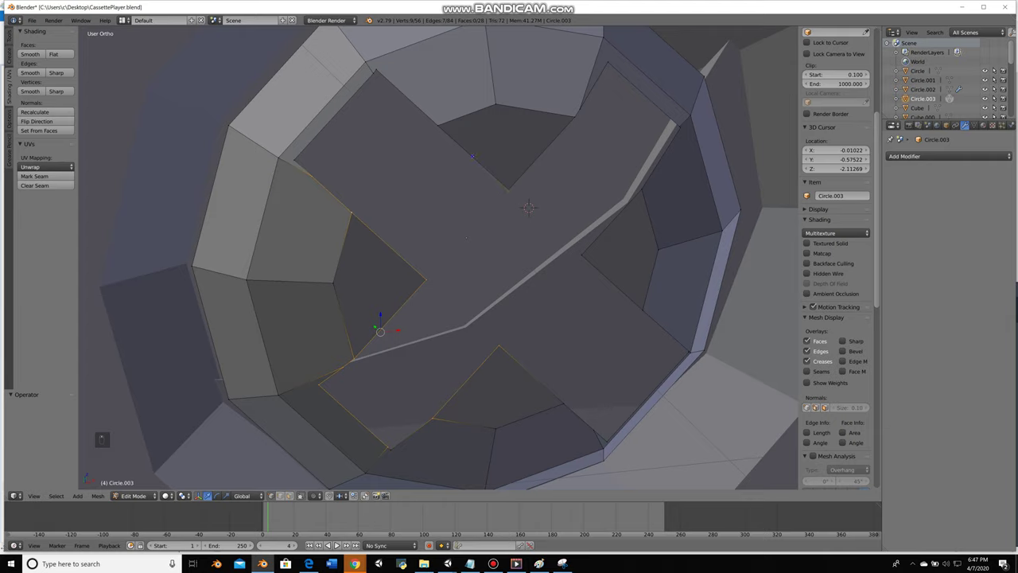
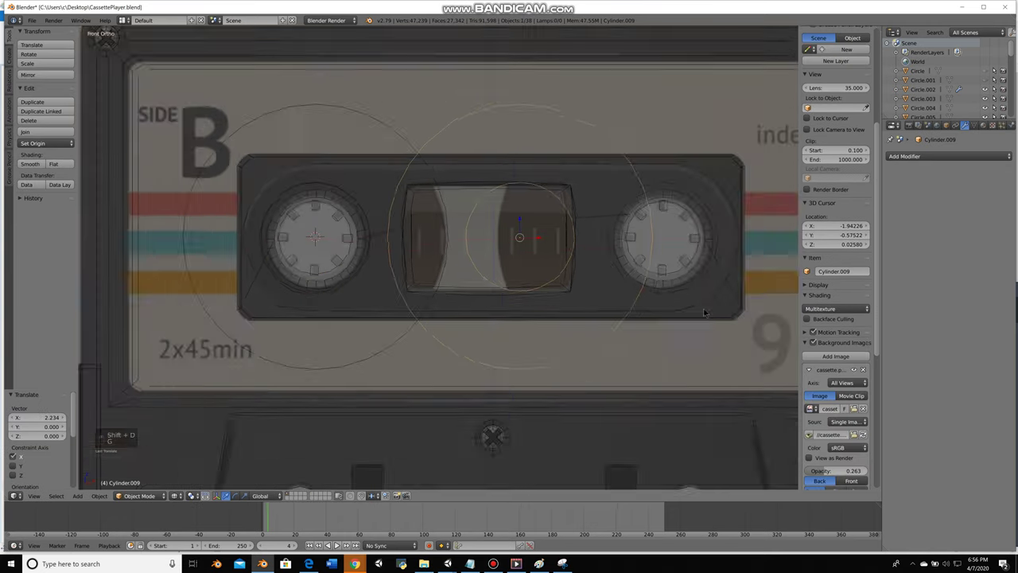
Delete the stray reel circle and position the reel disc over the hub, constrained to Z
key("z")
key("z")
key("g")
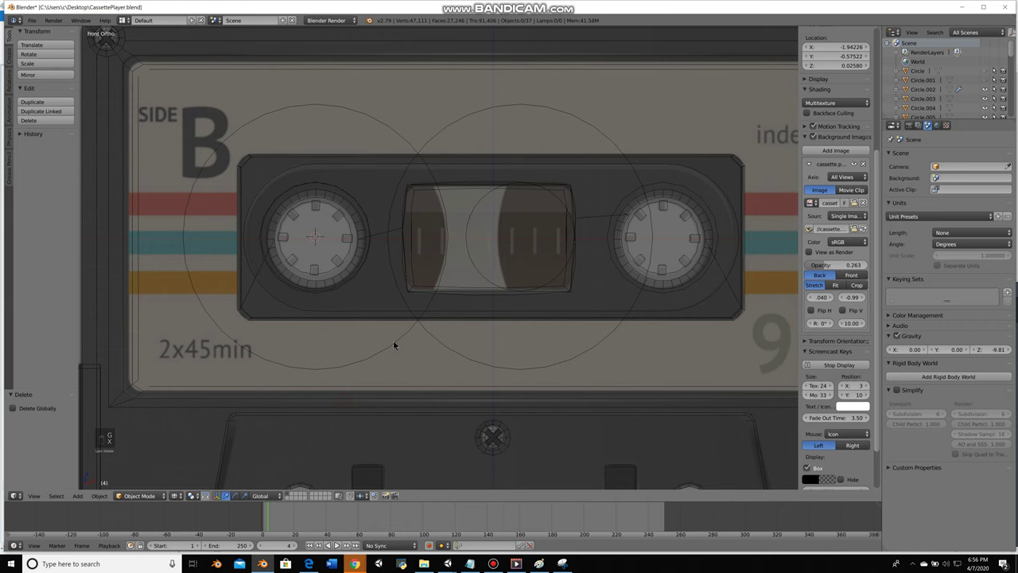
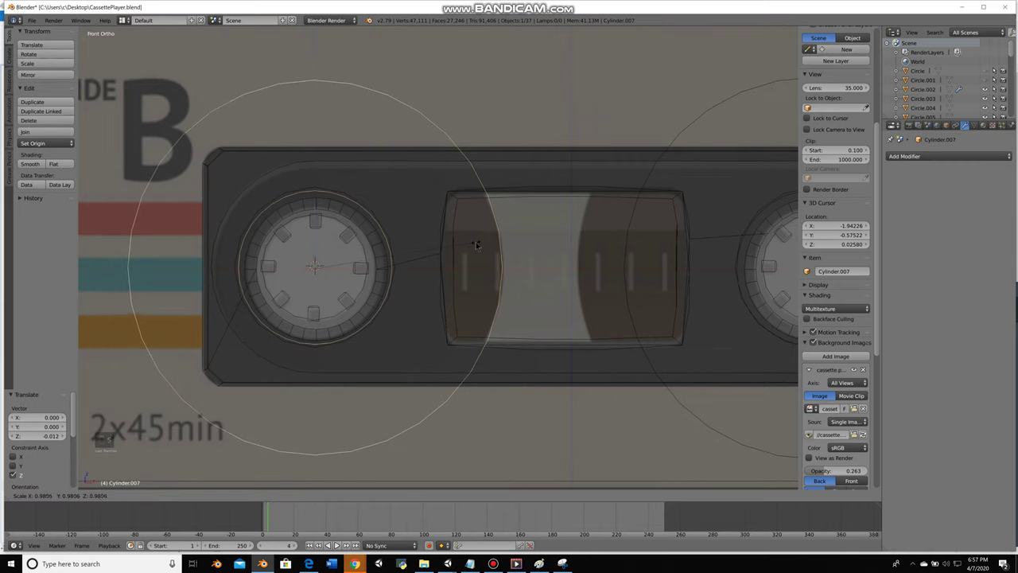
key("ctrl+j")
key("z")
key("r")
Scale the reel disc's inner ring in Edit Mode so it wraps around the hub
key("Tab")
key("z")
key("a")
key("s")
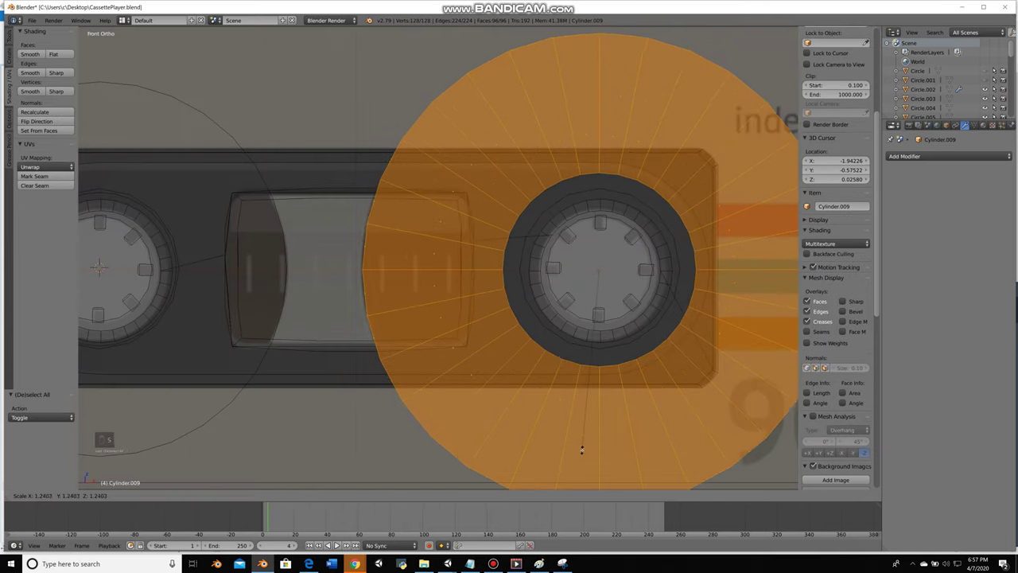
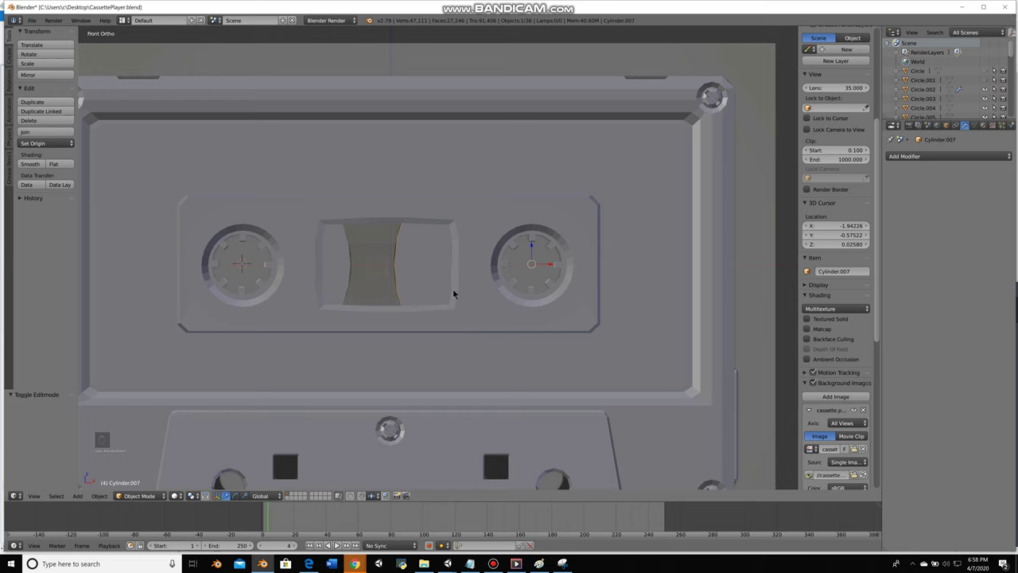
Select the linked pin geometry and separate it into its own piece (L, P), then clear the selection
key("g")
key("Tab")
key("Tab")
key("l")
key("p")
key("Tab")
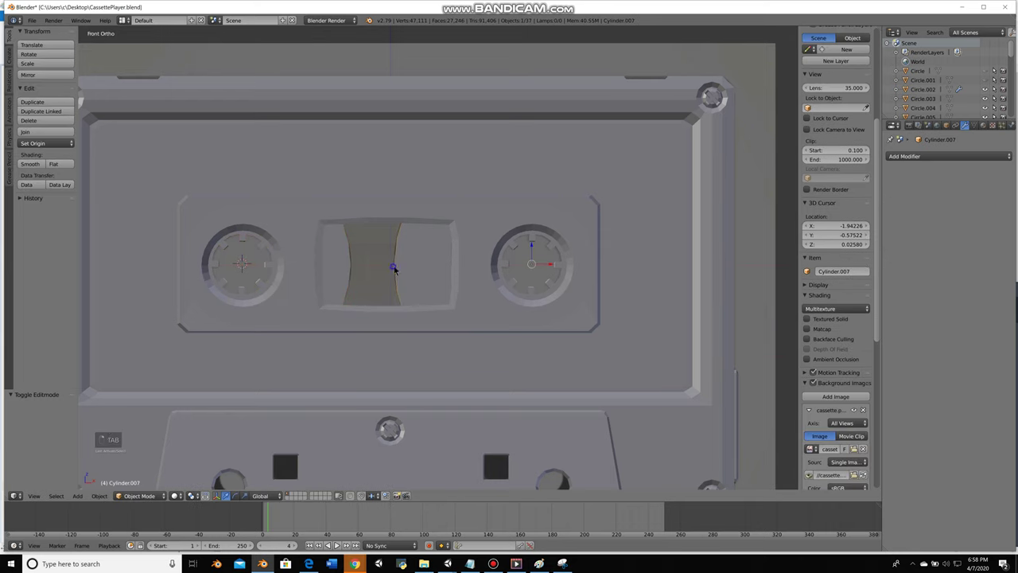
key("a")
Save the file, switch to front wireframe view and hide the surrounding objects one by one
key("ctrl+s")
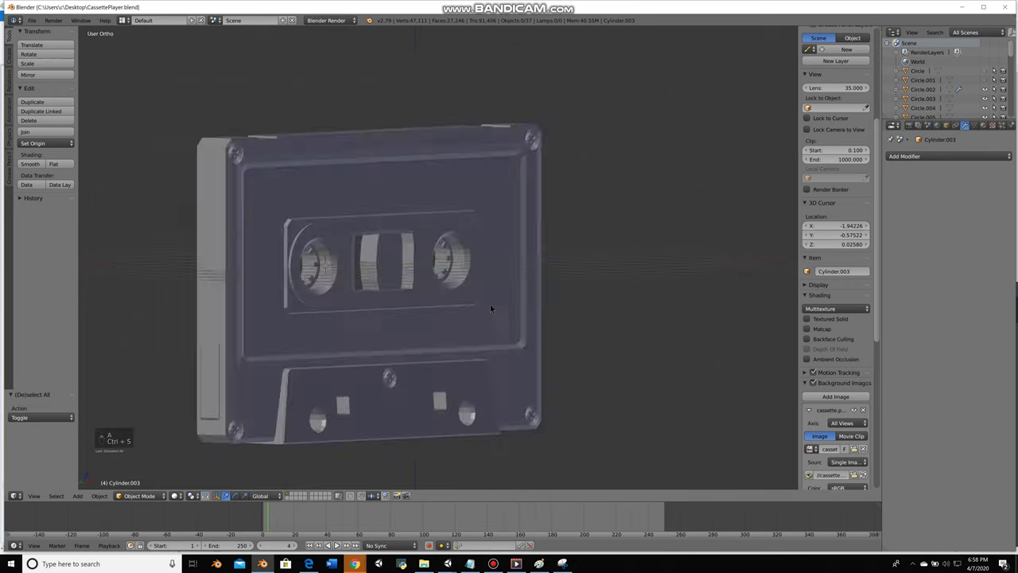
key("KP_1")
key("z")
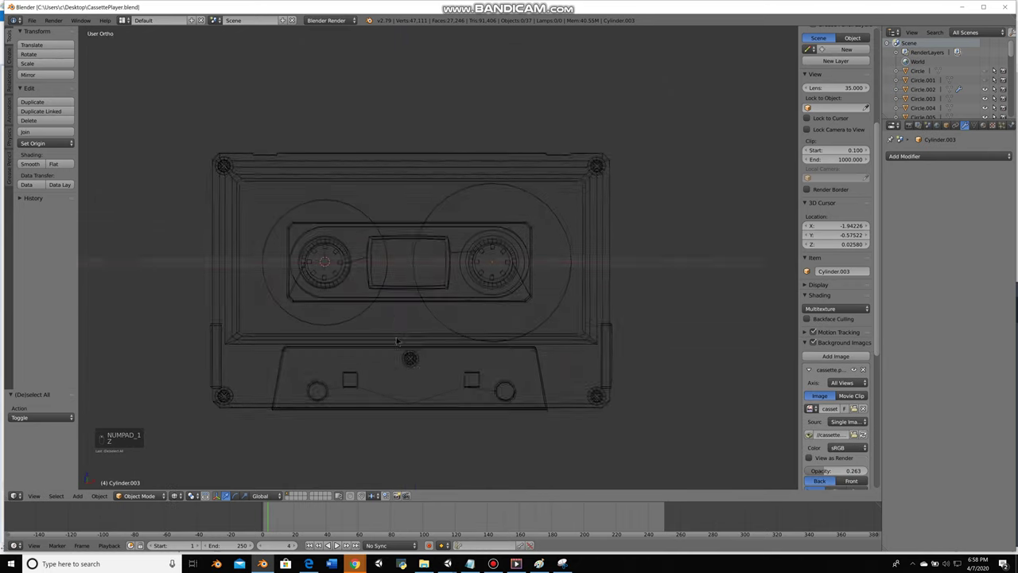
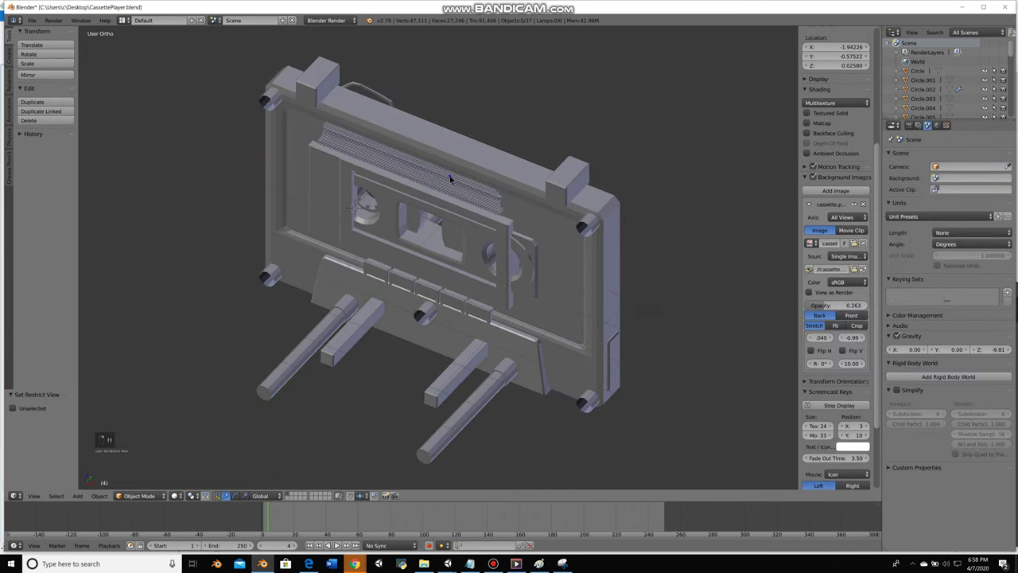
key("h")
key("h")
key("h")
key("h")
key("h")
key("h")
key("h")
key("h")
key("h")
key("h")
key("h")
key("h")
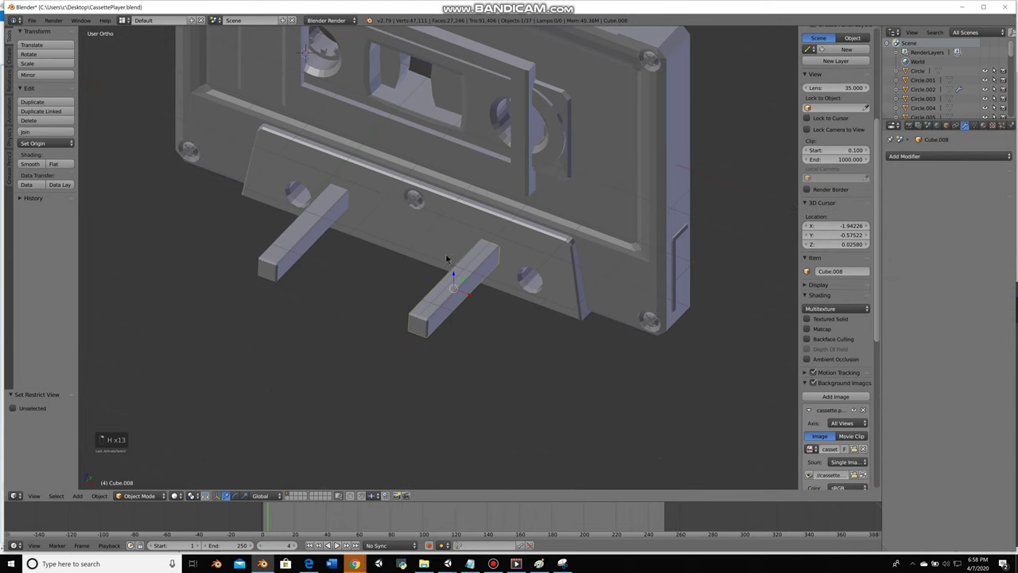
key("h")
Separate and duplicate the pin geometry along the cassette's lower edge, then view it in Front Ortho
key("Tab")
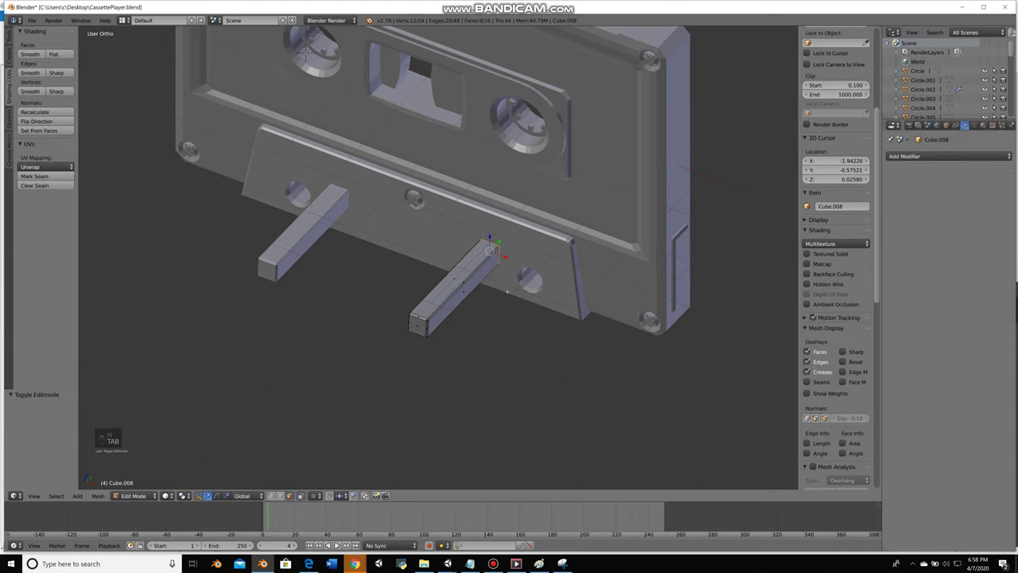
key("Tab")
key("Tab")
key("l")
key("p")
key("Tab")
key("shift+d")
key("h")
key("KP_1")
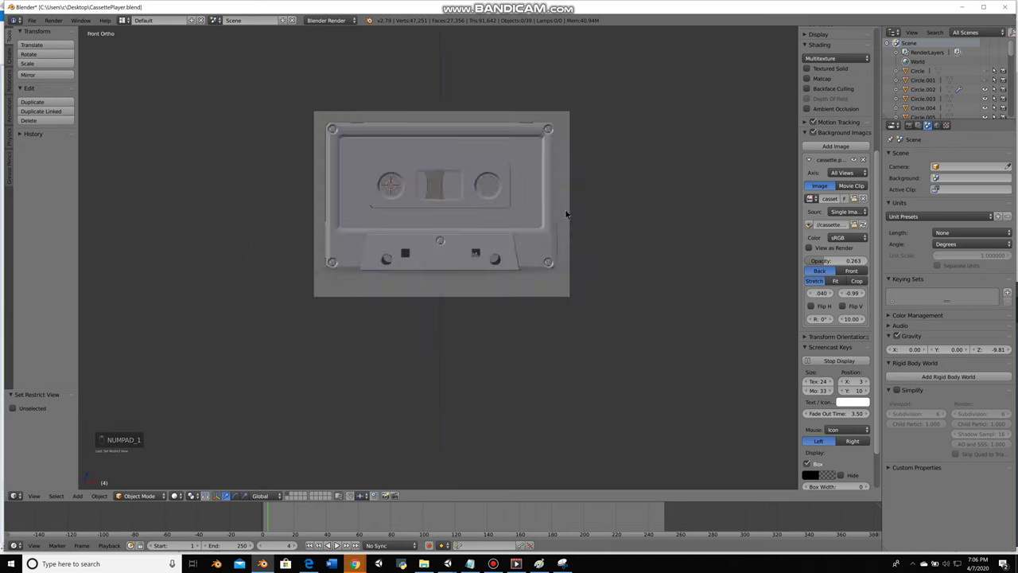
Reveal and select all cassette parts, move pieces to another layer and join them with Ctrl+J
key("alt+h")
key("a")
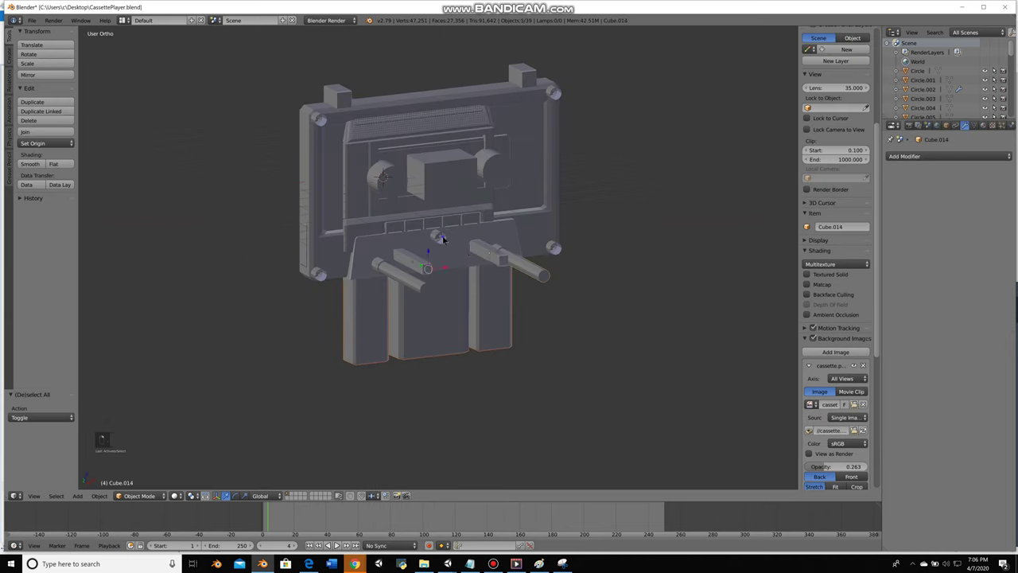
key("m")
key("Tab")
key("Tab")
key("g")
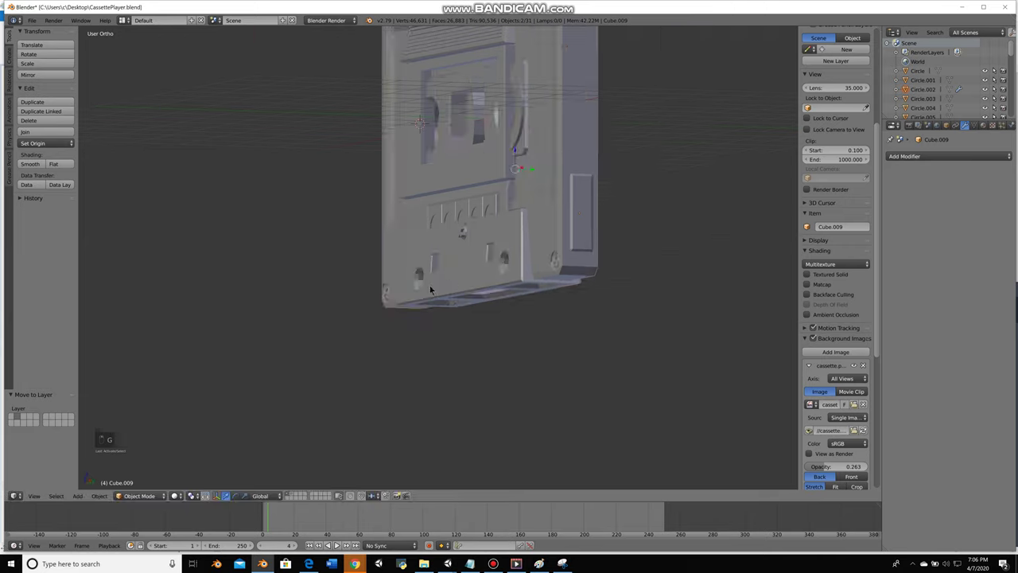
key("ctrl+j")
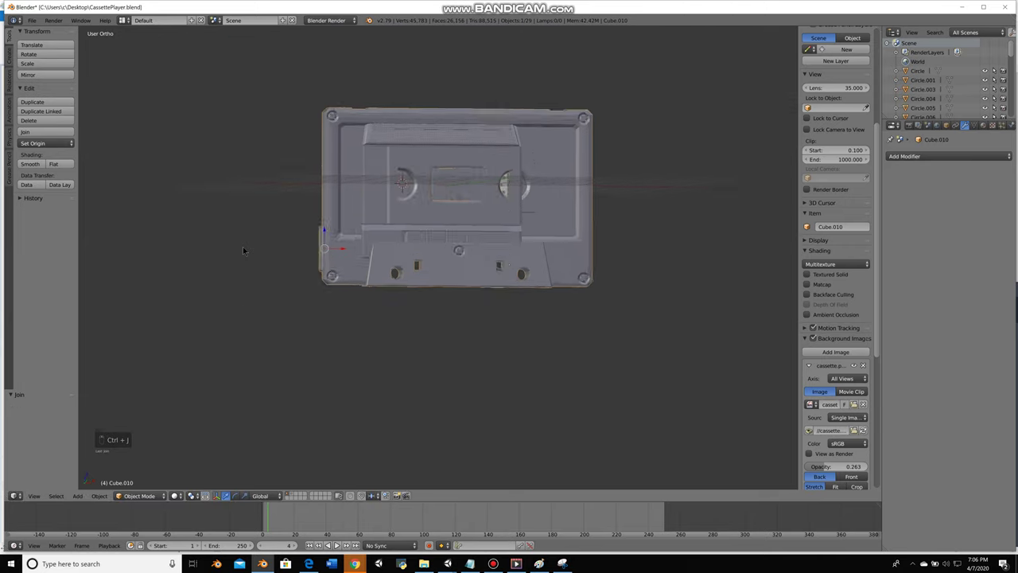
Box-select the interior reel and tape geometry in wireframe to isolate it for cleanup
key("g")
key("b")
key("b")
key("z")
key("b")
key("b")
key("ctrl+z")
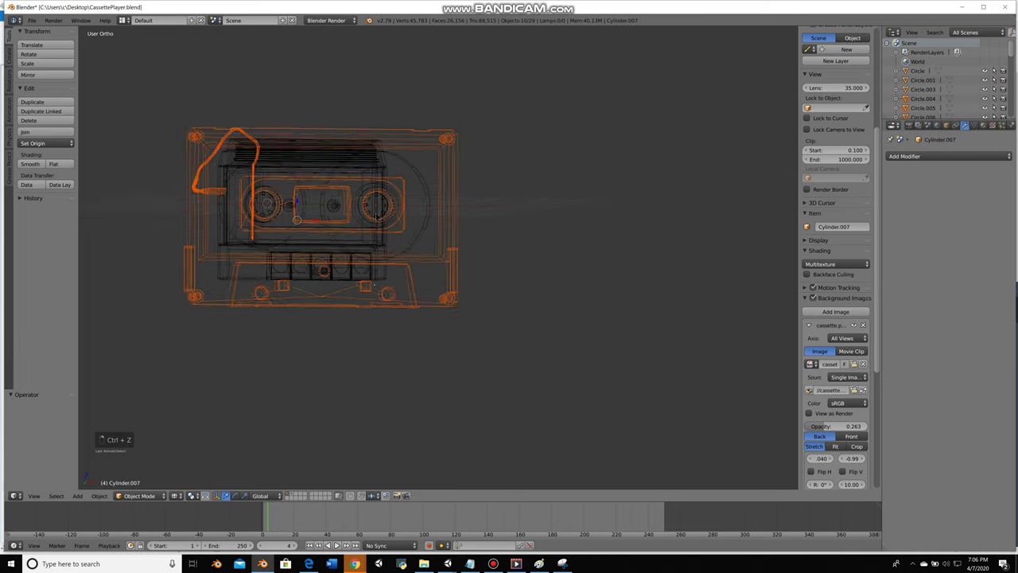
key("z")
key("b")
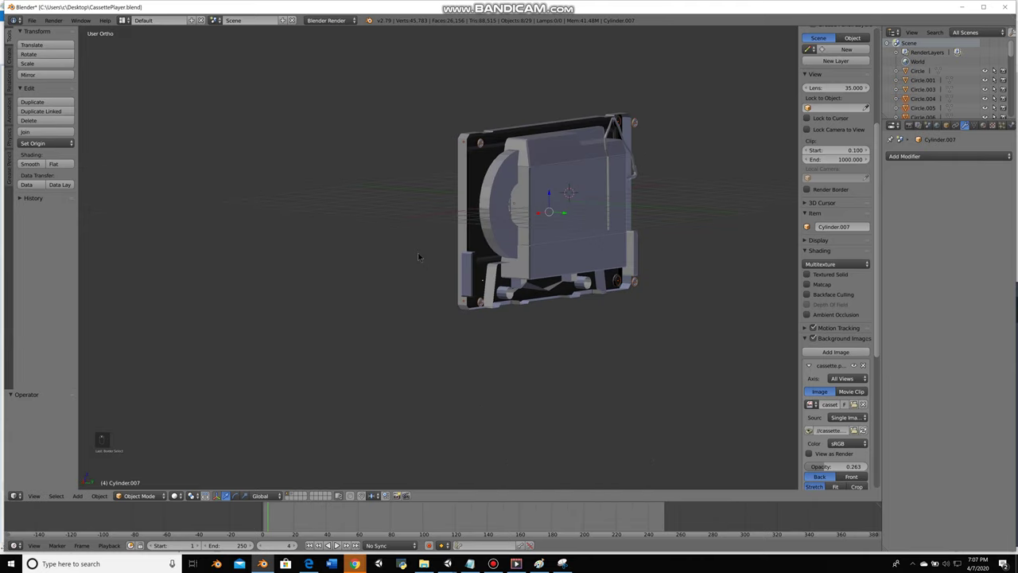
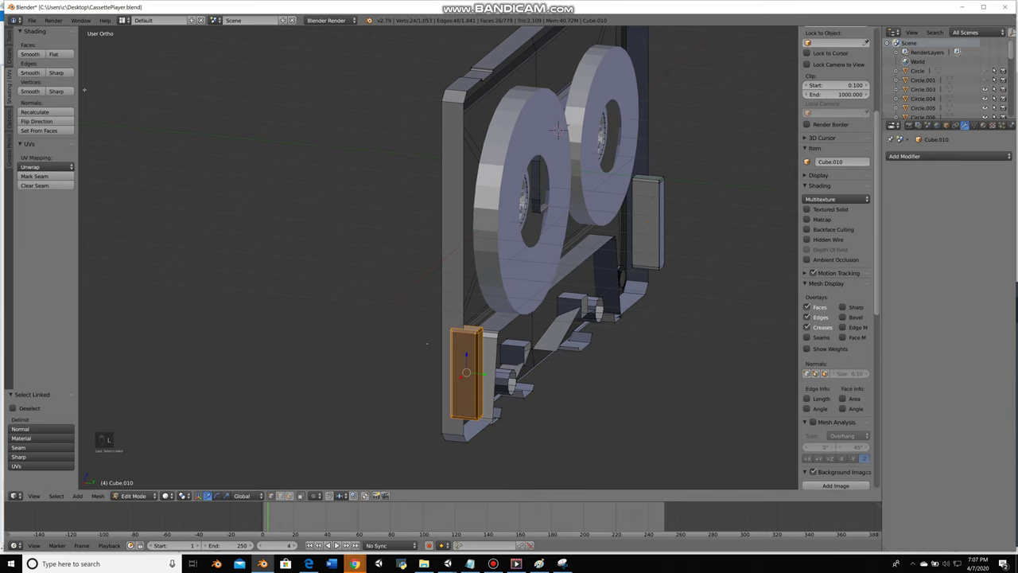
Clear the selection and enter Edit Mode on the cassette from the right side view
key("a")
key("Tab")
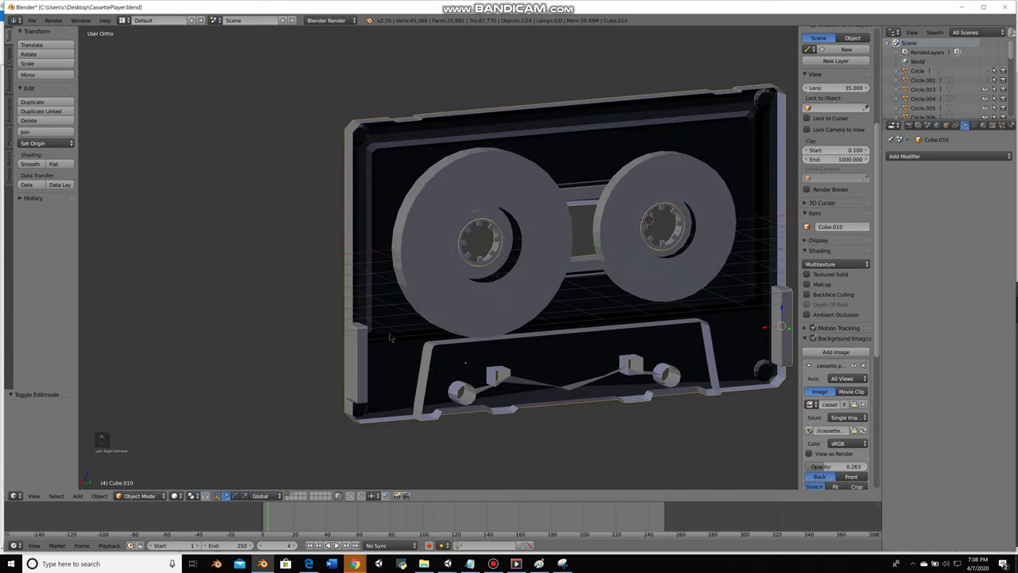
key("Tab")
key("Tab")
key("Tab")
key("Tab")
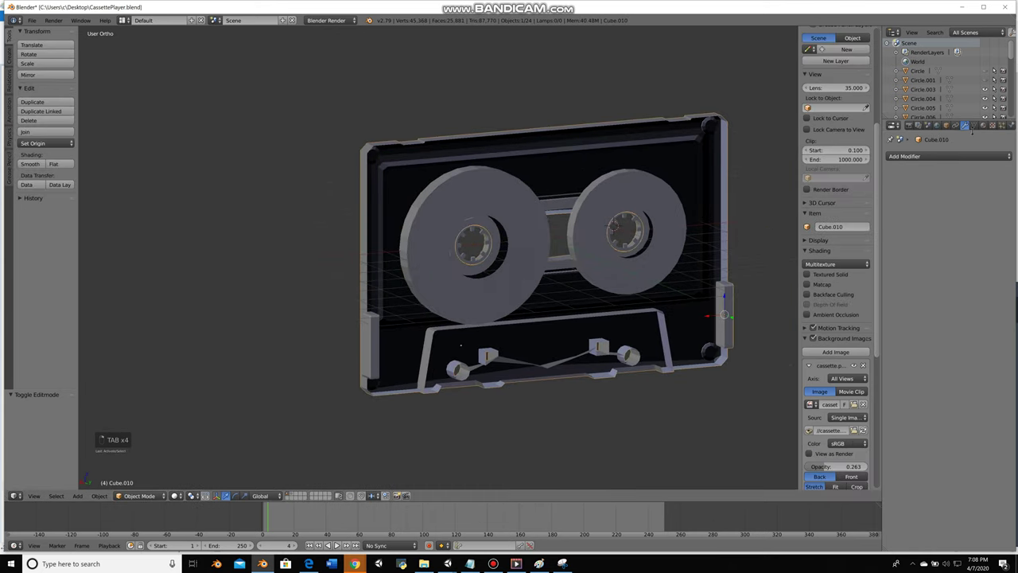
key("KP_3")
key("Tab")
Box-select interior vertices in wireframe and delete them, undoing the first attempt
key("ctrl+r")
key("z")
key("a")
key("b")
key("x")
key("z")
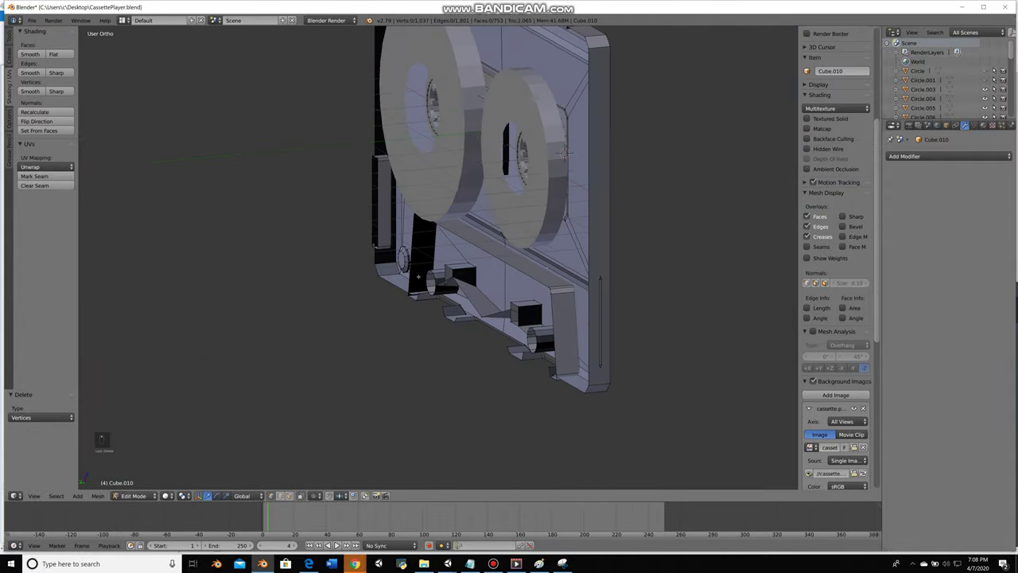
key("ctrl+z")
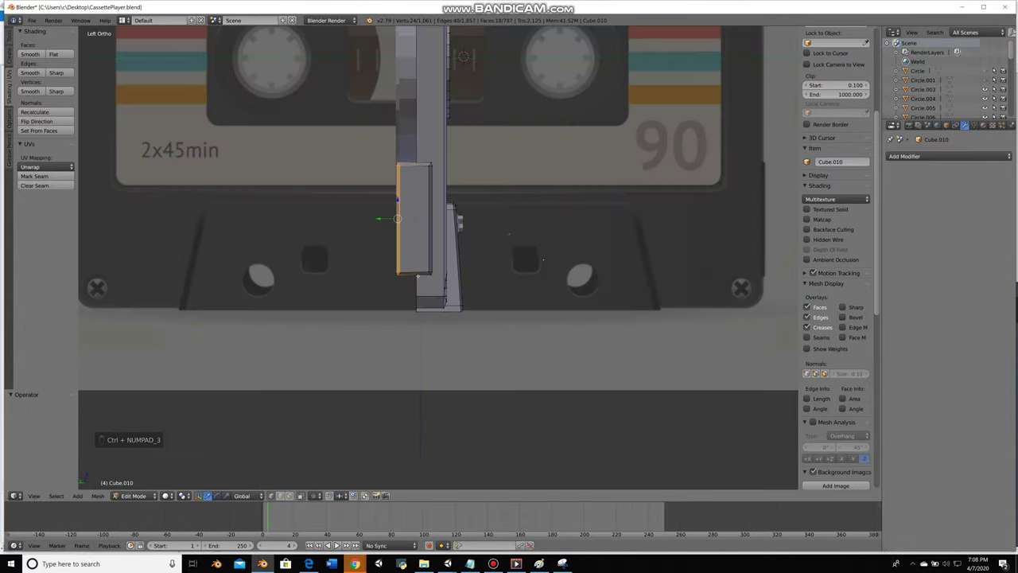
From the left view, box-select and delete the unneeded inner vertices
key("ctrl+KP_3")
key("a")
key("ctrl+r")
key("a")
key("z")
key("b")
key("x")
key("b")
key("z")
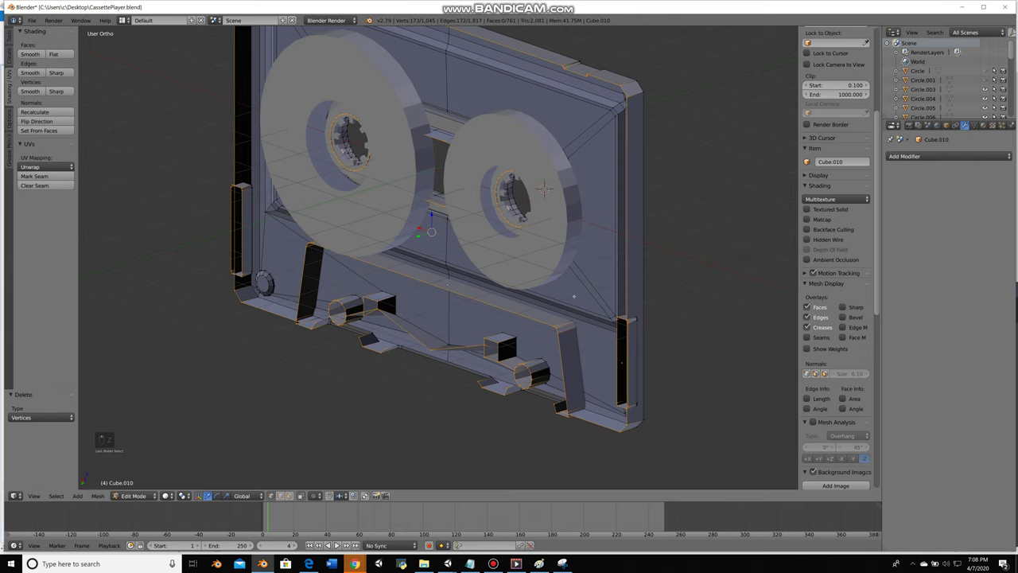
Scale the remaining cassette geometry along Z and return to Object Mode
key("s")
key("z")
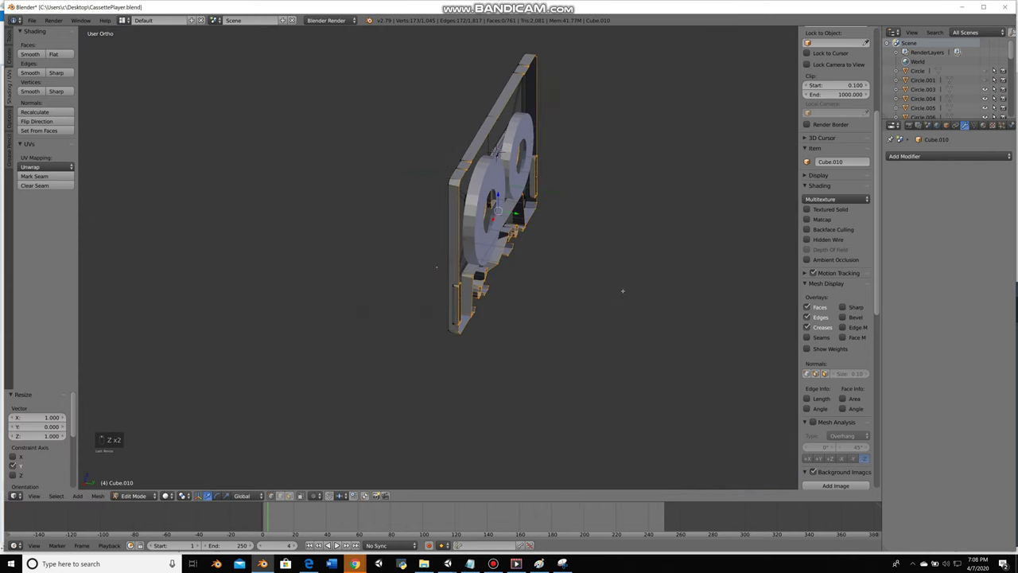
key("z")
key("Tab")
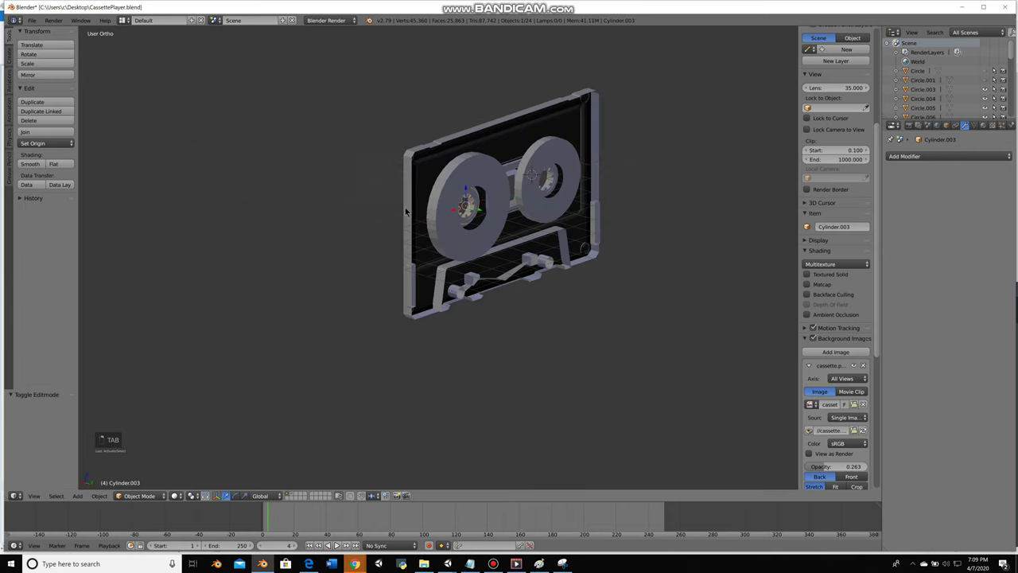
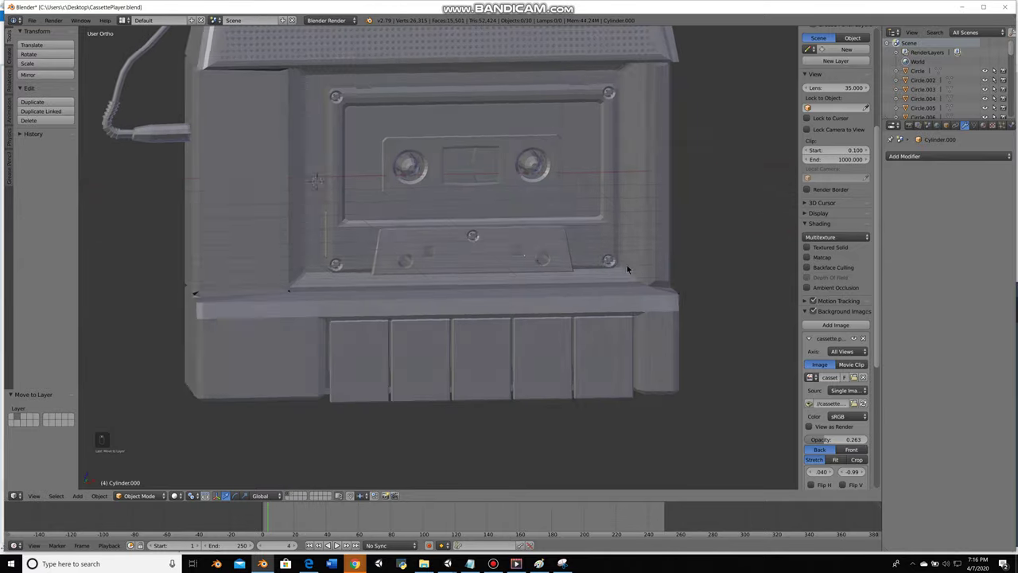
Reveal the player body and enter Edit Mode on it in wireframe
key("alt+h")
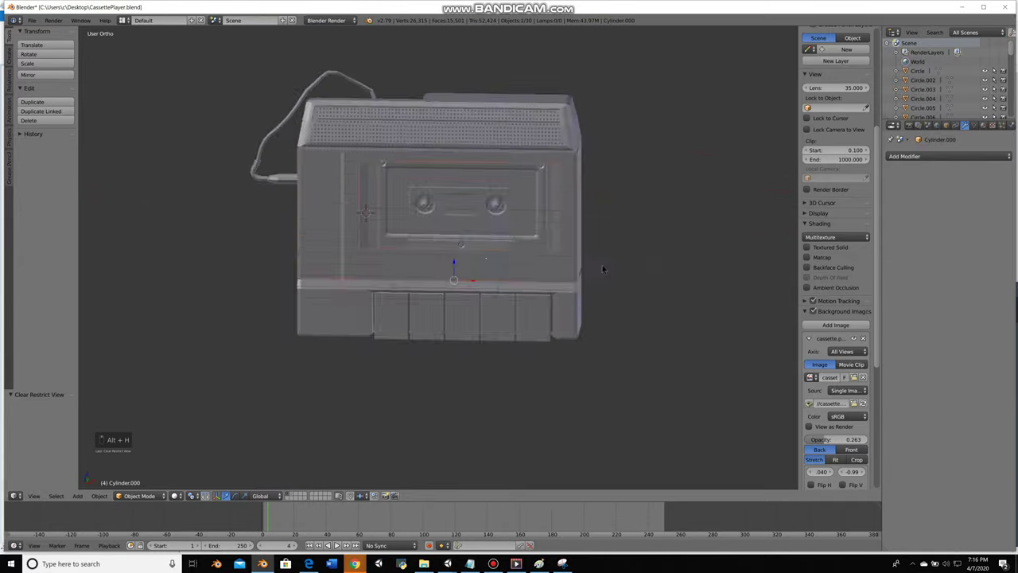
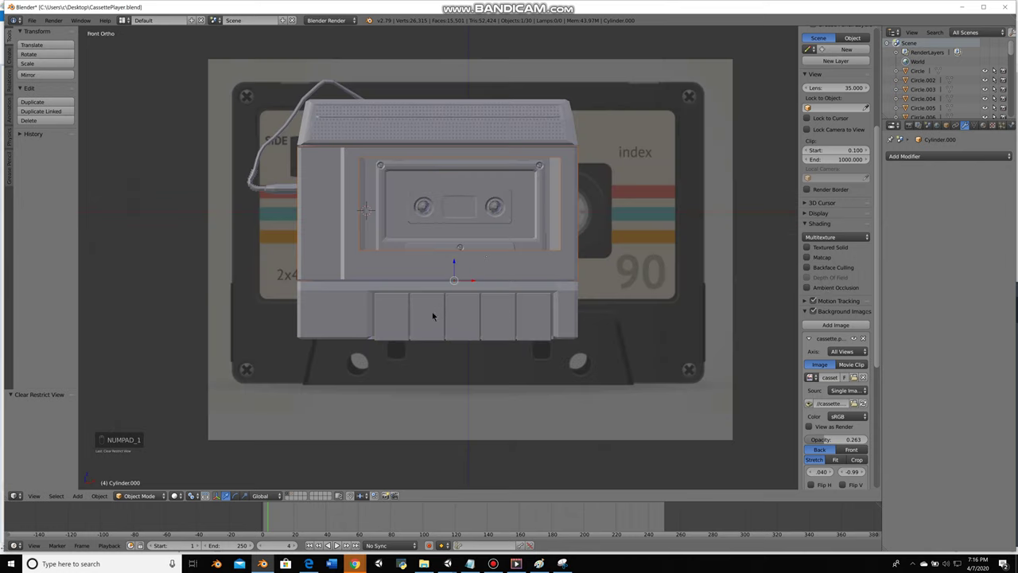
key("Tab")
key("Tab")
key("Tab")
key("z")
key("z")
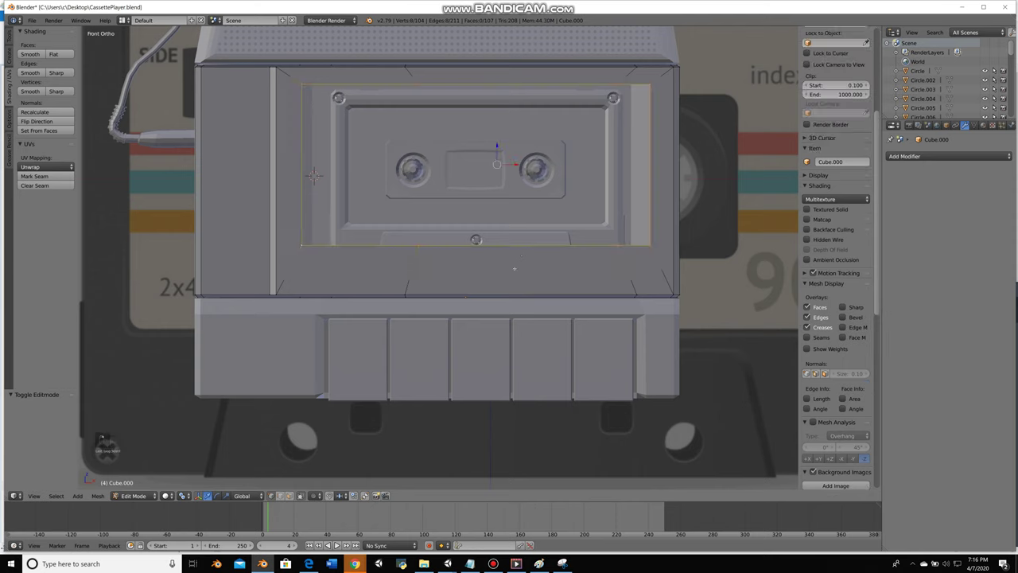
Scale the window frame loop sideways and nudge it so the opening fits around the cassette
key("s")
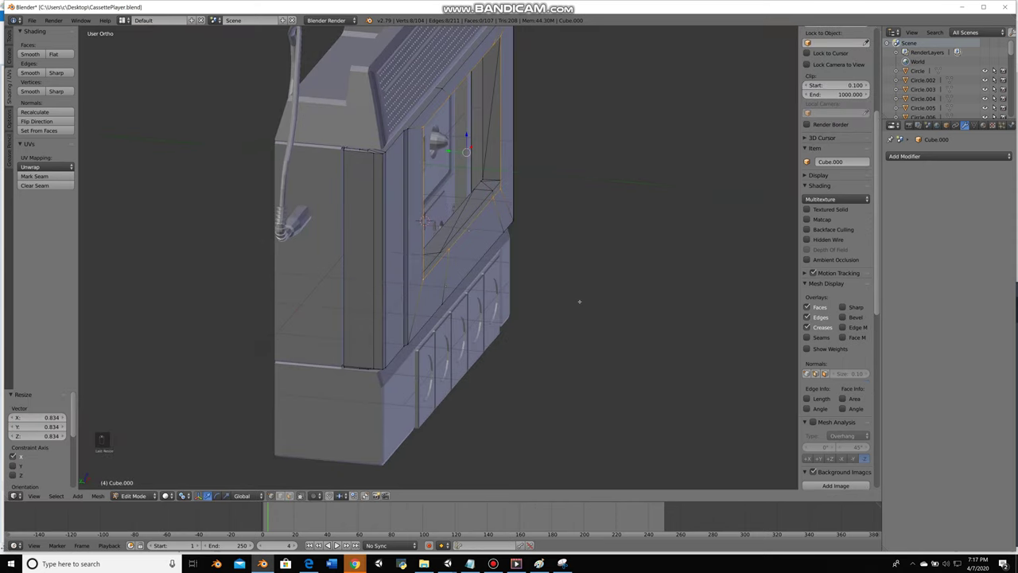
key("ctrl+z")
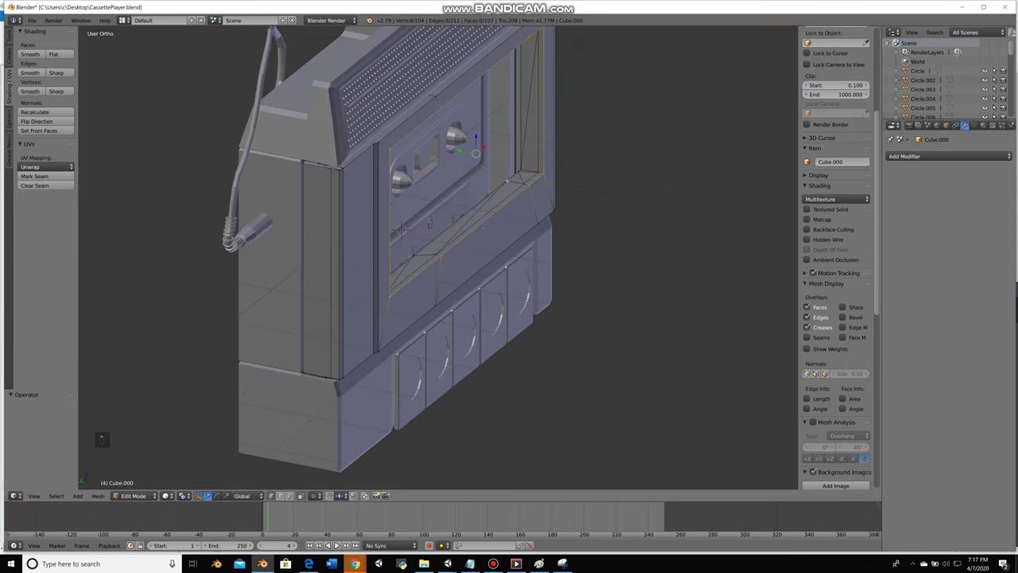
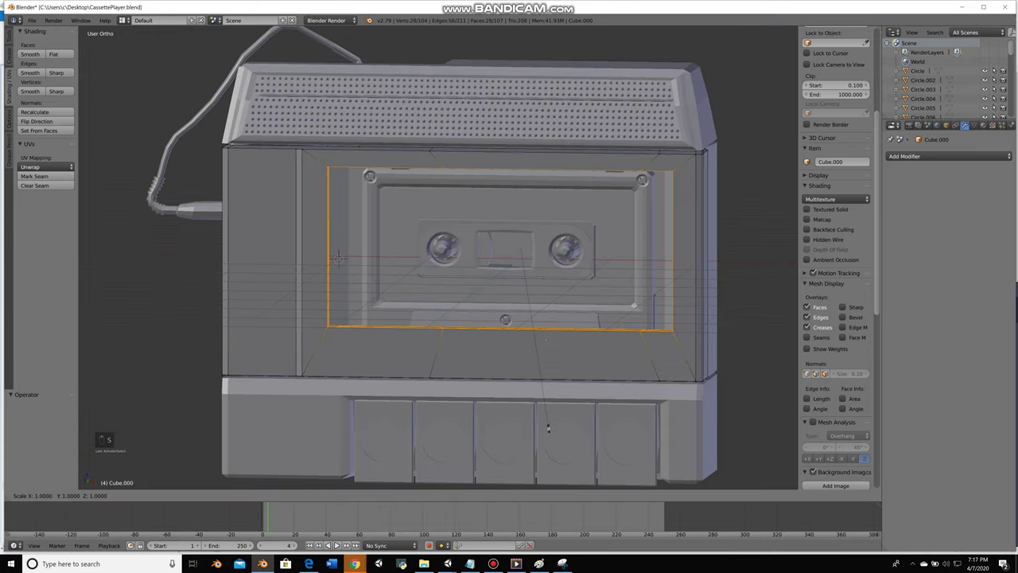
key("s")
key("g")
Select the leftmost front button from the front view and enter Edit Mode to give it the red REC material
key("s")
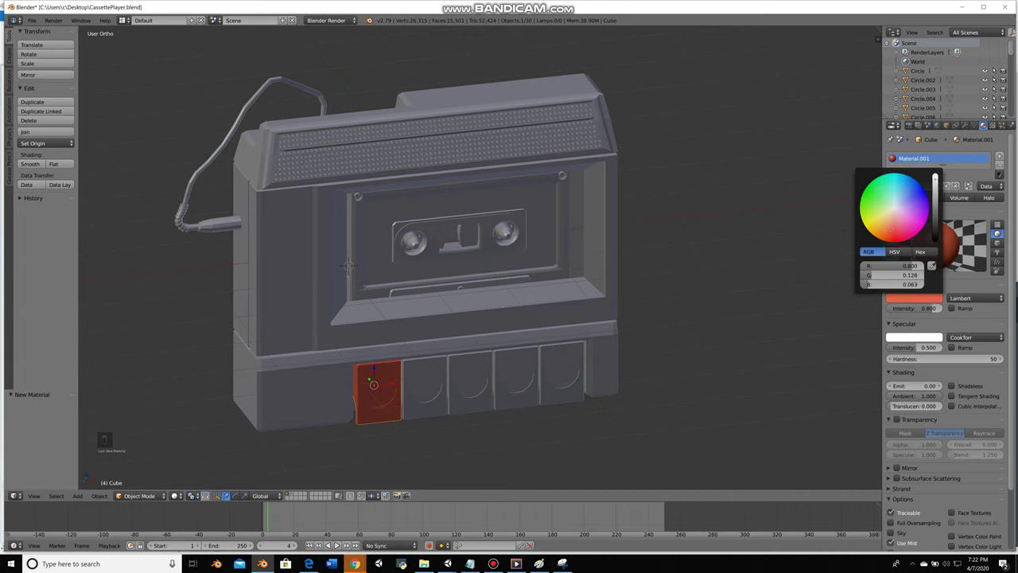
key("a")
key("KP_1")
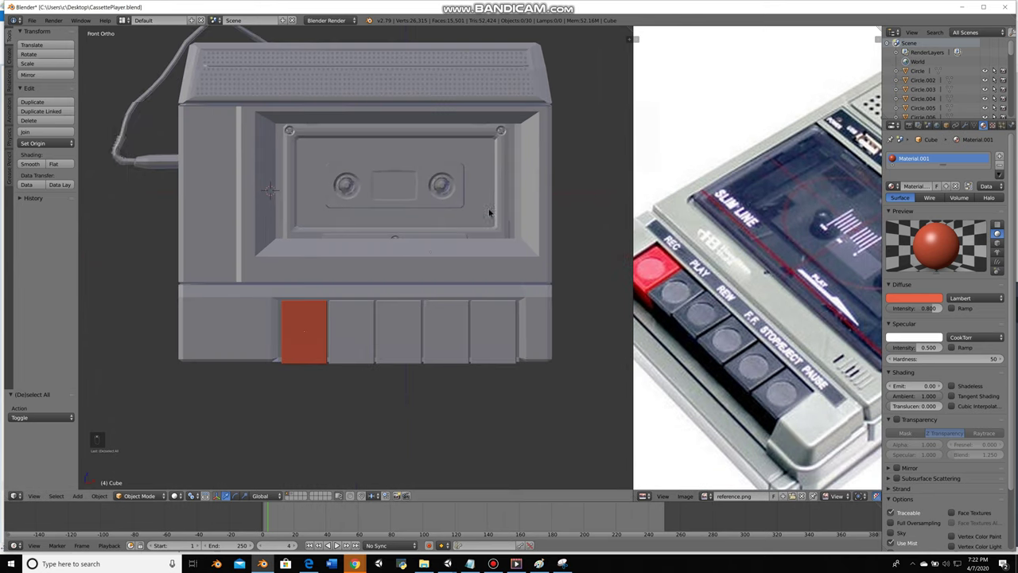
key("Tab")
Assign the red material to the REC button's circular face and leave Edit Mode
left_click_drag(959, 279, 935, 239)
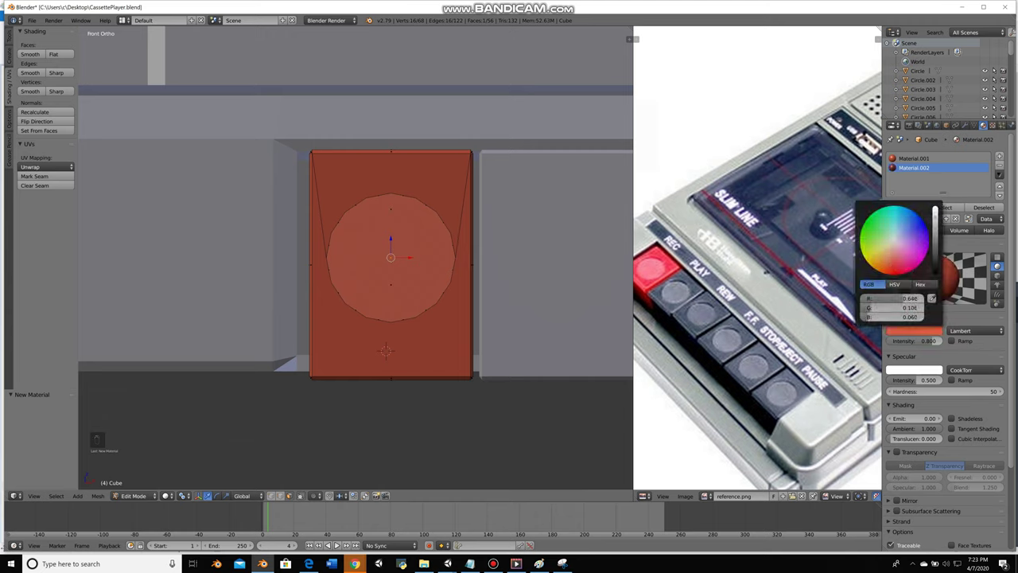
key("a")
right_click(883, 351)
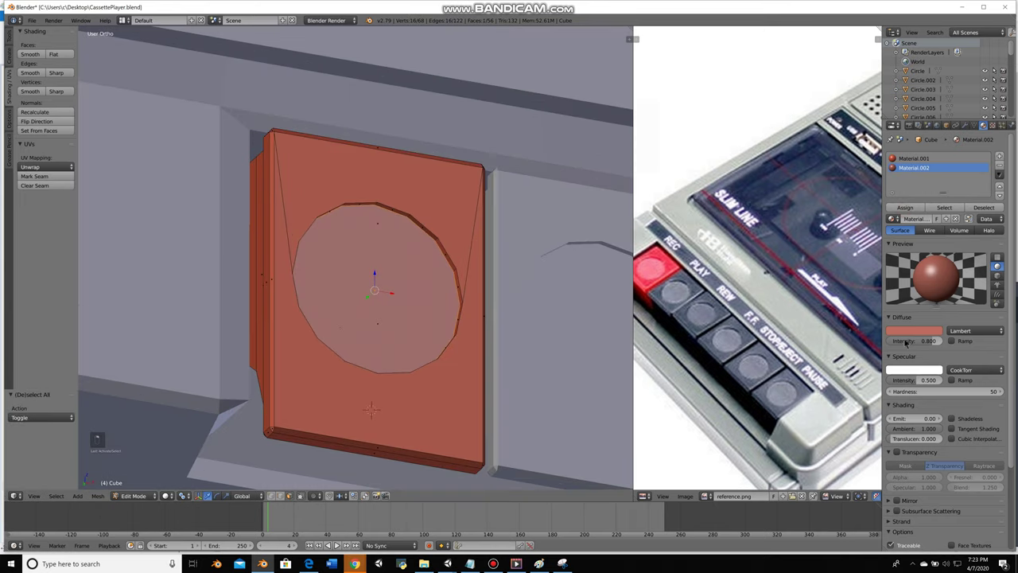
key("Tab")
key("Tab")
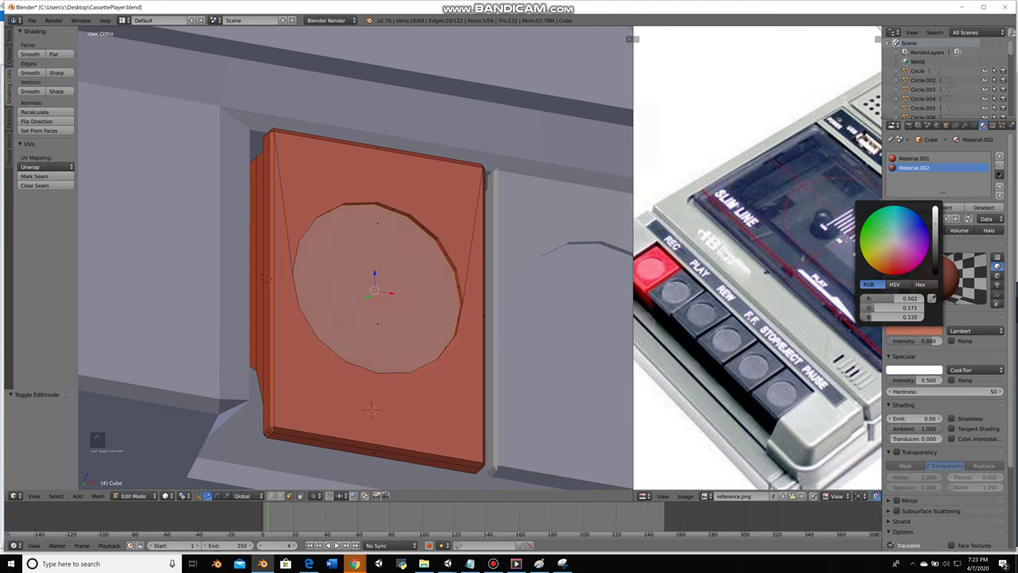
key("Tab")
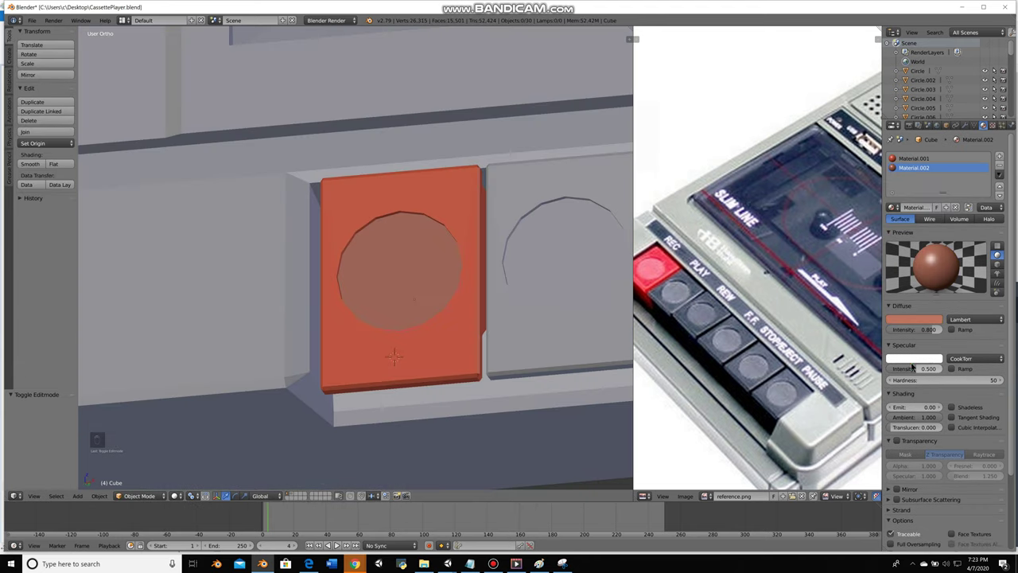
Give the dark play-control button's circle face its own existing material
right_click(836, 307)
left_click_drag(917, 186, 882, 351)
middle_click(883, 352)
key("Tab")
right_click(883, 351)
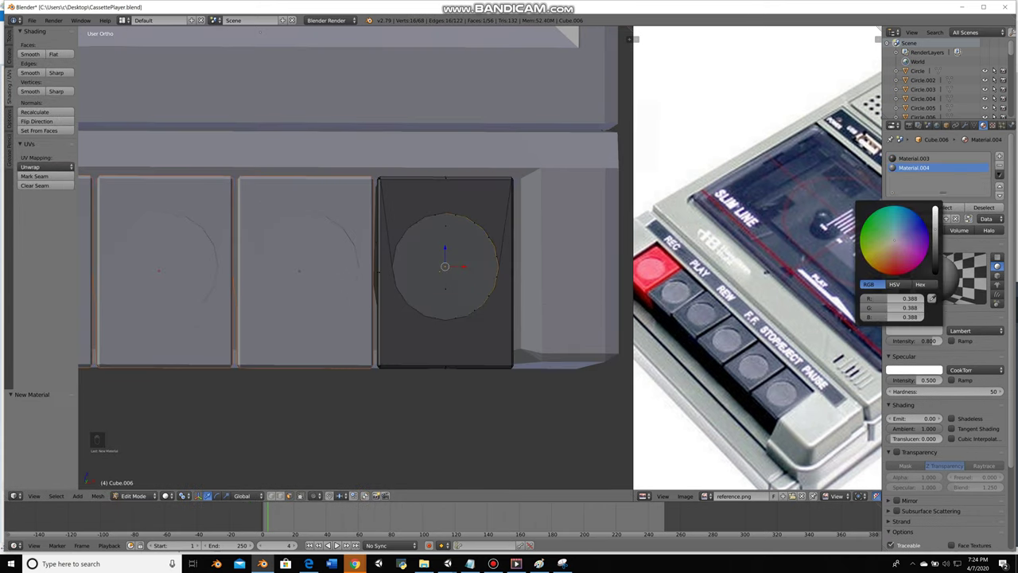
left_click_drag(883, 352, 883, 352)
key("Tab")
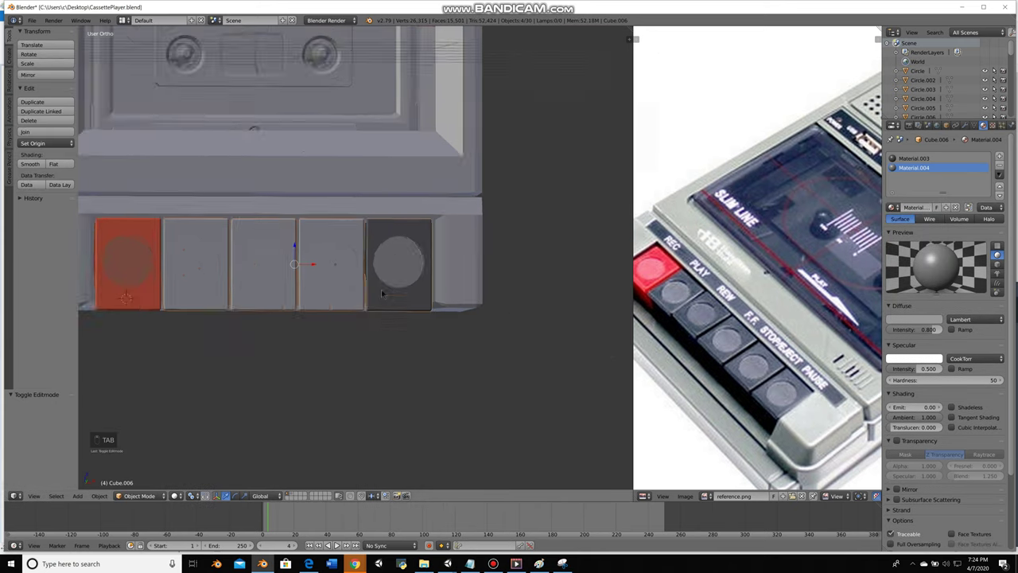
Assign a material to the fourth button's circle face, undoing a stray selection along the way
right_click(883, 351)
left_click_drag(883, 351, 882, 351)
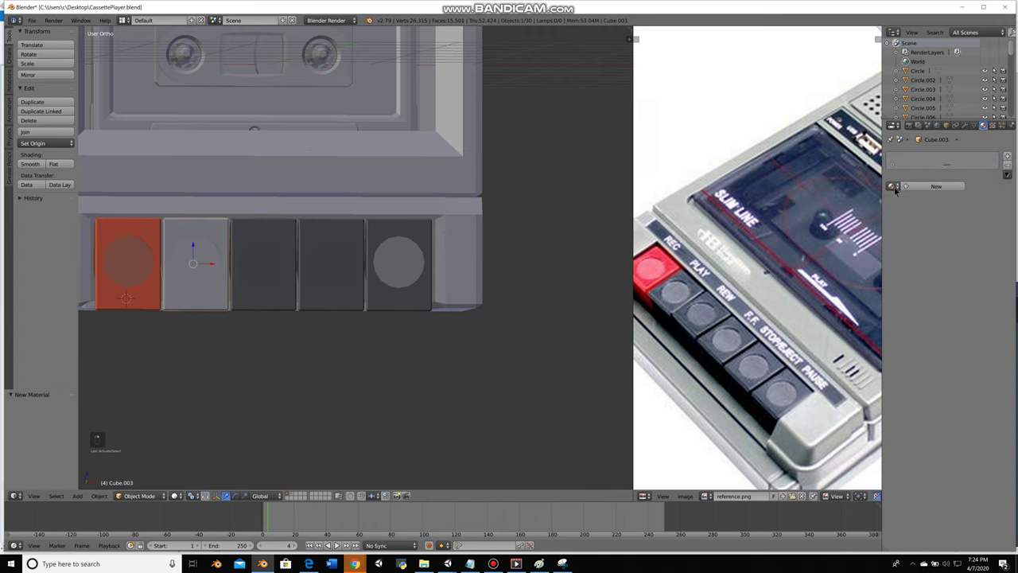
key("Tab")
left_click_drag(913, 271, 912, 271)
key("ctrl+z")
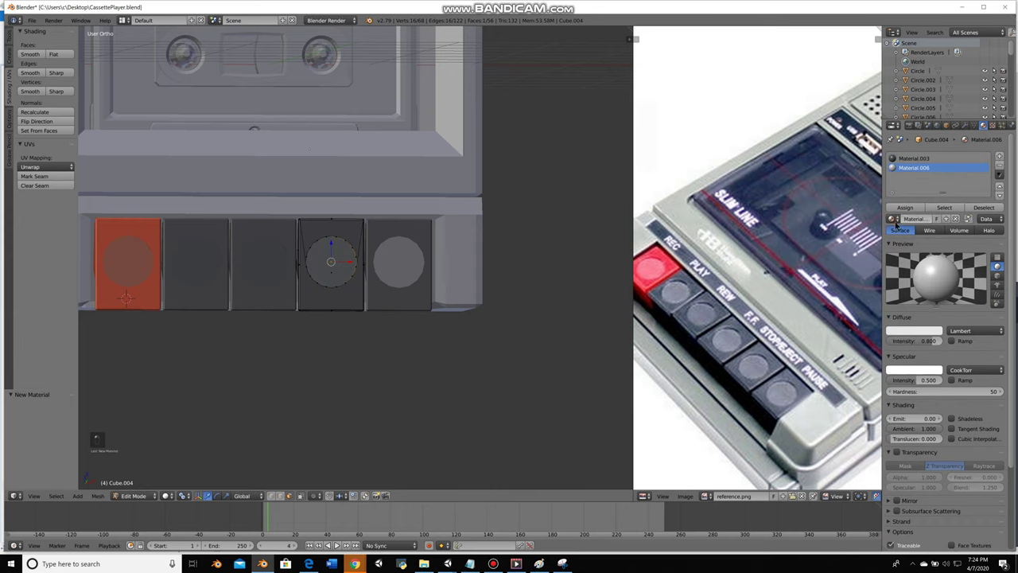
key("Tab")
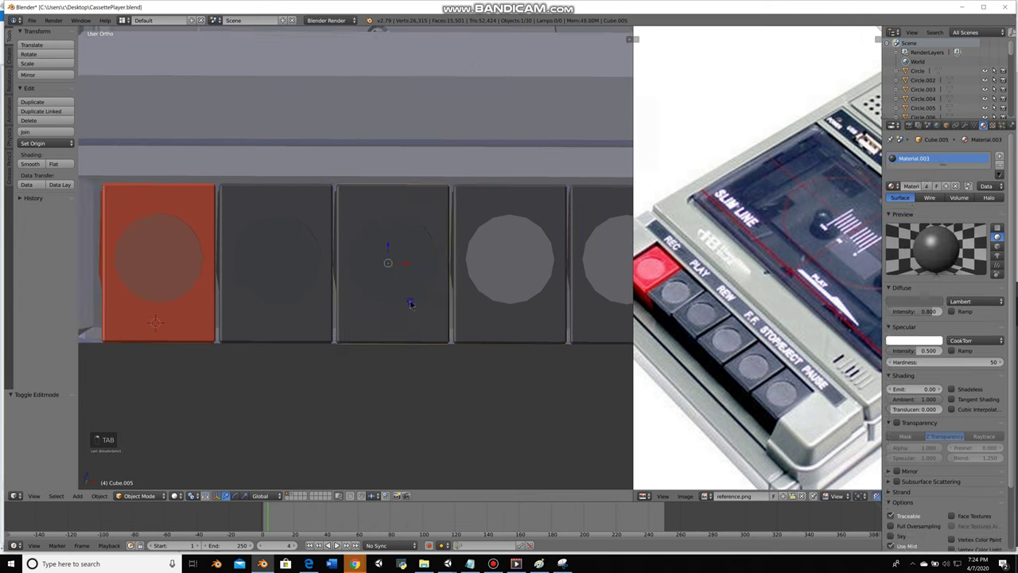
key("Tab")
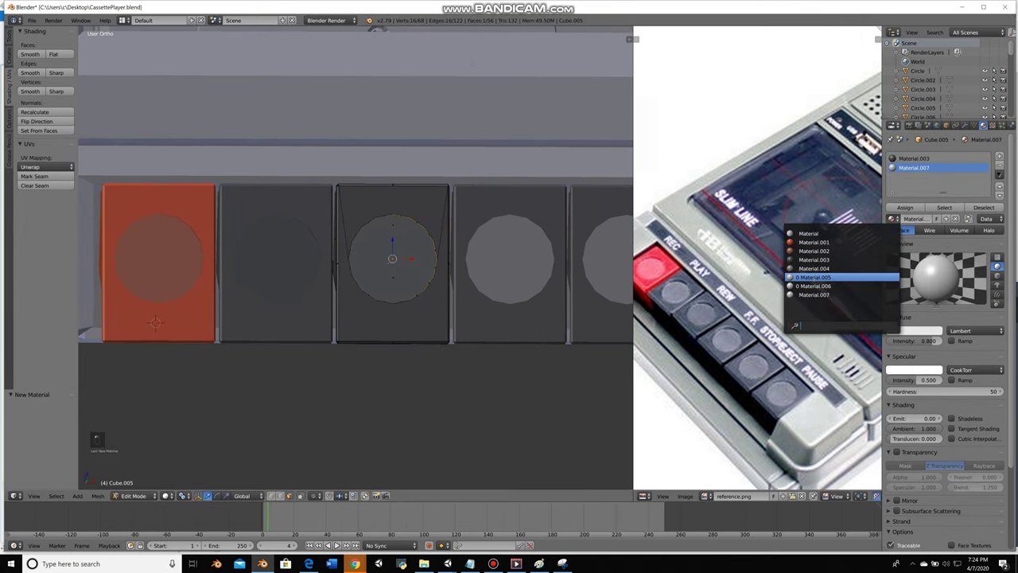
key("a")
key("Tab")
key("Tab")
key("Tab")
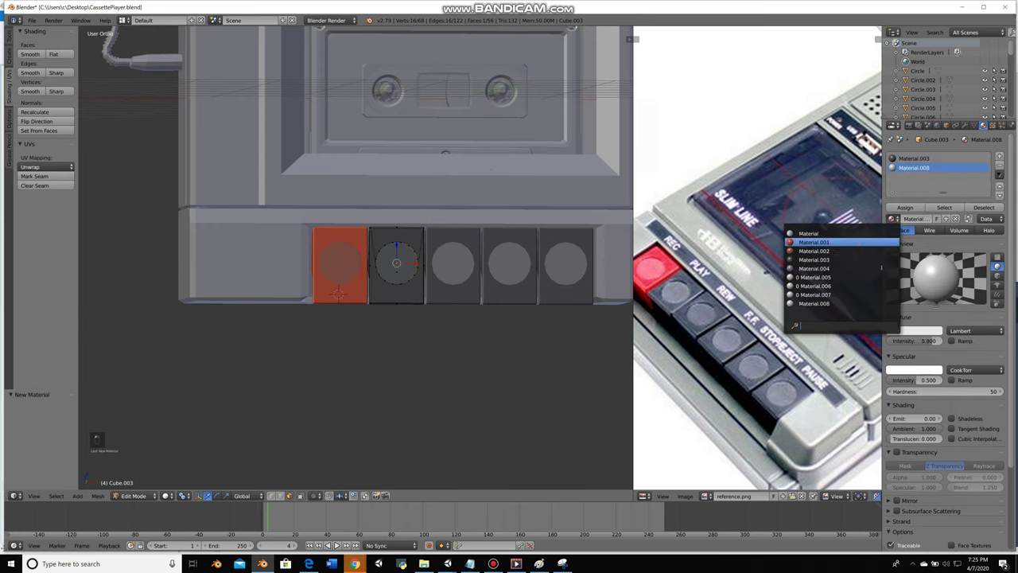
Select the cassette bay's back wall faces and assign a new dark grey diffuse material
key("a")
key("Tab")
key("Tab")
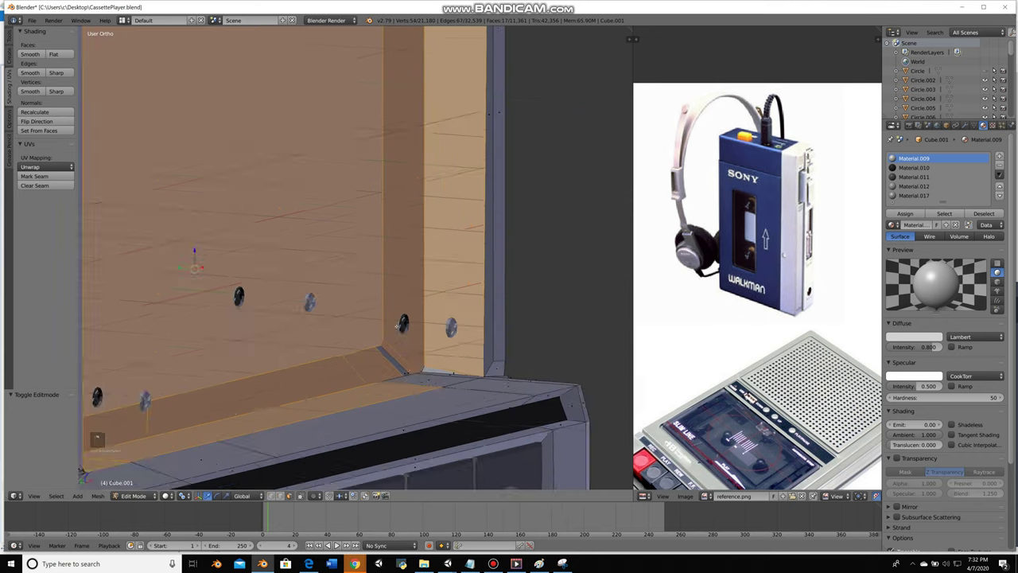
key("c")
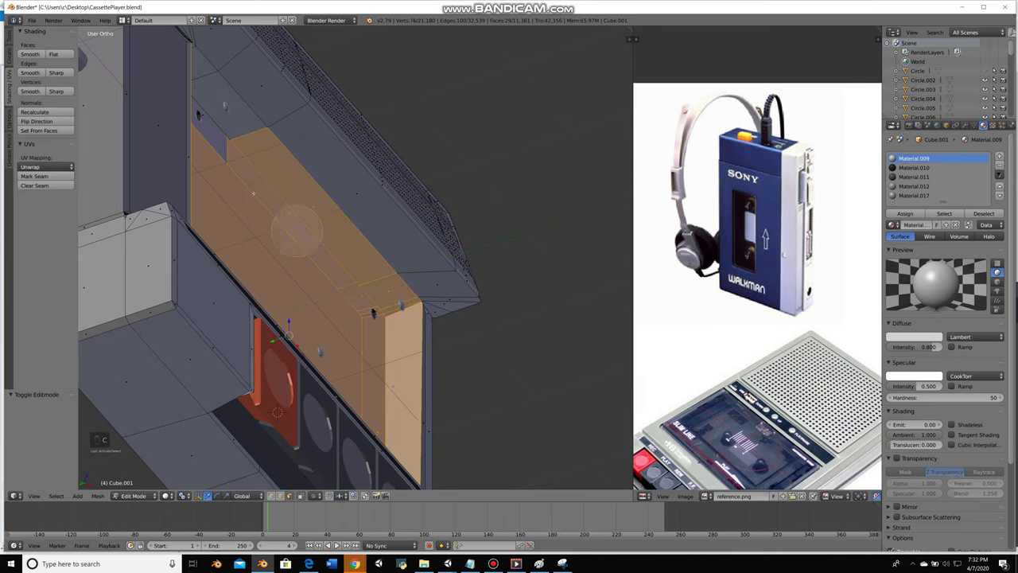
key("c")
left_click(656, 482)
key("c")
left_click(656, 482)
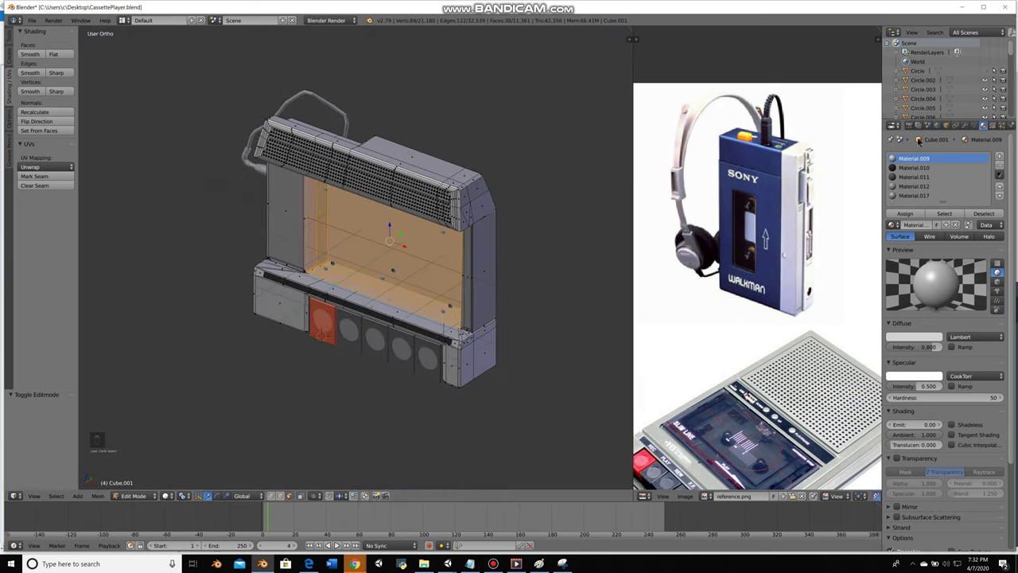
left_click(656, 482)
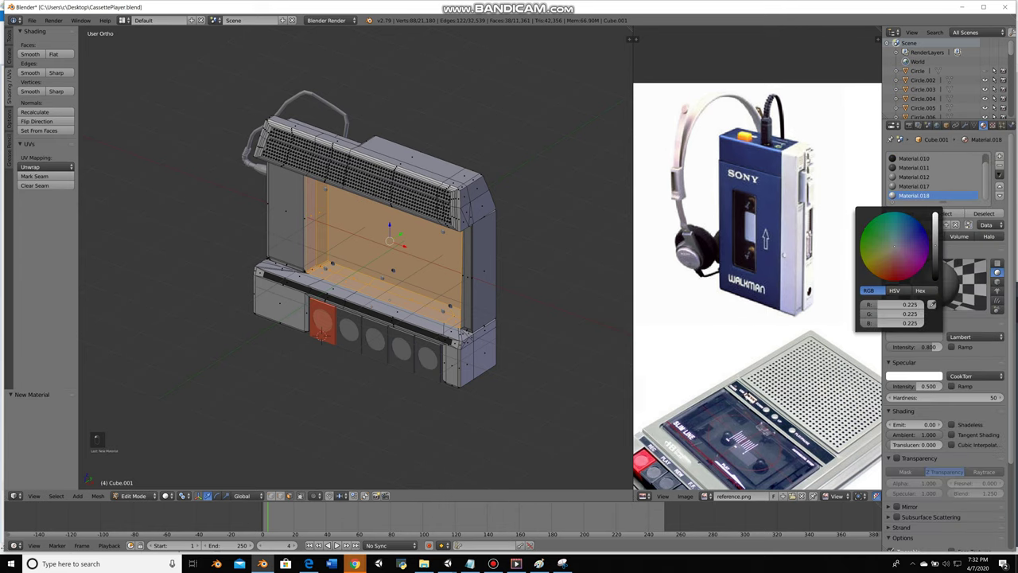
key("a")
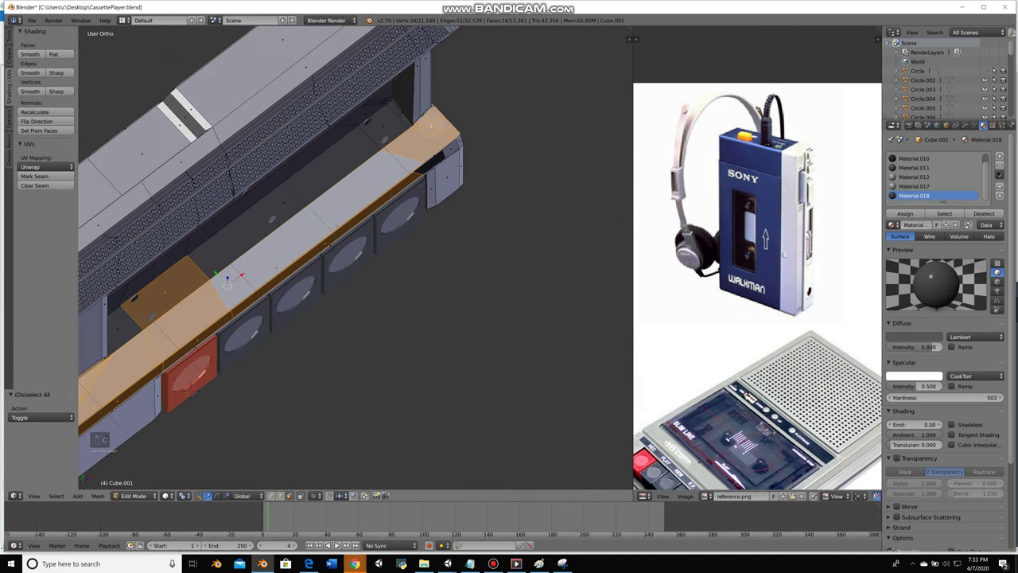
Select the ledge above the buttons and give it a new grey material (Material.019)
key("c")
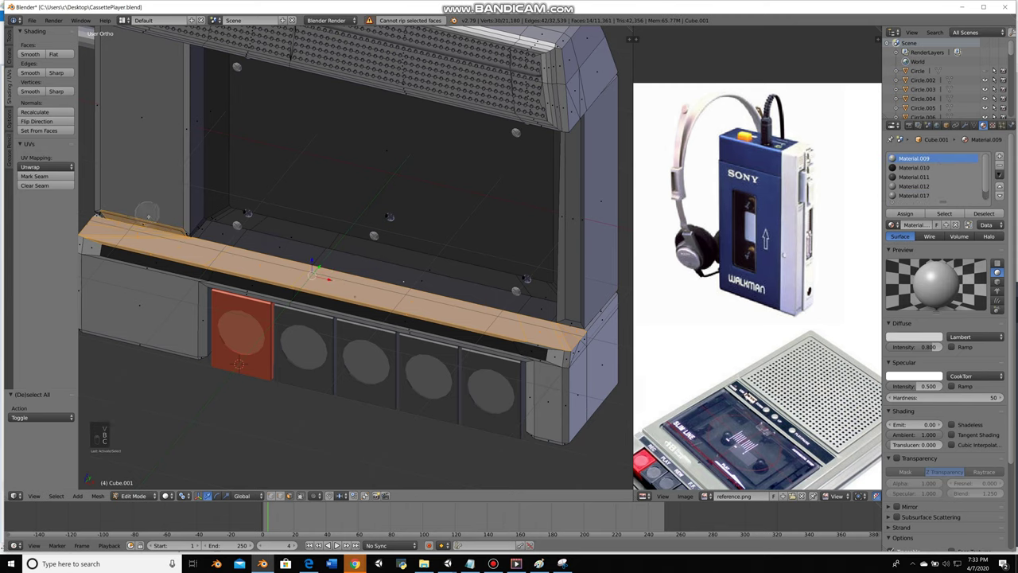
key("b")
key("c")
right_click(656, 482)
left_click_drag(656, 482, 656, 482)
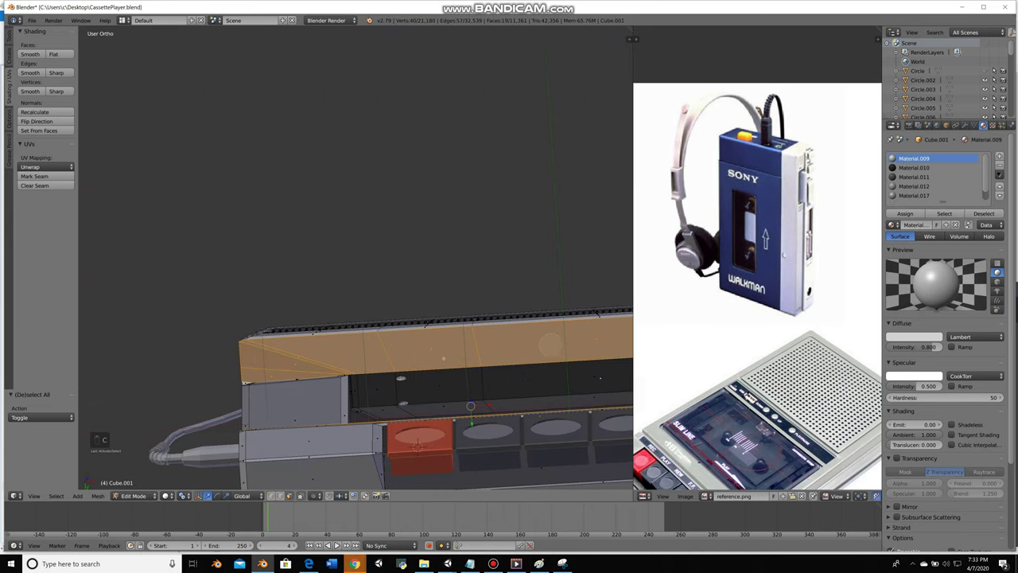
double_click(656, 482)
key("c")
left_click(656, 482)
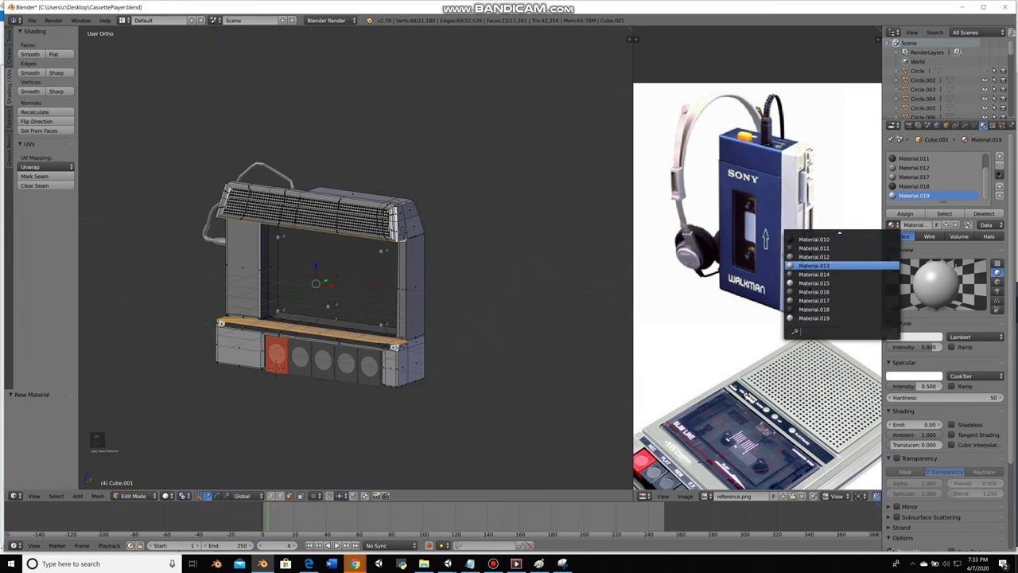
left_click_drag(656, 482, 656, 482)
left_click(656, 482)
Unhide the whole player, select the cord and plug for their near-black material, and face the front
key("Tab")
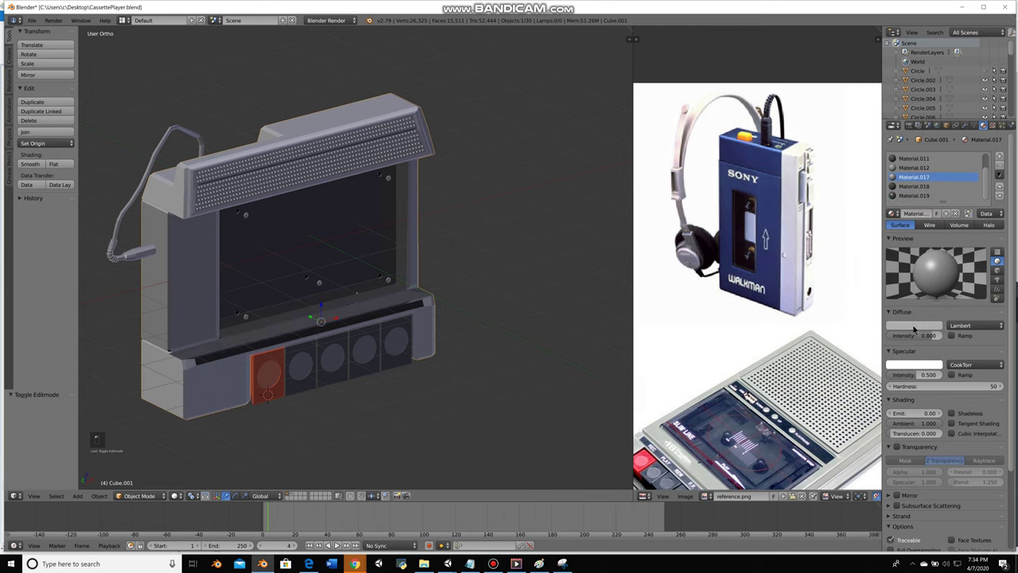
key("a")
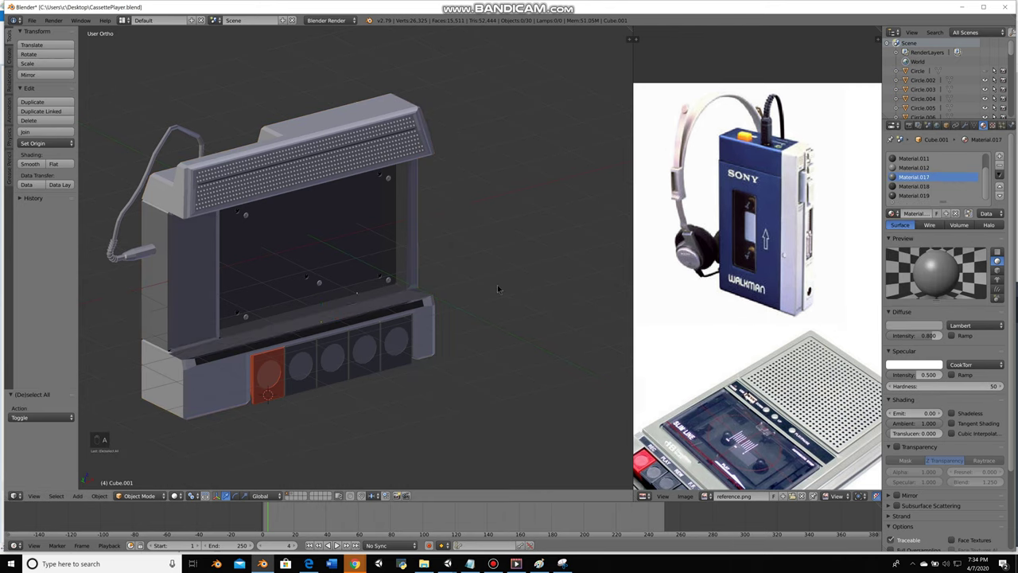
key("alt+h")
key("a")
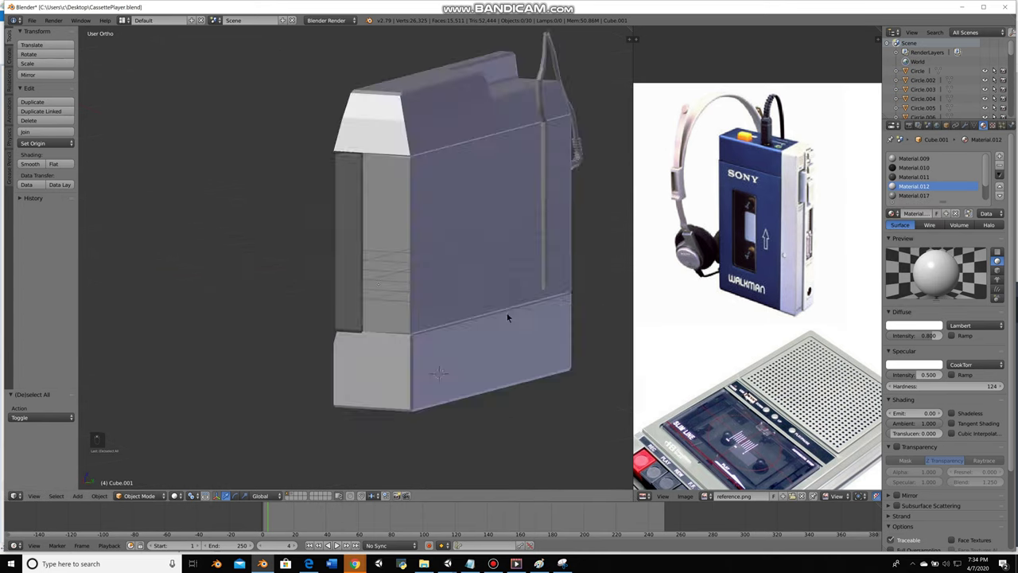
right_click(656, 481)
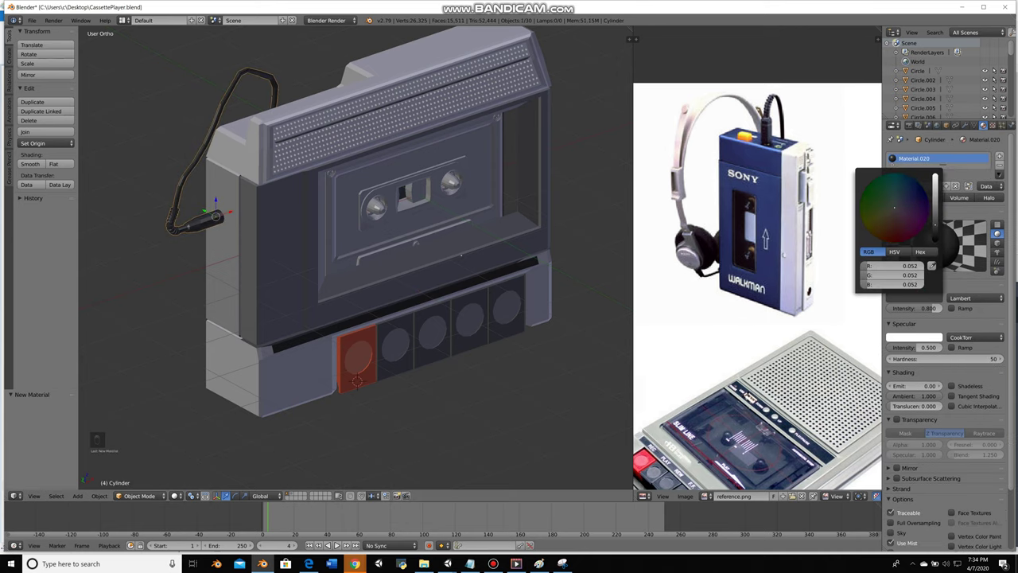
key("a")
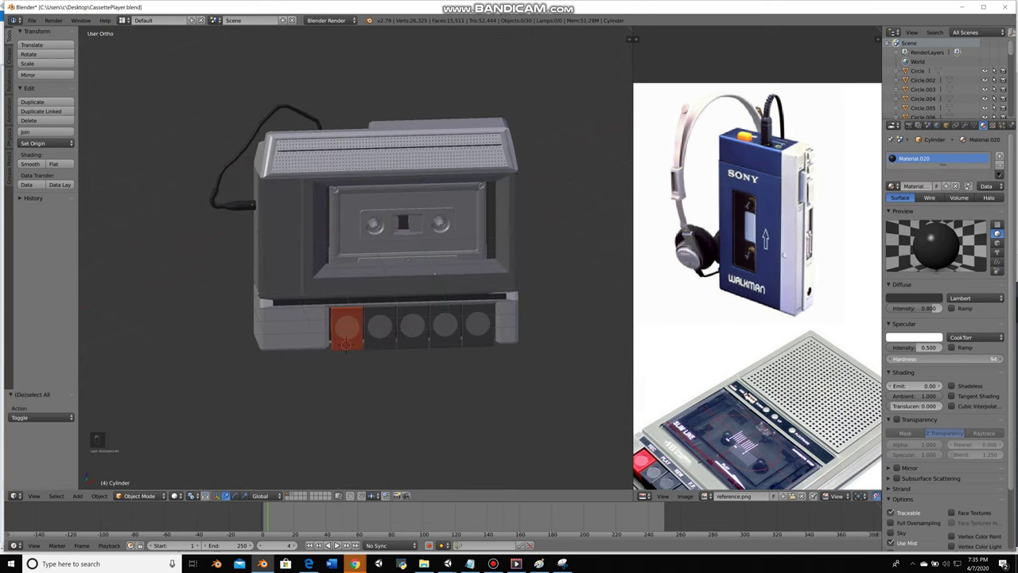
left_click_drag(656, 482, 656, 482)
left_click_drag(656, 482, 656, 481)
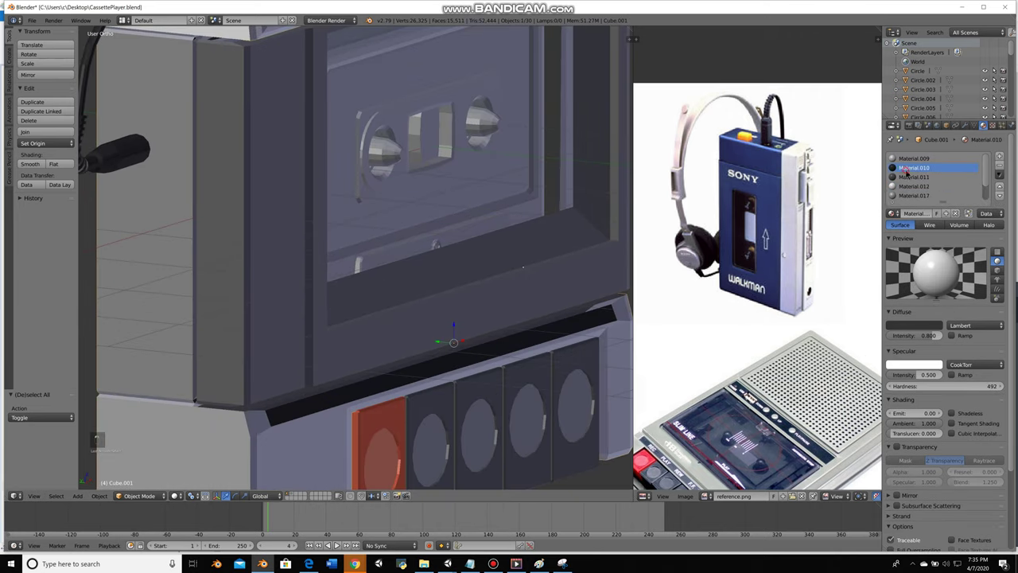
Select the cassette and enter Edit Mode in wireframe to reach the tape-window bars
middle_click(927, 293)
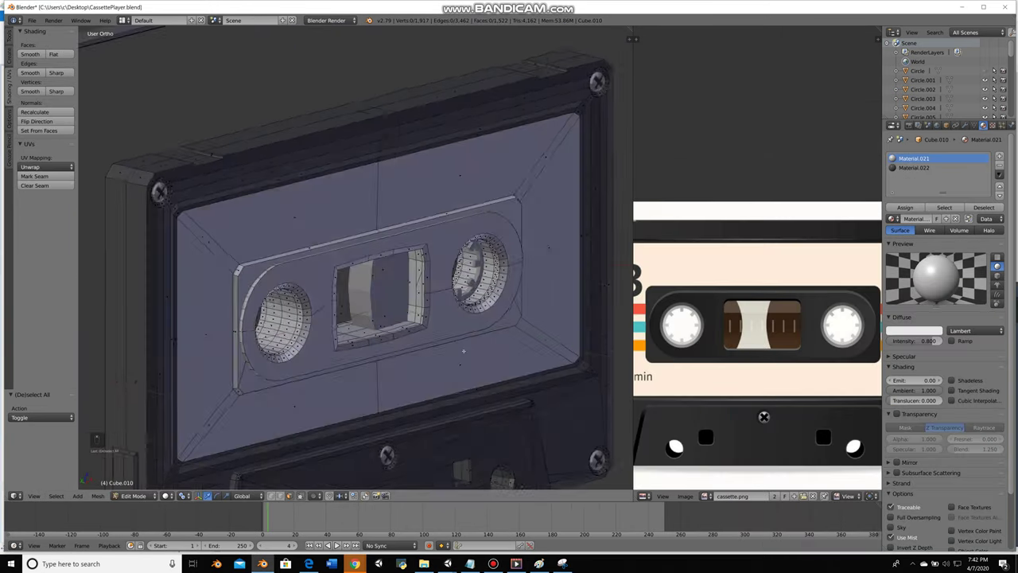
right_click(927, 293)
key("a")
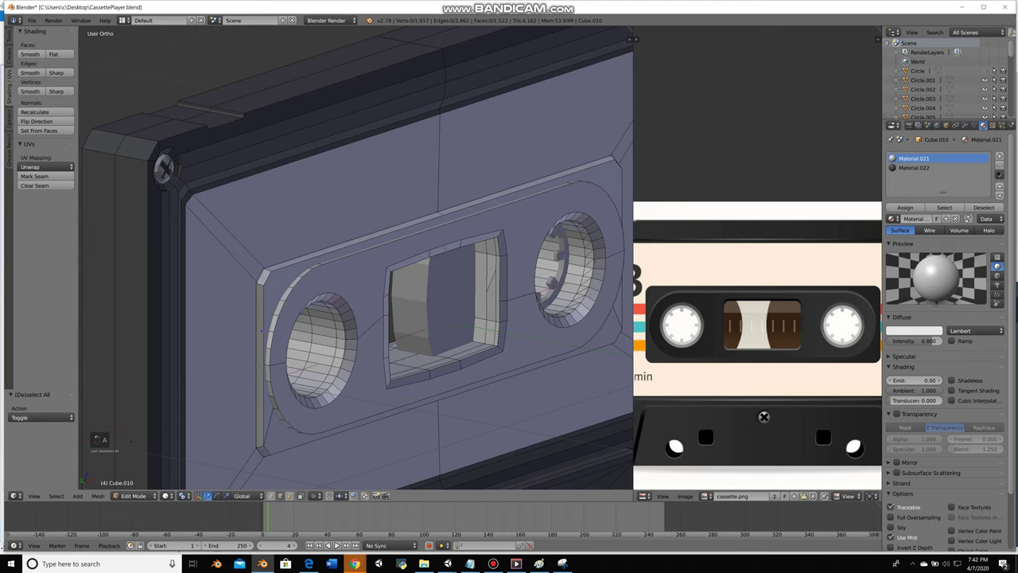
key("z")
key("z")
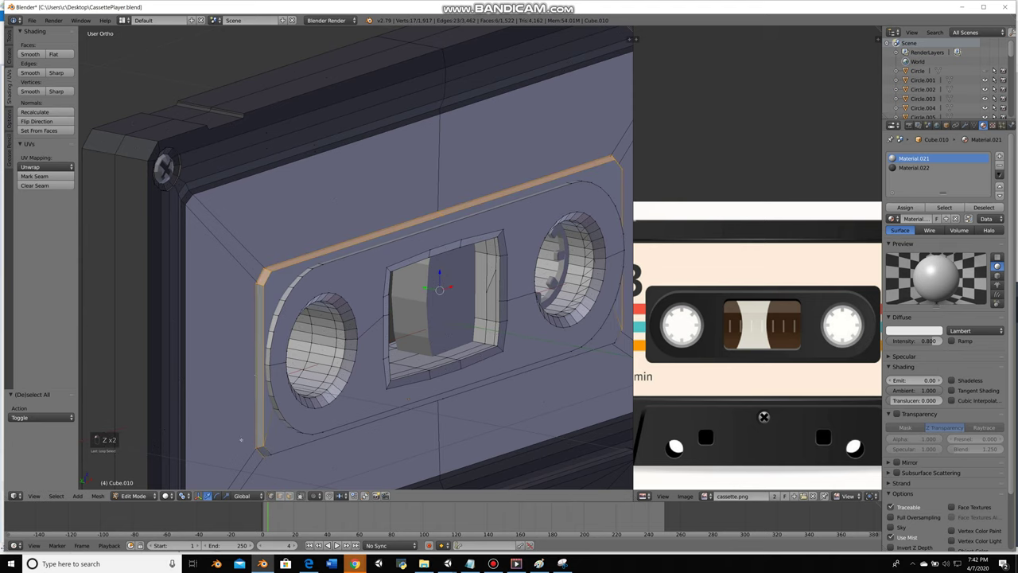
key("z")
key("z")
key("z")
key("z")
key("ctrl+z")
key("z")
key("z")
key("c")
key("c")
Select the label surround faces and assign them an existing material from the browser
middle_click(913, 293)
key("c")
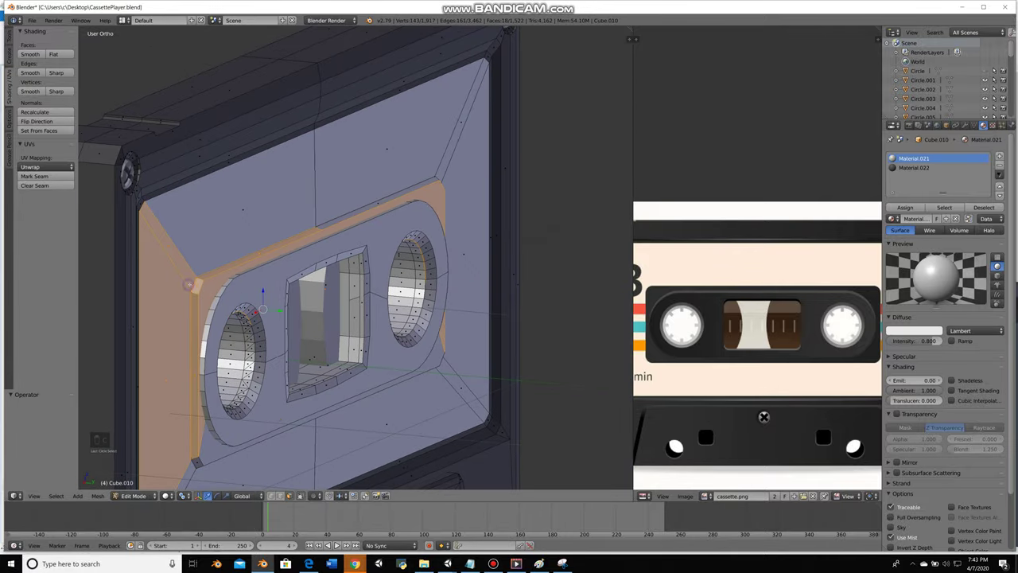
right_click(912, 293)
middle_click(913, 292)
middle_click(927, 294)
middle_click(926, 293)
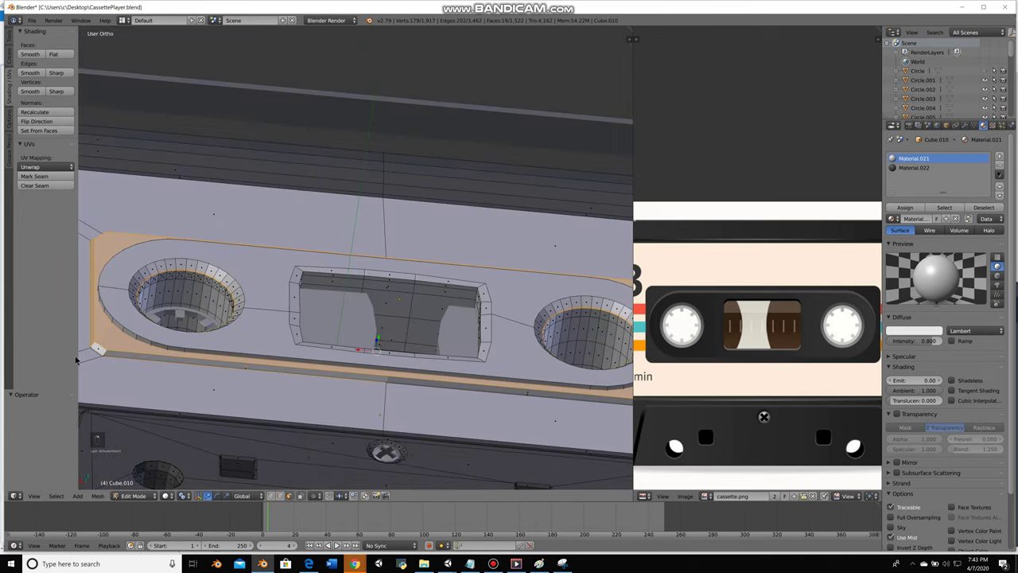
middle_click(926, 294)
left_click_drag(927, 294, 926, 293)
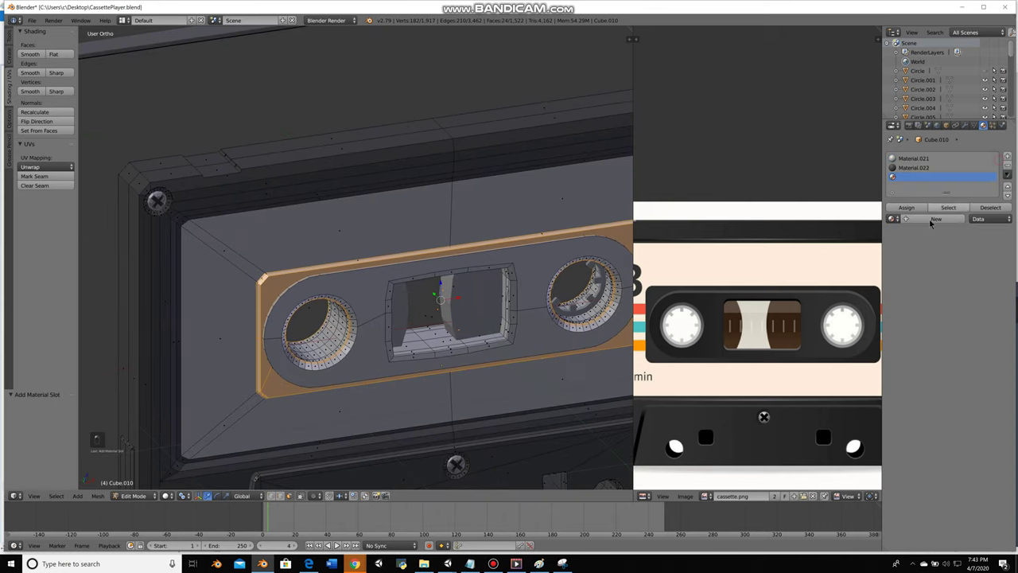
key("Tab")
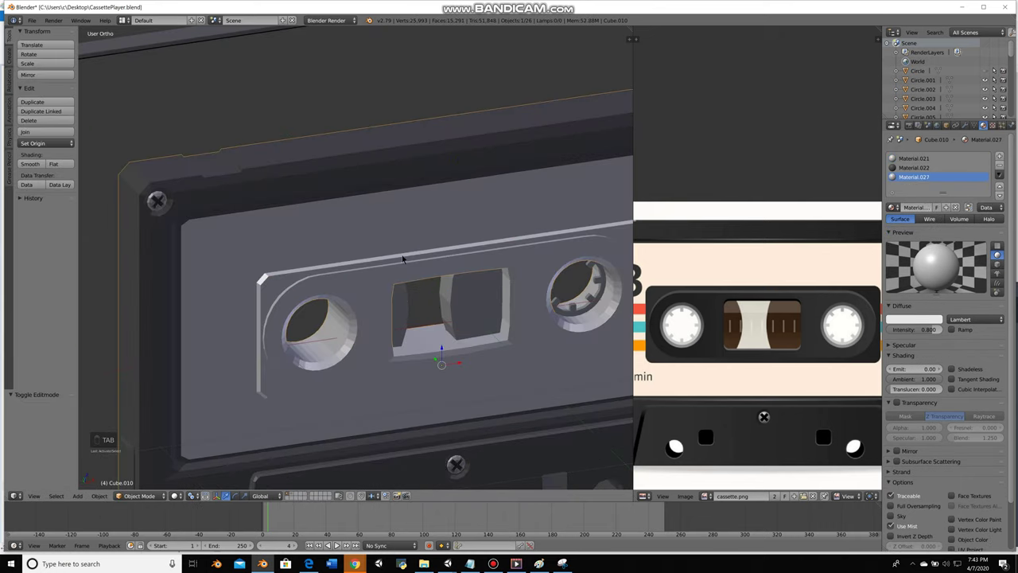
key("Tab")
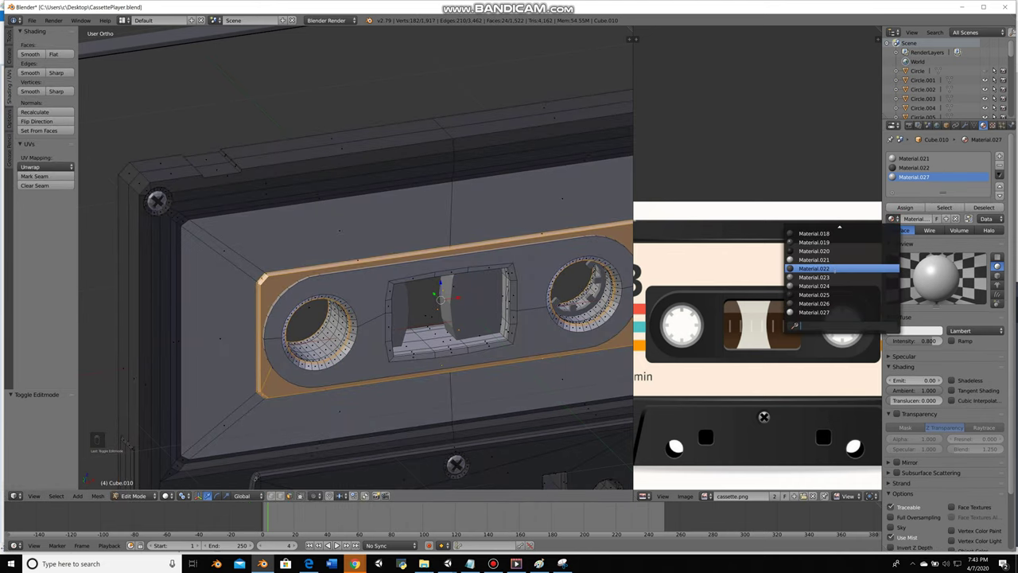
left_click(913, 292)
key("a")
middle_click(959, 300)
key("Tab")
key("Tab")
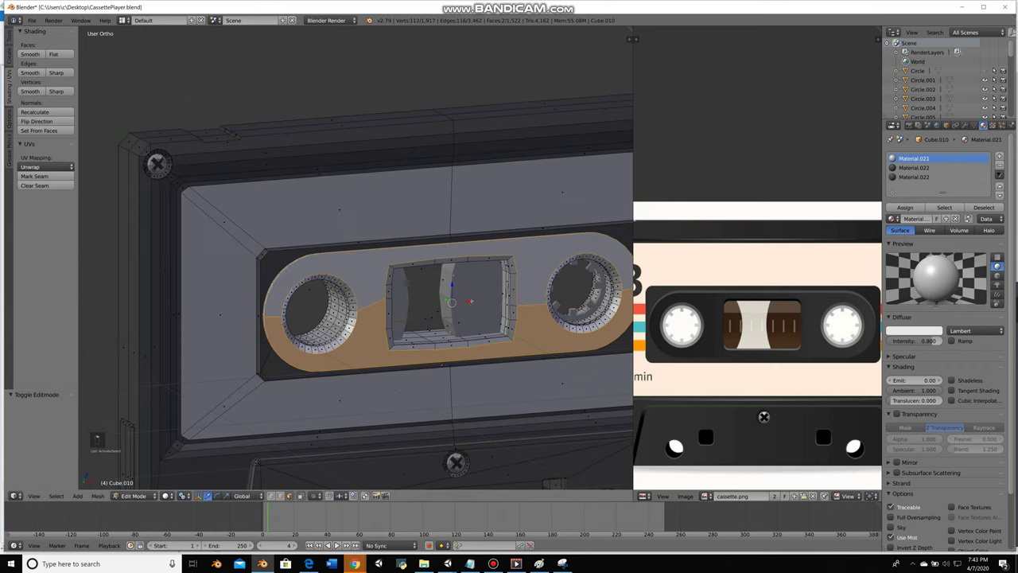
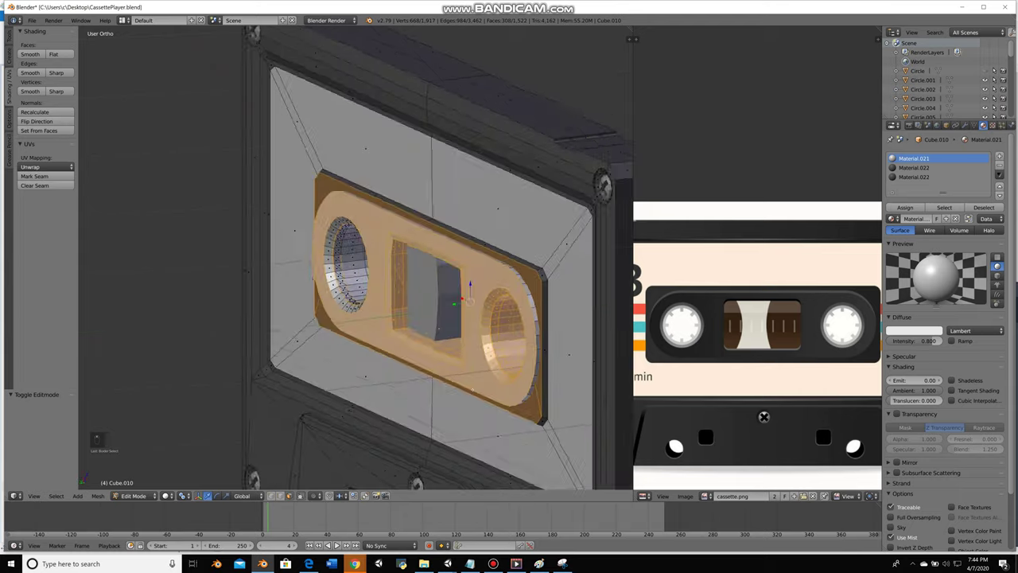
From front view, box-select the small bars inside the tape window, undoing stray picks
key("KP_1")
key("z")
key("b")
key("z")
key("b")
left_click(959, 301)
key("z")
key("z")
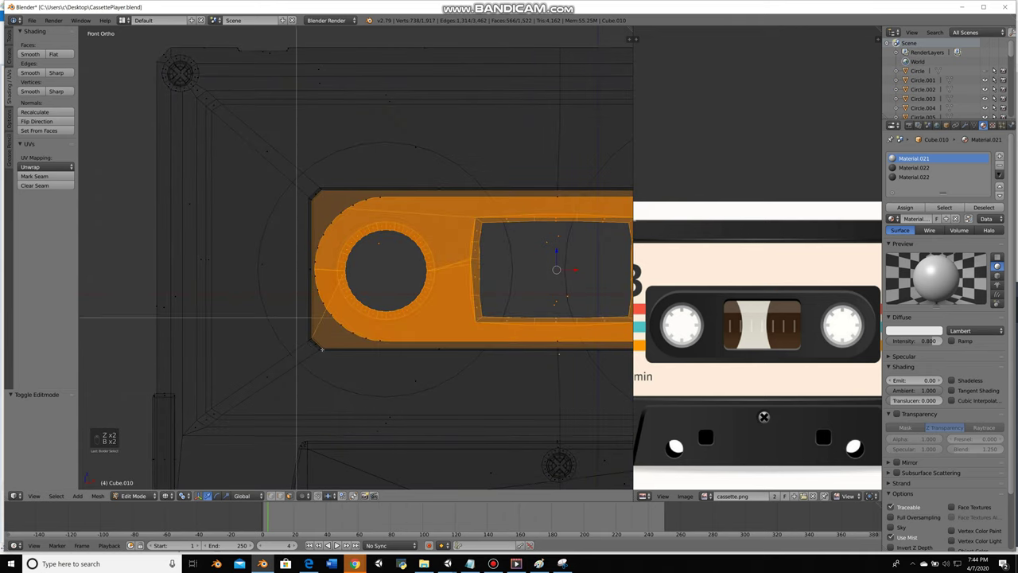
key("b")
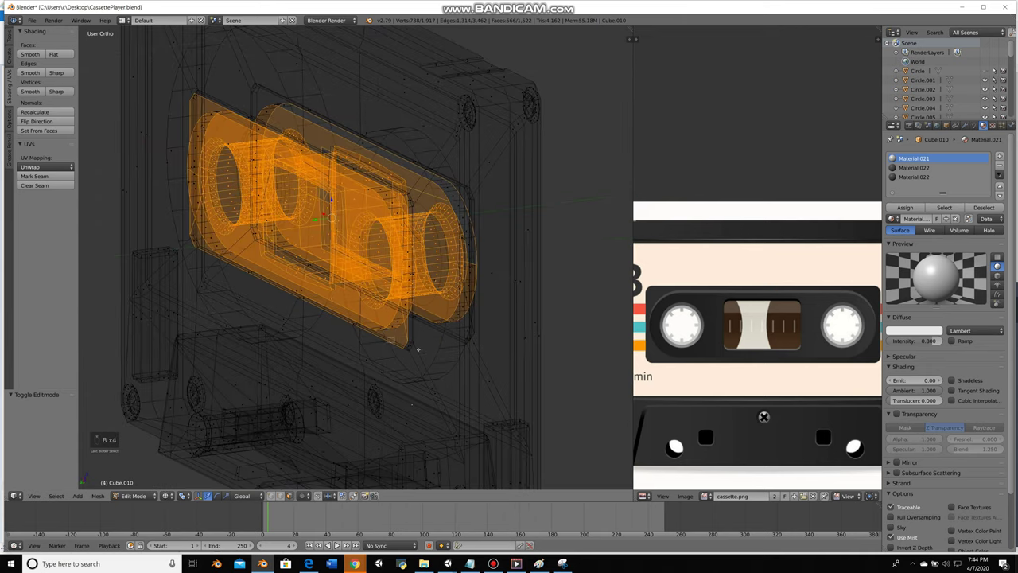
key("b")
right_click(913, 293)
key("ctrl+z")
key("ctrl+KP_1")
key("b")
key("b")
right_click(959, 300)
key("ctrl+z")
key("b")
key("b")
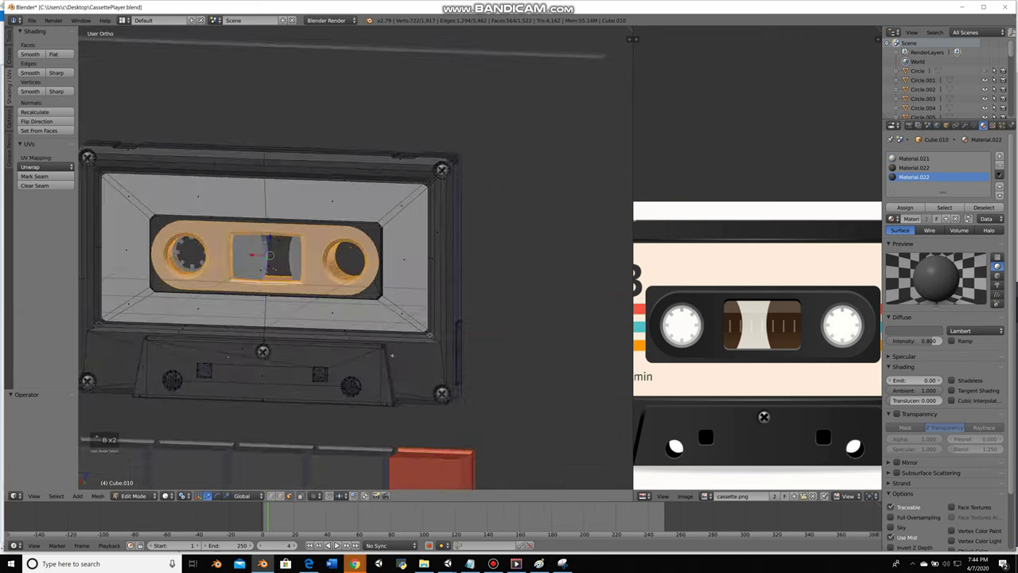
Nudge the selected bars with grab, then clear the edge selection on the cassette shell
key("z")
key("z")
key("g")
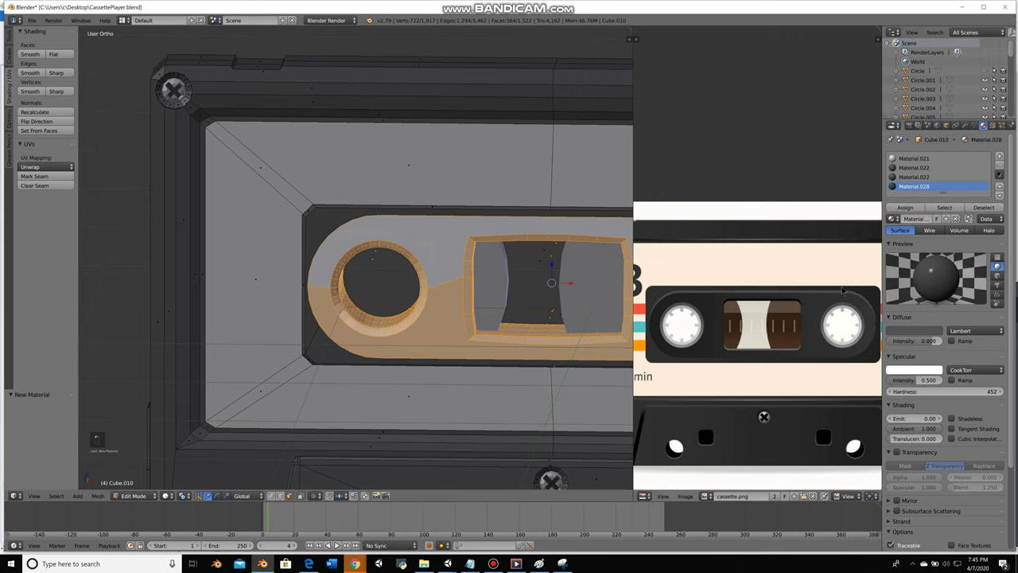
key("a")
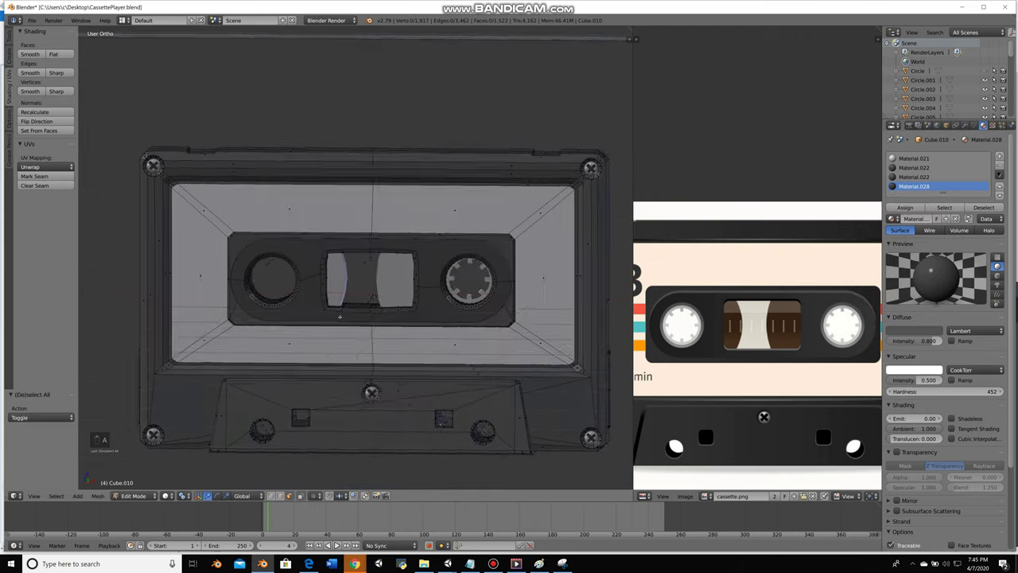
middle_click(959, 301)
key("z")
key("z")
key("c")
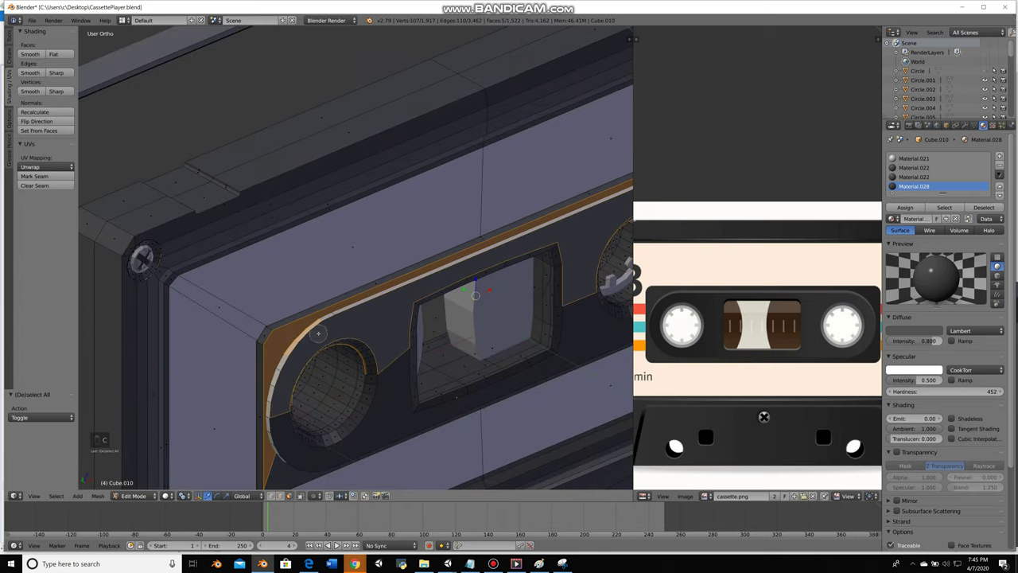
key("ctrl+z")
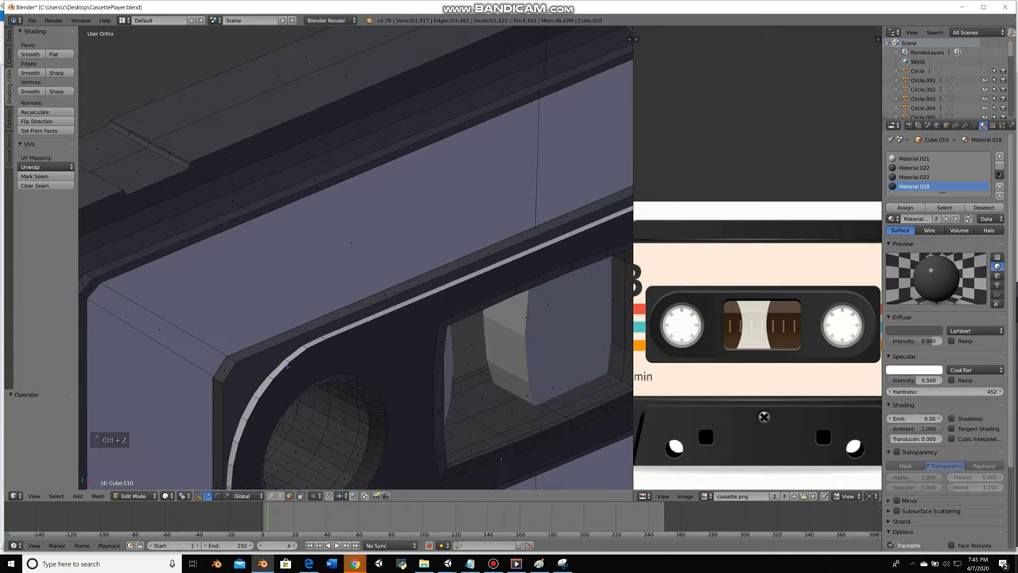
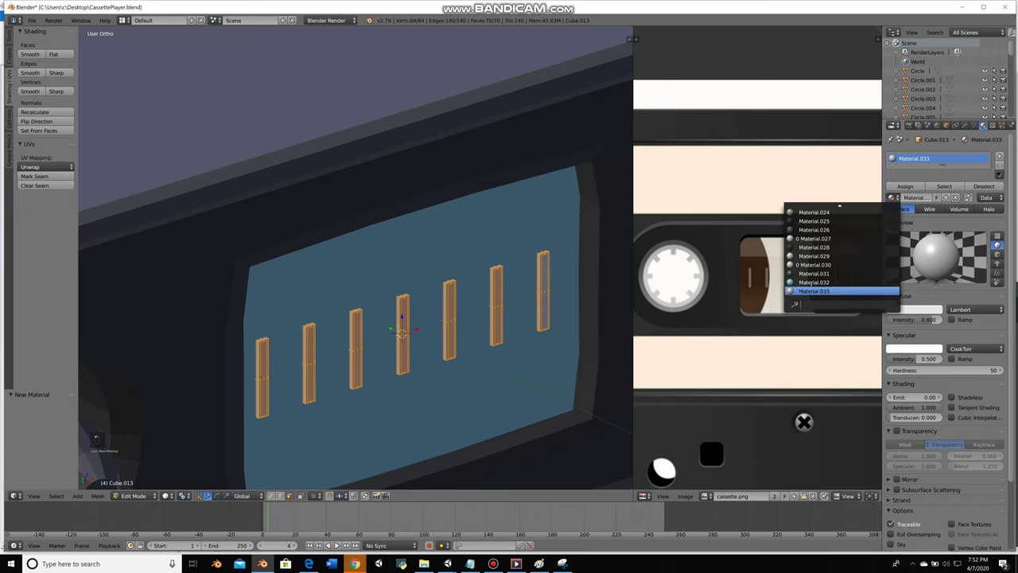
Position and duplicate the tape-window bars, give them the light-blue Material.032, and save
key("a")
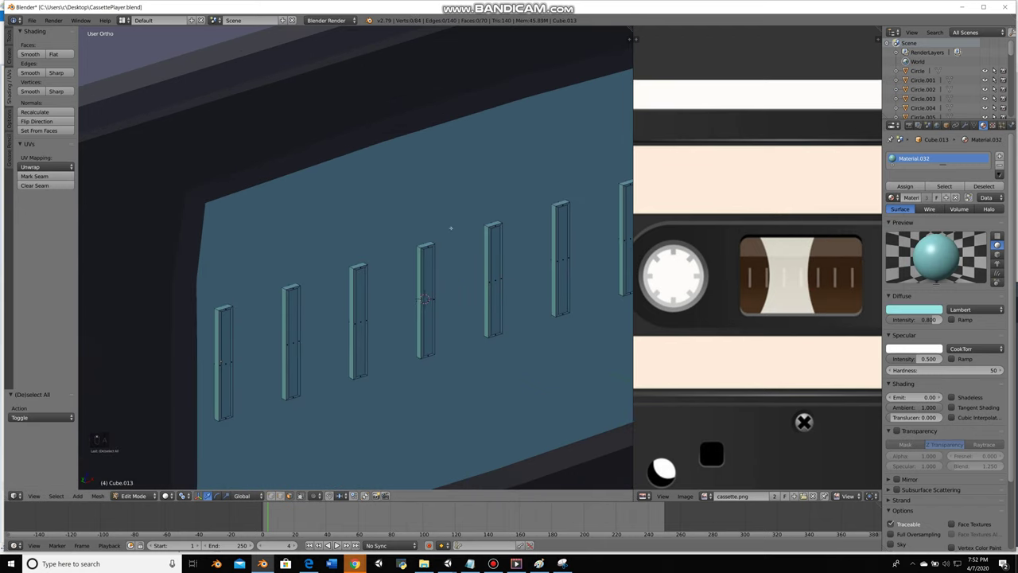
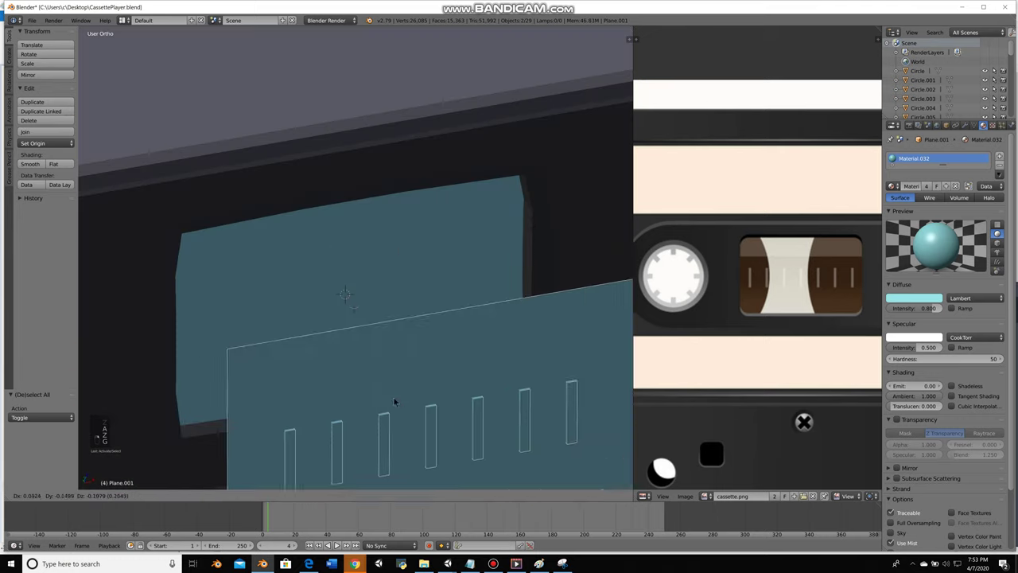
key("g")
key("g")
key("x")
key("g")
key("g")
key("shift+d")
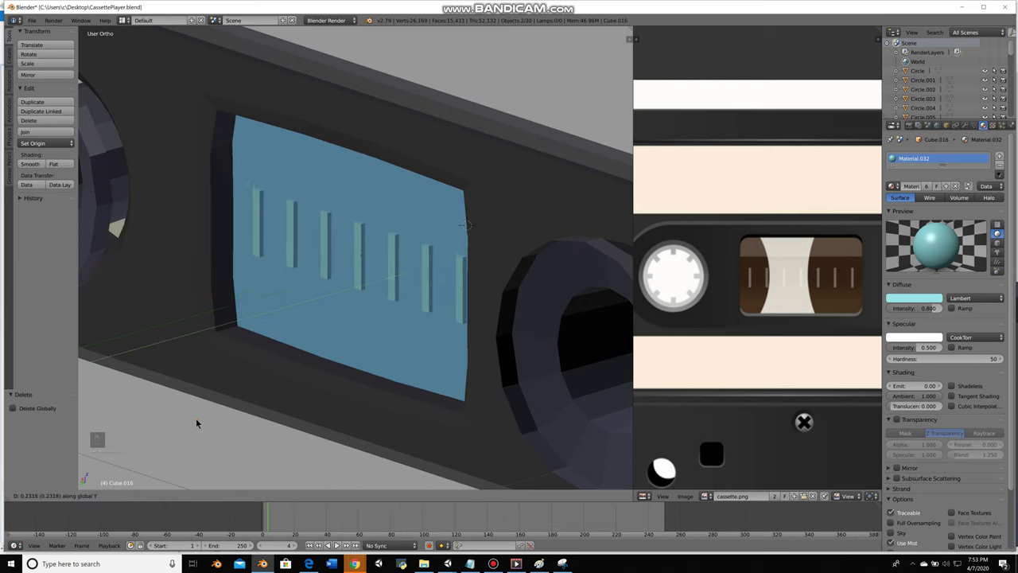
key("a")
key("ctrl+z")
key("s")
key("a")
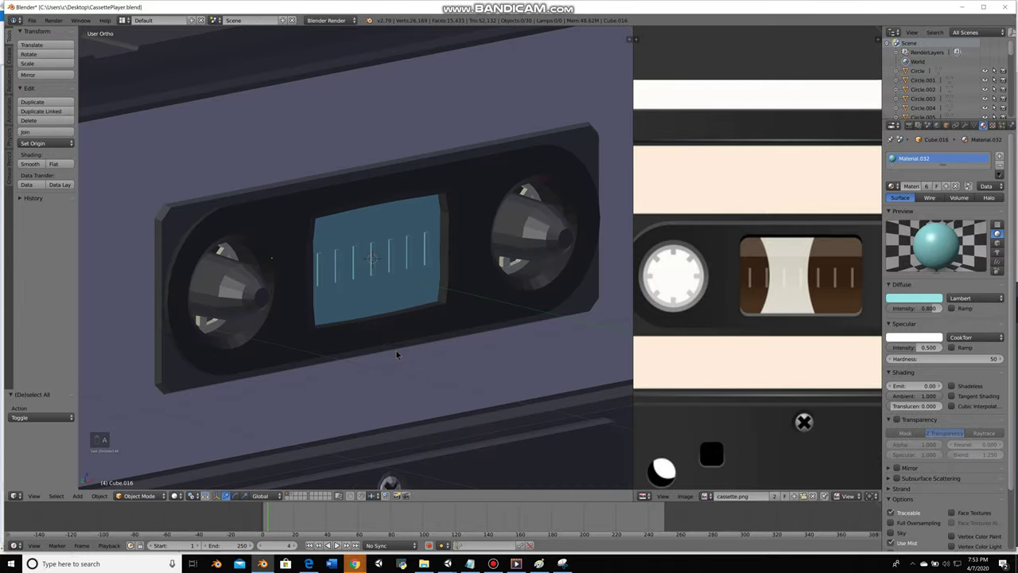
key("ctrl+s")
key("n")
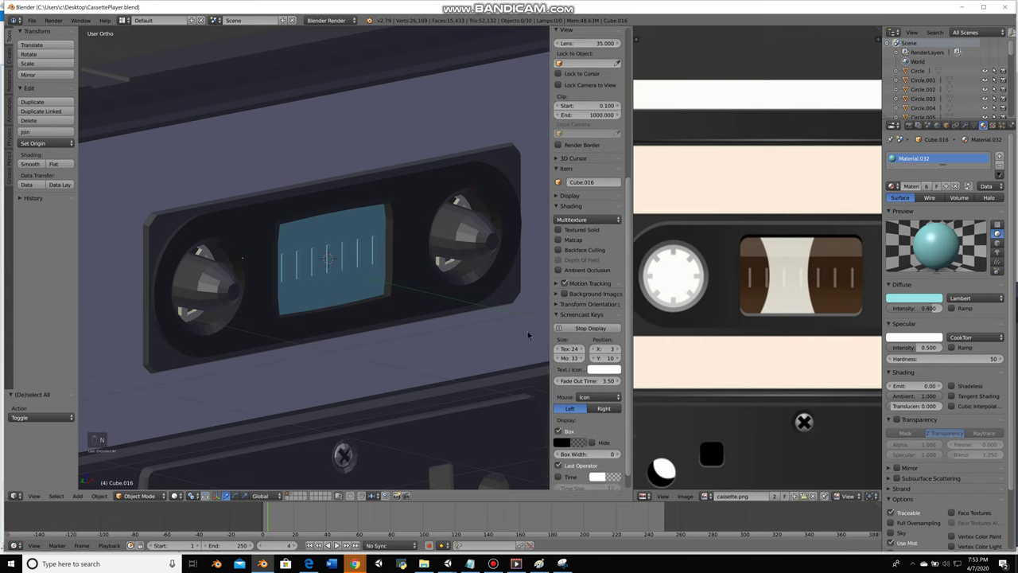
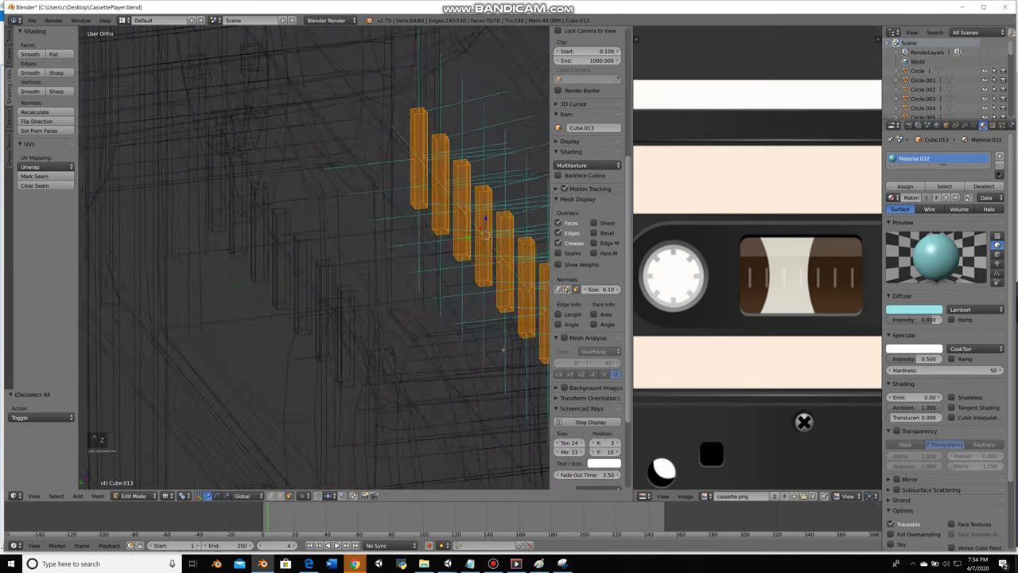
Toggle shading and edit mode, unhide everything and check the pale-blue window on the whole player, saving
key("z")
key("z")
key("a")
key("z")
key("Tab")
key("Tab")
key("z")
key("z")
key("a")
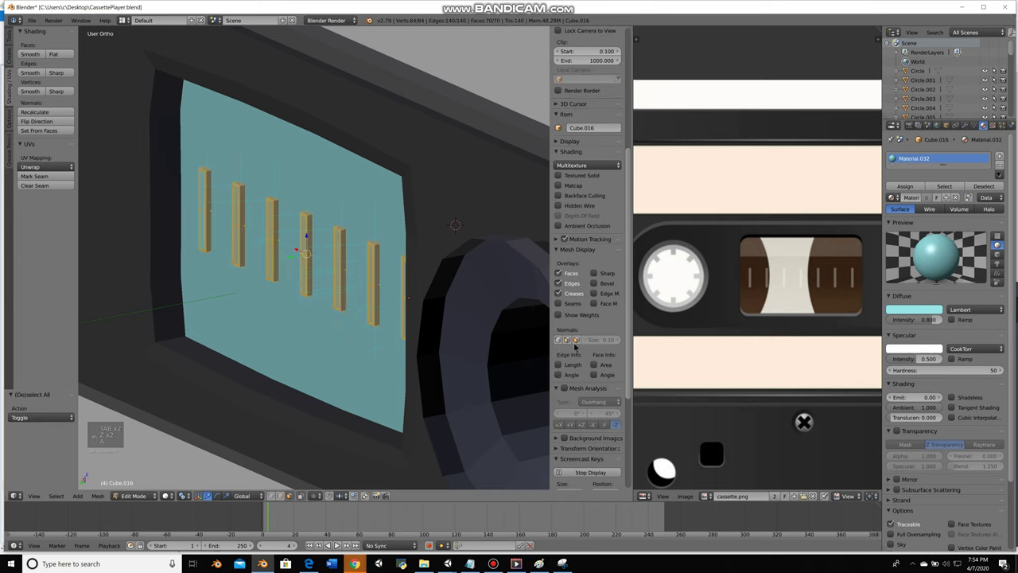
key("Tab")
key("Tab")
key("a")
key("a")
key("Tab")
key("a")
key("ctrl+s")
key("KP_1")
key("z")
key("a")
key("alt+h")
key("a")
key("ctrl+s")
key("z")
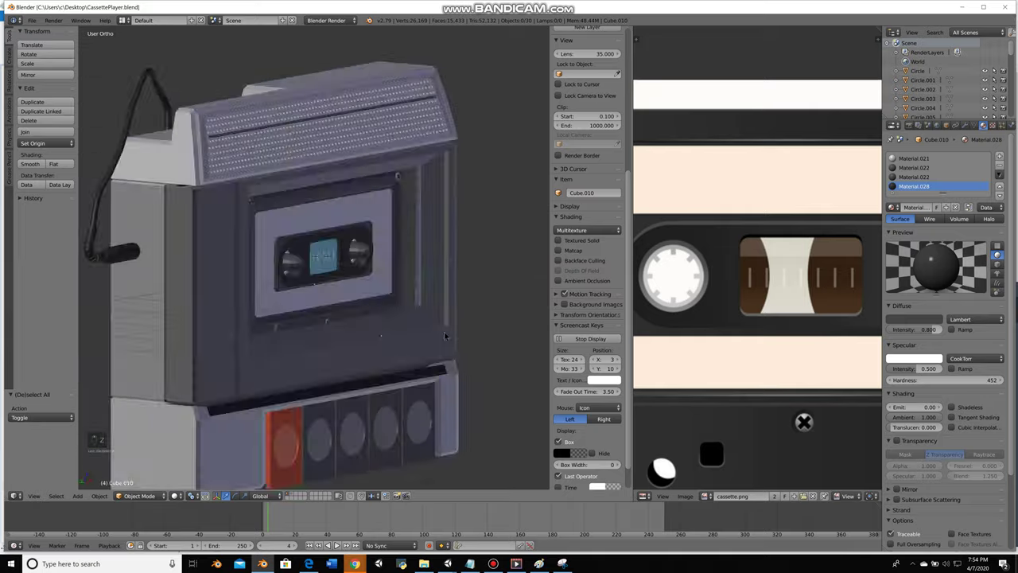
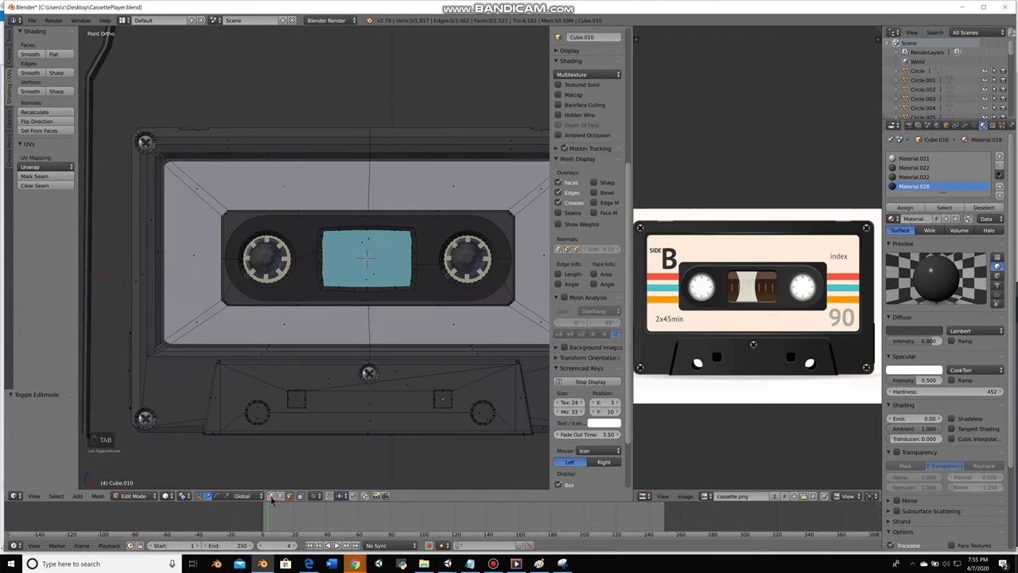
Add an edge loop across the cassette shell and scale it along the vertical axis
key("ctrl+r")
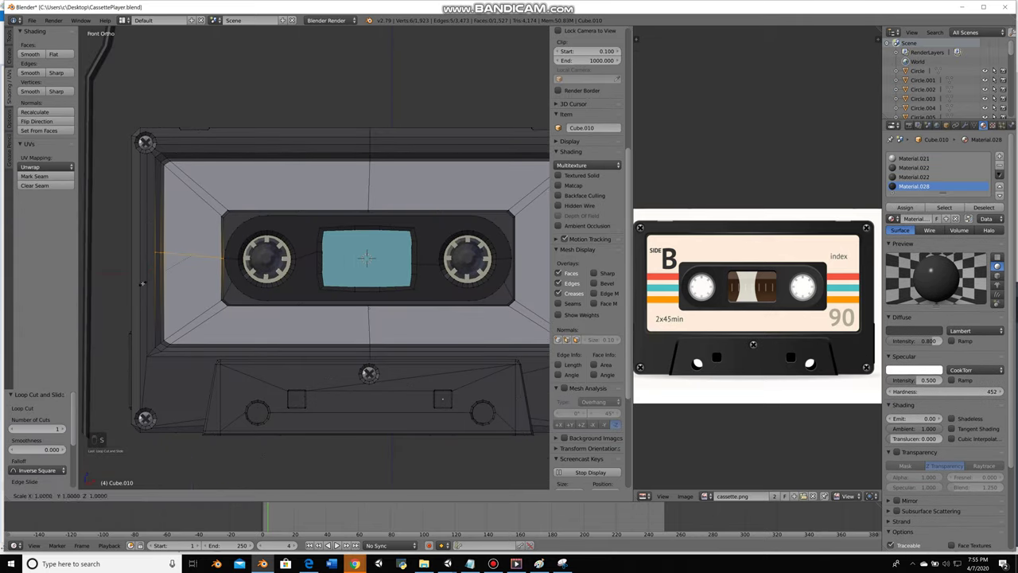
key("s")
key("a")
left_click(959, 300)
key("ctrl+r")
key("s")
key("ctrl+r")
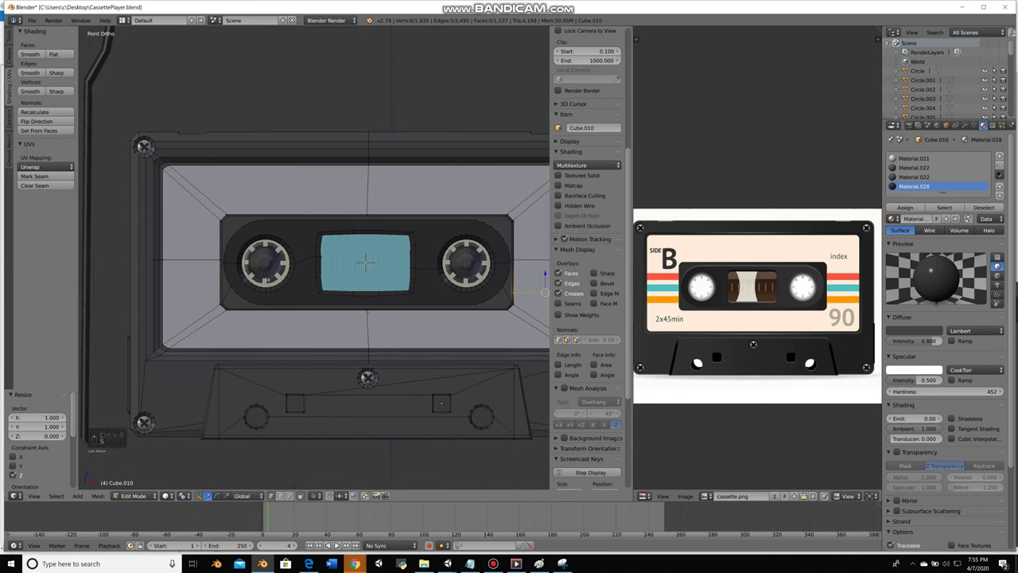
key("a")
key("ctrl+r")
key("s")
key("g")
key("s")
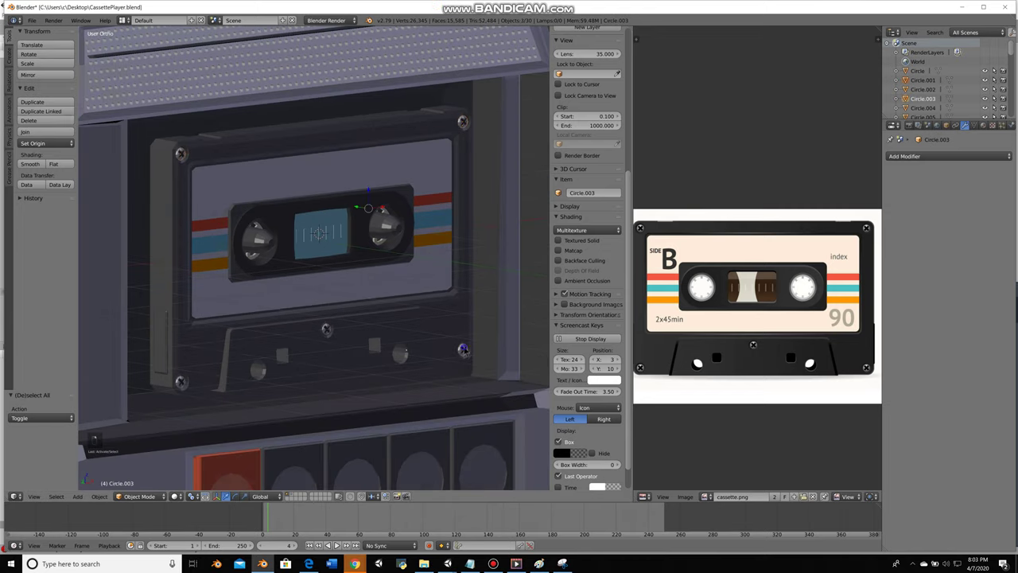
Isolate the cassette parts, select them and join them into one combined object
key("z")
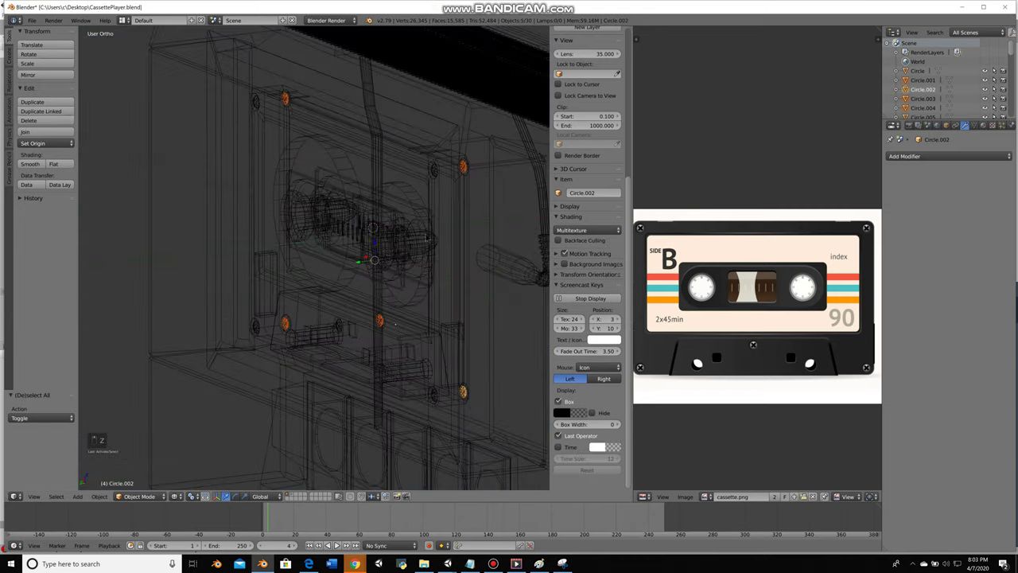
key("z")
key("z")
key("h")
key("z")
key("z")
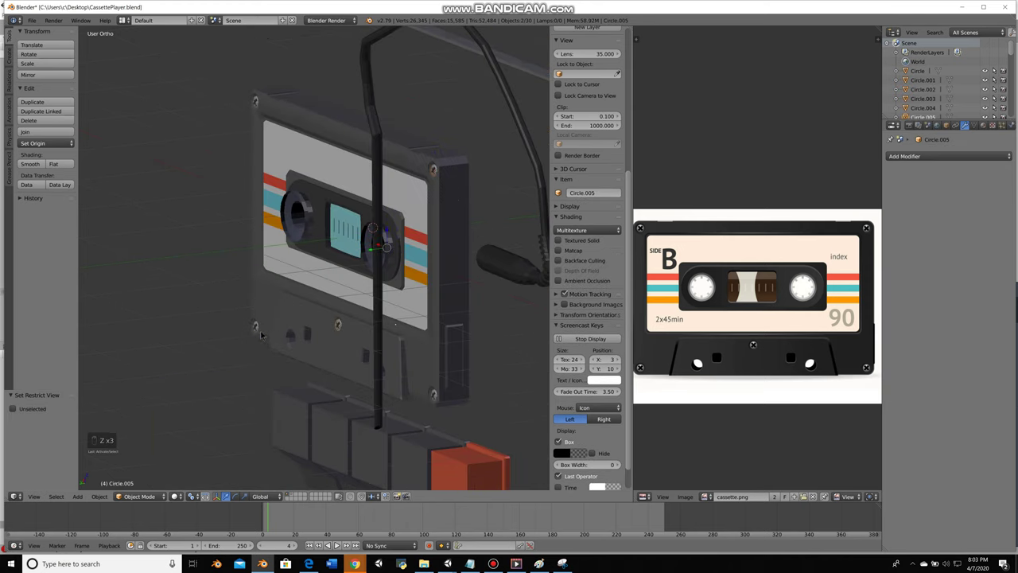
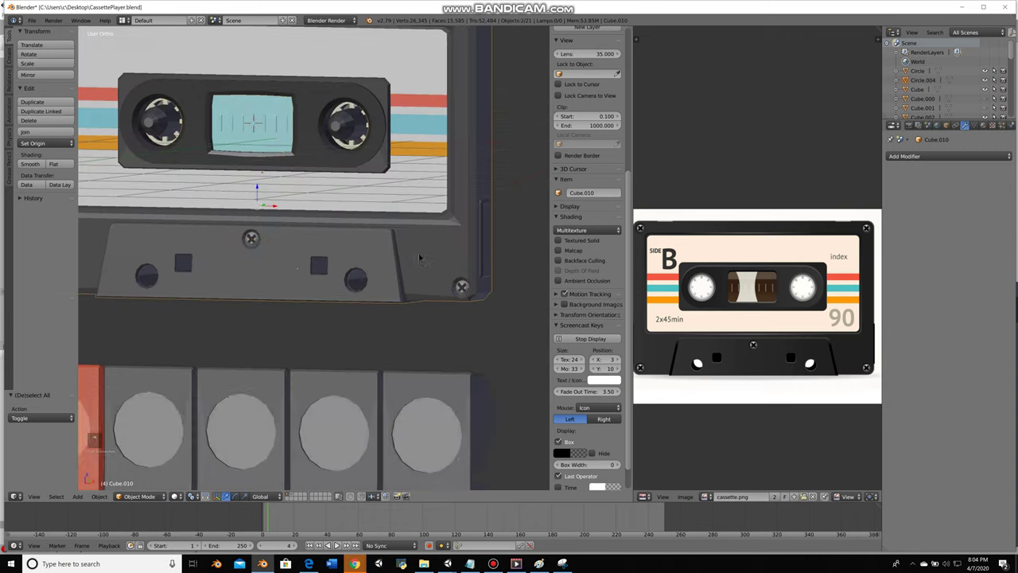
right_click(429, 97)
key("ctrl+j")
key("g")
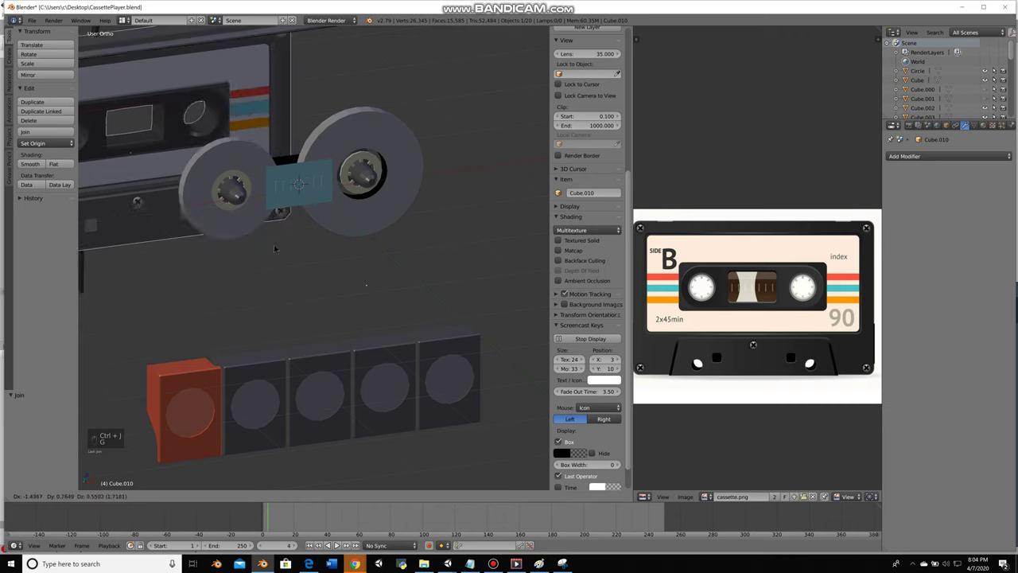
left_click_drag(304, 259, 295, 204)
key("ctrl+j")
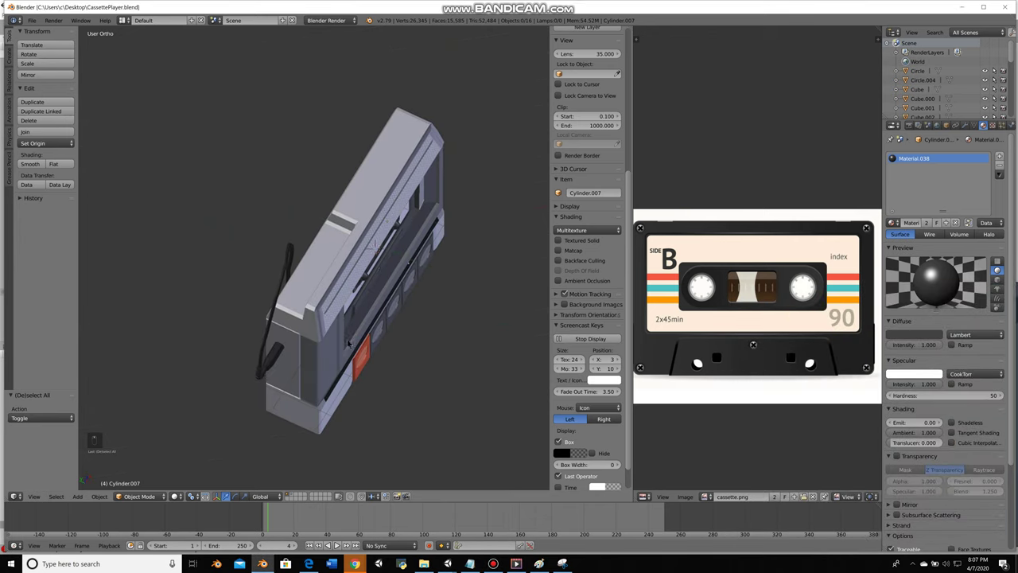
Add a cube, shrink it to button size and move it onto the player's top
key("shift+a")
key("s")
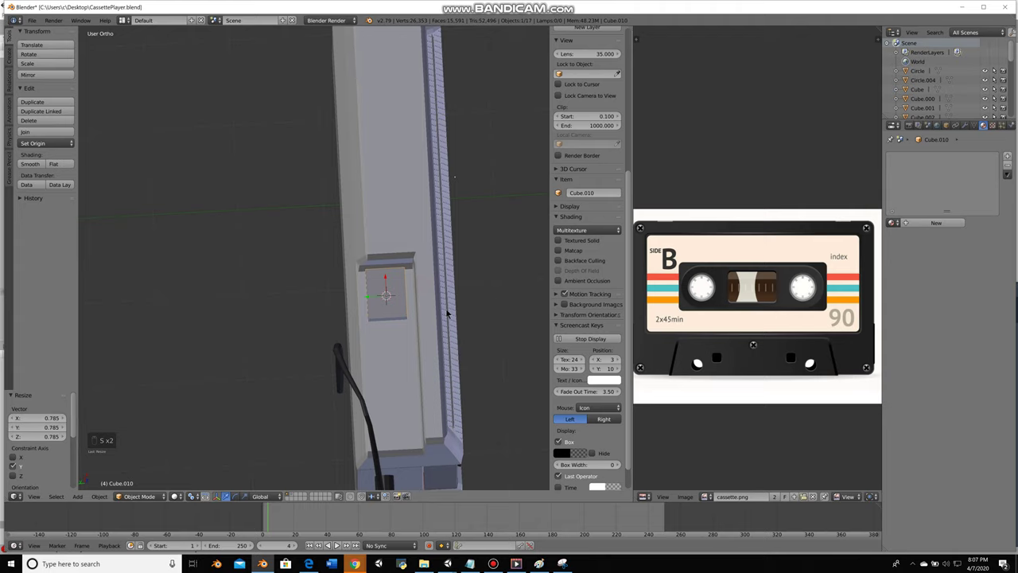
key("s")
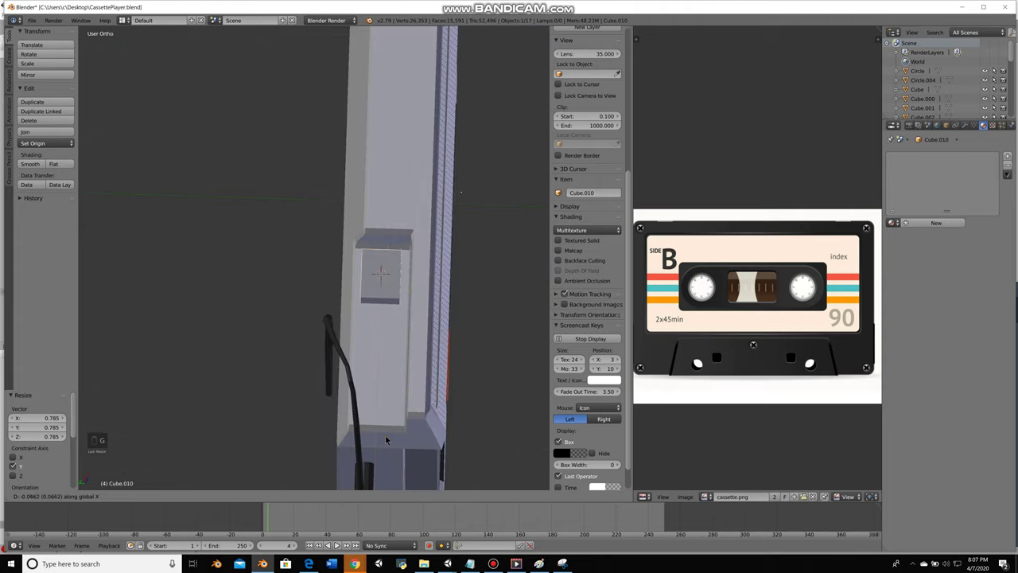
key("g")
key("g")
key("s")
key("KP_1")
key("z")
key("z")
key("g")
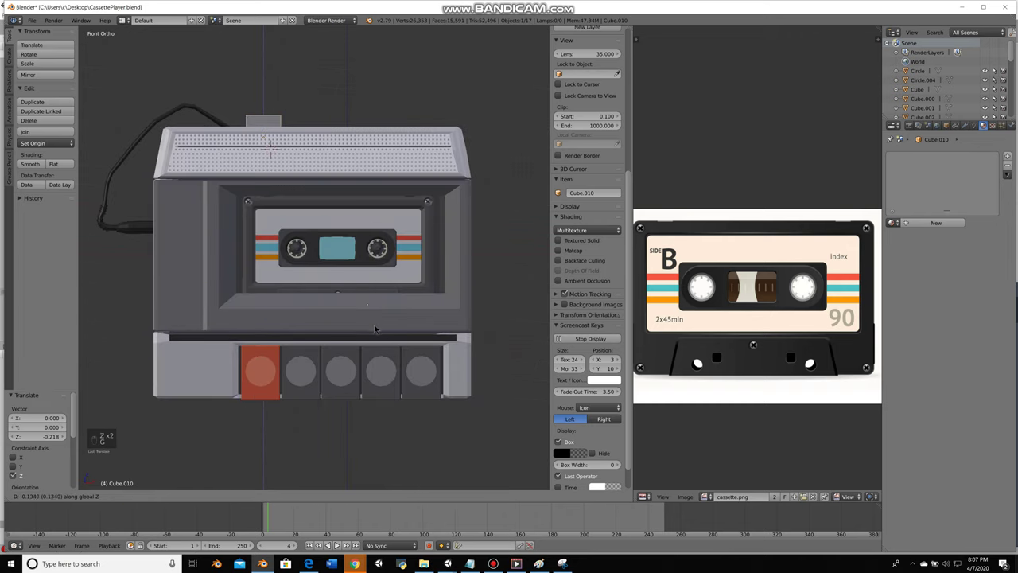
key("s")
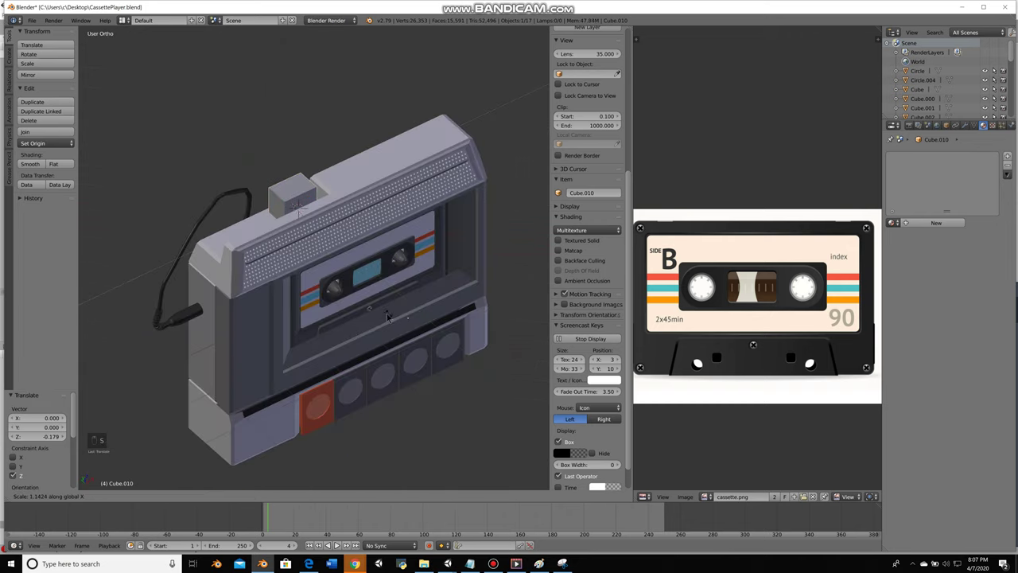
Bevel the button and duplicate it twice, spacing the three buttons along the top
key("Tab")
key("ctrl+b")
key("a")
key("Tab")
key("g")
key("shift+d")
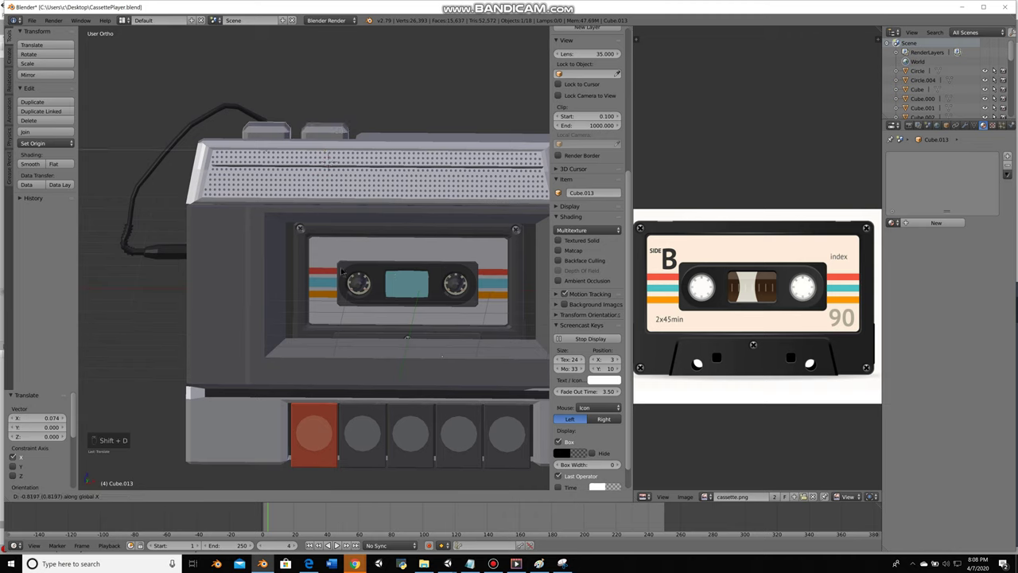
key("g")
key("s")
key("g")
key("shift+d")
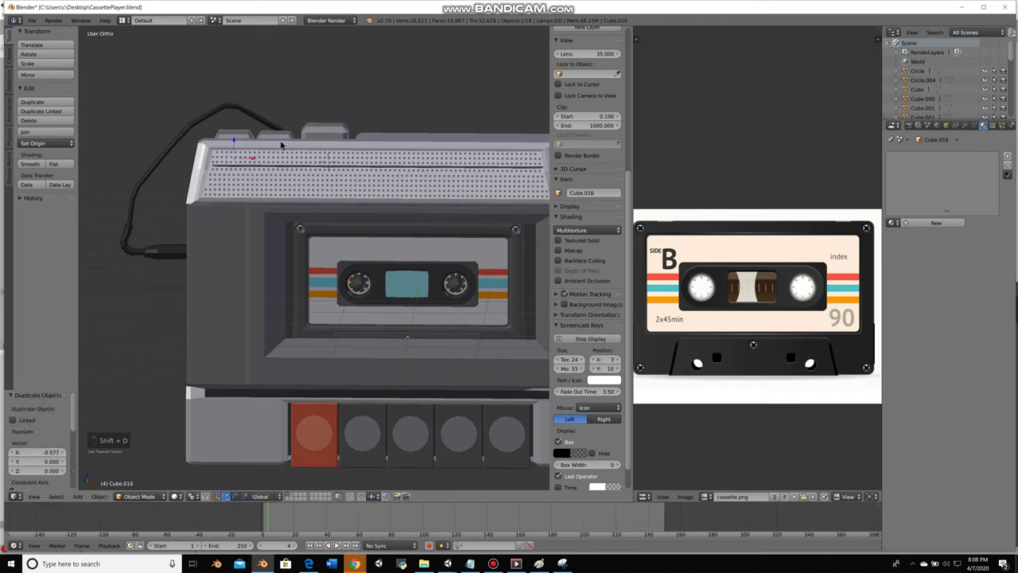
key("x")
key("g")
key("a")
key("g")
key("g")
key("s")
key("g")
key("a")
key("KP_1")
key("g")
Select the third button Cube.010, nudge it vertically and view the top buttons from above
right_click(295, 128)
key("g")
key("a")
key("a")
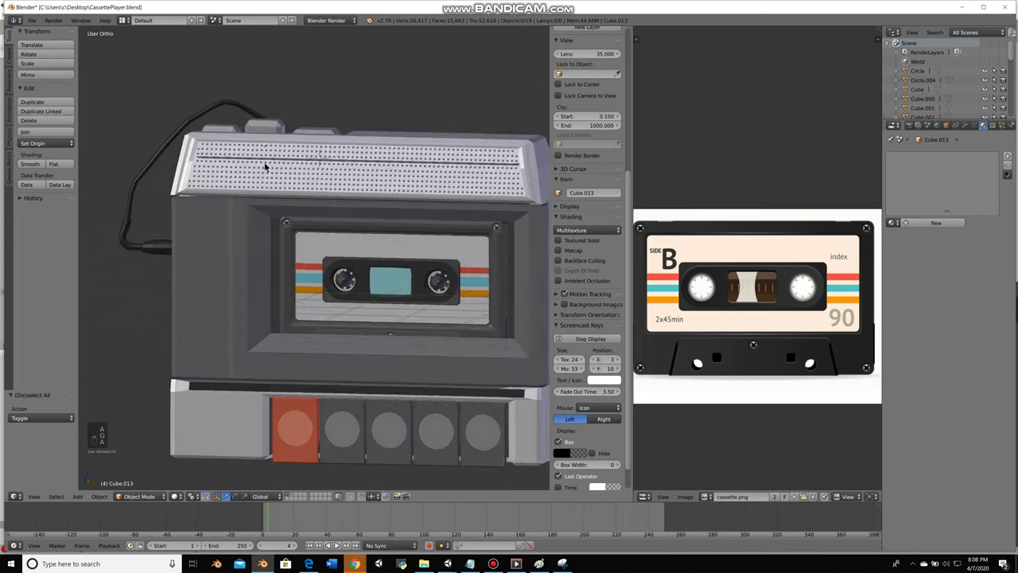
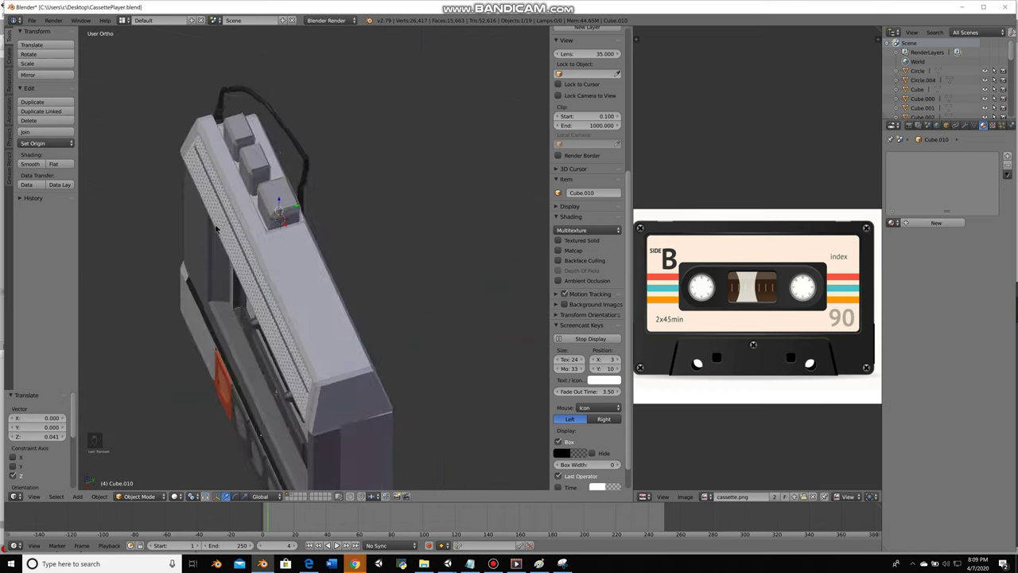
key("KP_7")
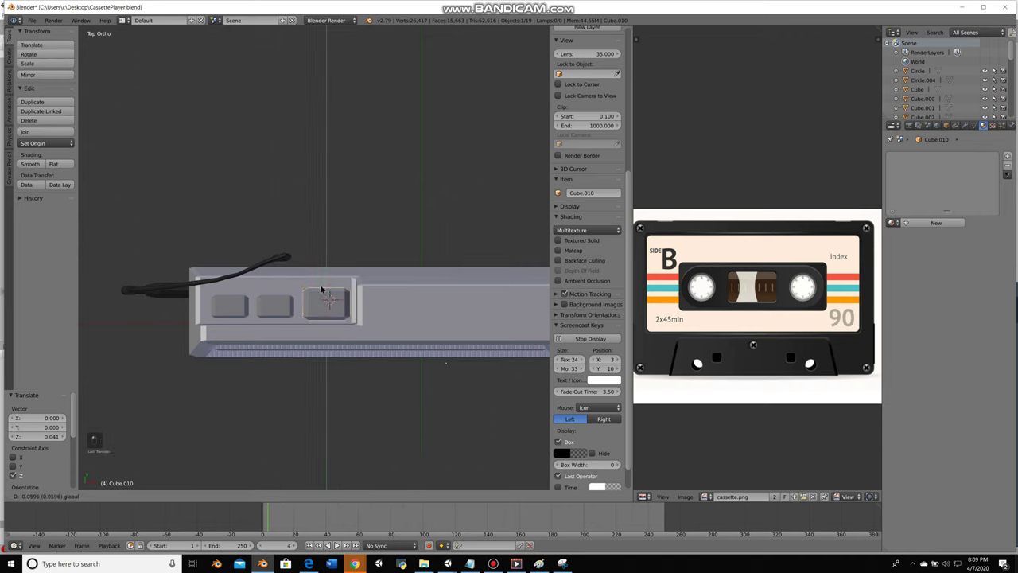